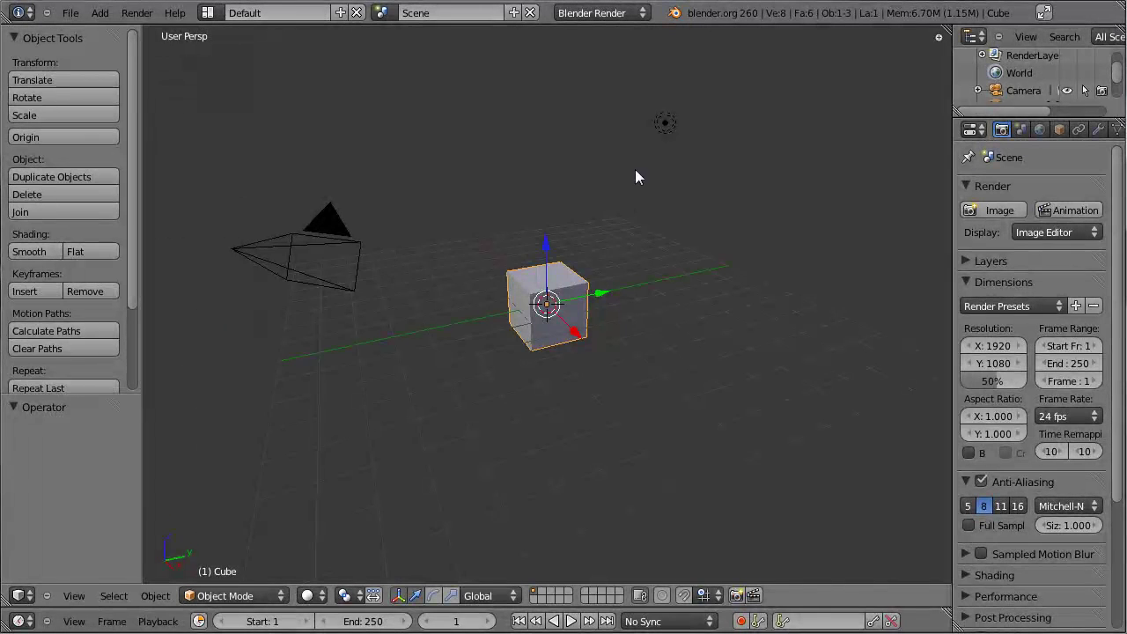
Step: Delete the default cube and add a UV sphere in its place
right_click(675, 129)
key(x)
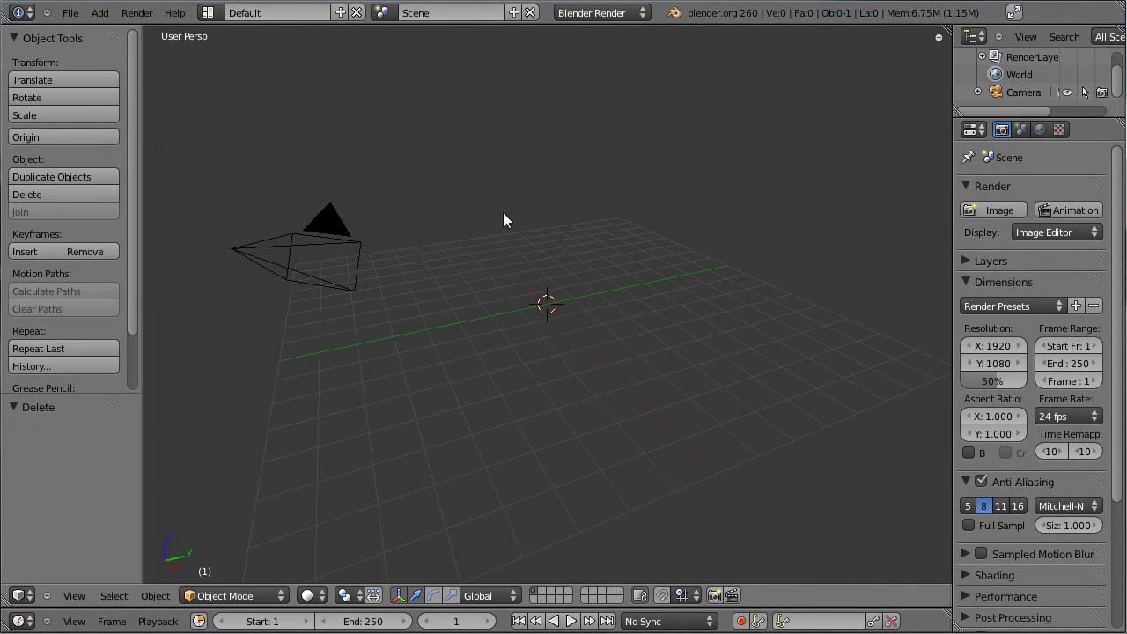
key(shift+a)
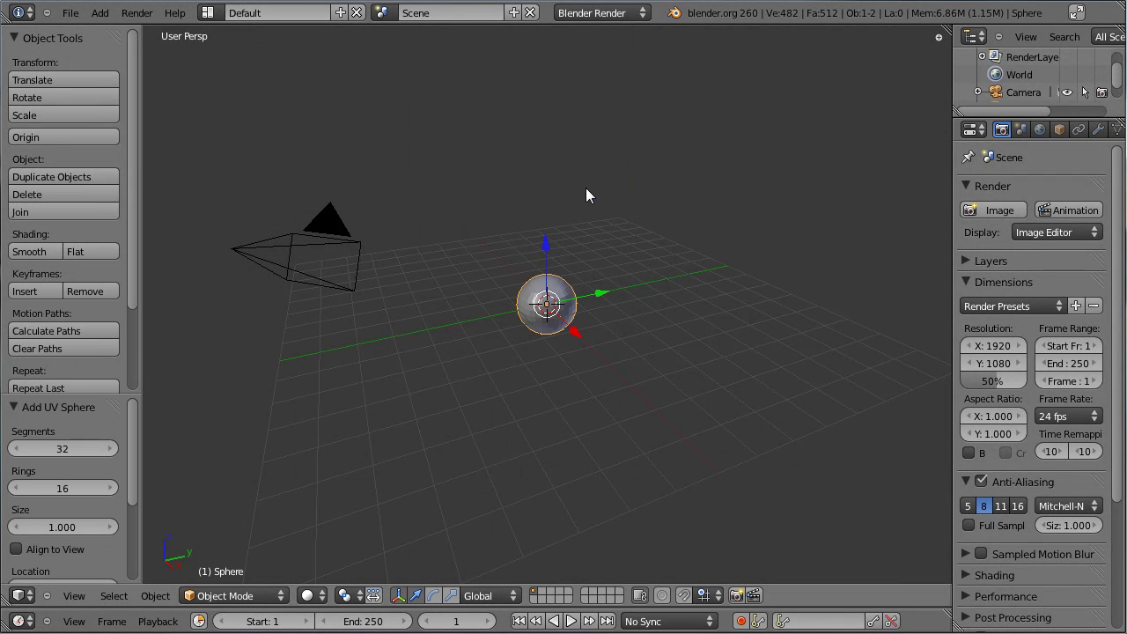
Step: Frame the sphere in front orthographic view and select its top pole vertex
middle_click(337, 163)
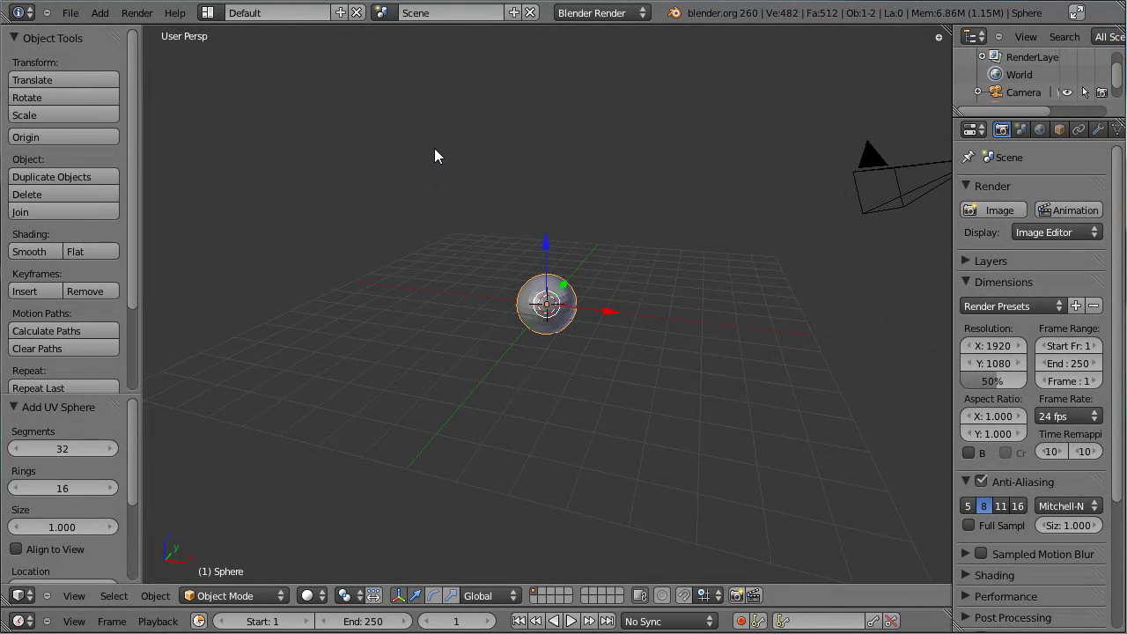
key(KP_1)
key(KP_5)
key(ctrl+space)
scroll(up, 3)
scroll(up, 3)
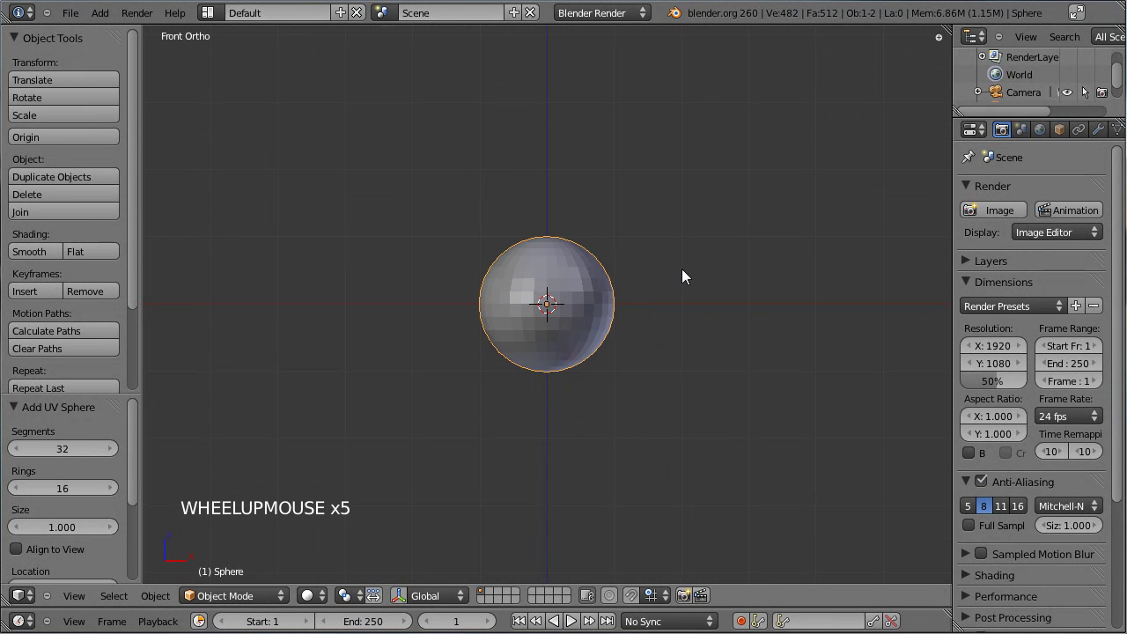
middle_click(707, 250)
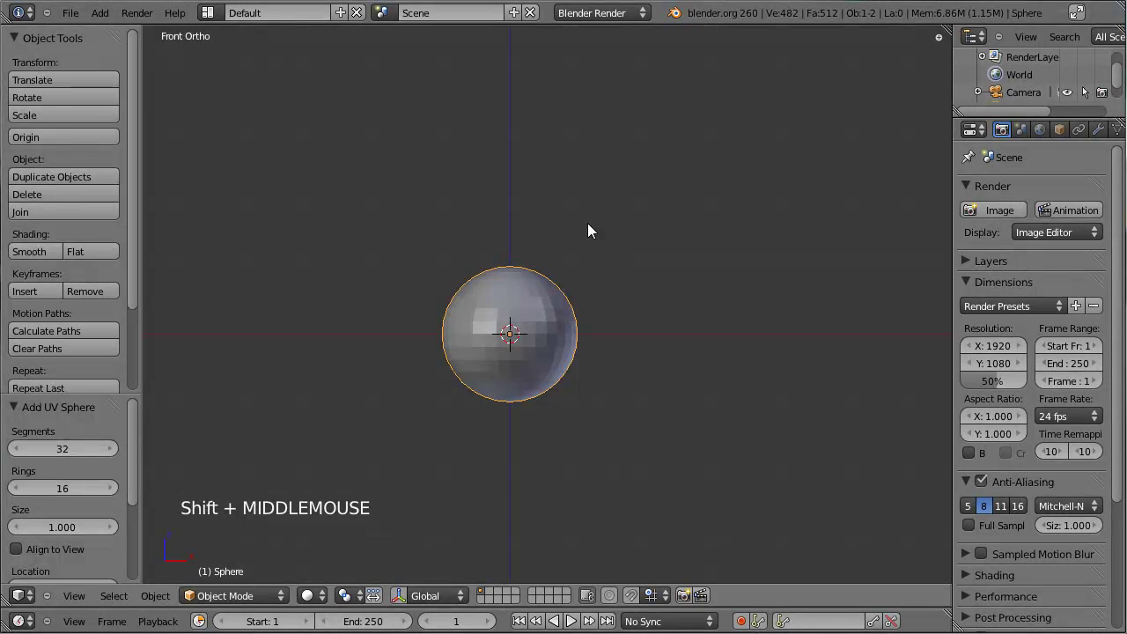
middle_click(596, 173)
scroll(up, 3)
right_click(458, 221)
Step: Shrink the sphere's top edge ring and extrude it upward into a short narrow neck
middle_click(551, 198)
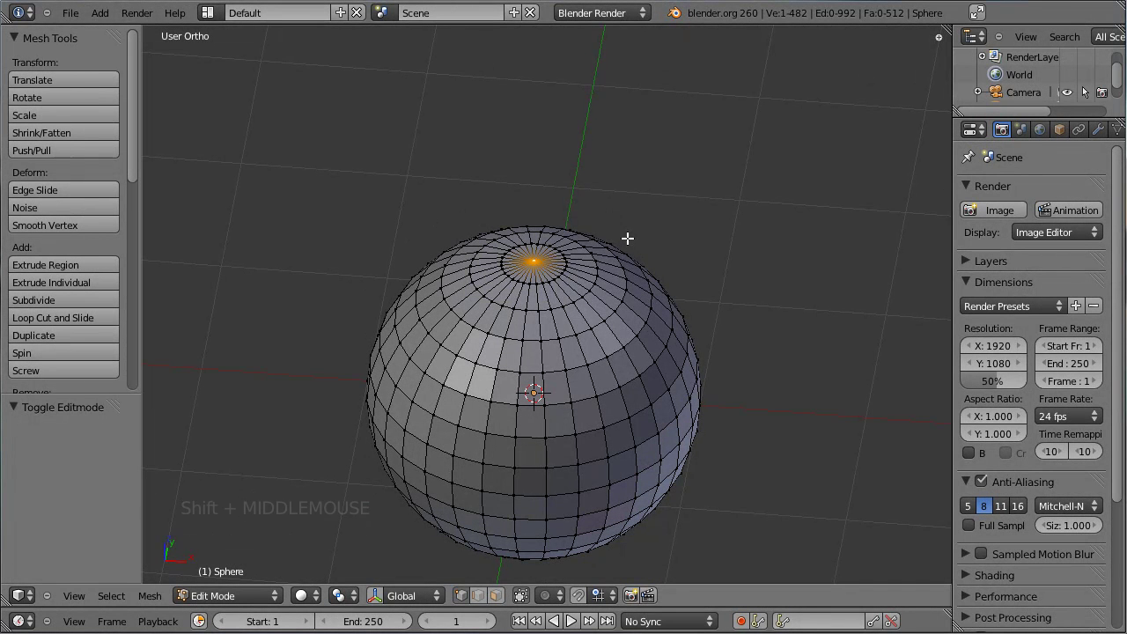
scroll(up, 3)
right_click(528, 196)
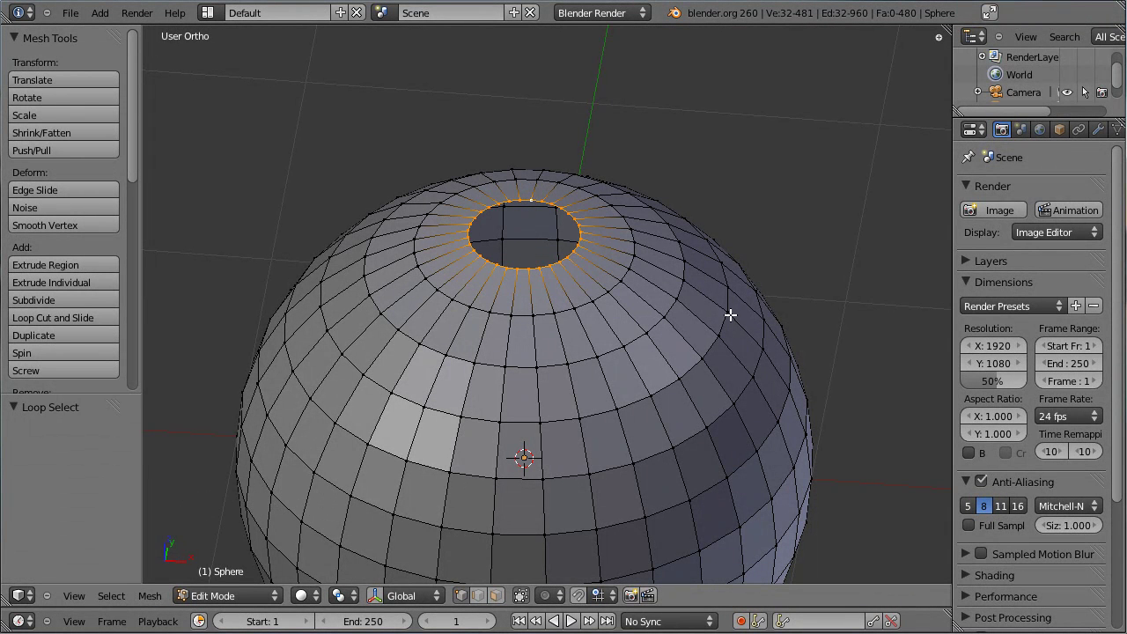
key(e)
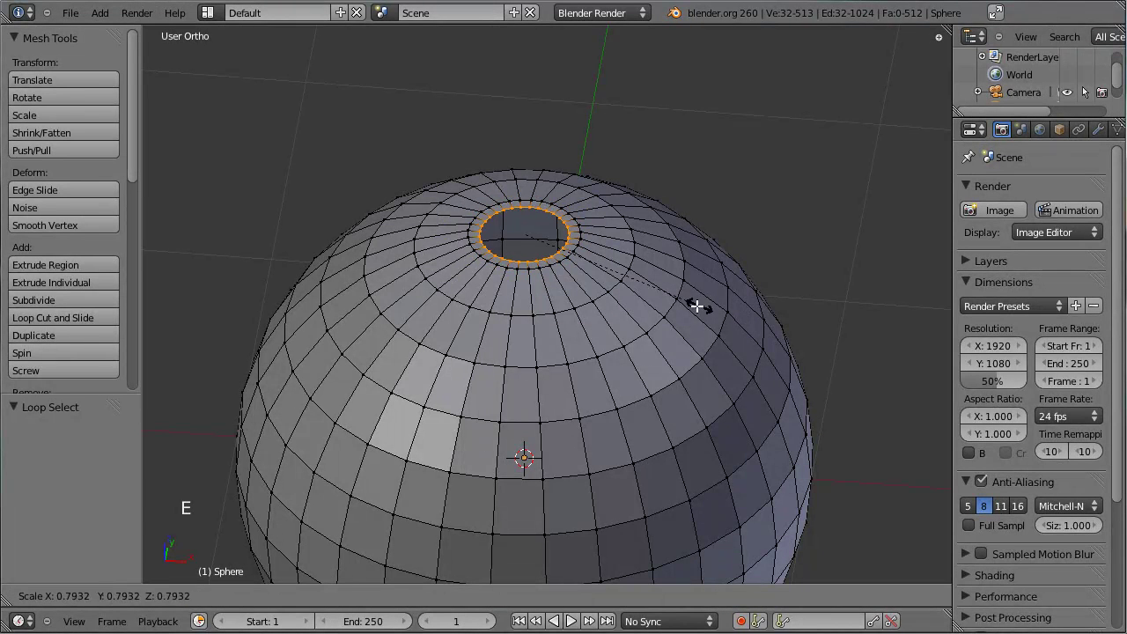
click(655, 290)
key(e)
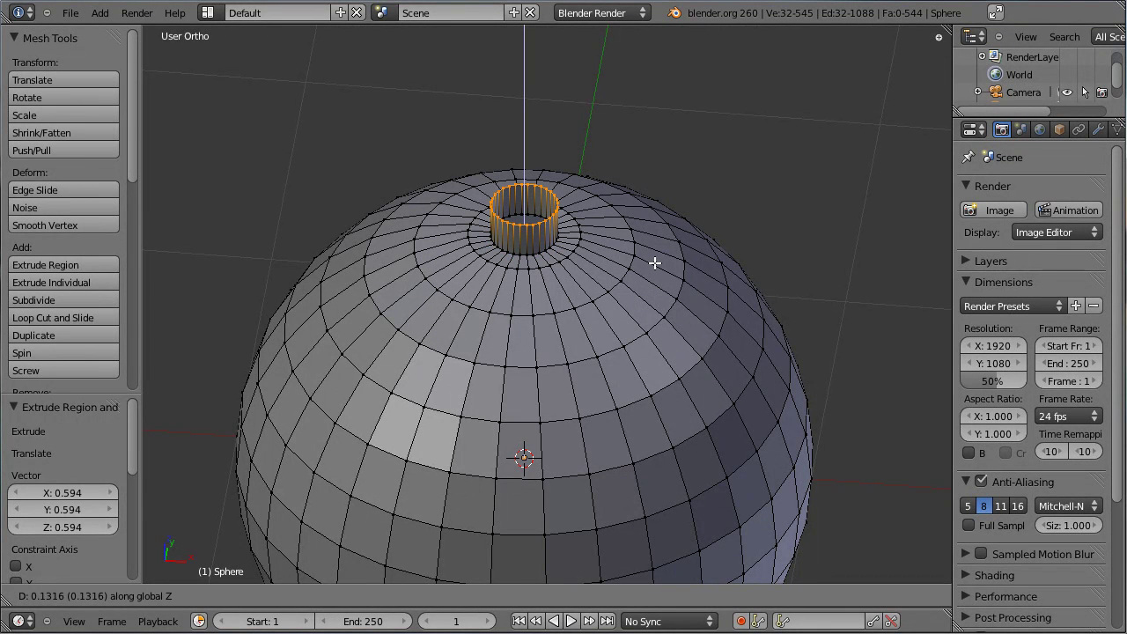
click(656, 262)
key(Tab)
scroll(down, 3)
middle_click(545, 347)
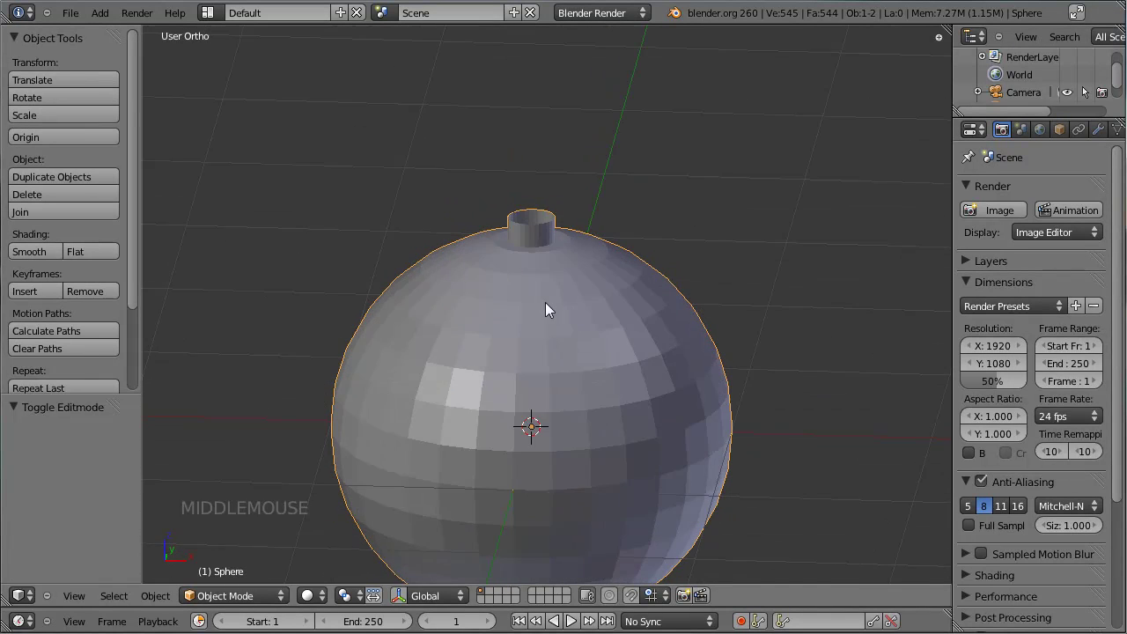
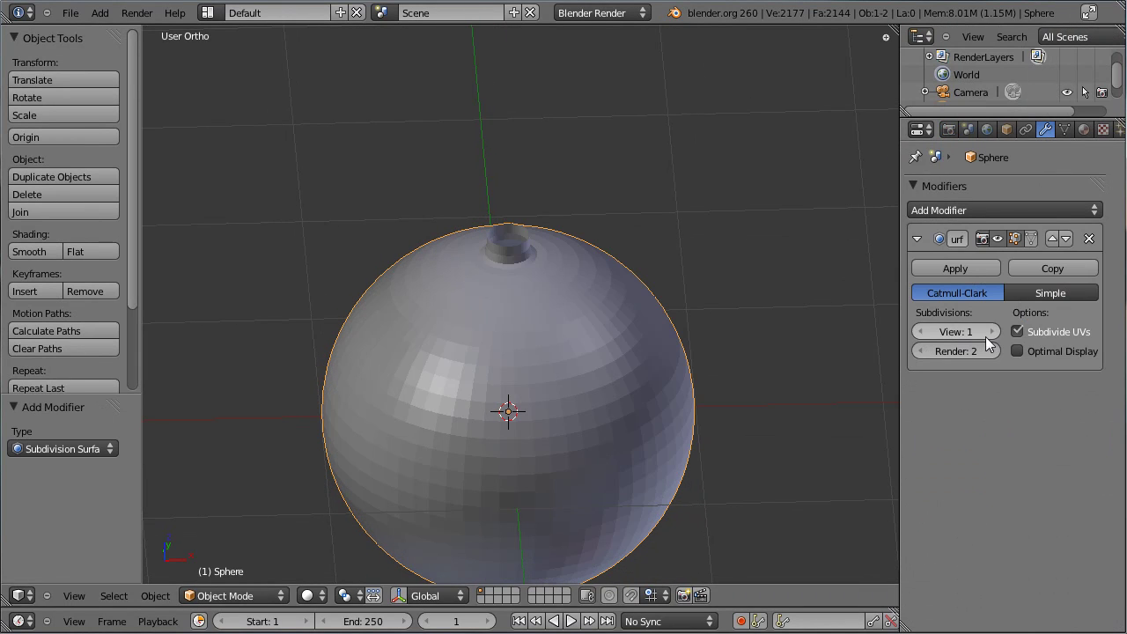
Step: Subdivide the ball with View 2, Render 3 and give it smooth shading
click(1000, 341)
click(1005, 358)
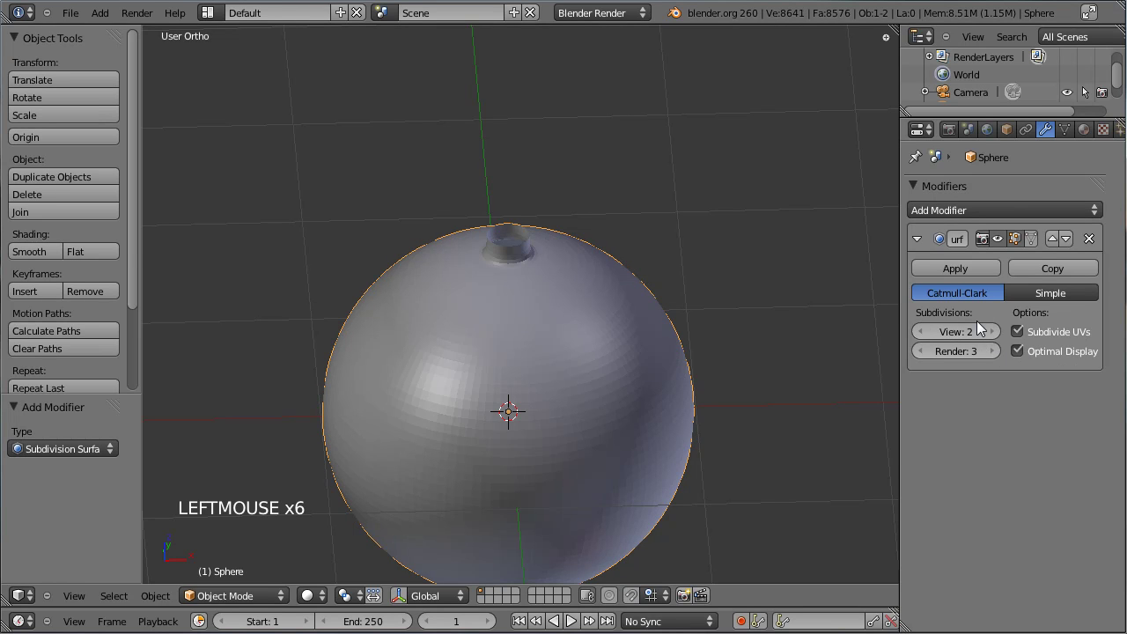
click(55, 255)
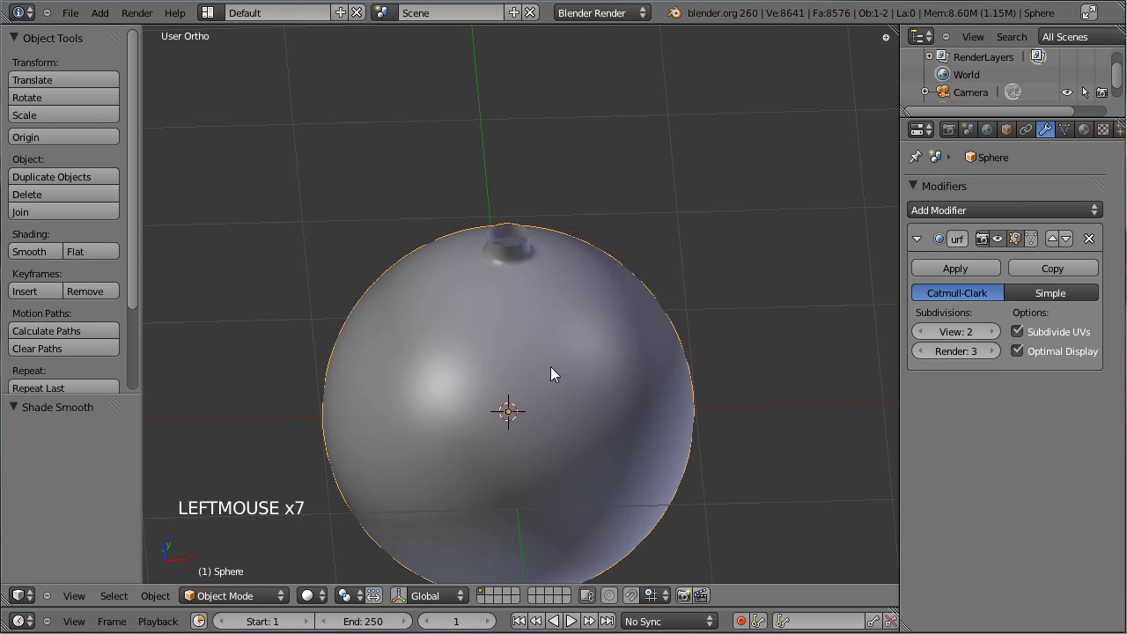
scroll(up, 3)
middle_click(480, 281)
scroll(up, 3)
Step: Slide the edge loop at the neck's base to keep a crisp joint
key(Tab)
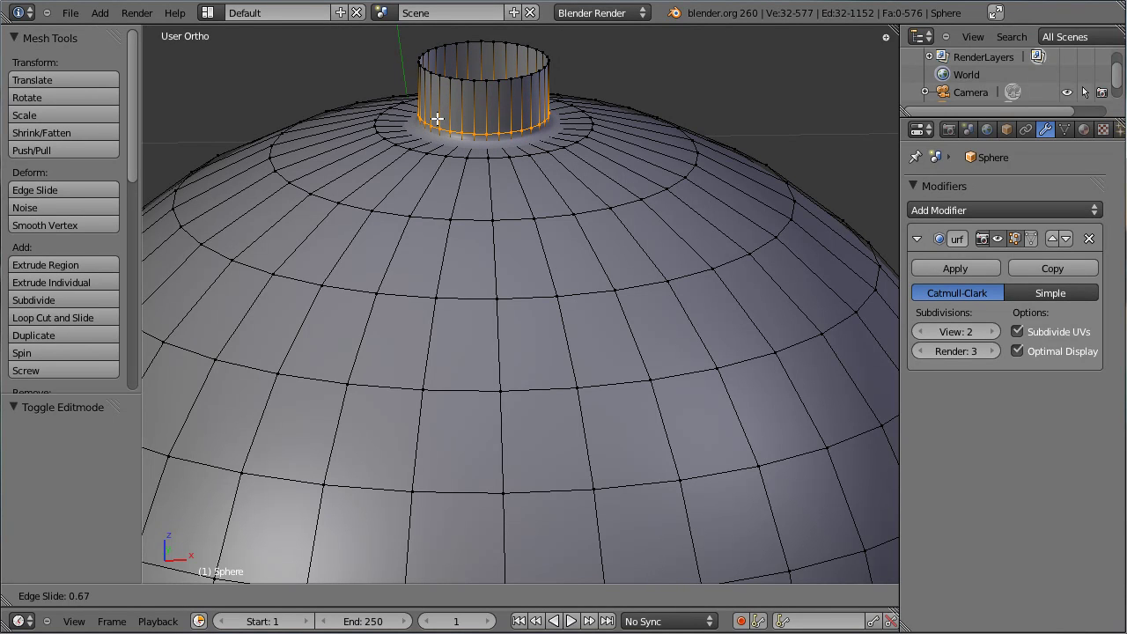
click(439, 112)
key(Tab)
middle_click(445, 163)
scroll(down, 3)
scroll(down, 3)
key(KP_1)
middle_click(680, 249)
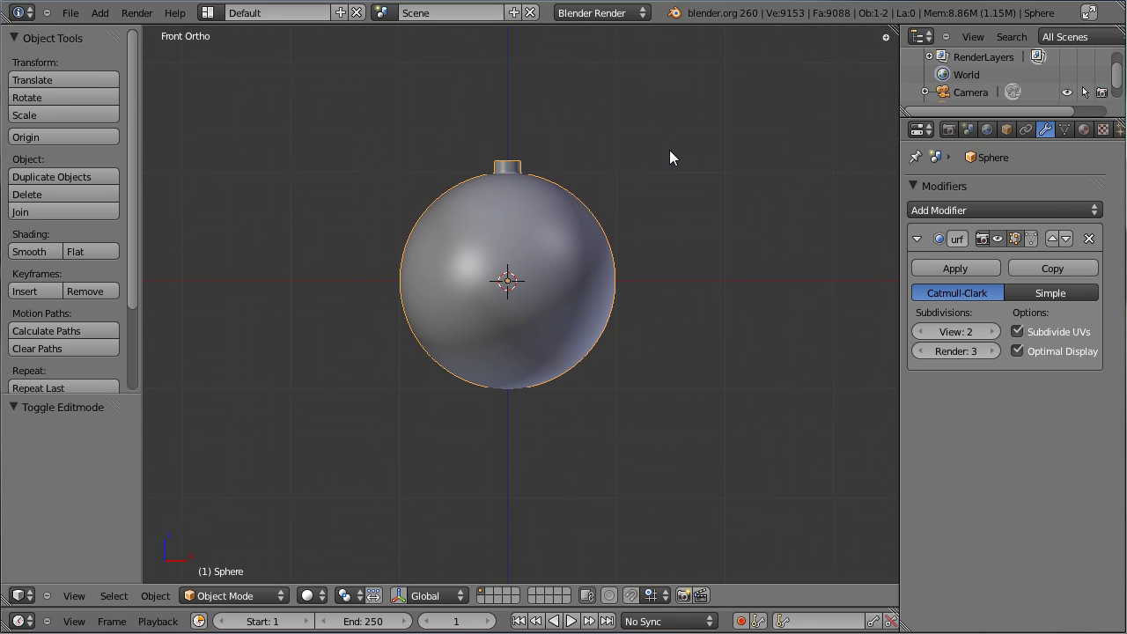
Step: Align the camera to the front view, centre it on the ornament and dolly it back along its axis
key(ctrl+alt+KP_0)
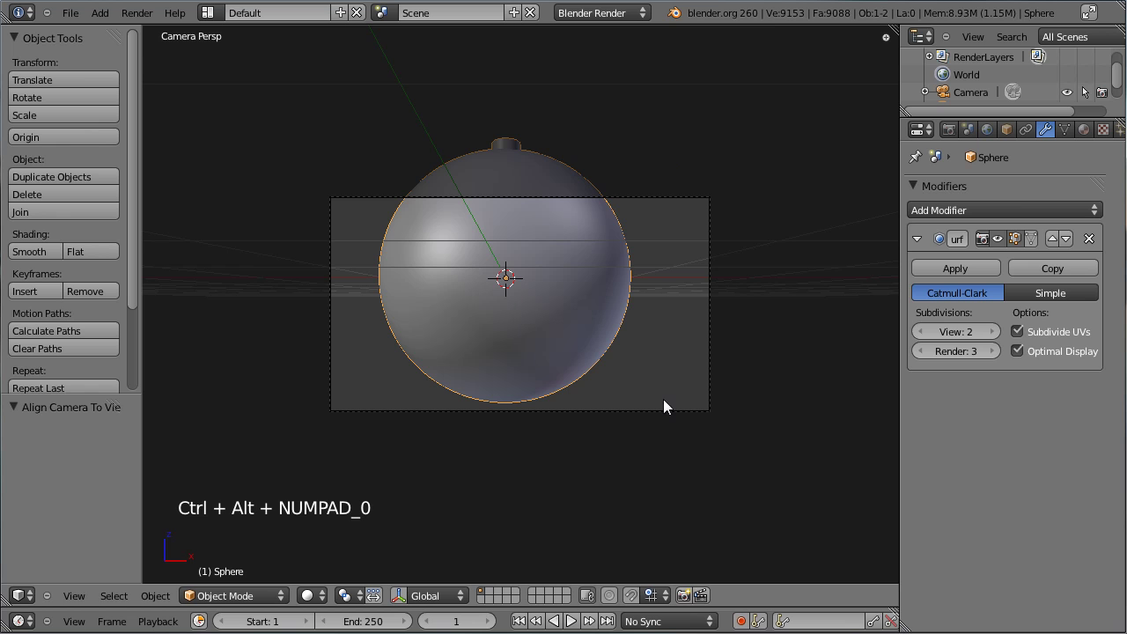
right_click(673, 419)
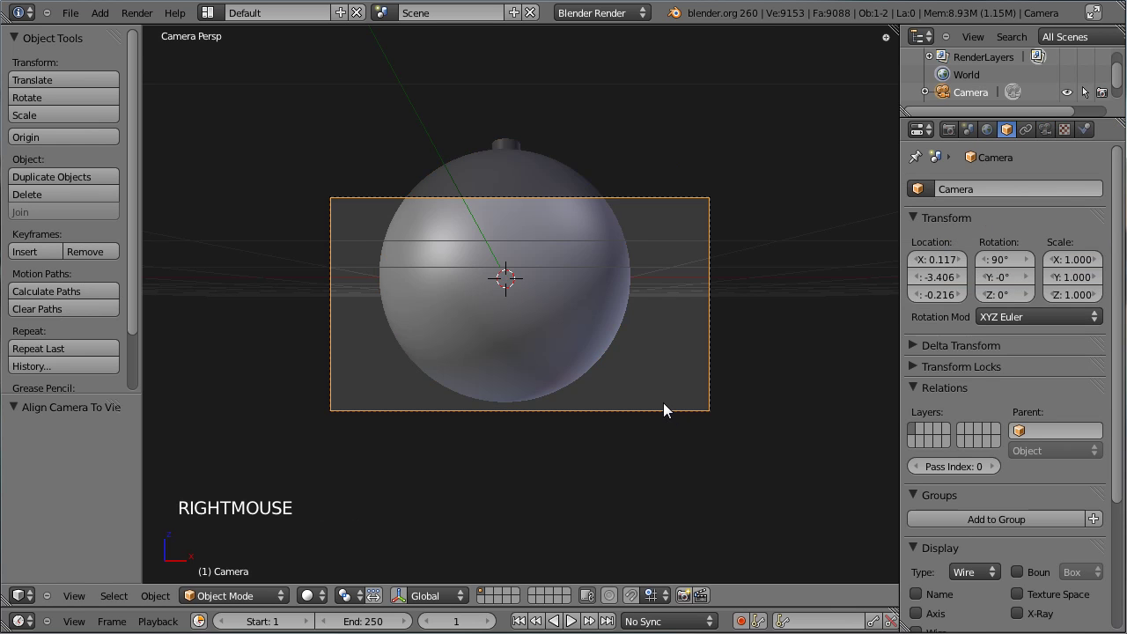
key(g)
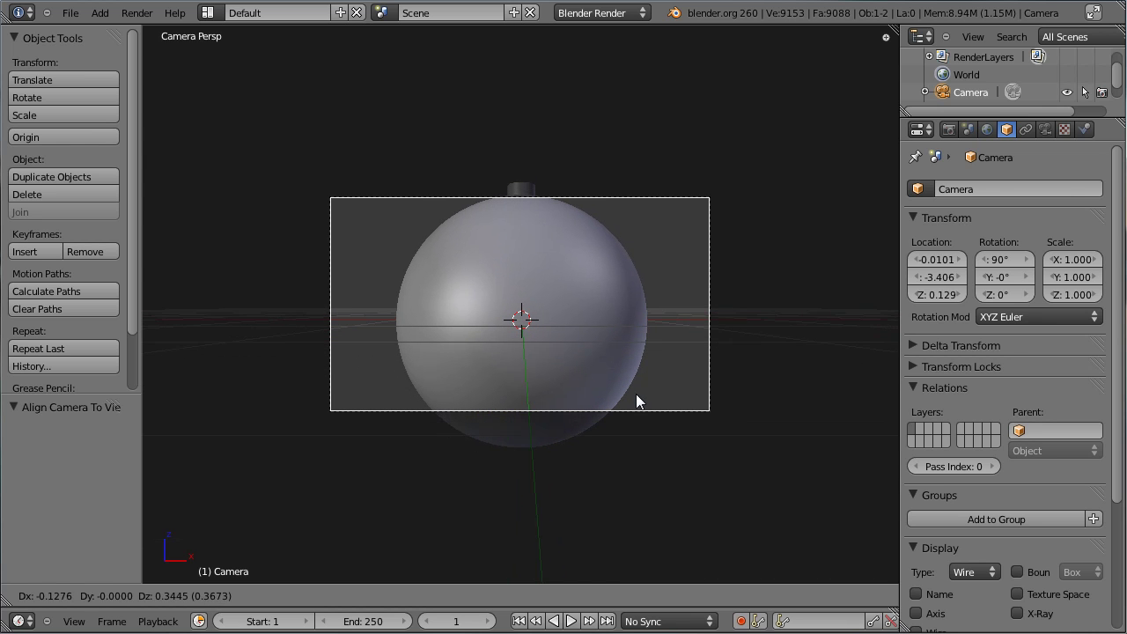
click(641, 401)
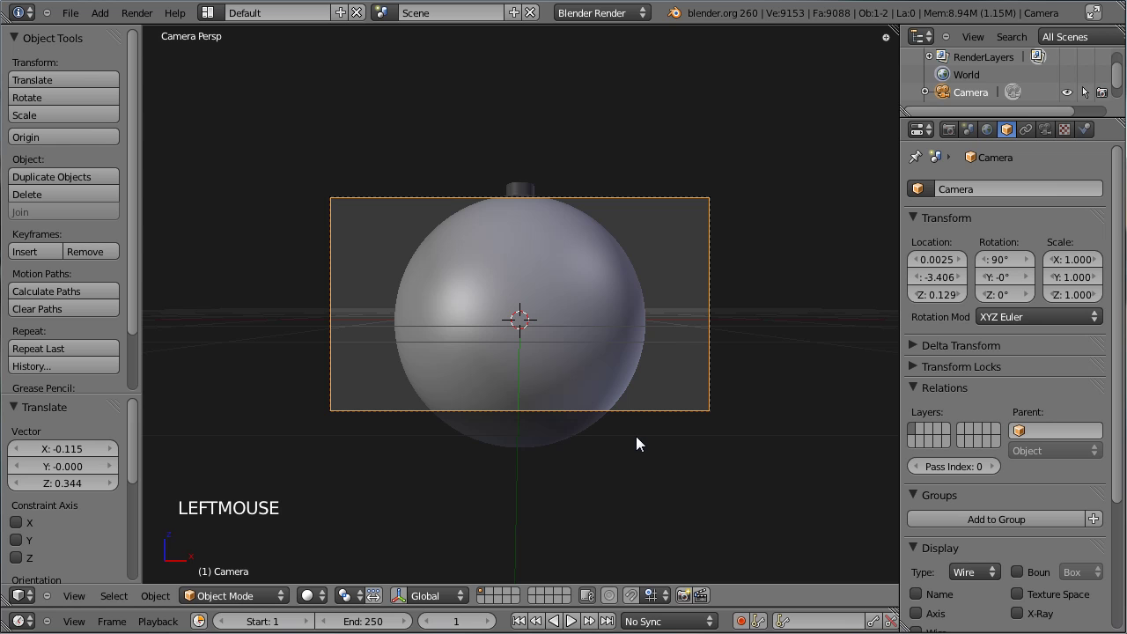
key(g)
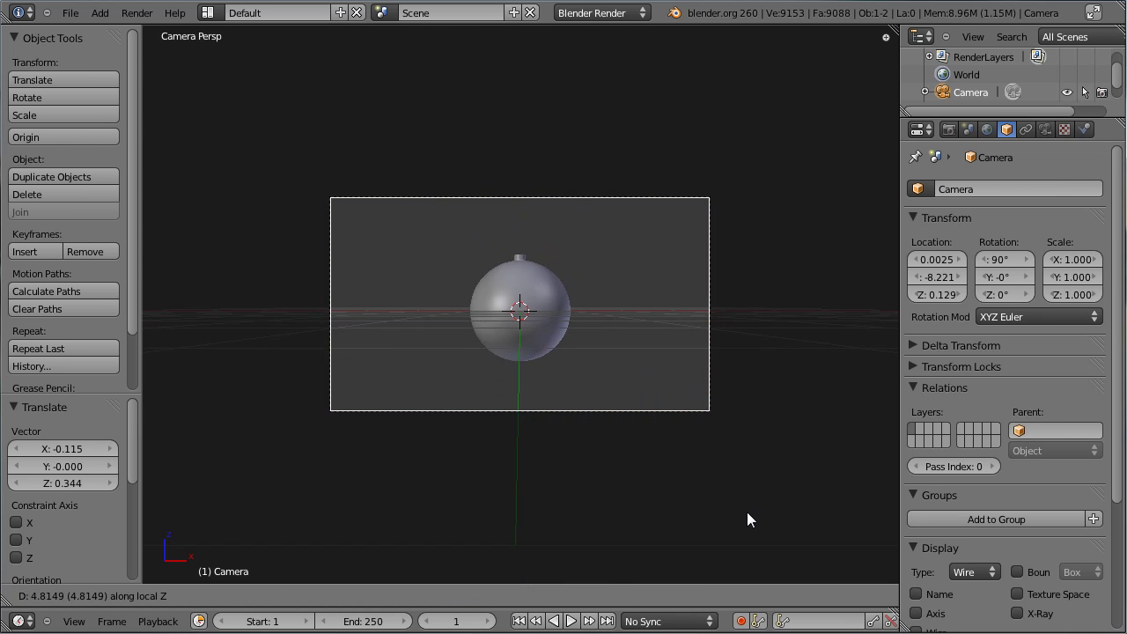
click(742, 514)
middle_click(792, 338)
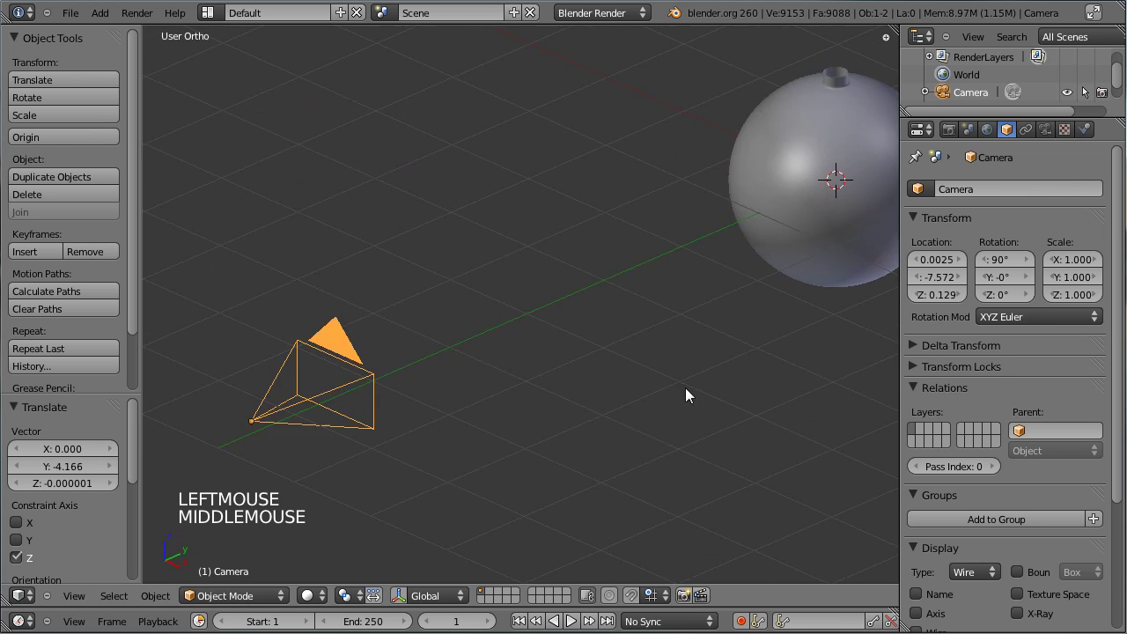
scroll(down, 3)
middle_click(747, 315)
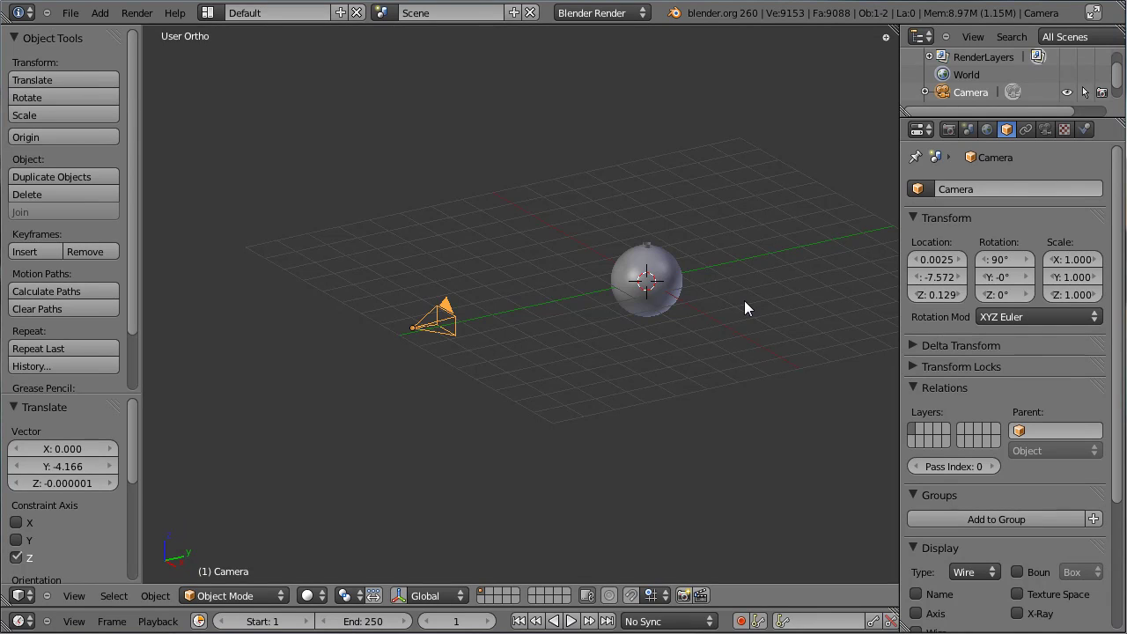
Step: Add an area lamp above and in front of the ball, rotated to aim at it
key(KP_3)
key(ctrl+a)
key(shift+a)
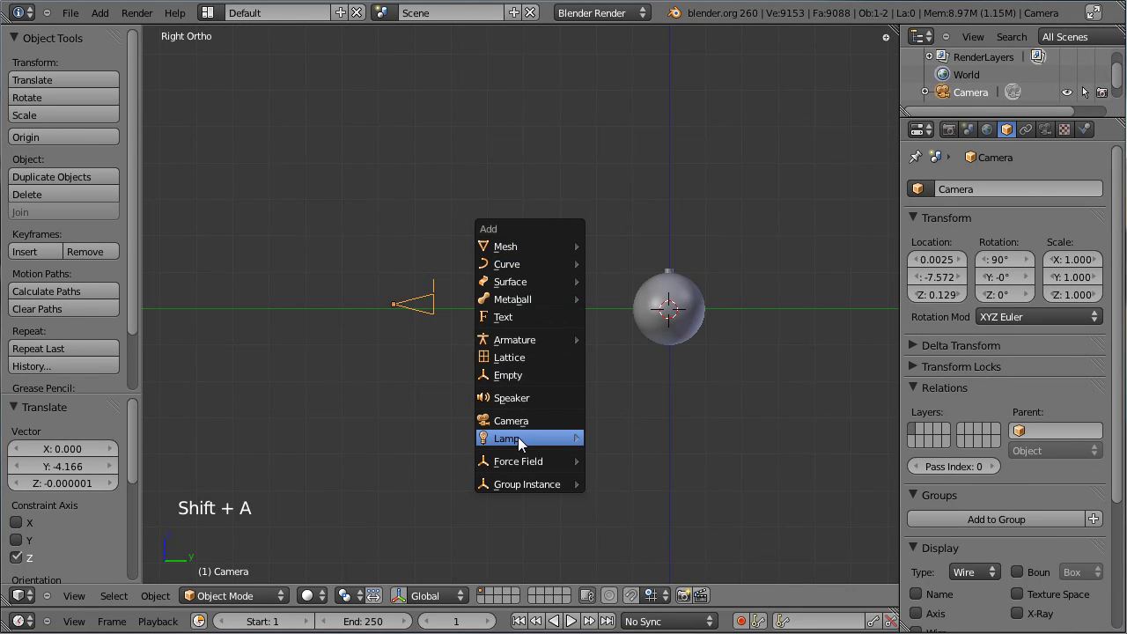
key(g)
click(382, 274)
key(r)
click(656, 235)
click(1050, 140)
Step: Set the area lamp's energy to 0.2 and size to 2.82, then check it through the camera
click(980, 453)
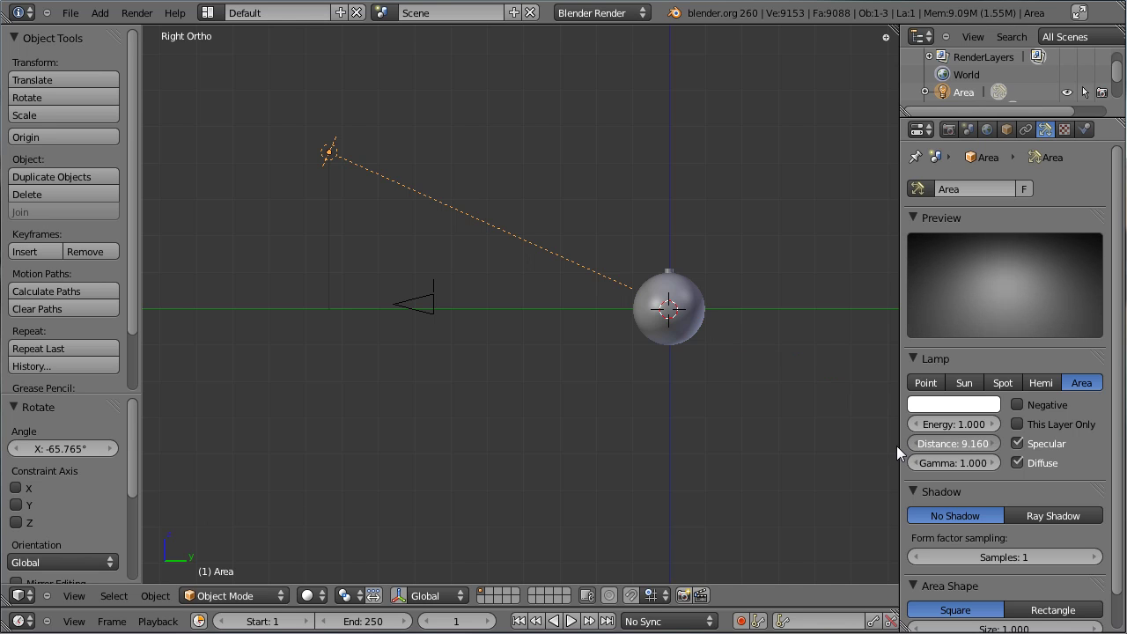
click(962, 428)
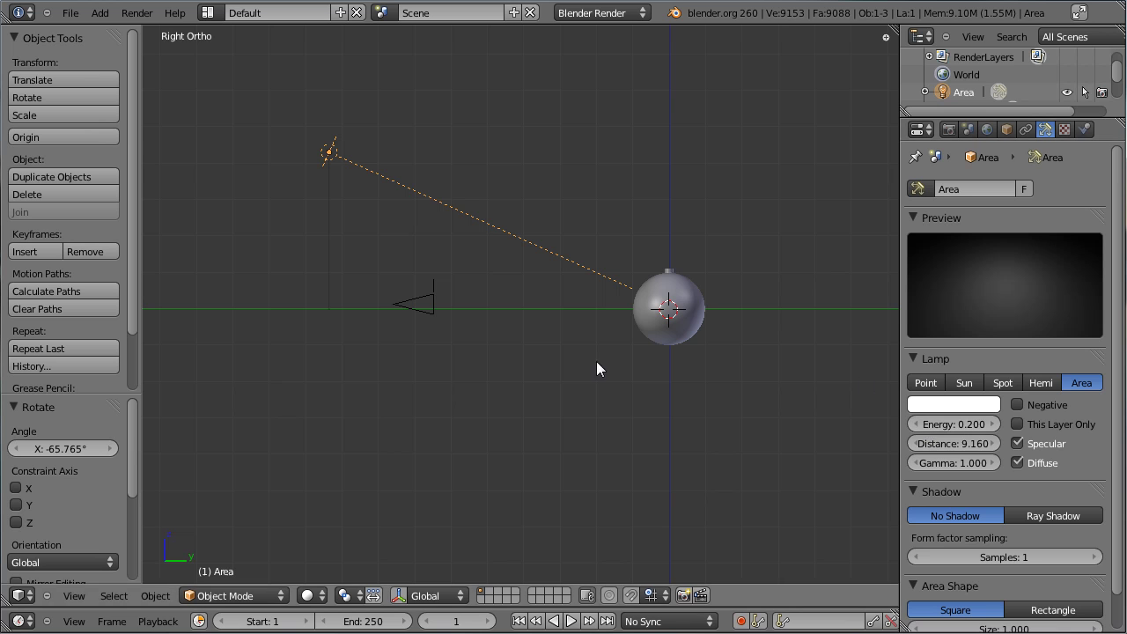
scroll(down, 3)
click(982, 602)
scroll(down, 3)
middle_click(319, 231)
key(ctrl+s)
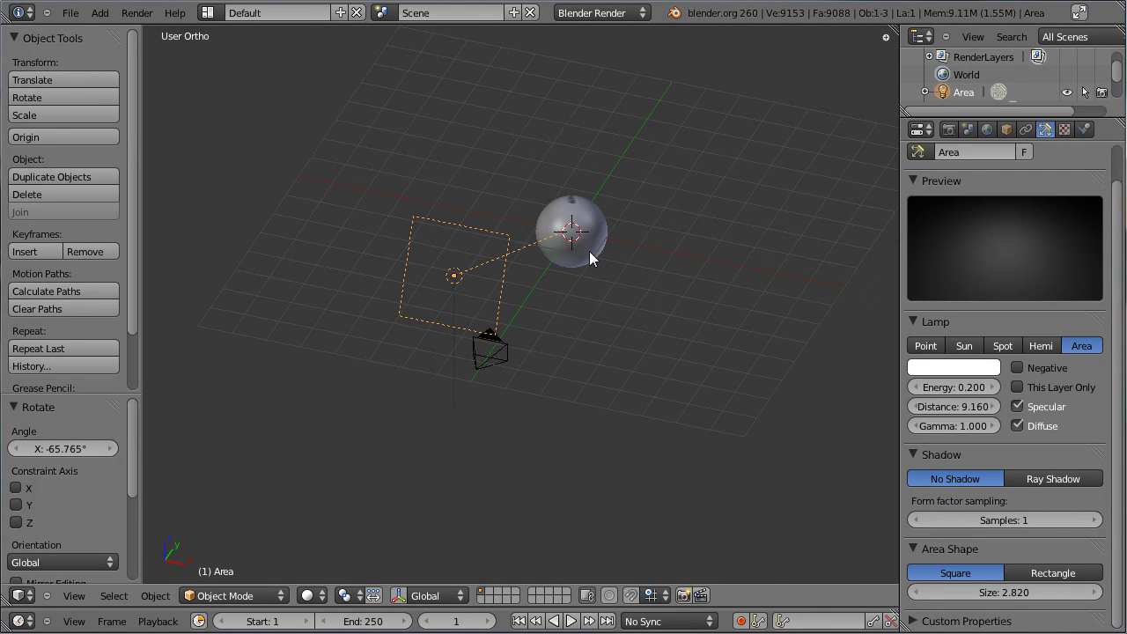
key(KP_1)
Step: Add a plane, stand it upright 90° on X and scale it larger and wider
key(KP_0)
key(shift+a)
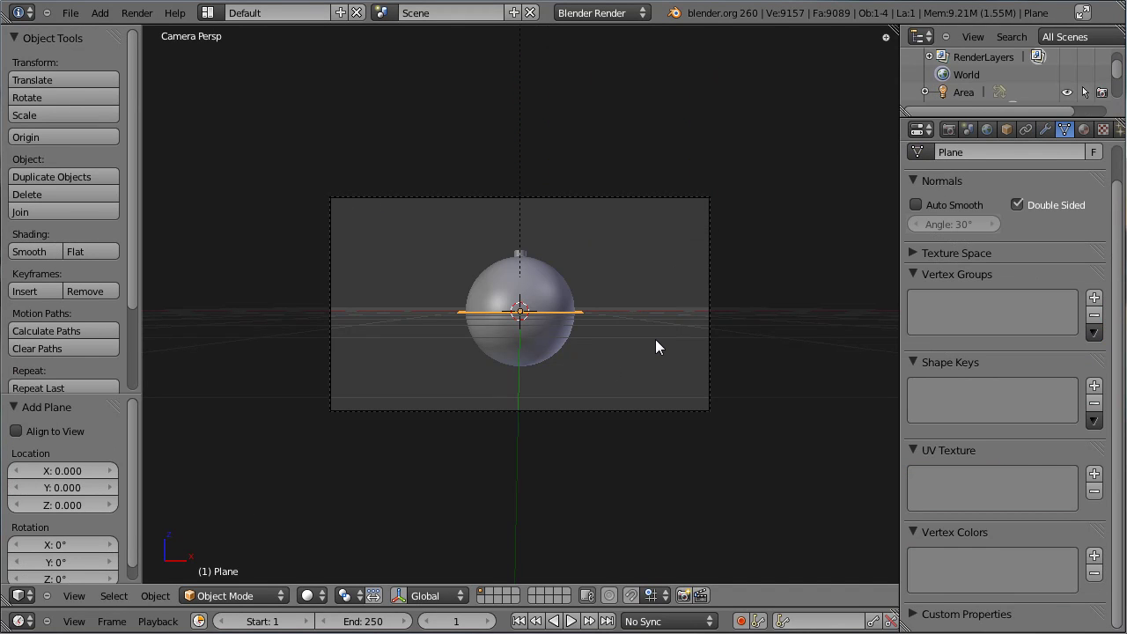
key(r)
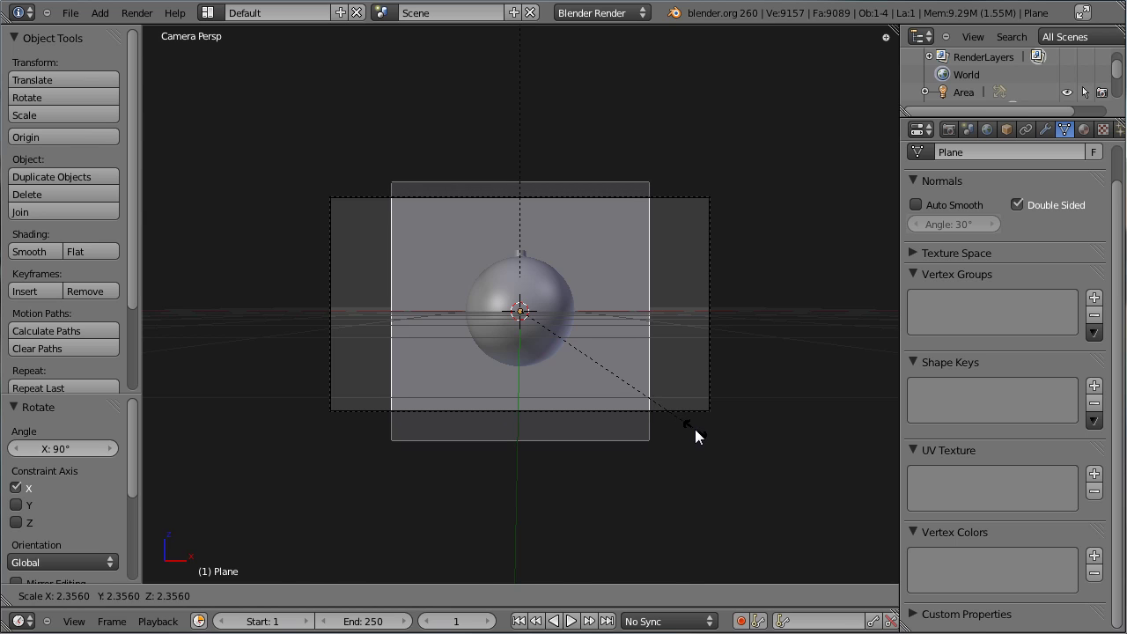
click(701, 434)
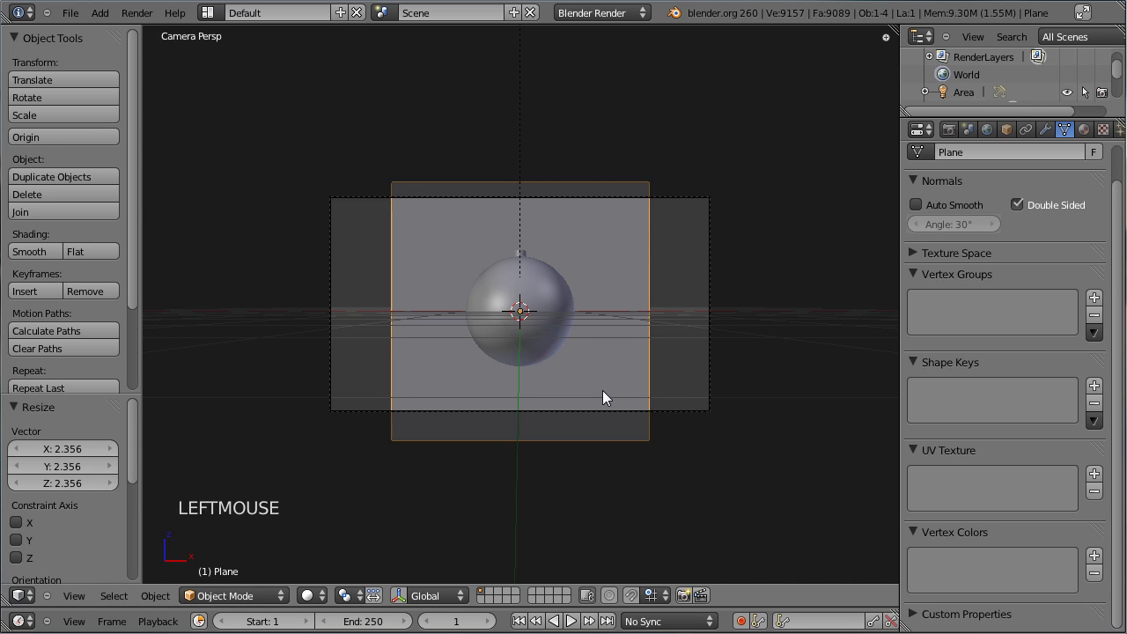
key(s)
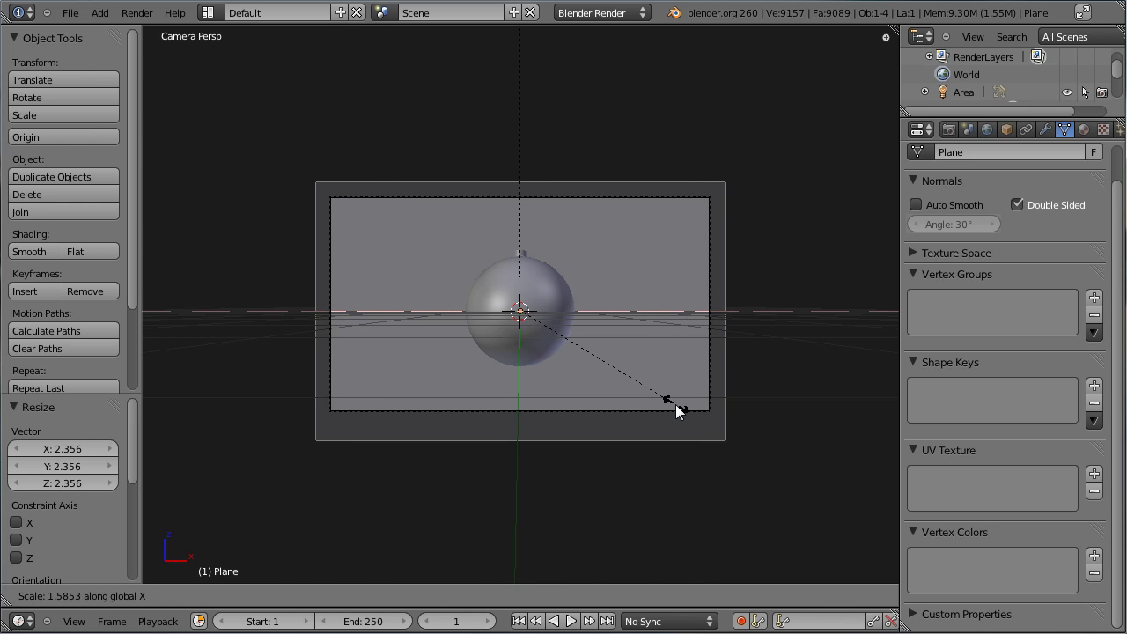
click(683, 410)
Step: Move the plane back behind the ball along Y and rescale it to fill the camera frame
middle_click(619, 268)
scroll(up, 3)
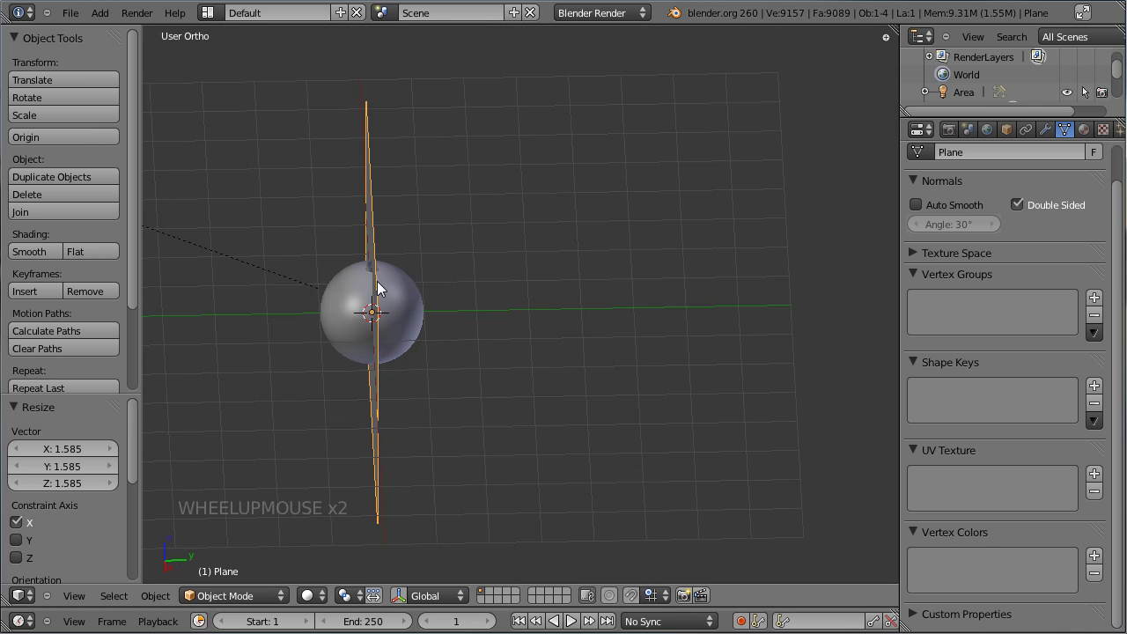
key(KP_7)
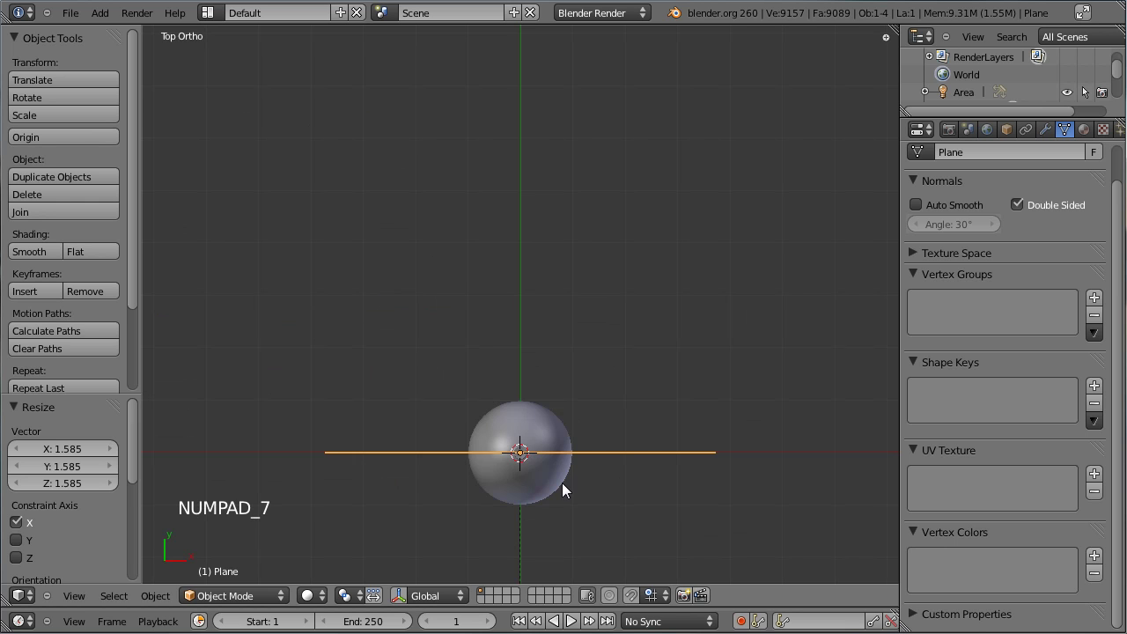
key(g)
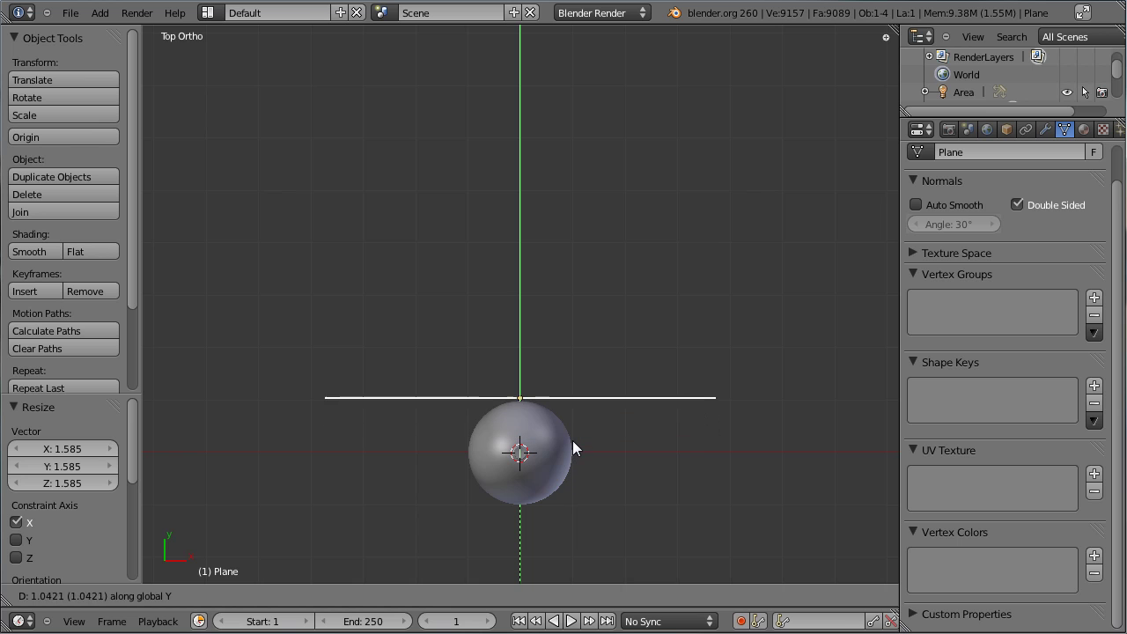
click(577, 435)
key(KP_0)
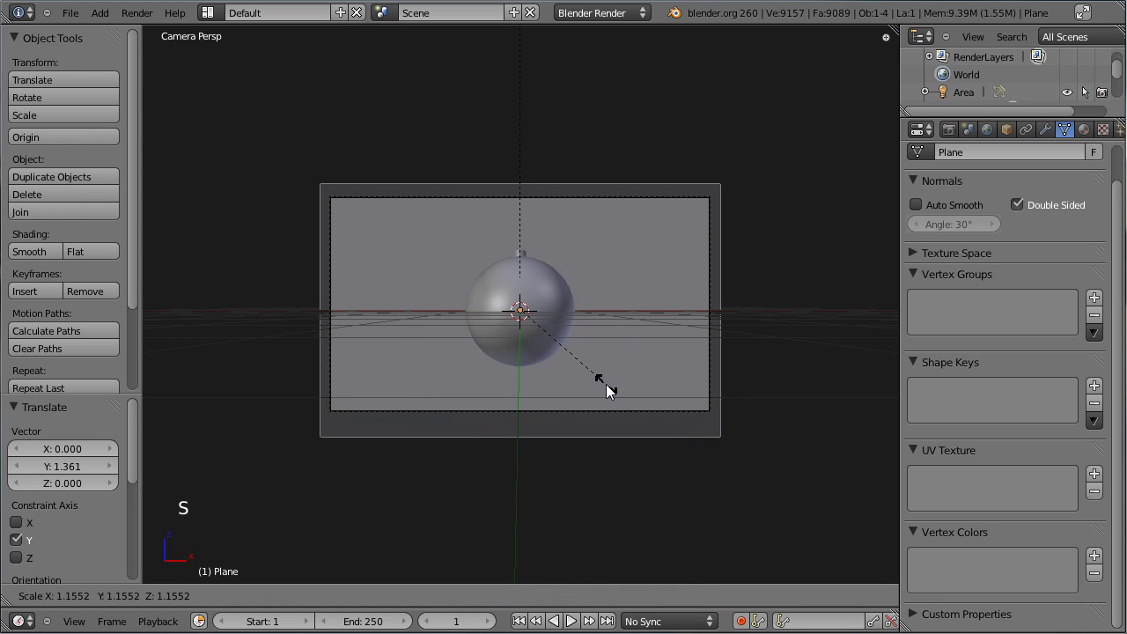
click(613, 393)
Step: Render a test image of the ornament against the backdrop and return to the scene
key(ctrl+s)
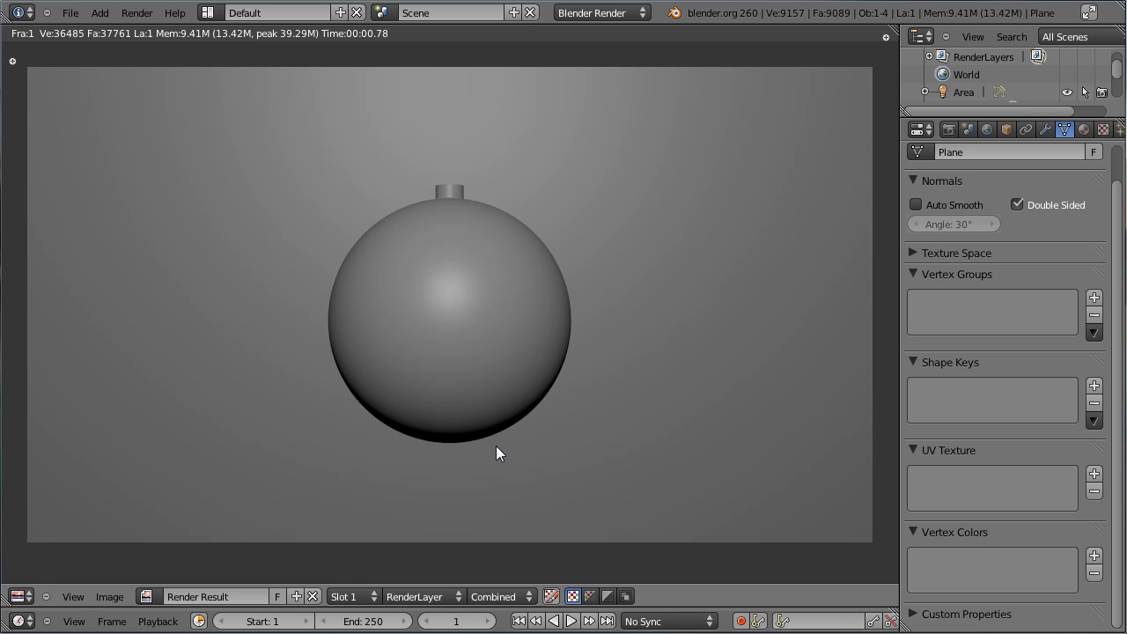
key(Escape)
right_click(530, 292)
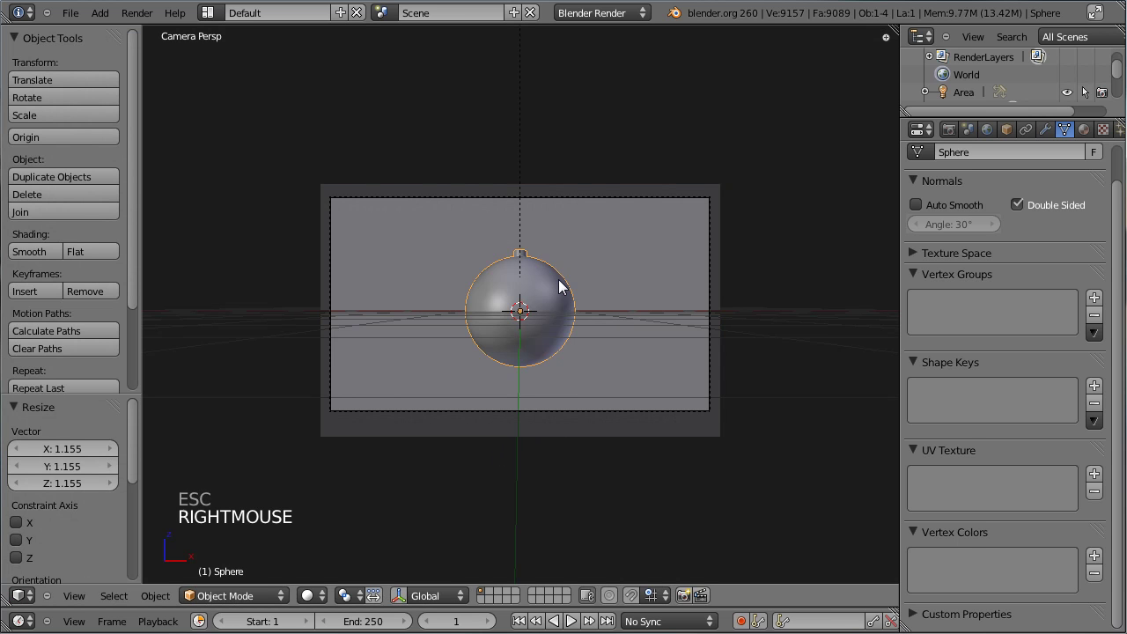
Step: Hide the camera in front view and zoom in on the ornament's top cap
key(KP_1)
scroll(up, 3)
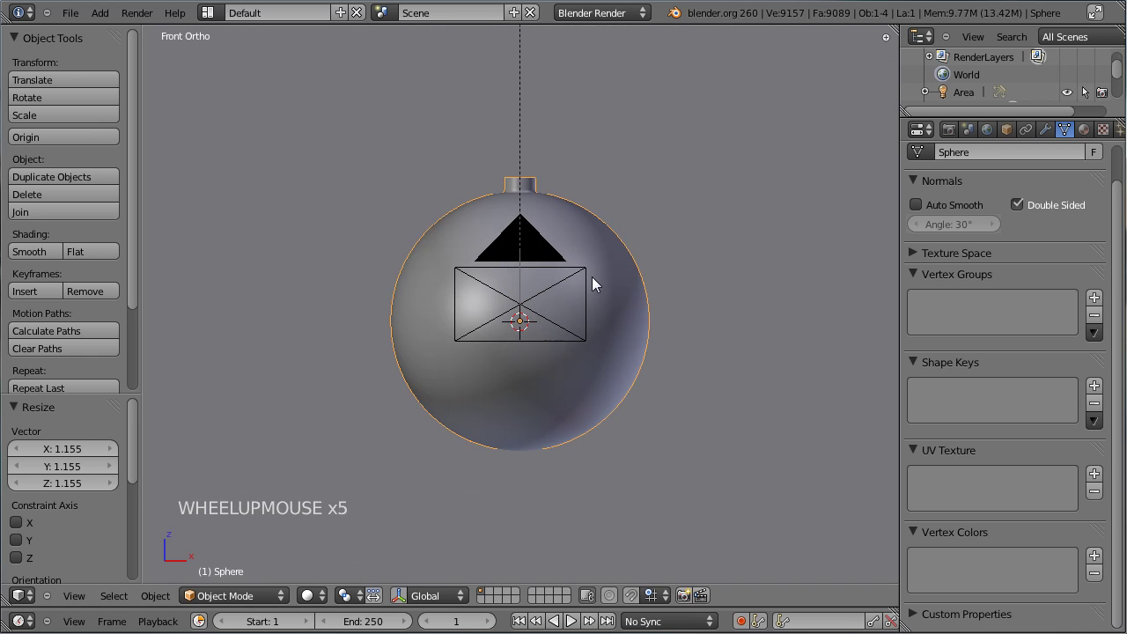
right_click(535, 250)
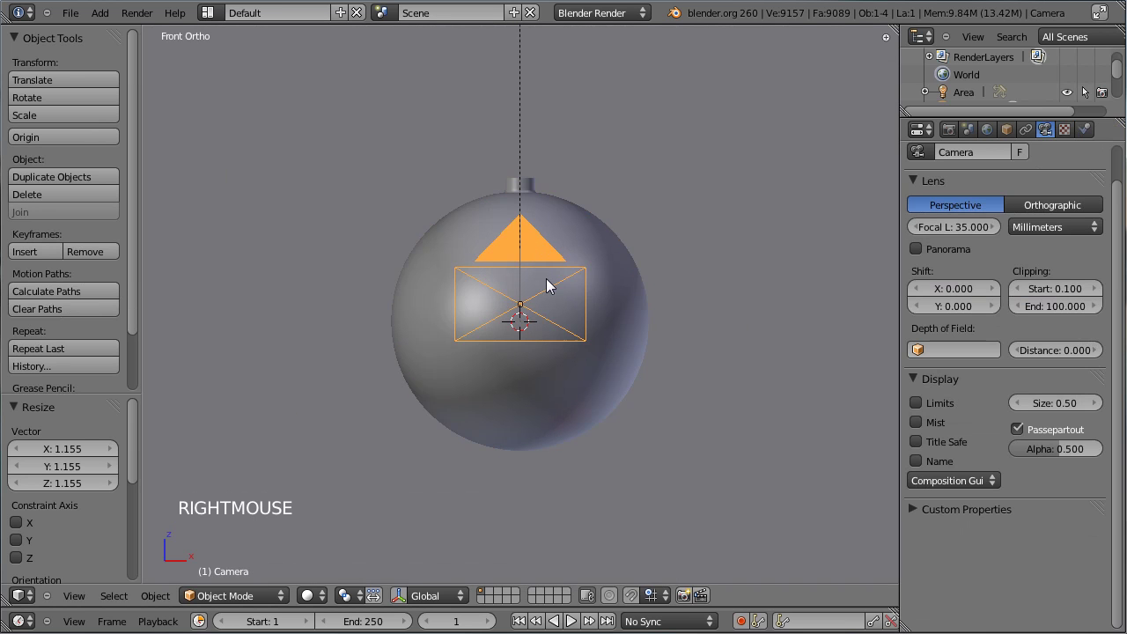
key(h)
scroll(up, 3)
middle_click(565, 166)
scroll(up, 3)
scroll(up, 3)
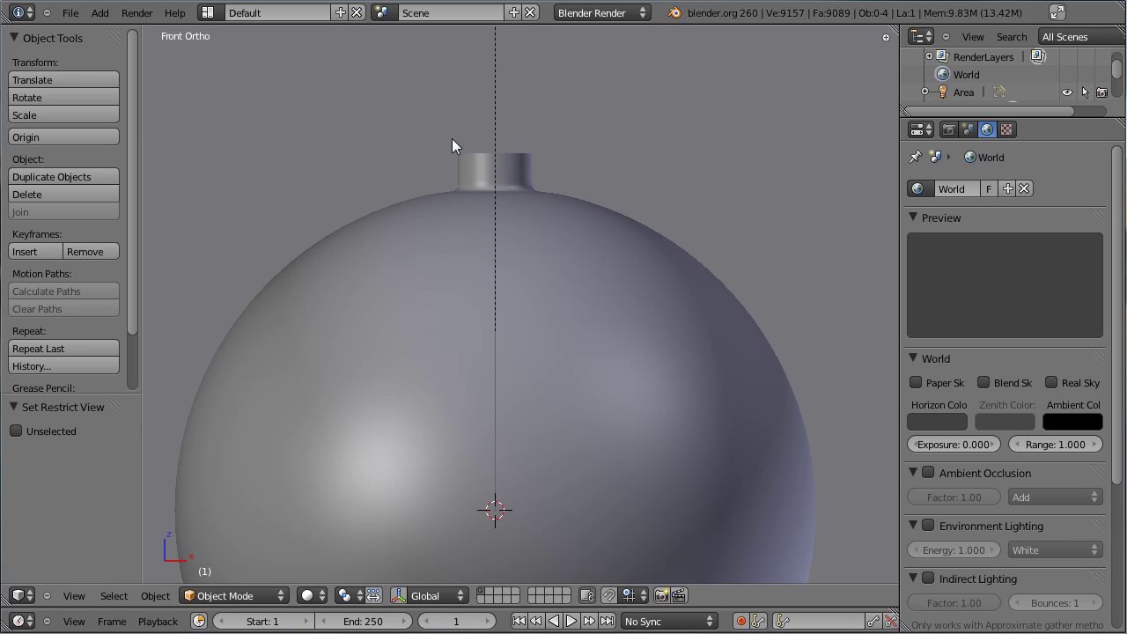
Step: Select the cap's edge loops on the ornament mesh
right_click(550, 212)
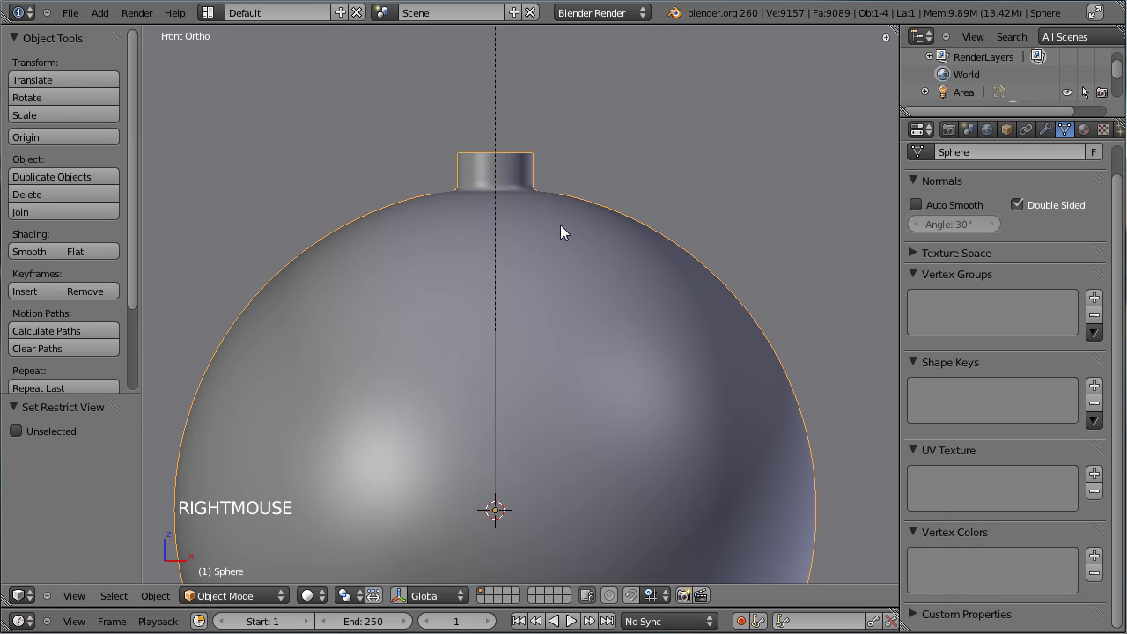
key(Tab)
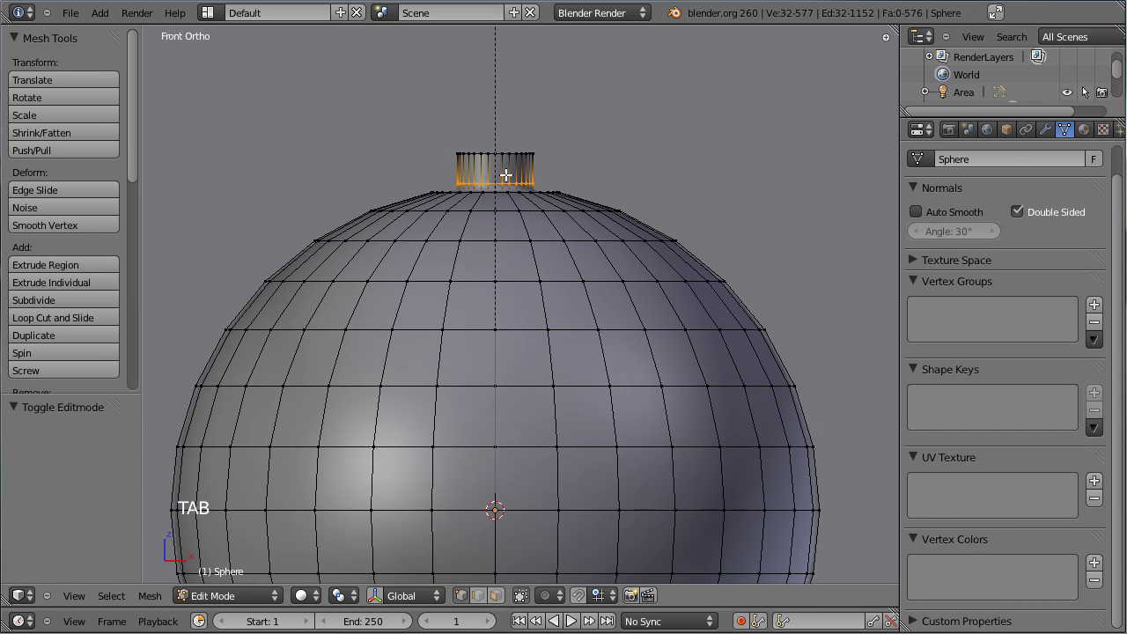
middle_click(523, 133)
middle_click(544, 284)
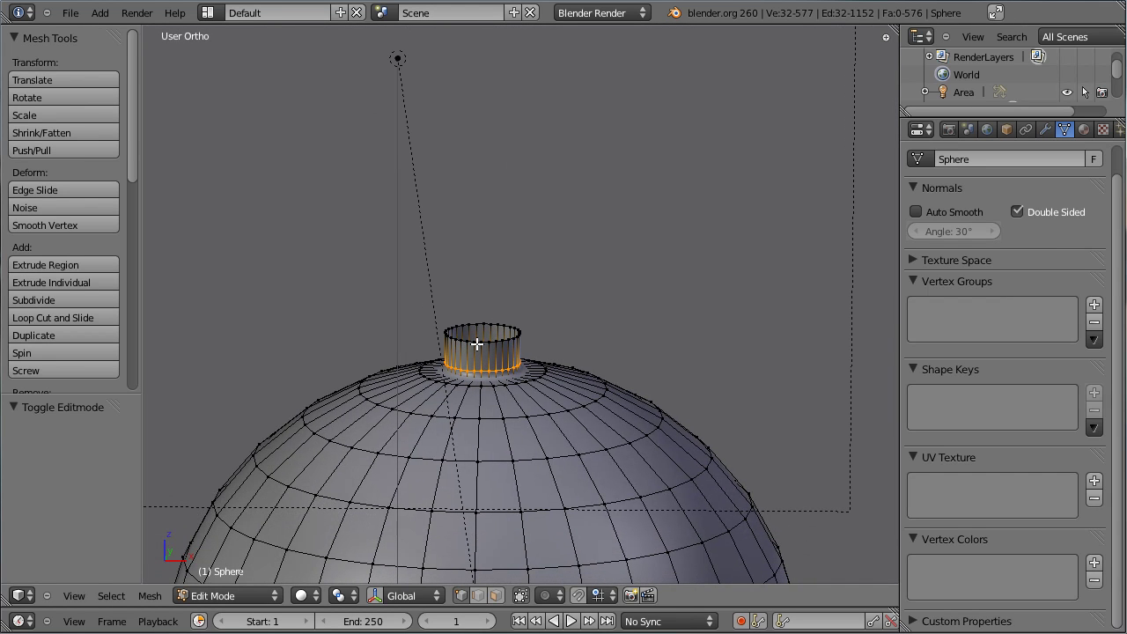
right_click(471, 338)
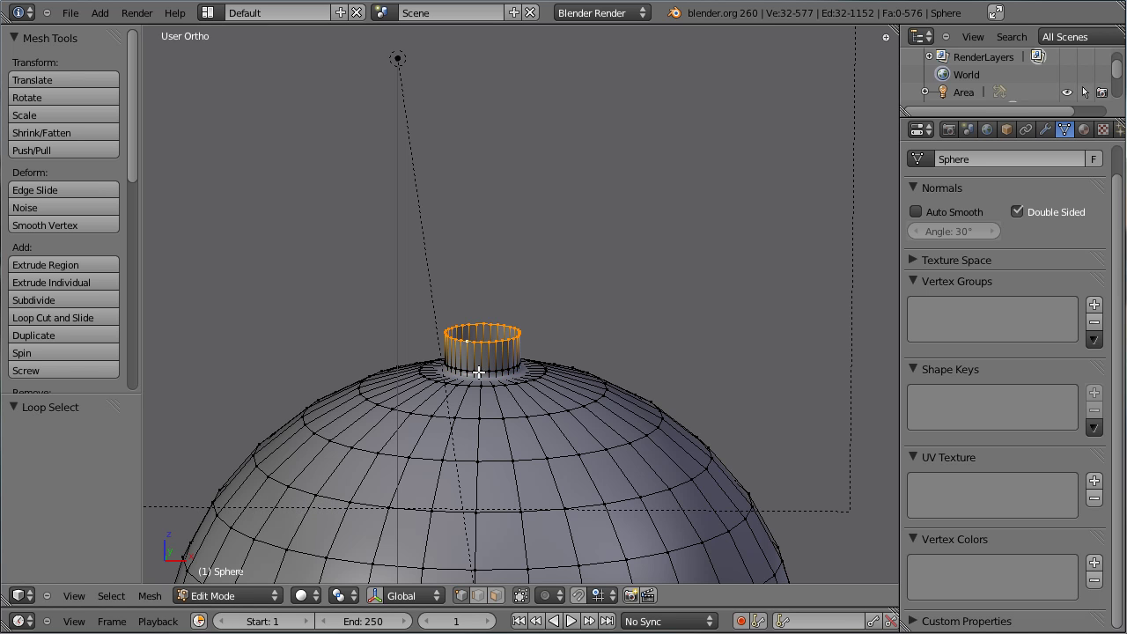
right_click(478, 367)
Step: Duplicate the cap faces and separate them into their own object
key(shift+d)
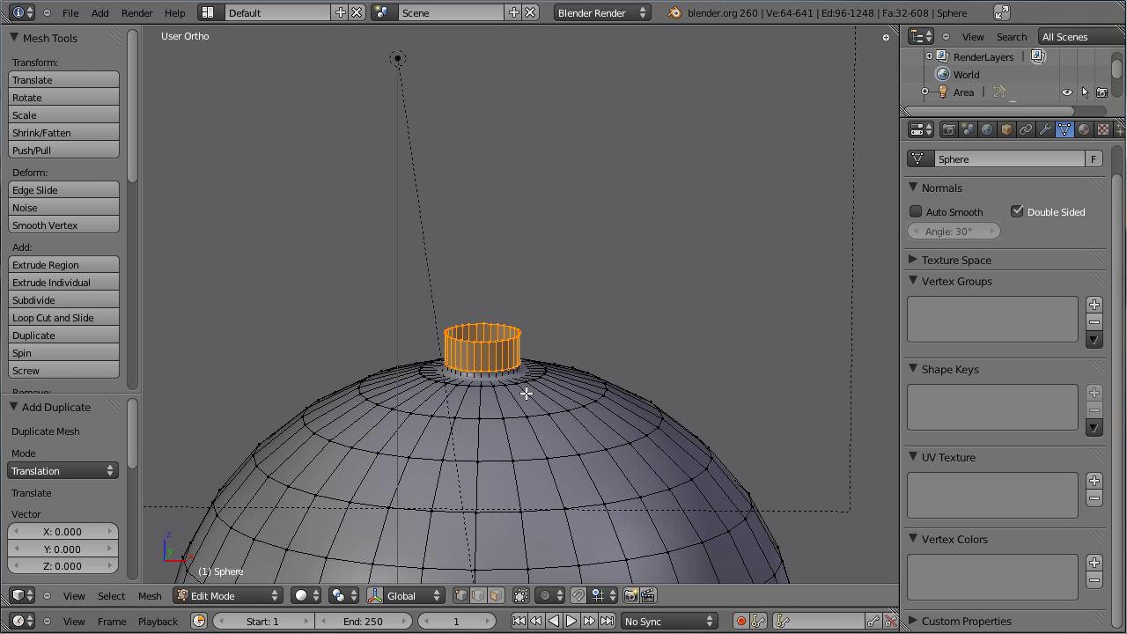
key(p)
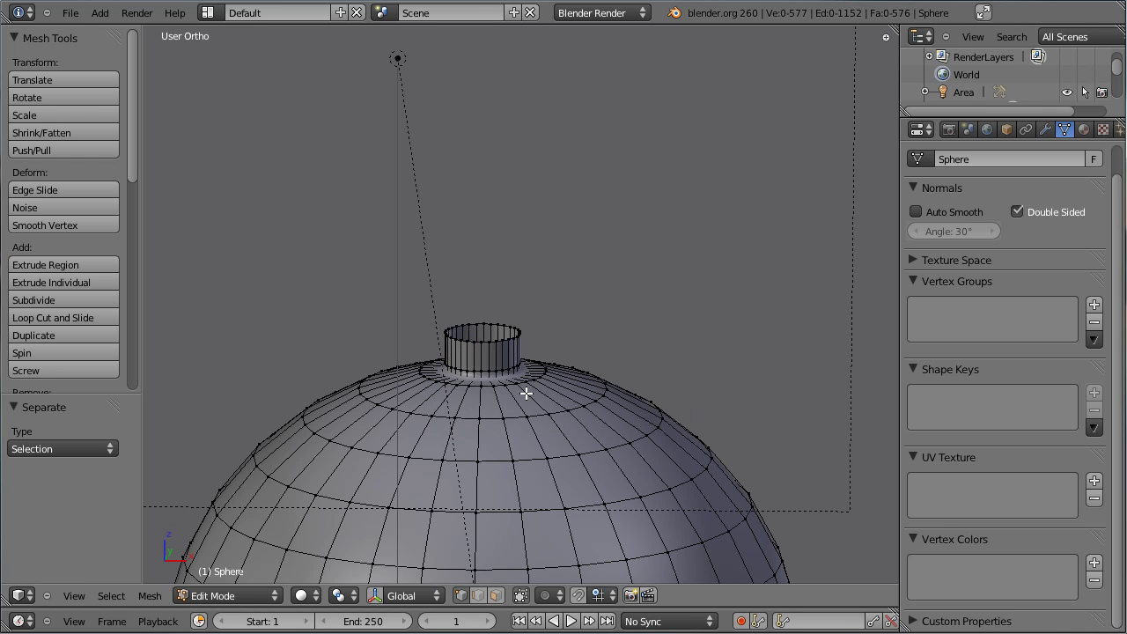
key(Tab)
right_click(499, 362)
right_click(507, 406)
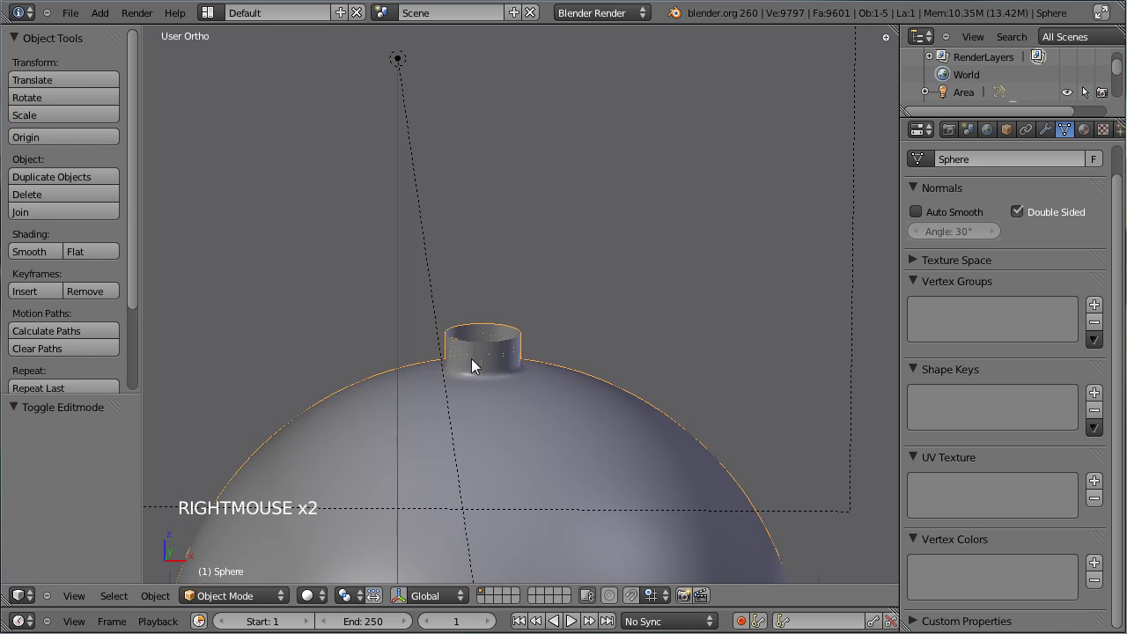
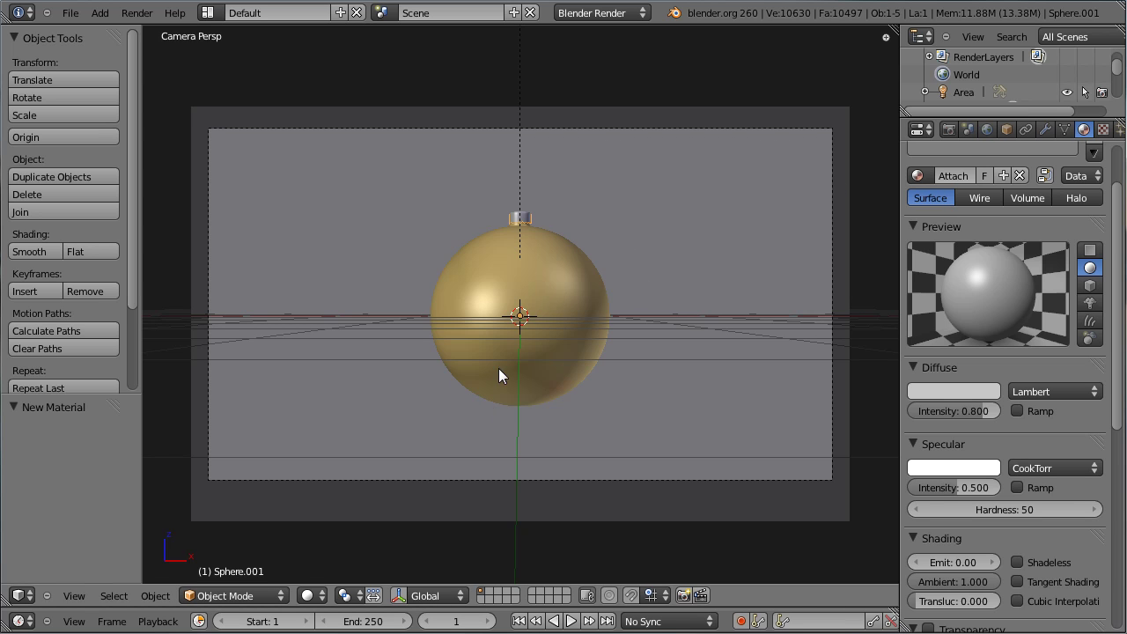
Step: Enable world Ambient Occlusion with a factor of 0.20
click(998, 144)
scroll(down, 3)
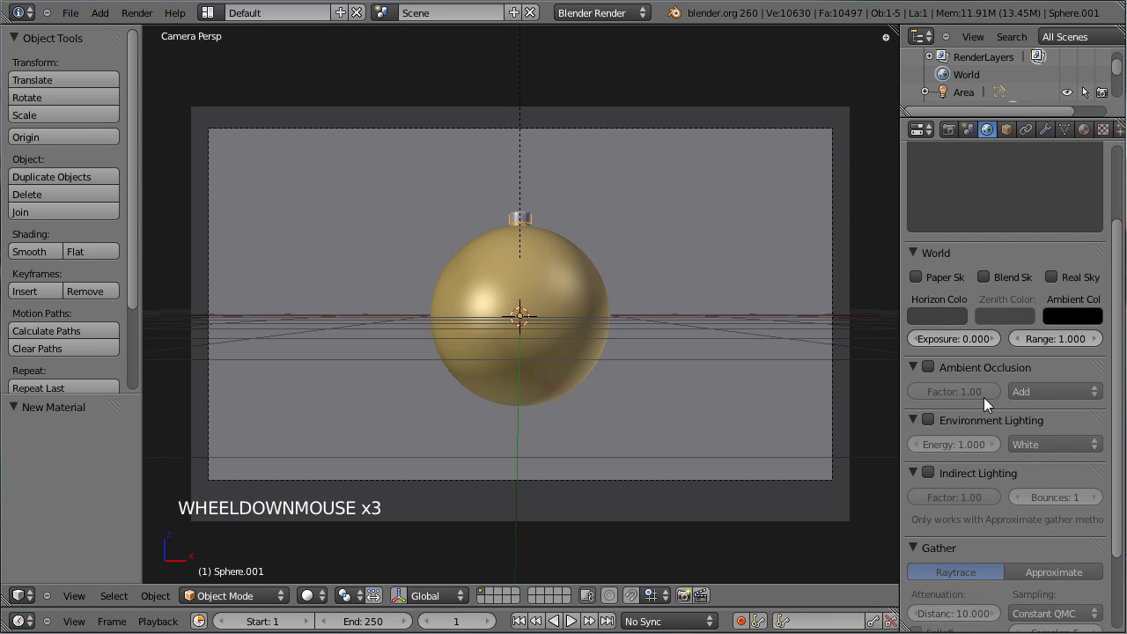
scroll(down, 3)
click(936, 305)
scroll(down, 3)
click(955, 320)
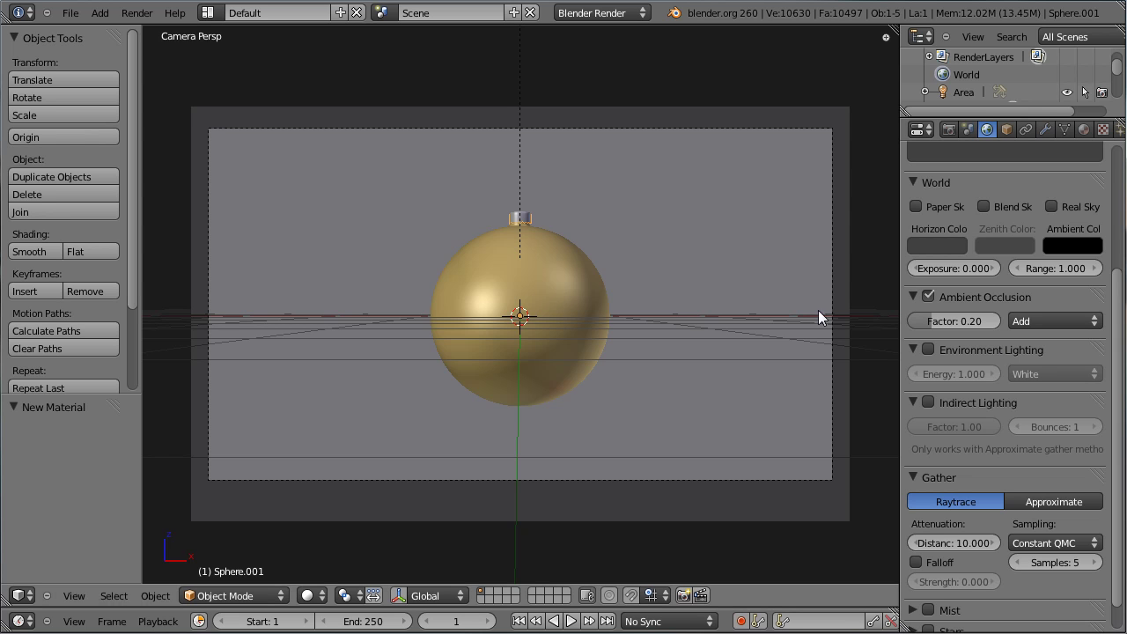
key(ctrl+s)
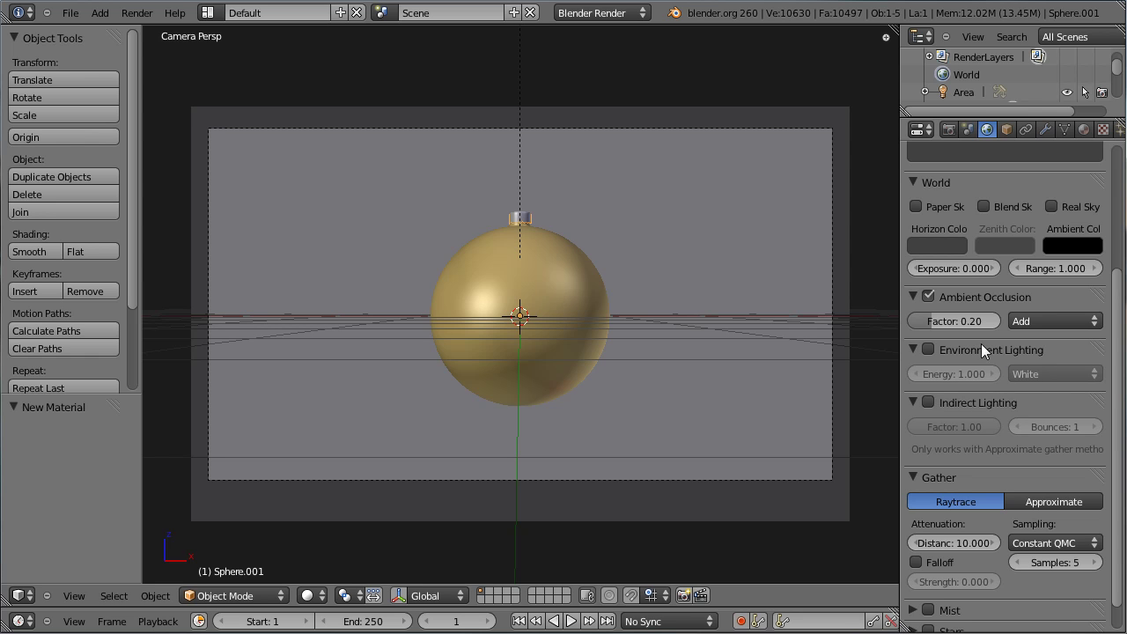
scroll(up, 3)
scroll(up, 3)
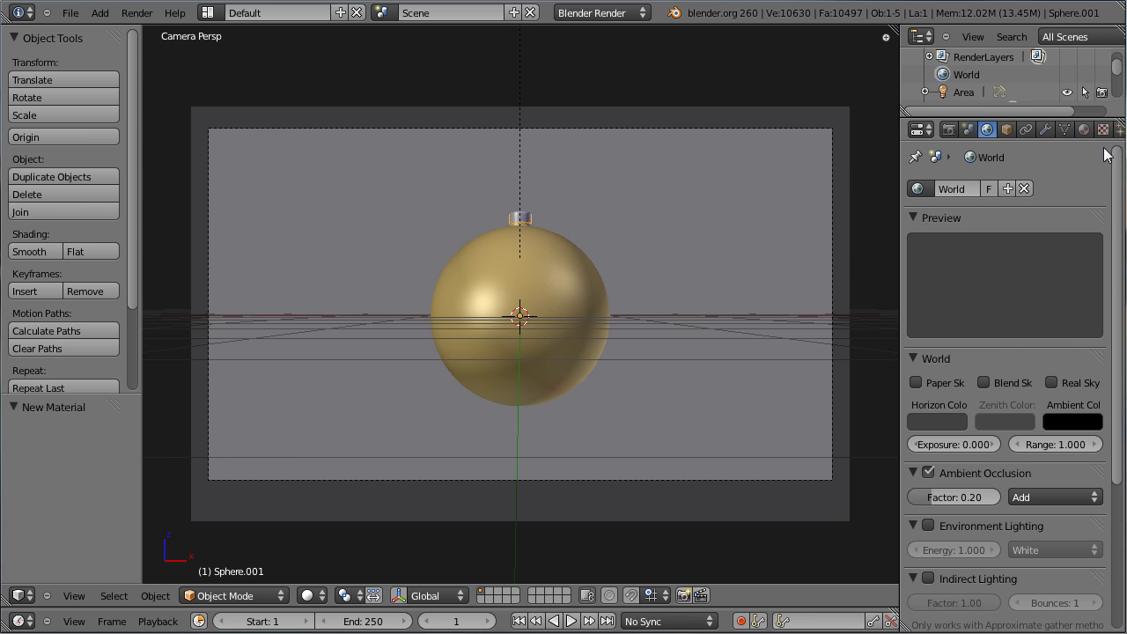
Step: Create a world image texture from ChristmasTree.jpg and render a test image
click(1114, 136)
click(962, 319)
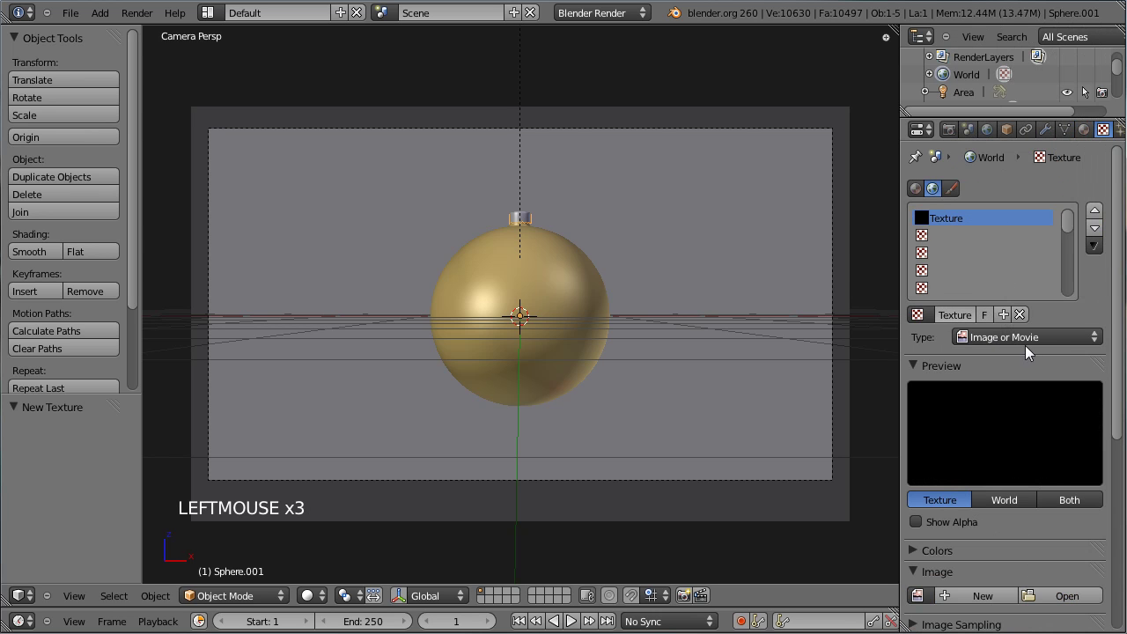
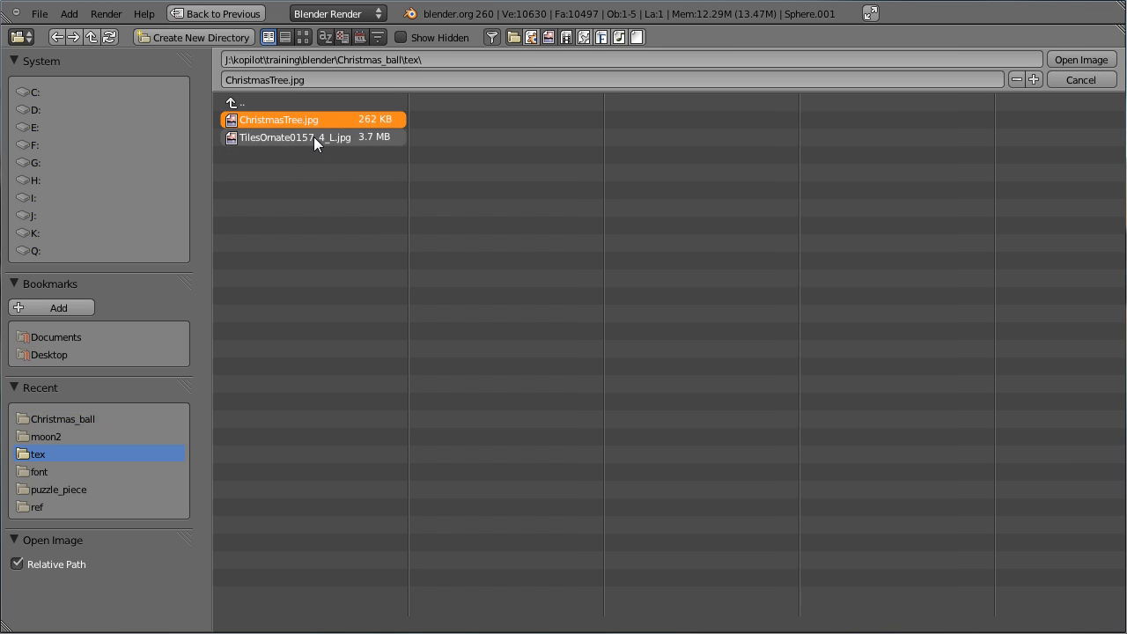
click(1090, 67)
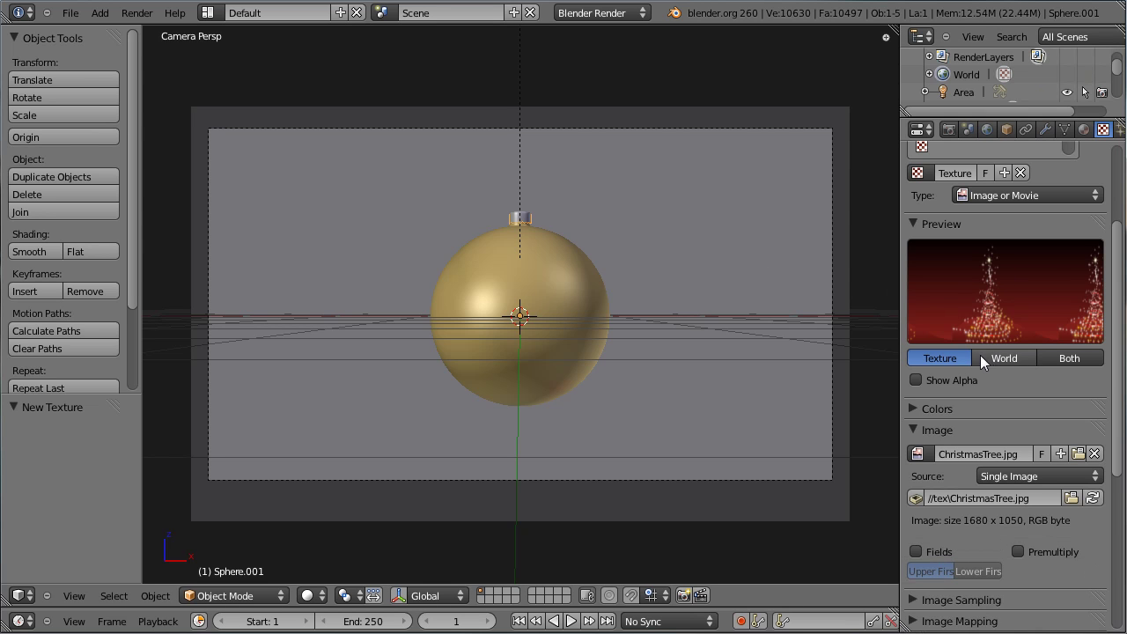
scroll(up, 3)
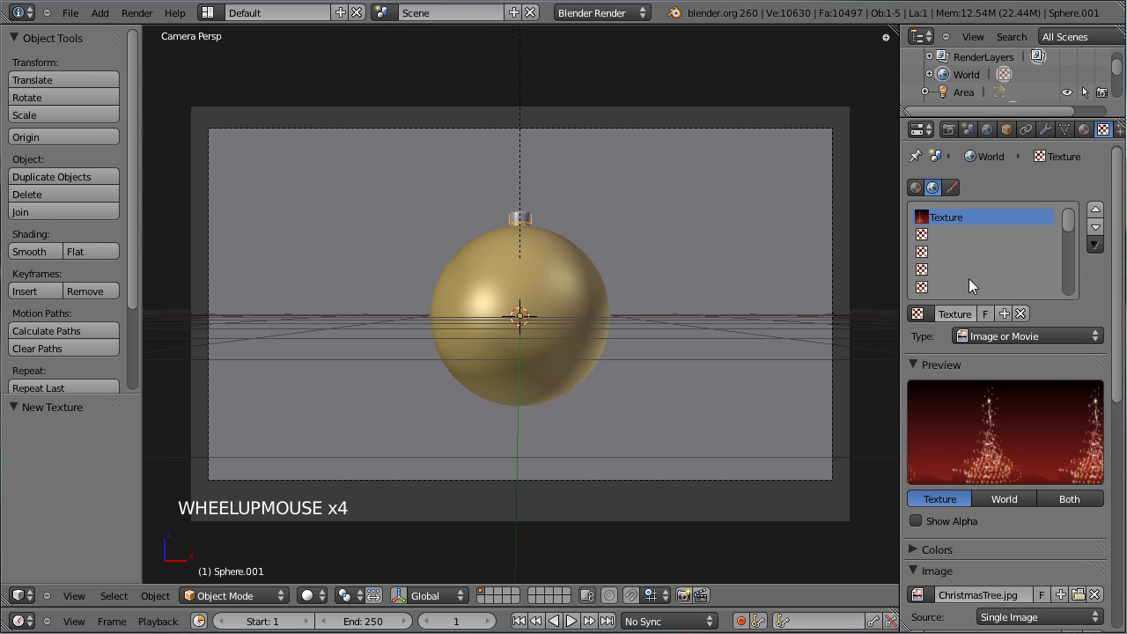
key(ctrl+s)
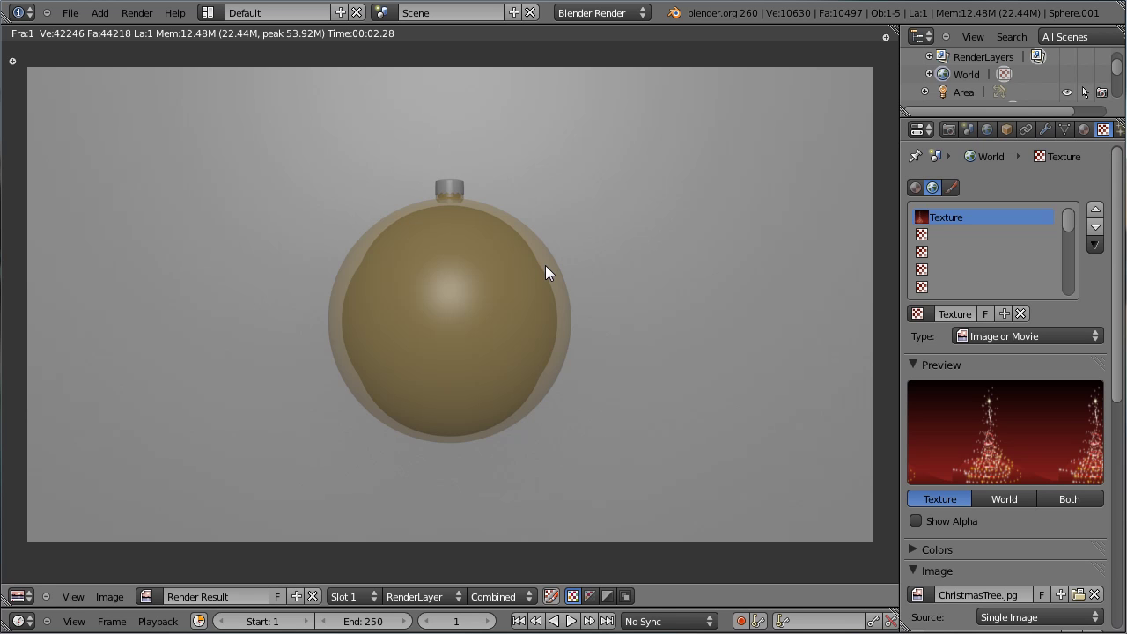
Step: Enable the World's Paper Sky option so the ChristmasTree image maps into reflections
key(Escape)
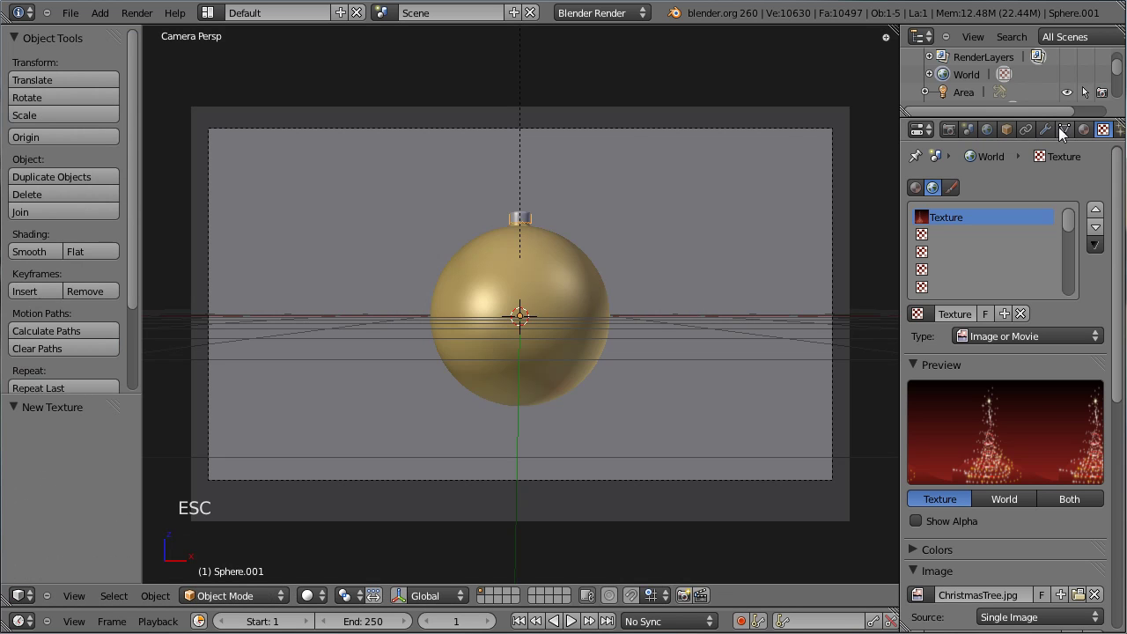
click(996, 135)
scroll(up, 3)
click(925, 389)
scroll(up, 3)
scroll(down, 3)
scroll(up, 3)
click(1111, 138)
Step: Adjust the remaining world texture settings and render the gold ornament reflecting the tree
scroll(down, 3)
scroll(down, 3)
click(917, 530)
scroll(up, 3)
scroll(up, 3)
click(993, 140)
scroll(up, 3)
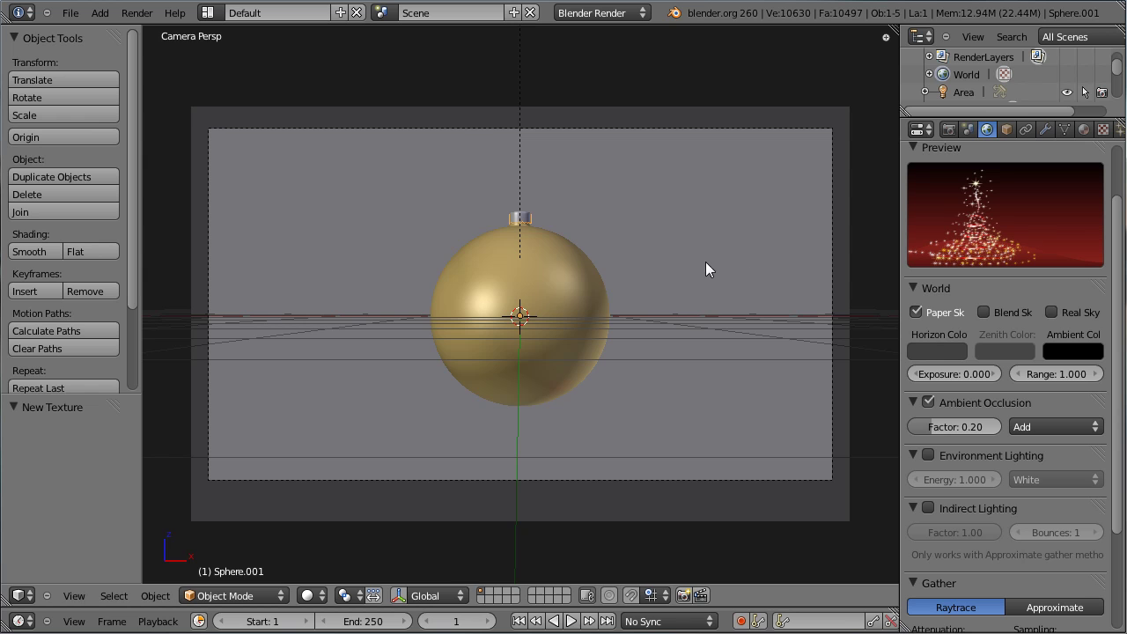
key(ctrl+s)
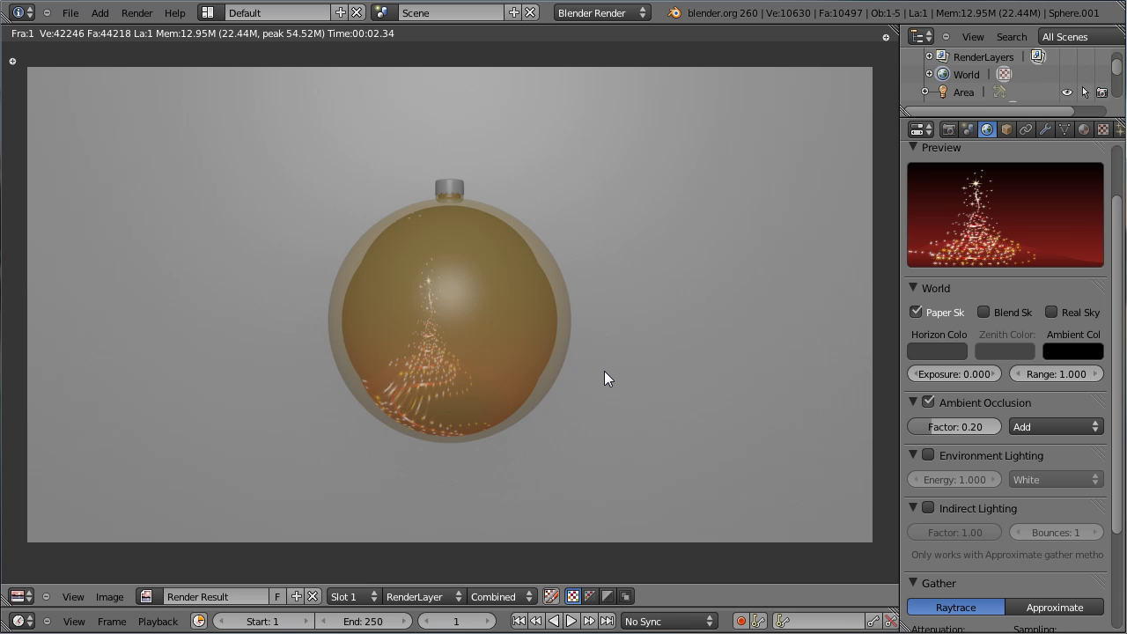
Step: Select the gold ornament and shrink it to about 0.711 scale
key(Escape)
right_click(554, 282)
right_click(542, 234)
right_click(543, 234)
right_click(528, 224)
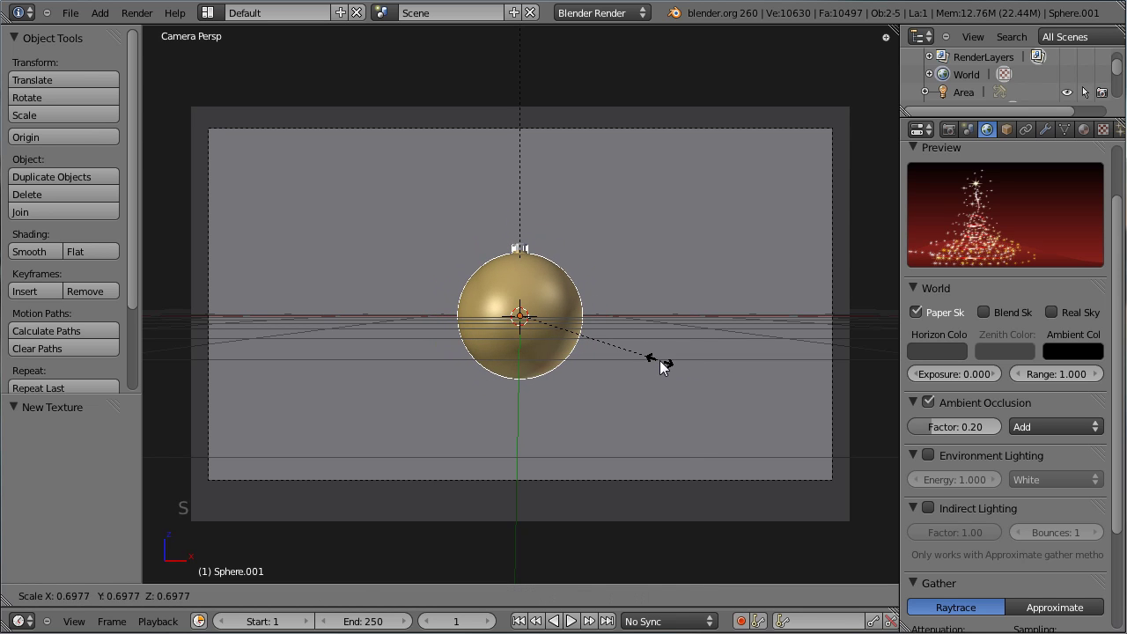
click(670, 366)
Step: Move the ornament to the left of the frame in front view
key(KP_1)
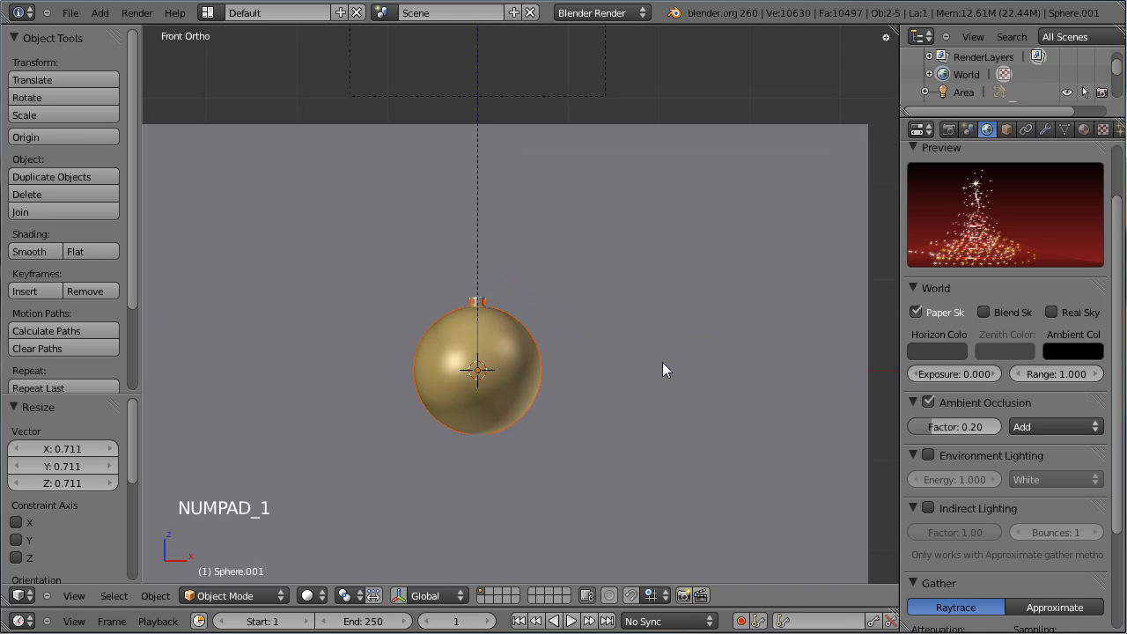
middle_click(607, 429)
scroll(down, 3)
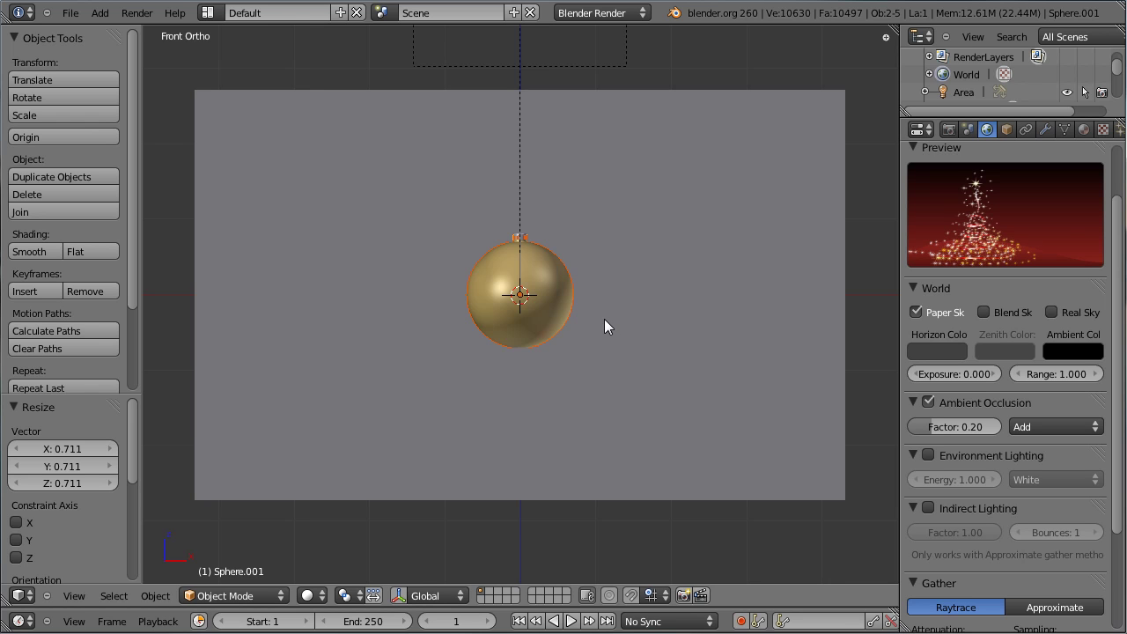
key(g)
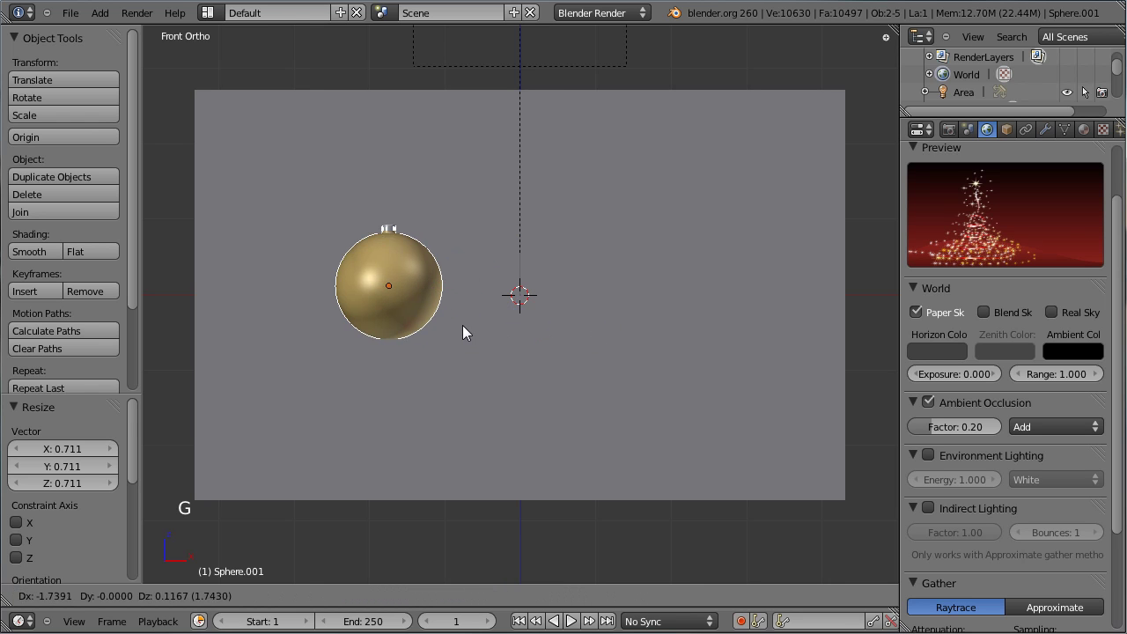
click(467, 330)
Step: Nudge the ornament's position through the camera view and render the scene
key(KP_0)
key(g)
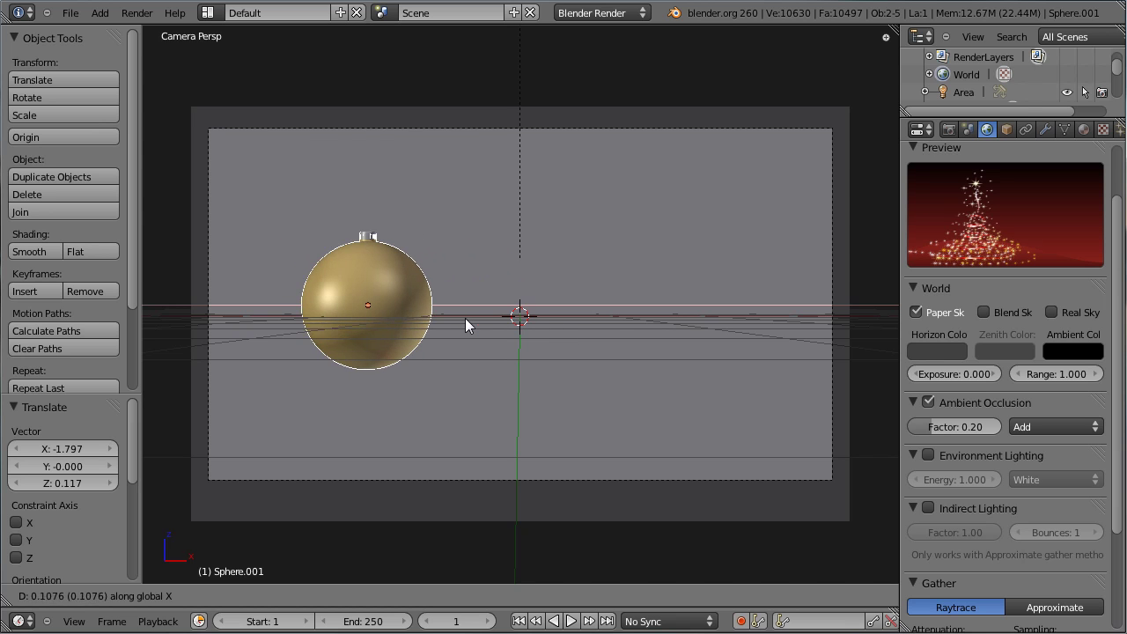
click(448, 323)
key(ctrl+s)
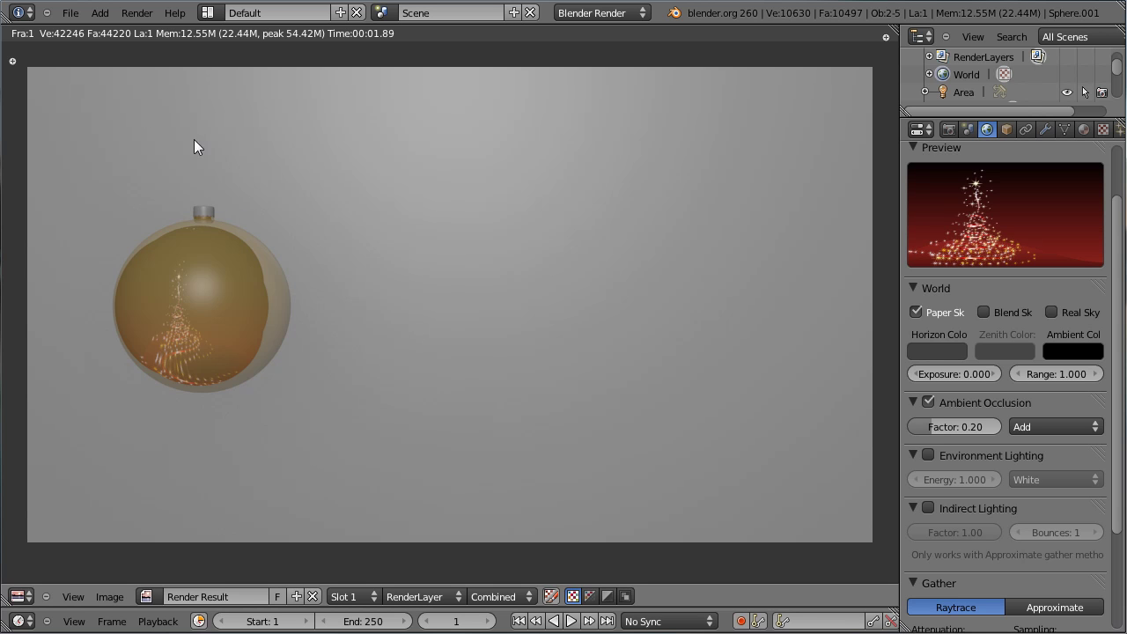
key(Escape)
Step: Give the backdrop plane a new material named Card with a light blue diffuse colour
key(ctrl+s)
right_click(747, 247)
click(1089, 137)
scroll(up, 3)
click(989, 247)
click(982, 254)
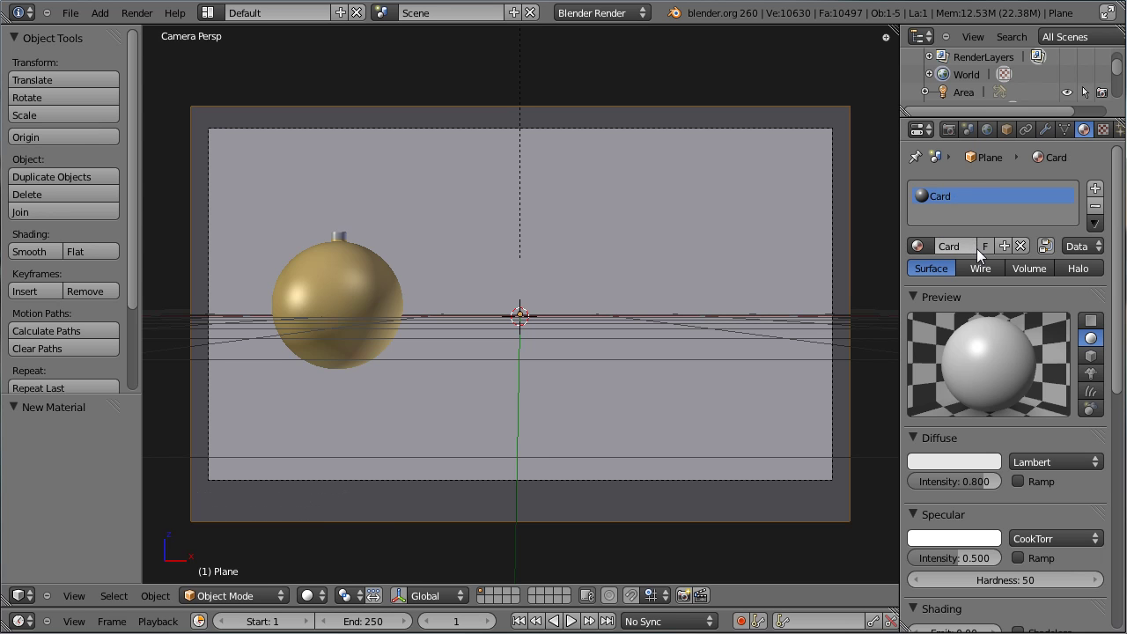
click(973, 468)
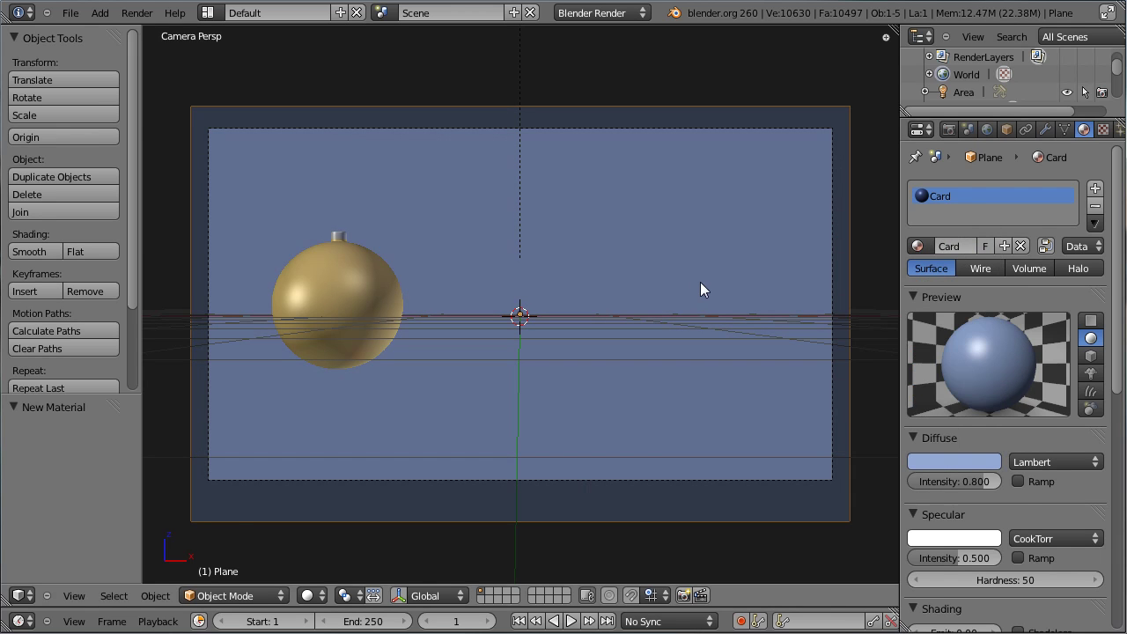
key(ctrl+s)
Step: Add an Image texture to Card loaded with TilesOrnate0157_4_L.jpg
click(1107, 135)
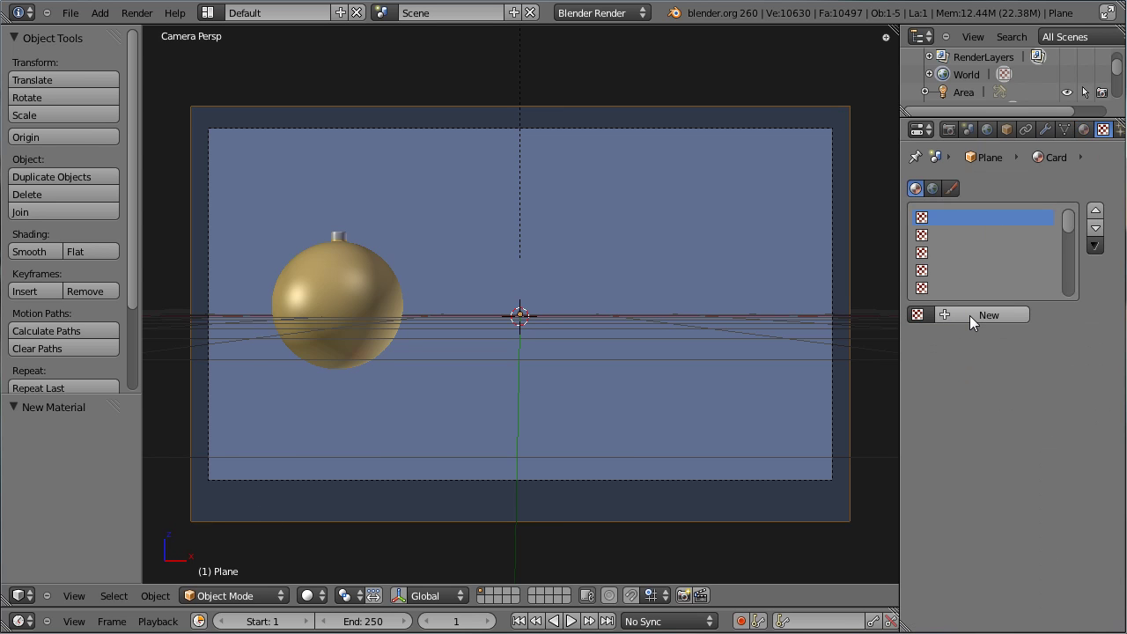
click(976, 323)
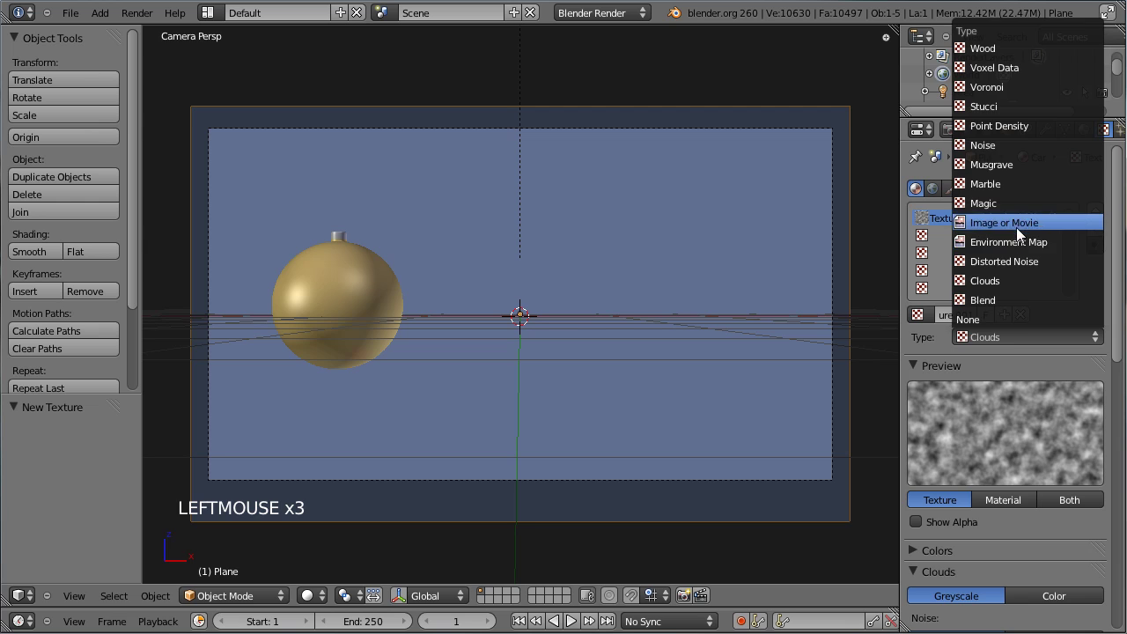
click(1120, 314)
click(1062, 314)
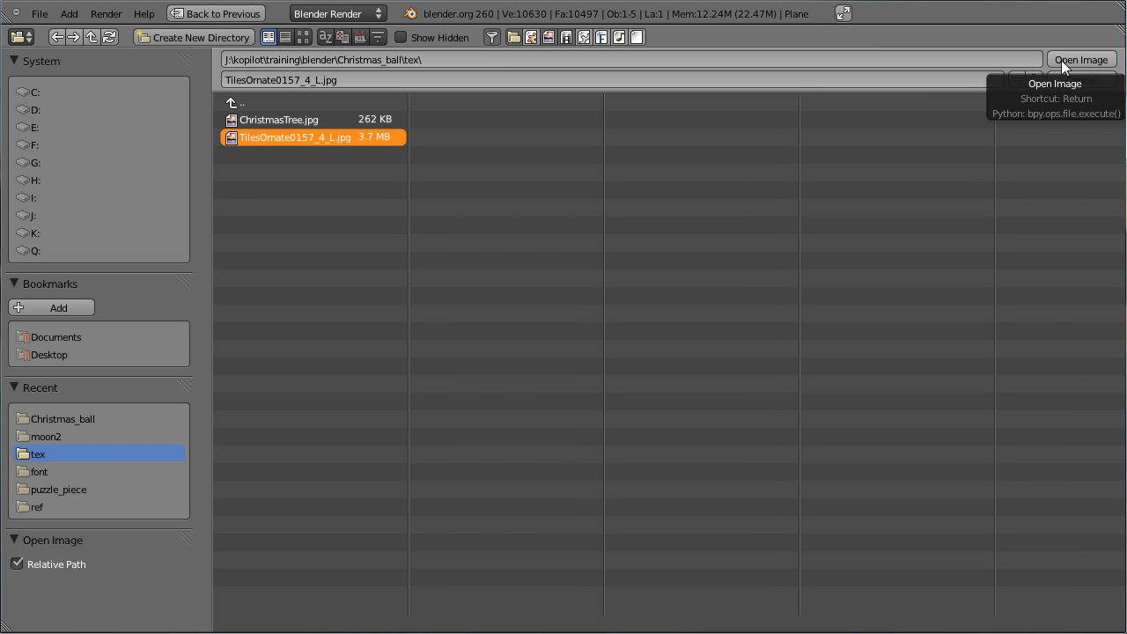
click(1067, 66)
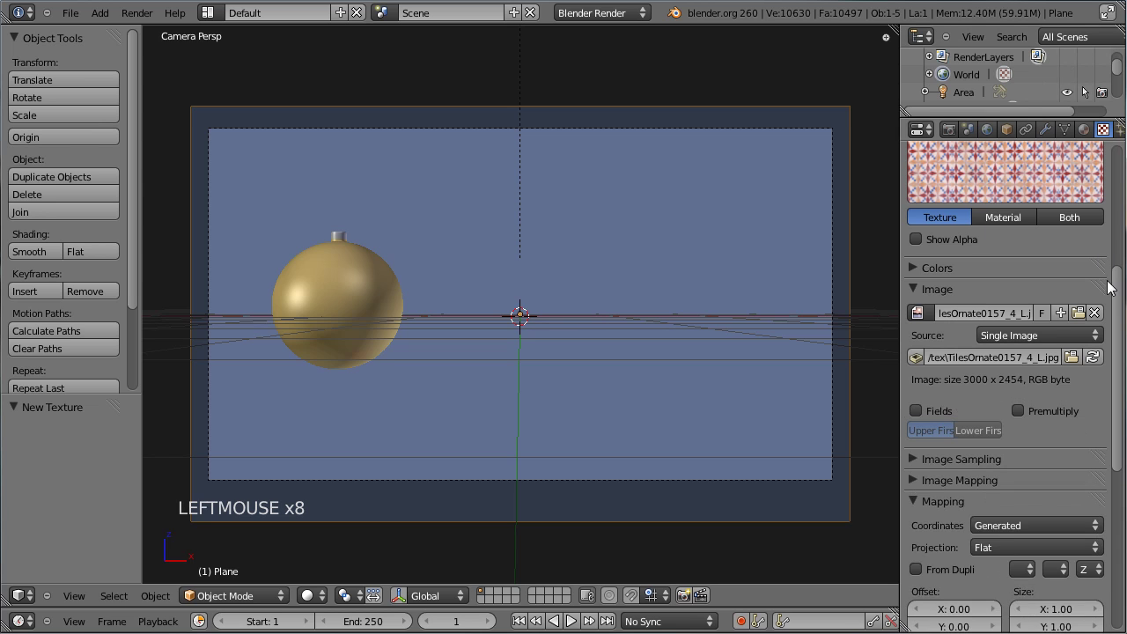
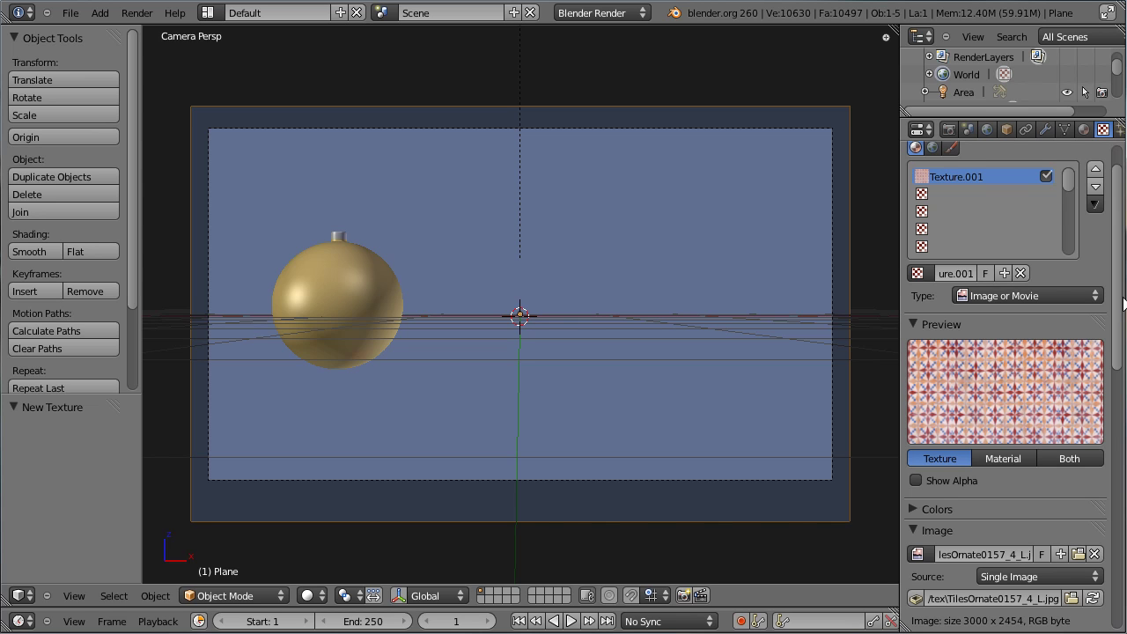
Step: Make the tile texture affect Normal at 0.200 instead of Color, embossing the backdrop
click(1124, 310)
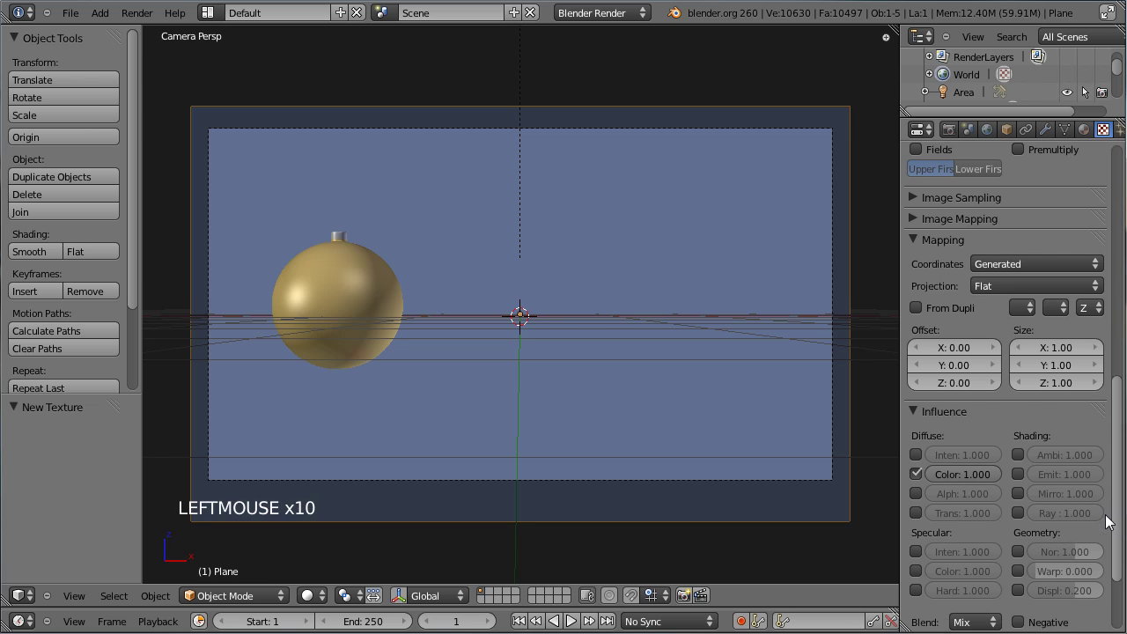
click(926, 478)
click(1021, 556)
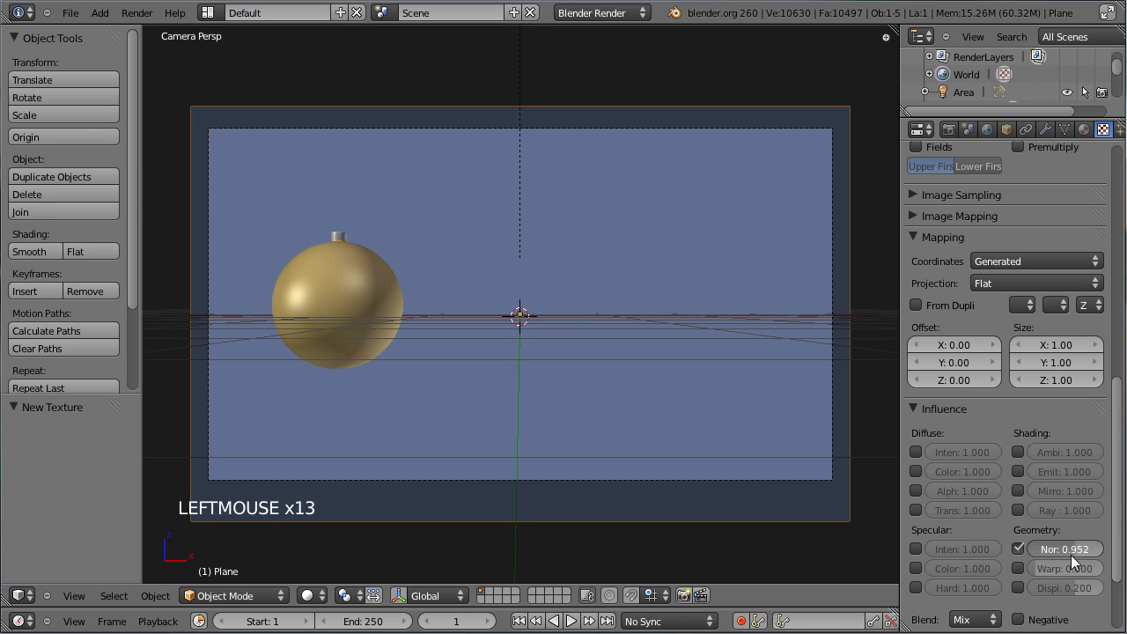
click(1076, 559)
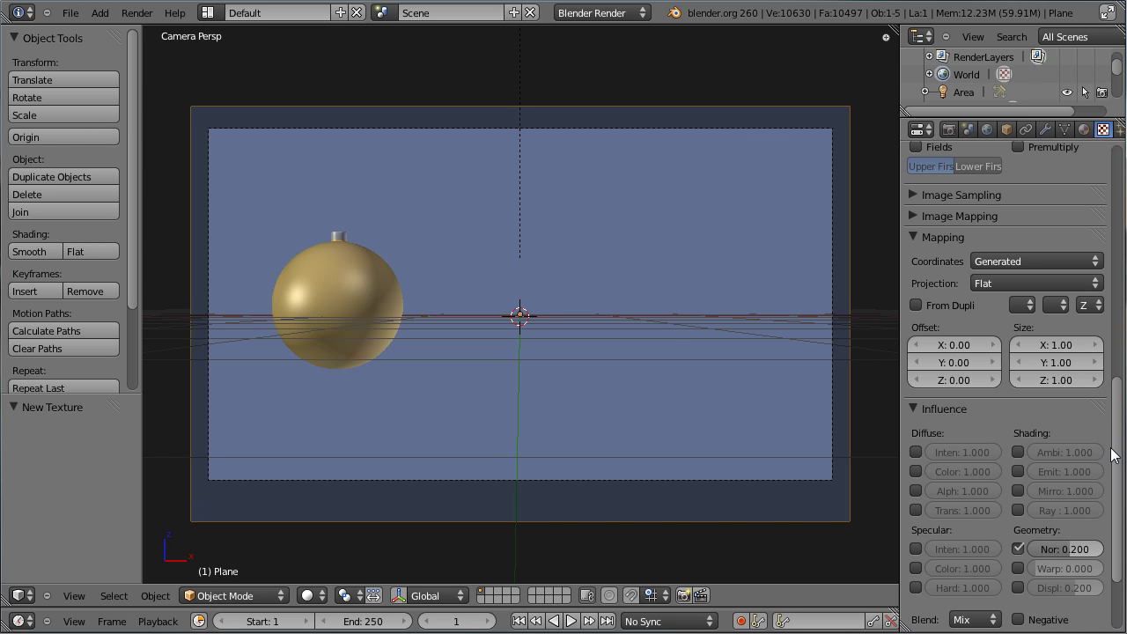
Step: Render the embossed blue backdrop, then start saving over Christmas_ball_06.blend
key(ctrl+s)
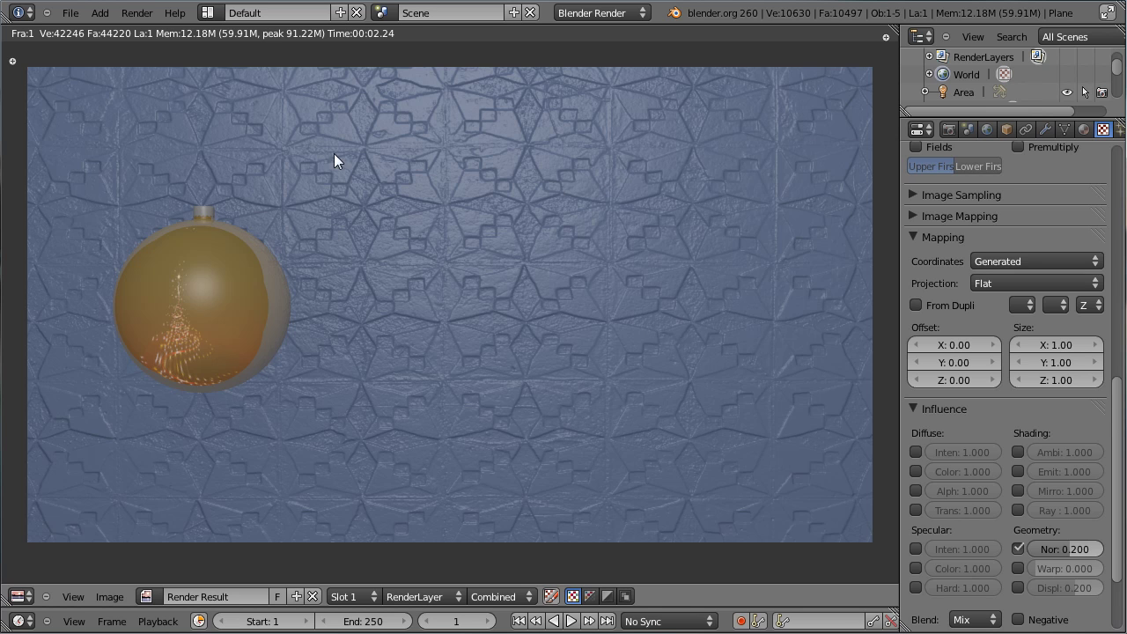
key(Escape)
key(ctrl+s)
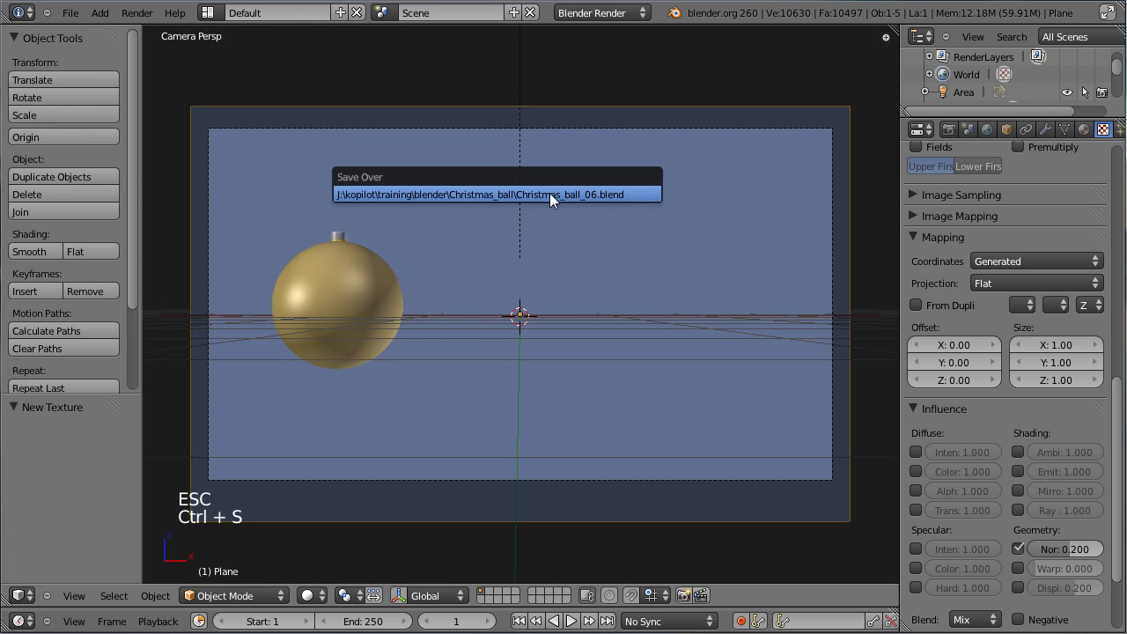
Step: Return to a front orthographic view after the save goes through
key(KP_1)
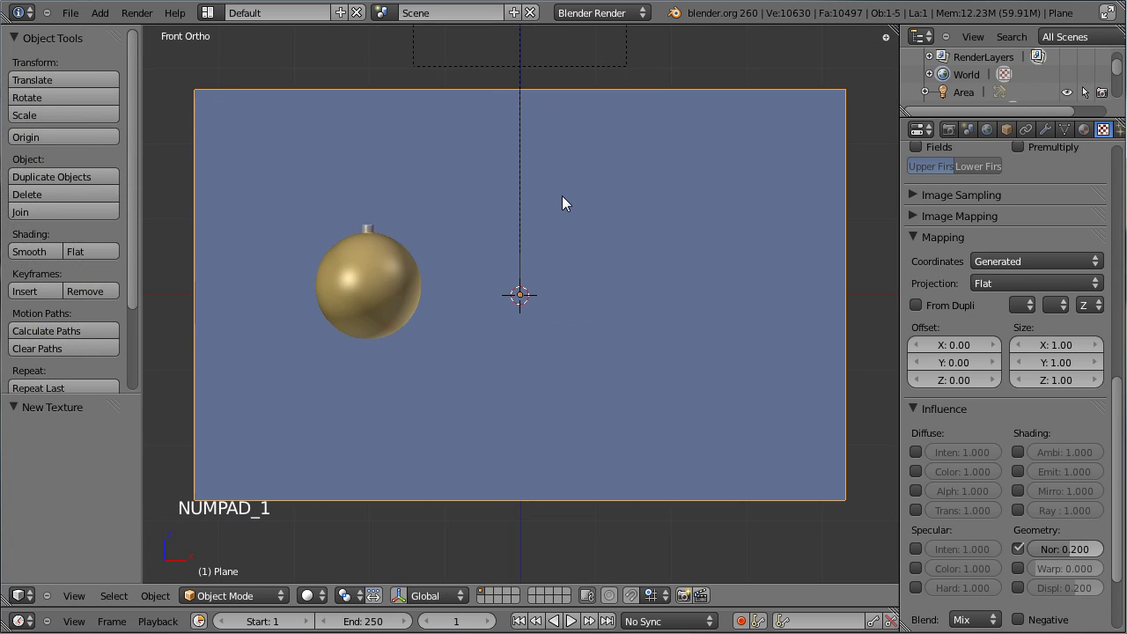
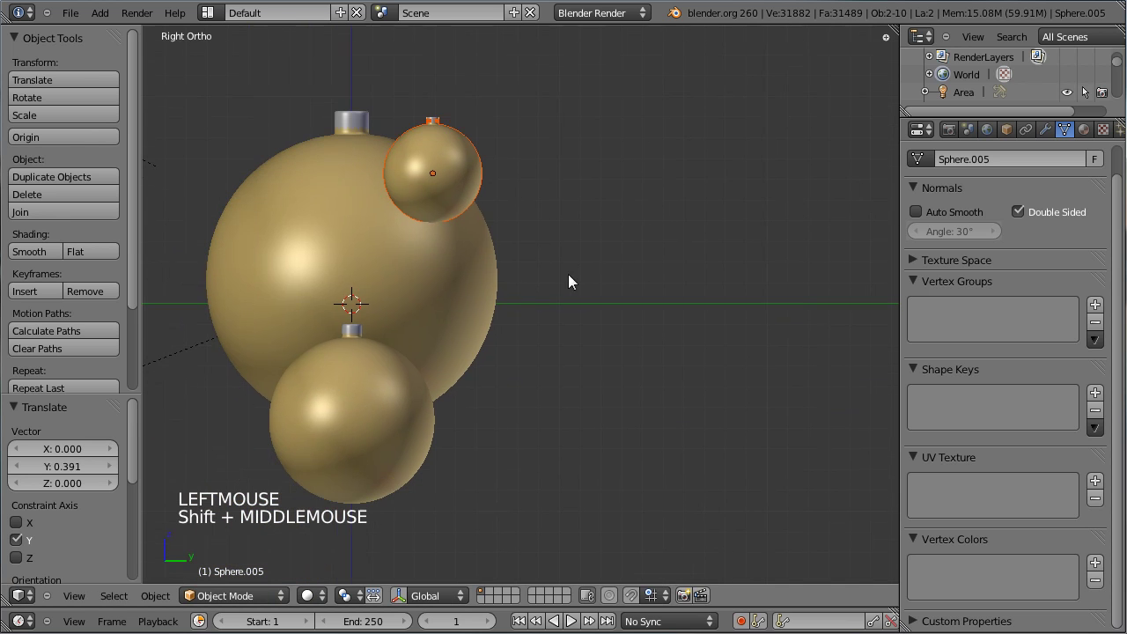
Step: Move the lower gold ornament sideways along Y to spread the three ornaments apart
right_click(349, 365)
right_click(355, 333)
key(g)
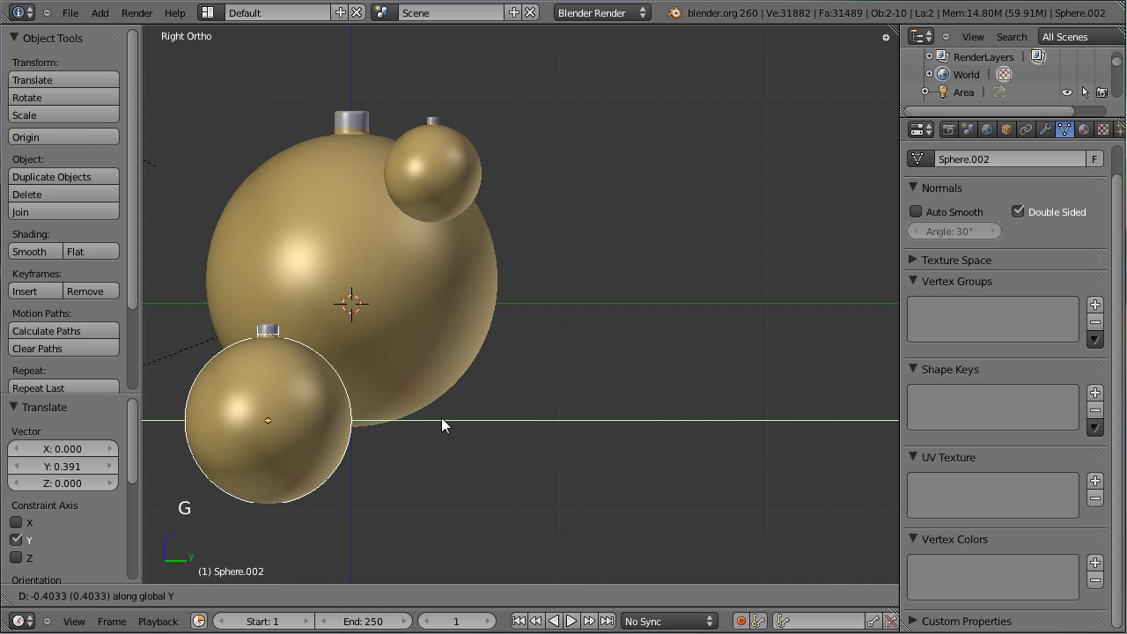
click(431, 404)
middle_click(236, 261)
middle_click(342, 341)
middle_click(342, 277)
middle_click(707, 276)
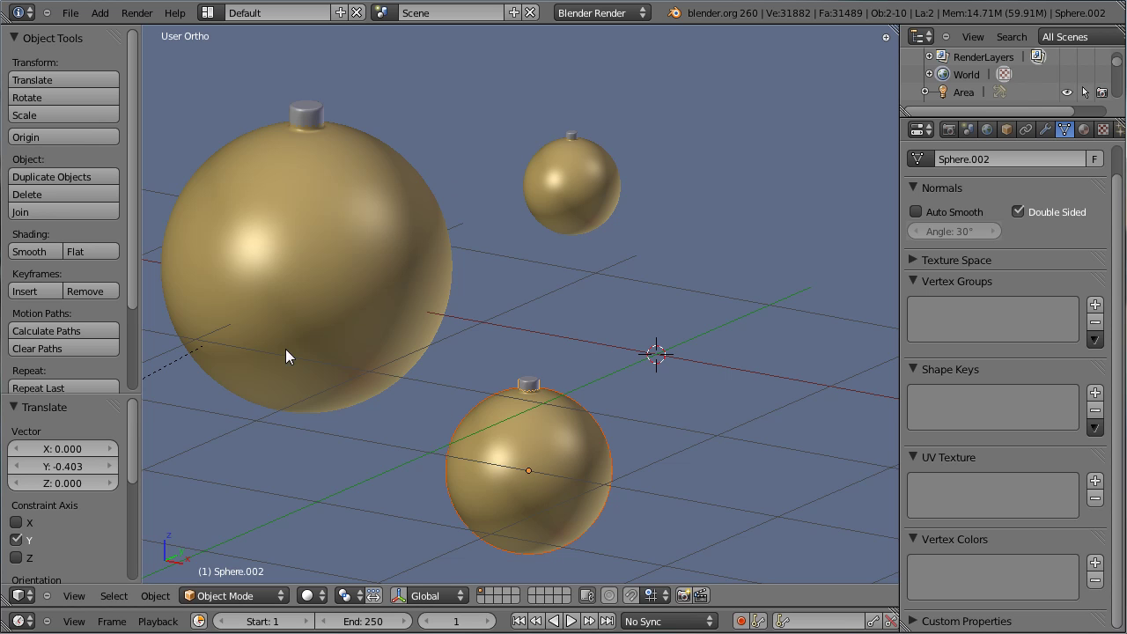
scroll(down, 3)
Step: Render the ornaments, then select the backdrop and start lowering its texture bump strength
key(ctrl+s)
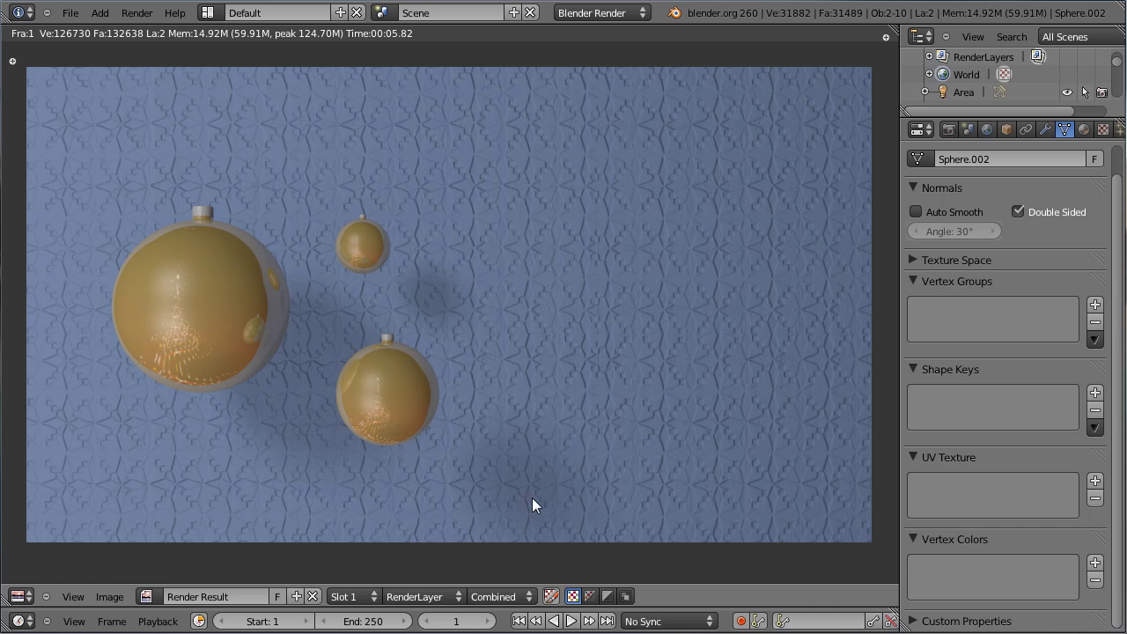
key(Escape)
right_click(585, 216)
click(1108, 138)
scroll(down, 3)
click(1066, 449)
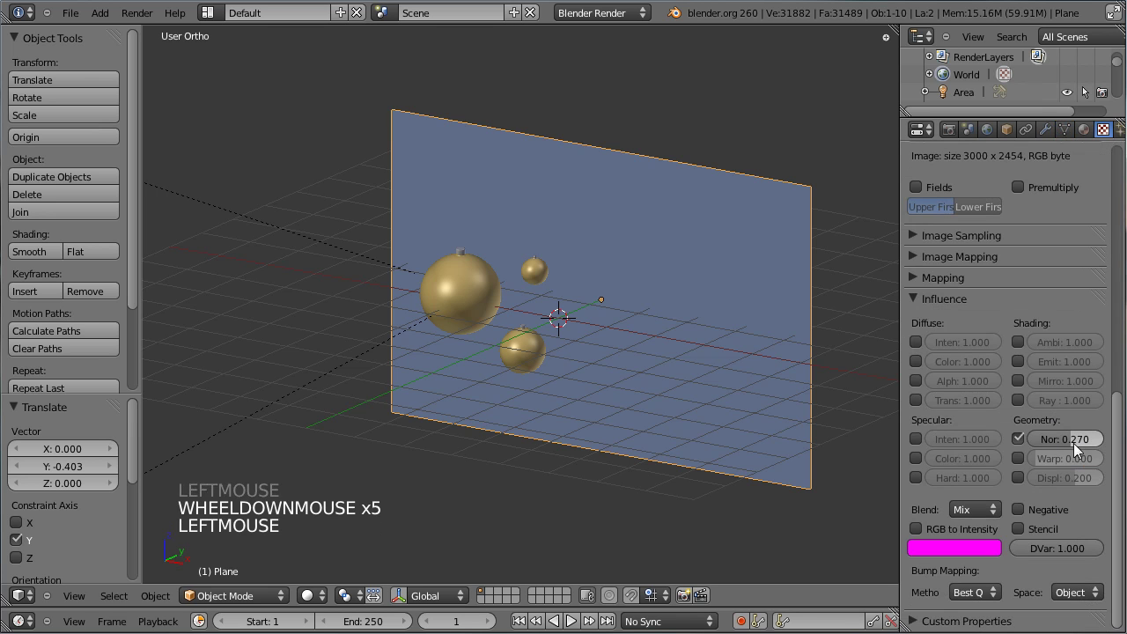
click(1067, 445)
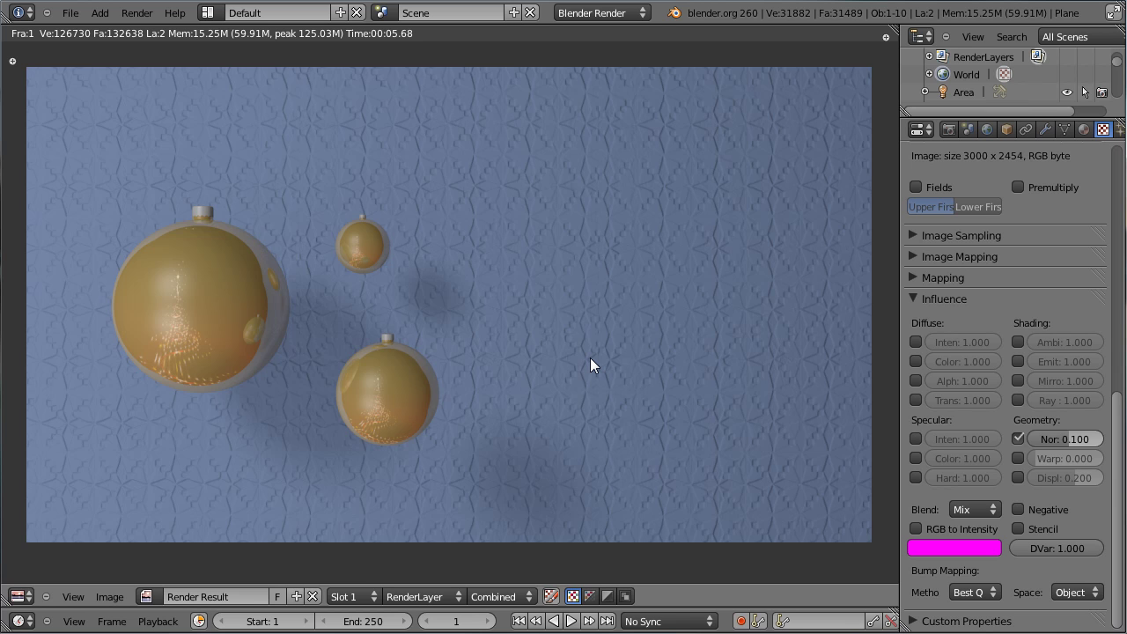
key(Escape)
Step: Set the Geometry Nor strength to 0.050, re-render, and view the scene from above
click(1085, 446)
click(1050, 436)
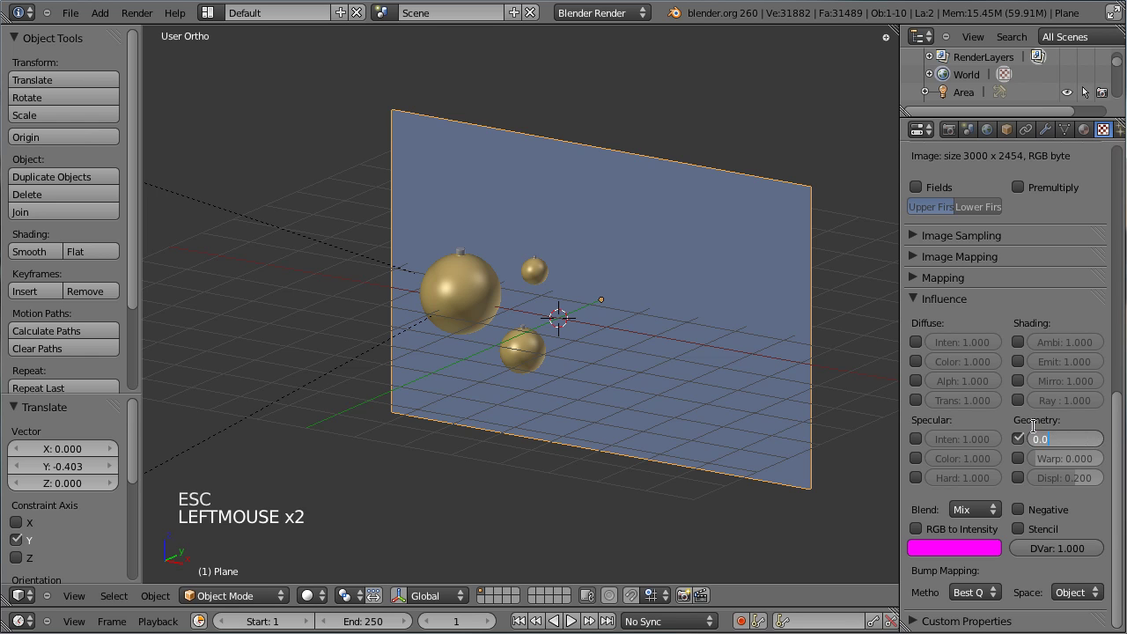
key(ctrl+s)
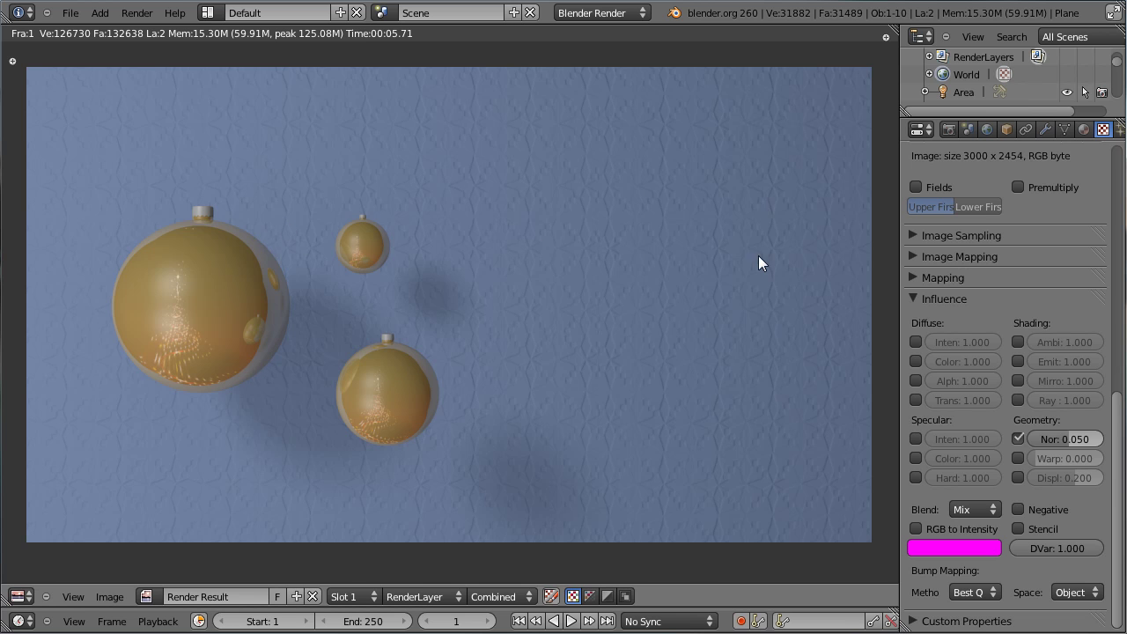
key(Escape)
key(ctrl+s)
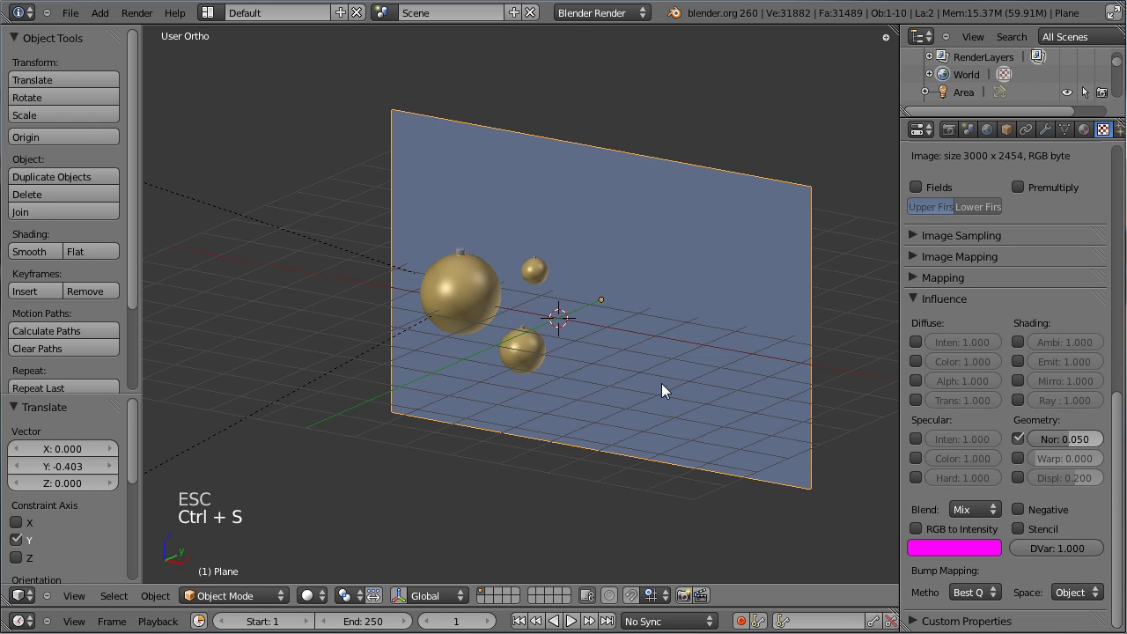
key(KP_7)
Step: Add a Text object and erase its placeholder word in edit mode
key(shift+a)
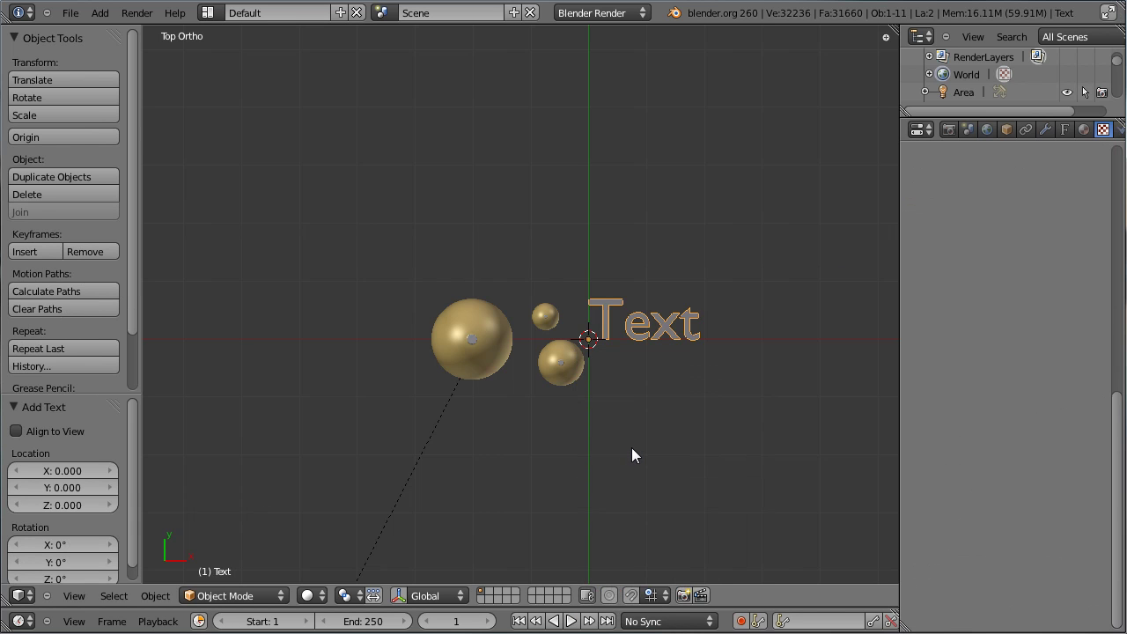
key(Tab)
key(BackSpace)
key(BackSpace)
key(BackSpace)
key(shift+w)
Step: Make the text read 'Wishing you a' and bring up its Object Data font settings
key(i)
key(s)
key(h)
key(i)
key(n)
key(g)
key(space)
key(y)
key(space)
key(a)
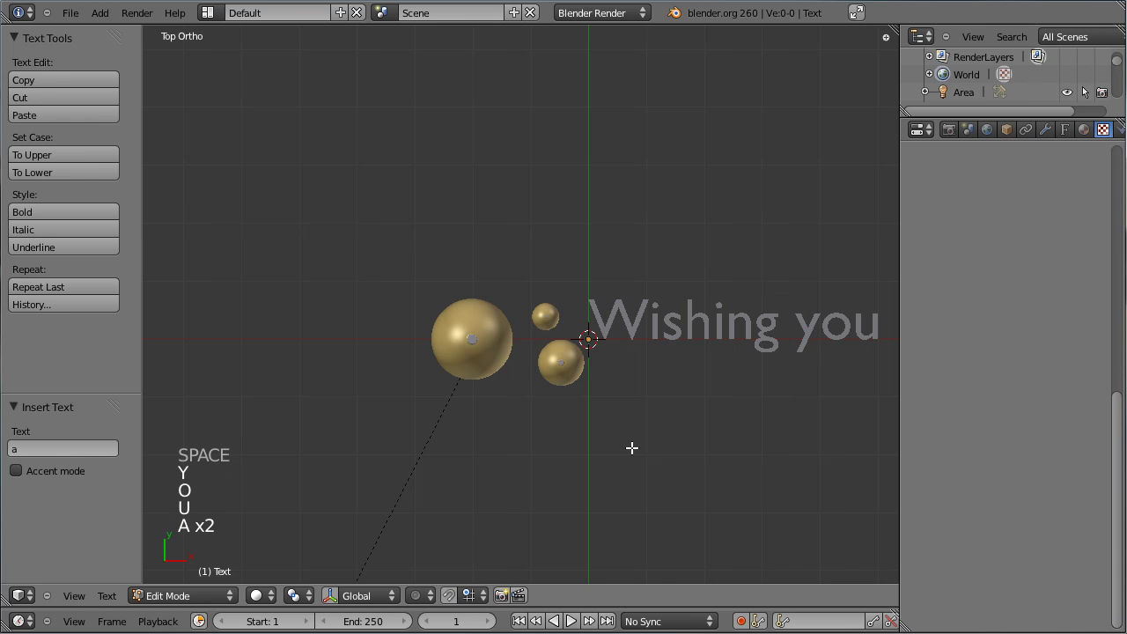
key(Tab)
middle_click(701, 430)
key(ctrl+s)
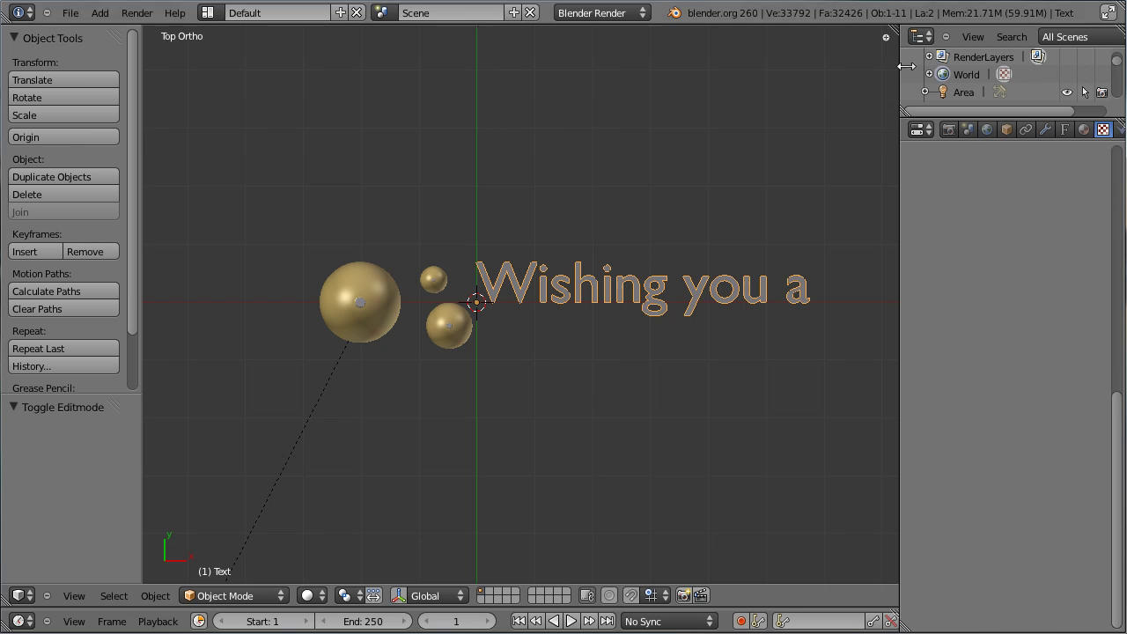
click(1071, 137)
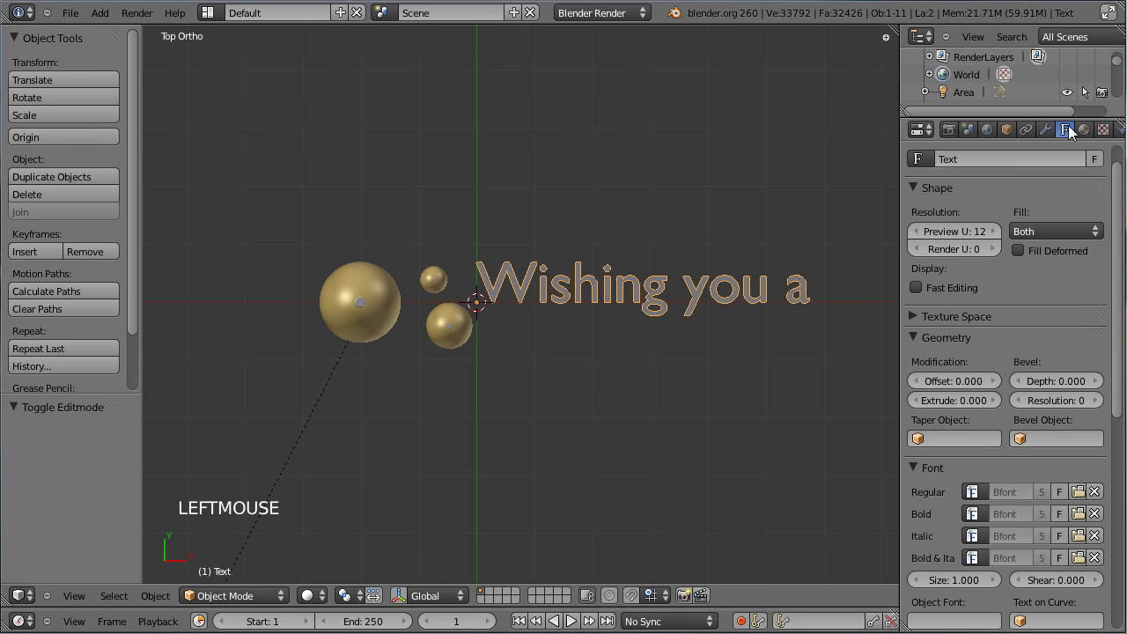
Step: Load BaroqueScript.ttf as the greeting's Regular font and pan to view it
click(1086, 501)
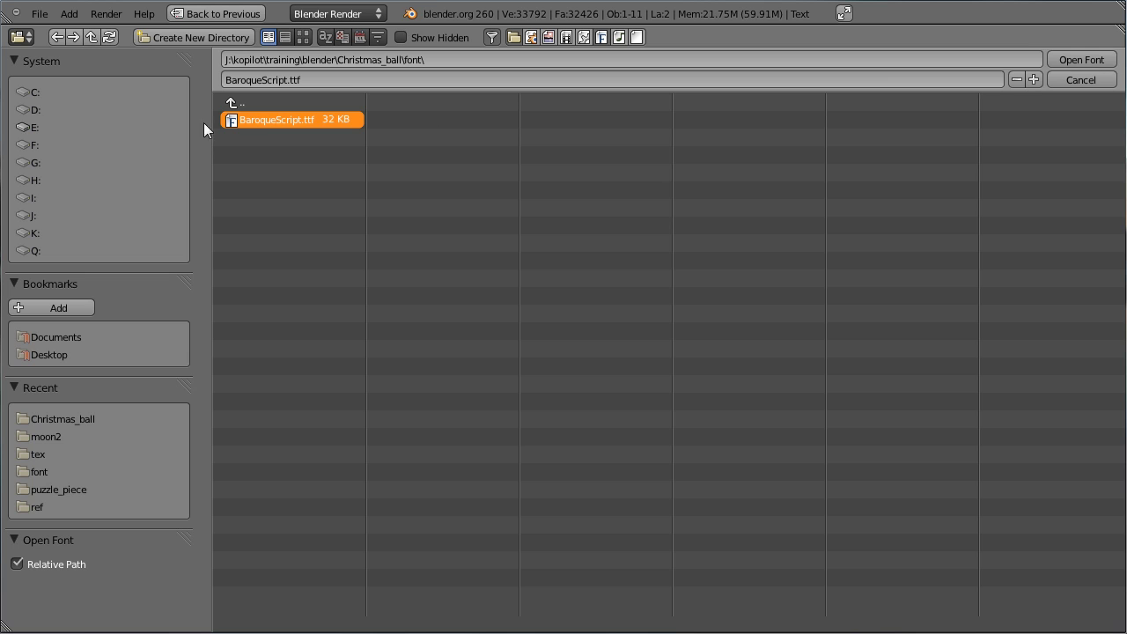
click(1074, 69)
scroll(up, 3)
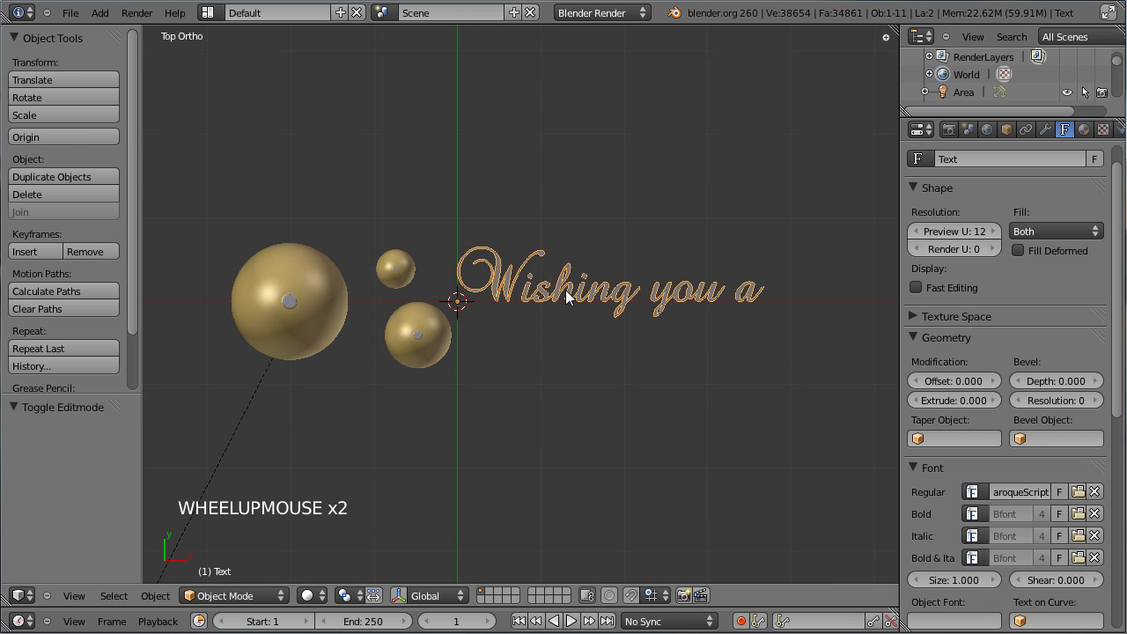
scroll(up, 3)
middle_click(736, 367)
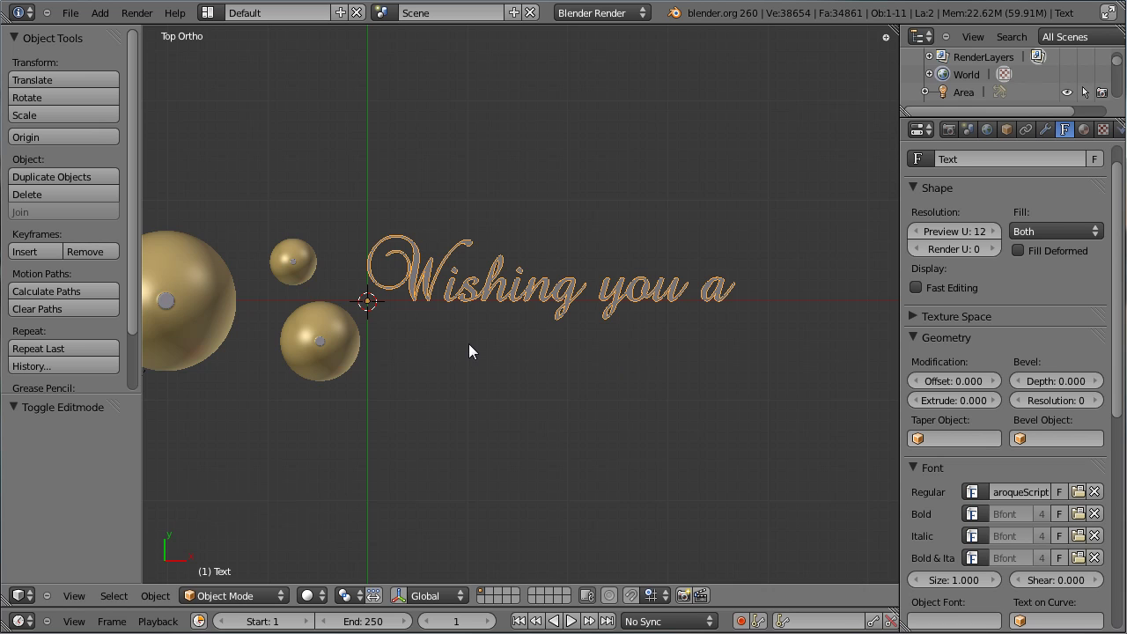
middle_click(605, 369)
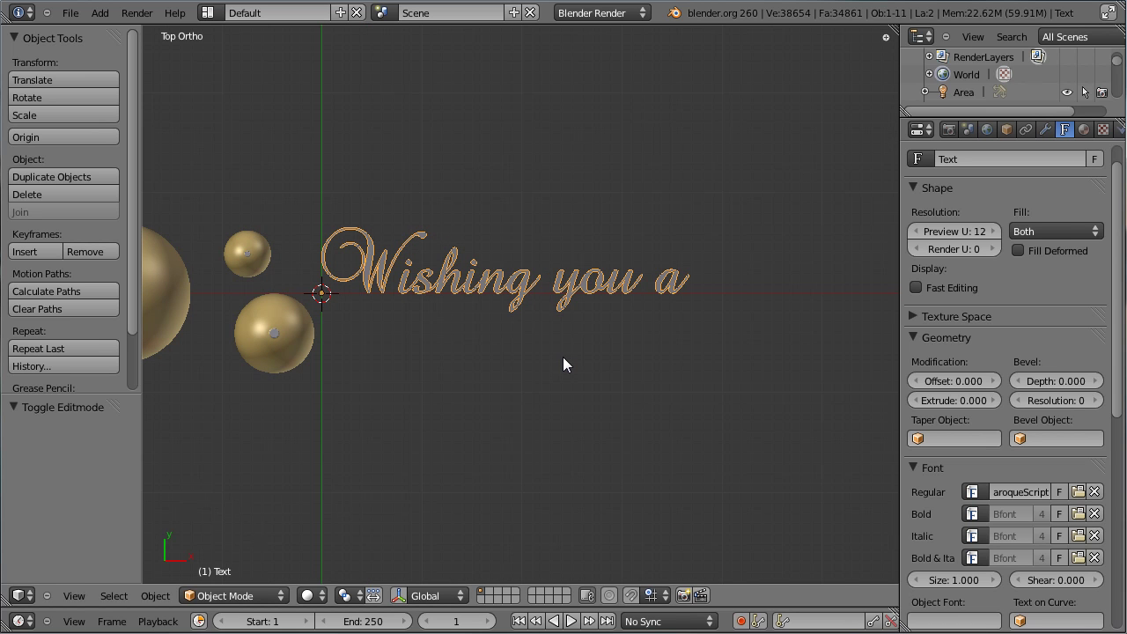
Step: From side view, rotate the greeting text 90° on X and move it along Y toward the blue wall
key(KP_3)
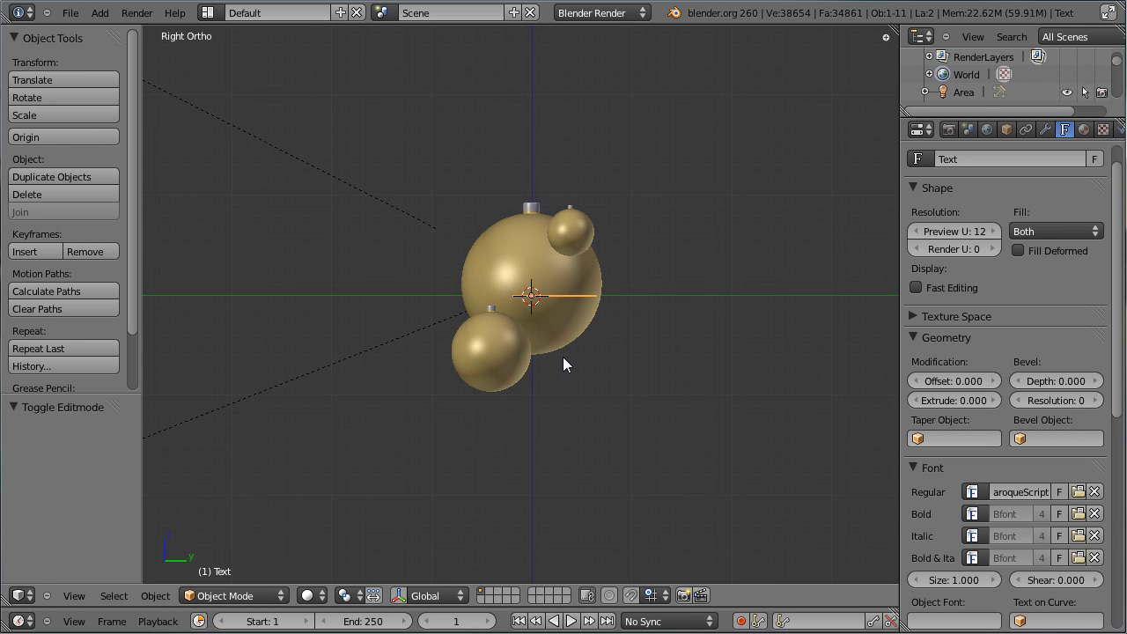
key(r)
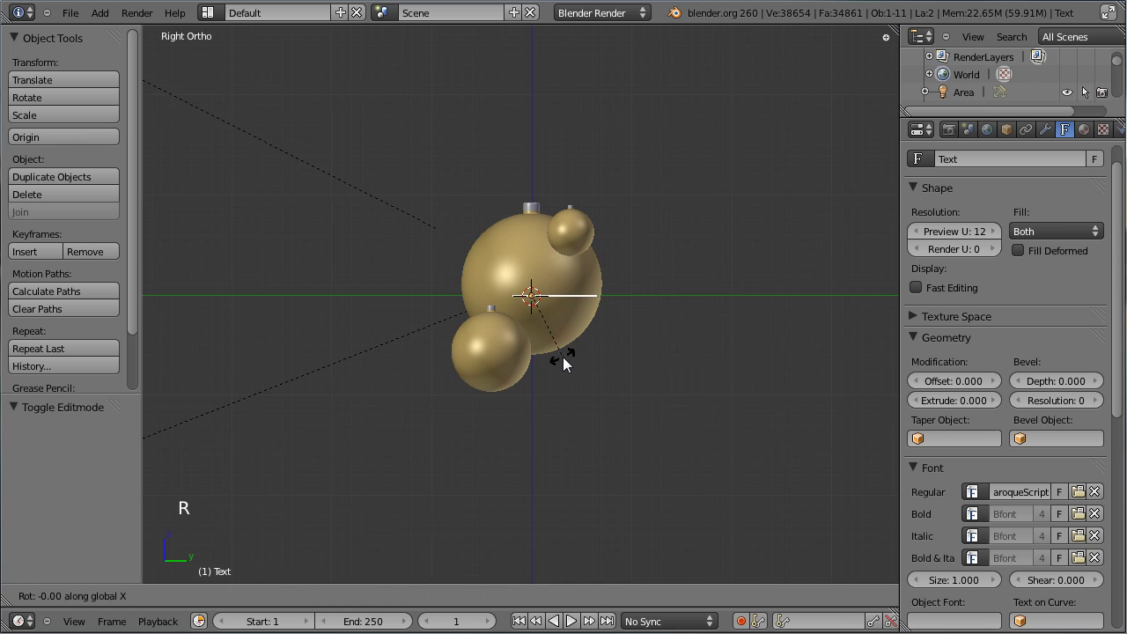
middle_click(382, 337)
middle_click(685, 416)
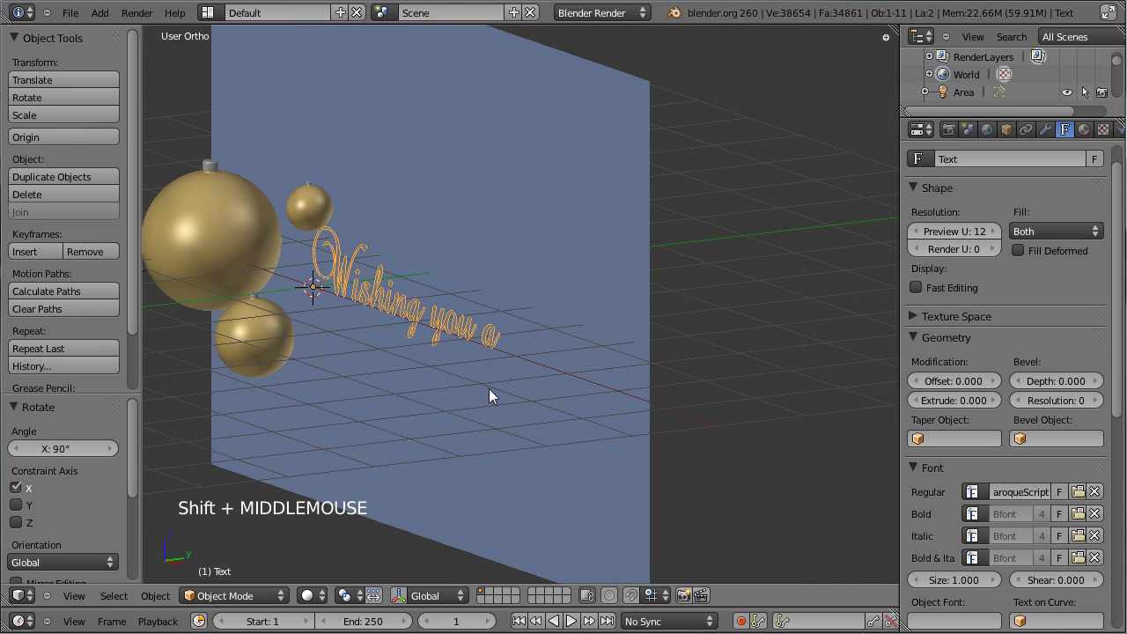
key(g)
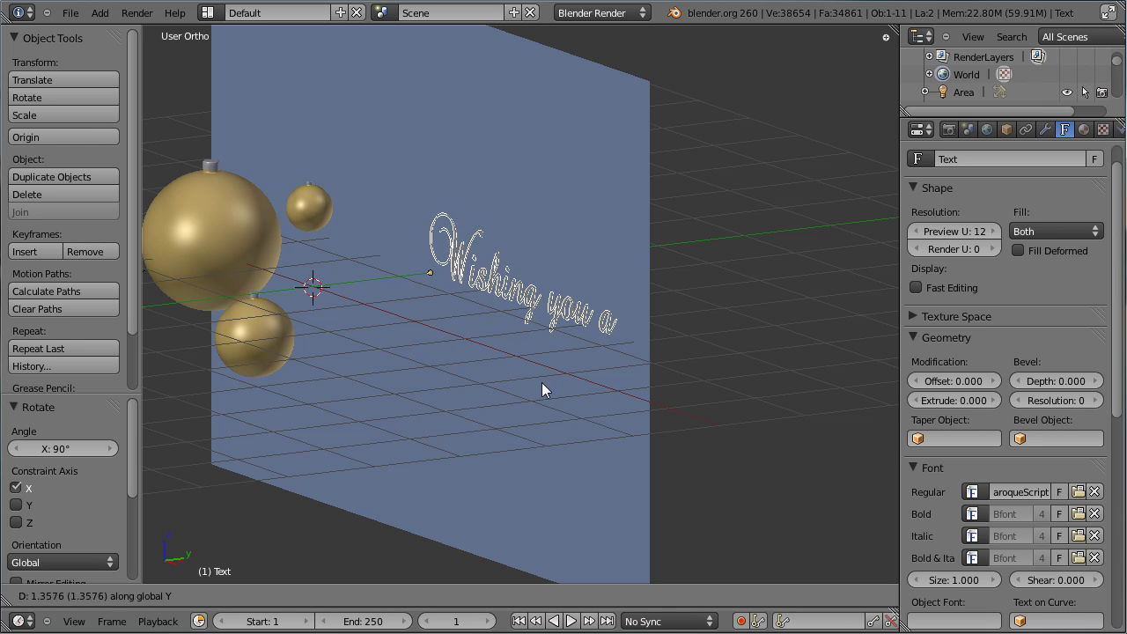
click(548, 391)
middle_click(376, 393)
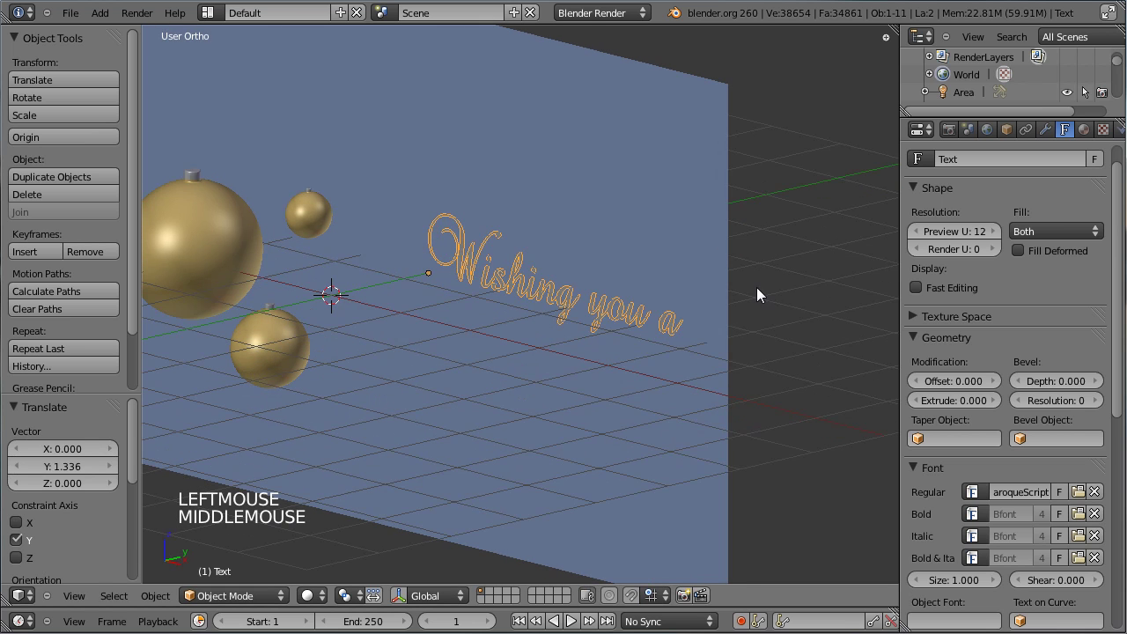
Step: Untick Grid Floor in the N-panel display settings and return to front view
key(n)
click(762, 383)
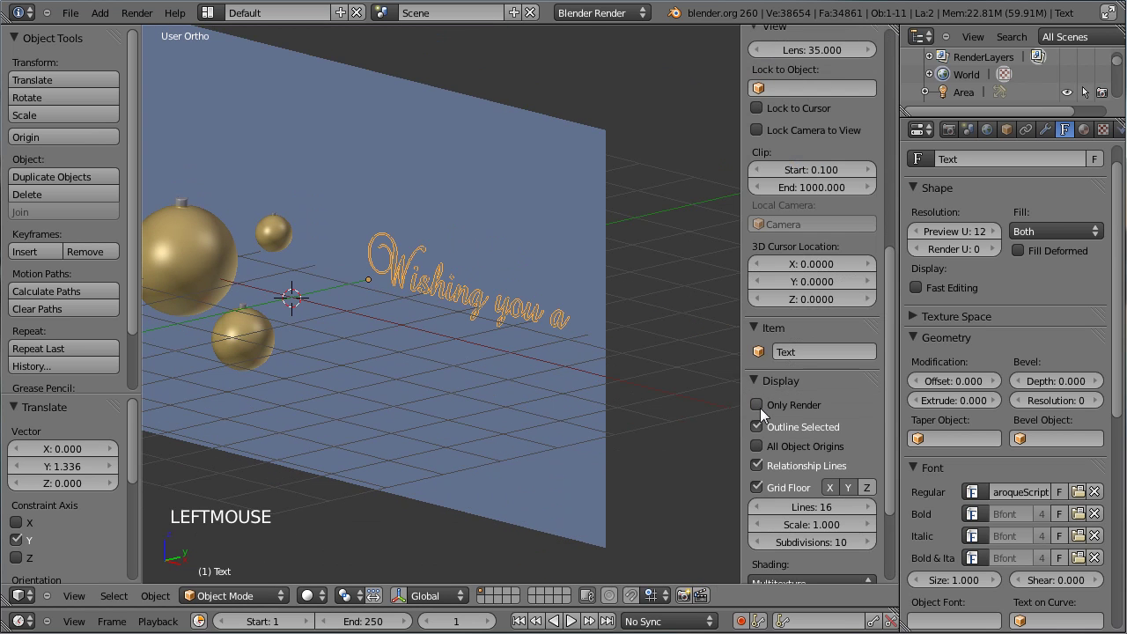
click(764, 485)
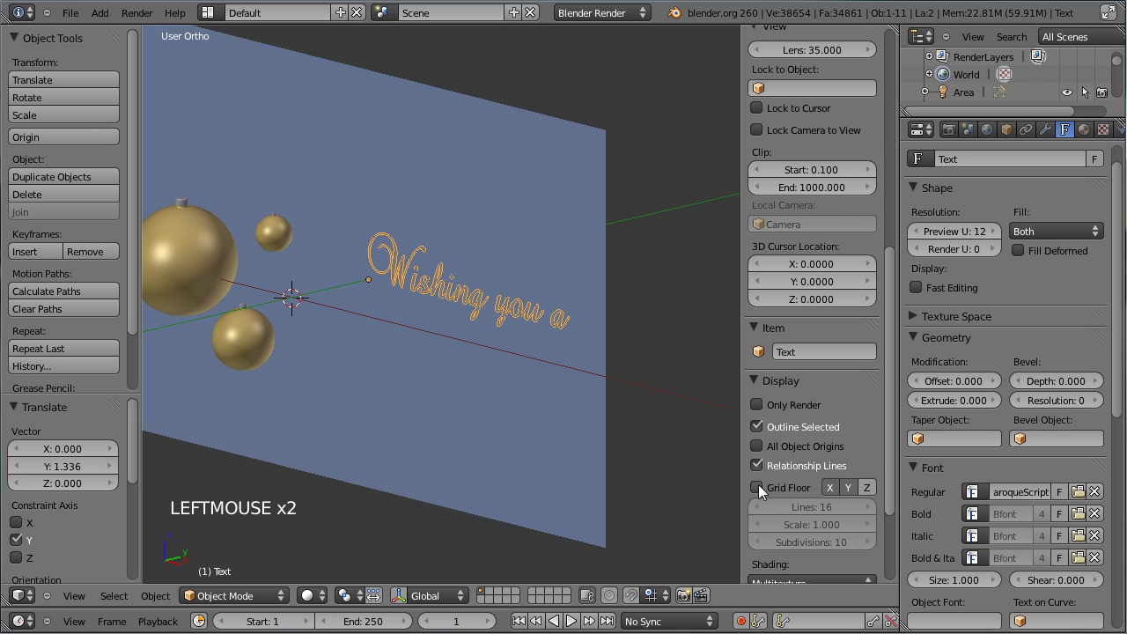
key(n)
scroll(down, 3)
middle_click(456, 332)
scroll(down, 3)
key(KP_1)
middle_click(662, 412)
scroll(down, 3)
Step: Reduce the greeting text's Font Size to 0.680, undoing a stray scale on the way
click(978, 555)
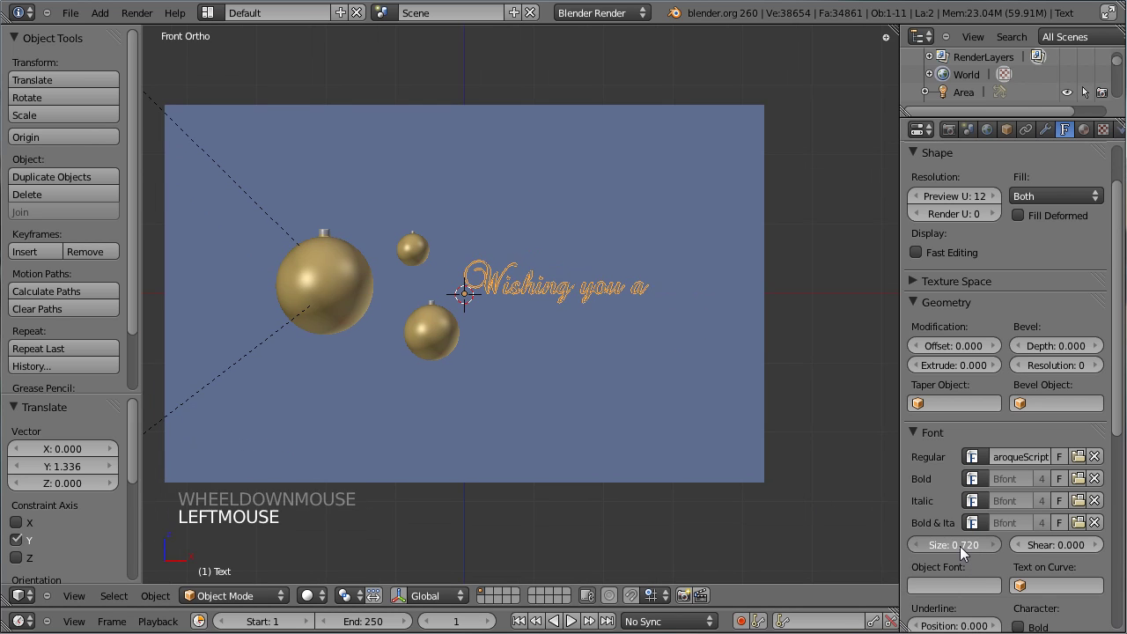
key(s)
click(697, 388)
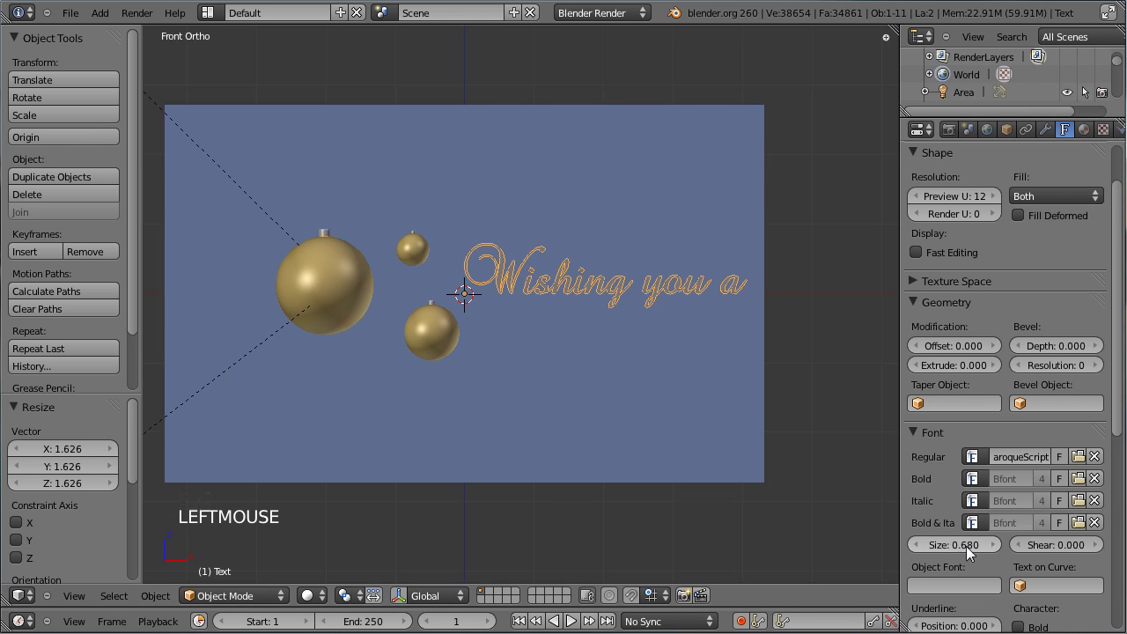
key(ctrl+z)
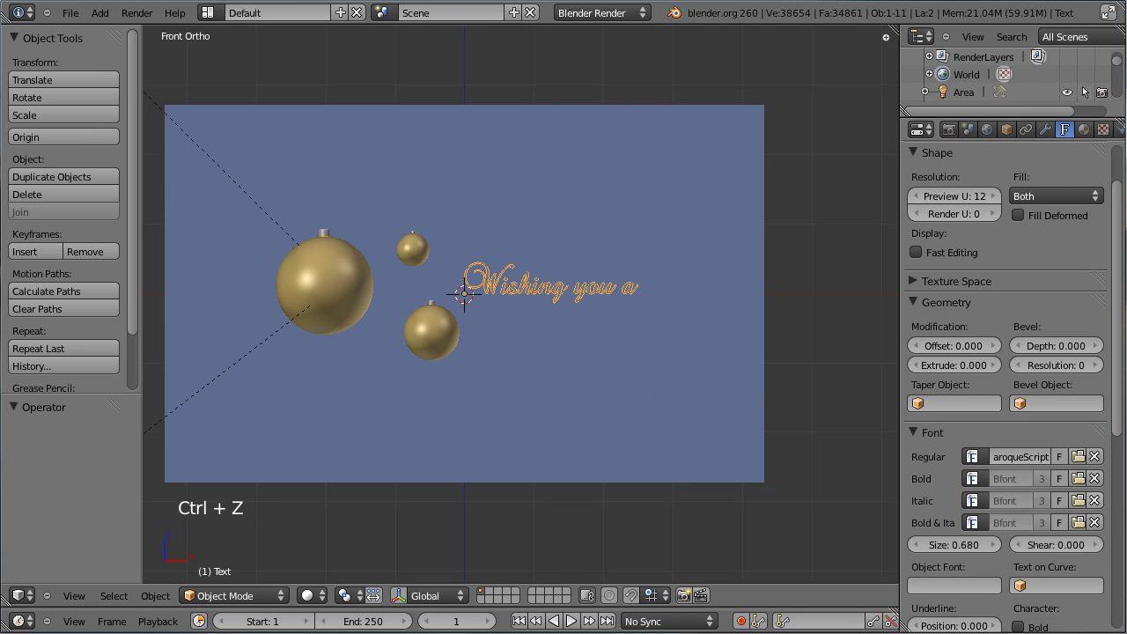
click(981, 555)
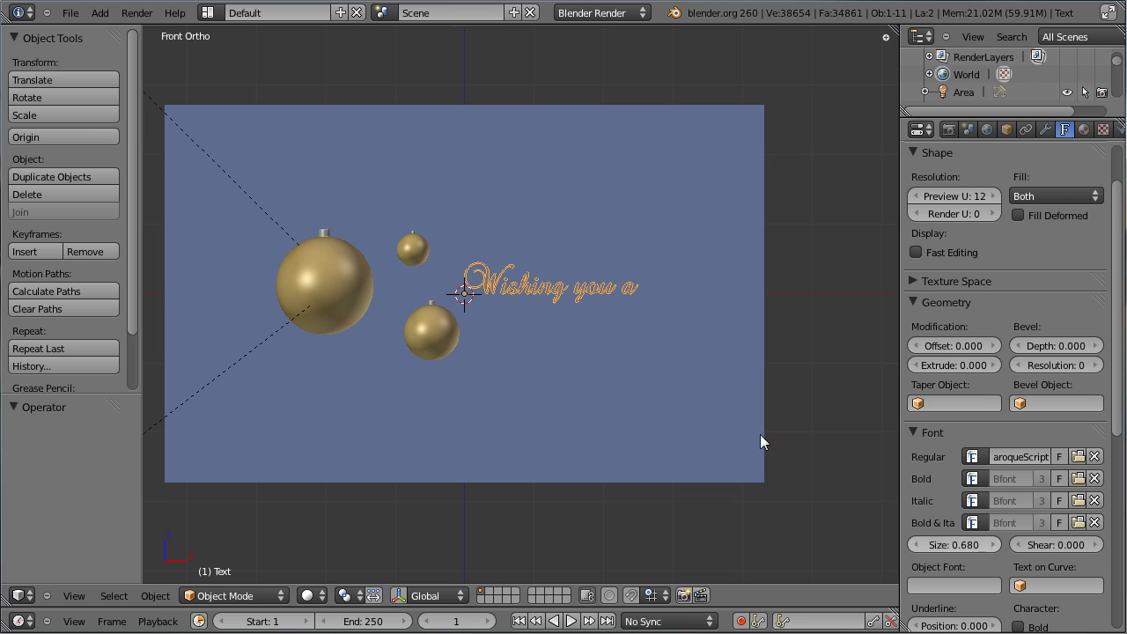
Step: Save, give the text a new material 'Text' with Specular Intensity 0.000, and save again
key(ctrl+s)
click(1085, 131)
click(970, 250)
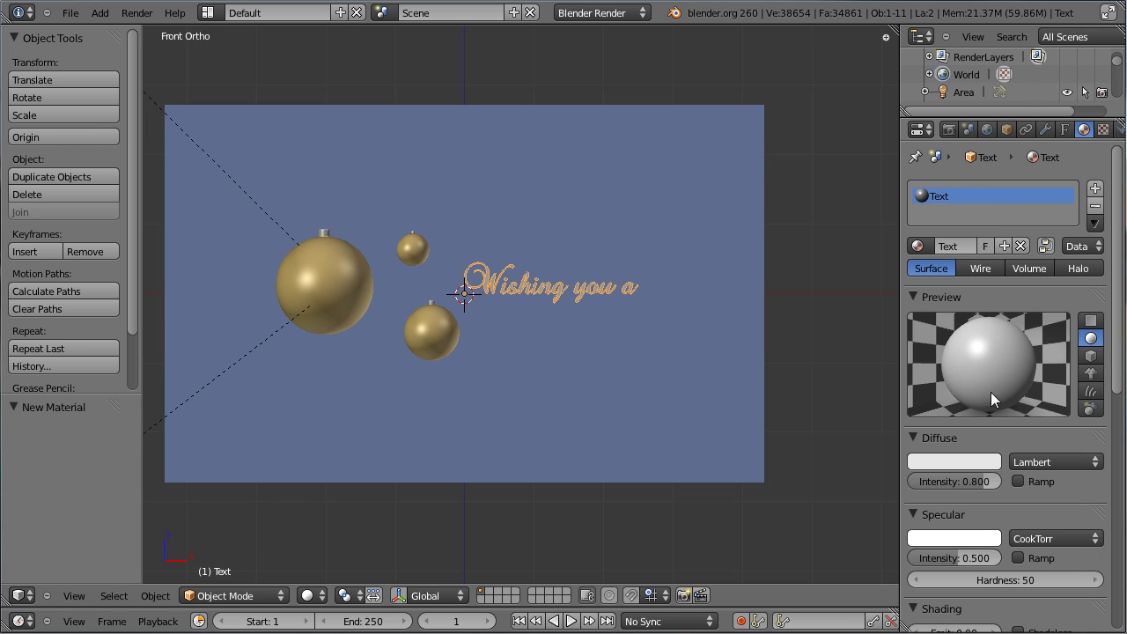
click(979, 469)
click(997, 457)
click(961, 560)
key(ctrl+s)
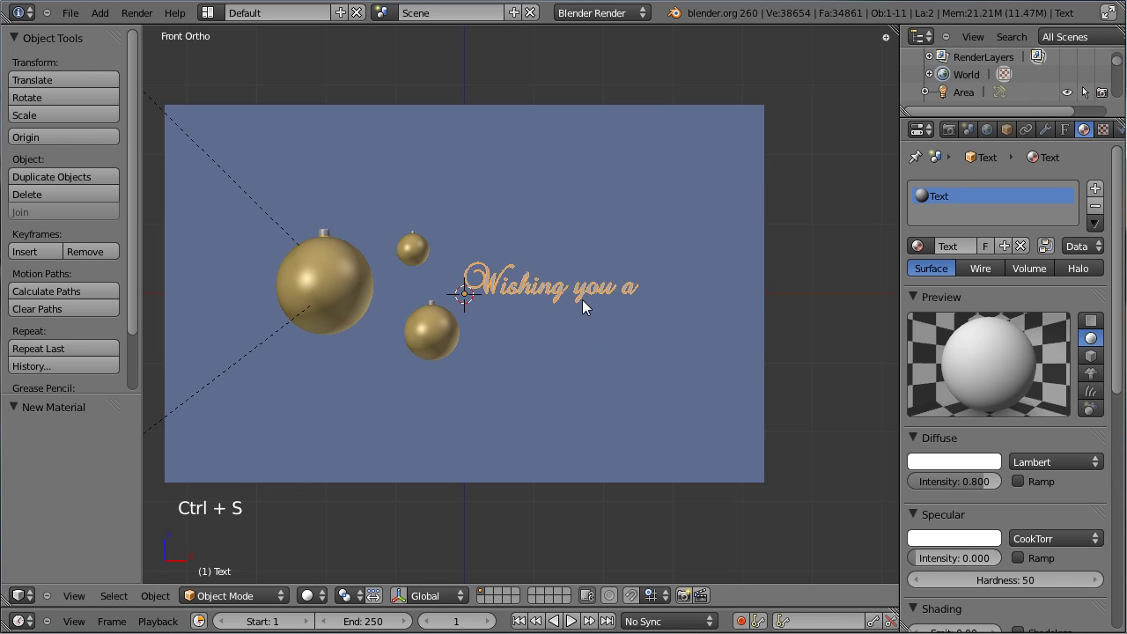
key(KP_1)
scroll(up, 3)
scroll(down, 3)
scroll(down, 3)
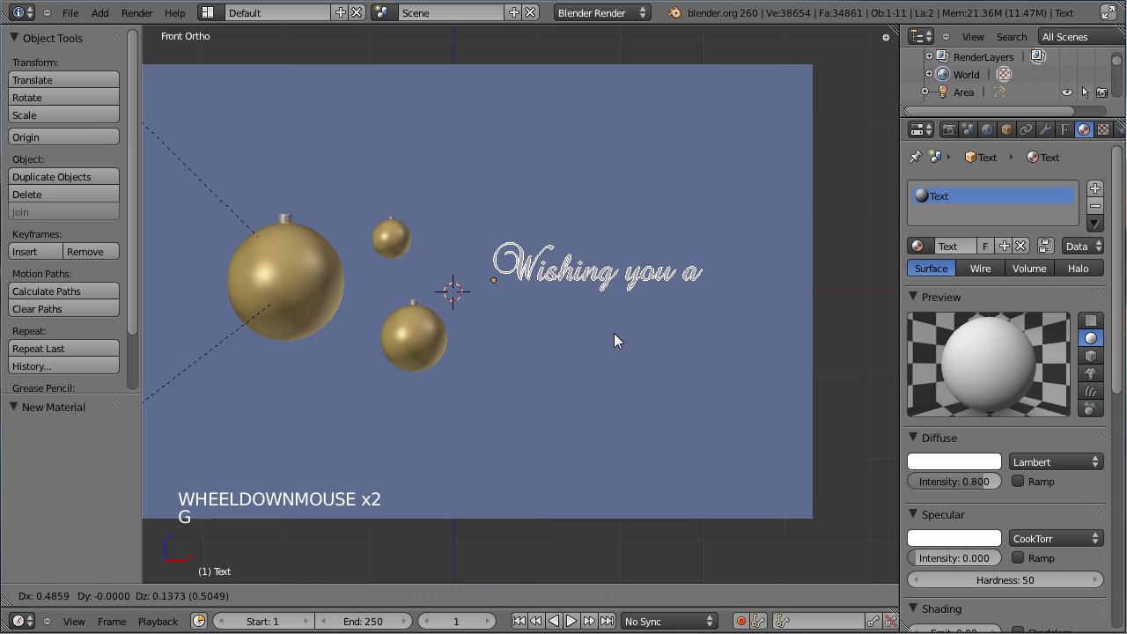
Step: Duplicate the greeting below itself and retype the copy to read 'MagicYear'
click(623, 341)
key(shift+d)
click(622, 401)
key(Tab)
key(BackSpace)
key(BackSpace)
key(BackSpace)
key(BackSpace)
key(BackSpace)
key(BackSpace)
key(BackSpace)
key(BackSpace)
key(BackSpace)
key(BackSpace)
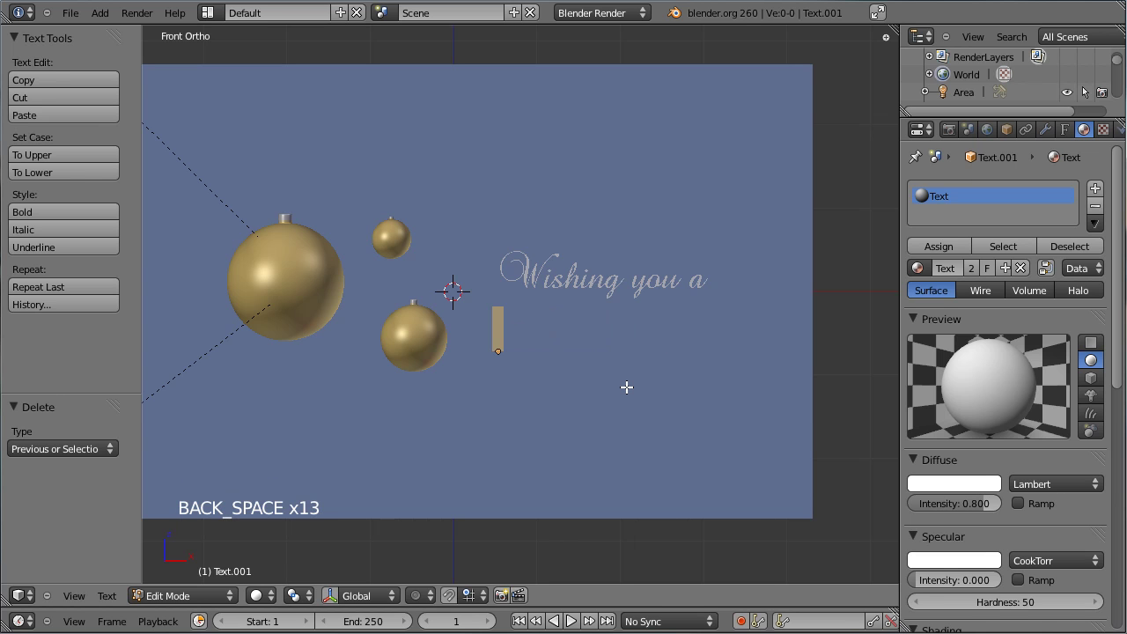
key(shift+m)
key(a)
key(g)
key(i)
key(c)
key(space)
key(shift+y)
key(BackSpace)
key(BackSpace)
key(shift+y)
key(e)
key(r)
key(s)
key(BackSpace)
key(a)
key(r)
key(Tab)
Step: Duplicate that line below again and retype it as '2012'
key(shift+d)
click(649, 436)
key(Tab)
key(BackSpace)
key(BackSpace)
key(BackSpace)
key(BackSpace)
key(BackSpace)
key(BackSpace)
key(KP_2)
key(KP_0)
key(KP_1)
key(KP_2)
key(Tab)
Step: Adjust the Font panel Size of the 'Wishing you a', 'MagicYear' and '2012' lines in turn
right_click(611, 295)
scroll(down, 3)
scroll(down, 3)
click(1071, 137)
scroll(down, 3)
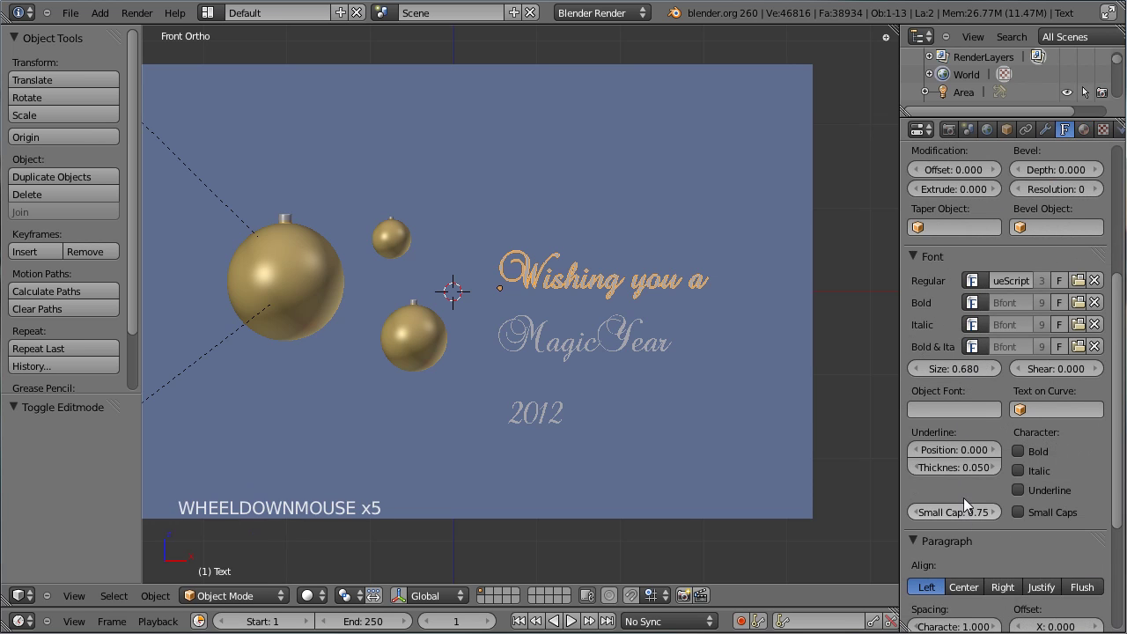
click(973, 373)
right_click(544, 353)
click(971, 374)
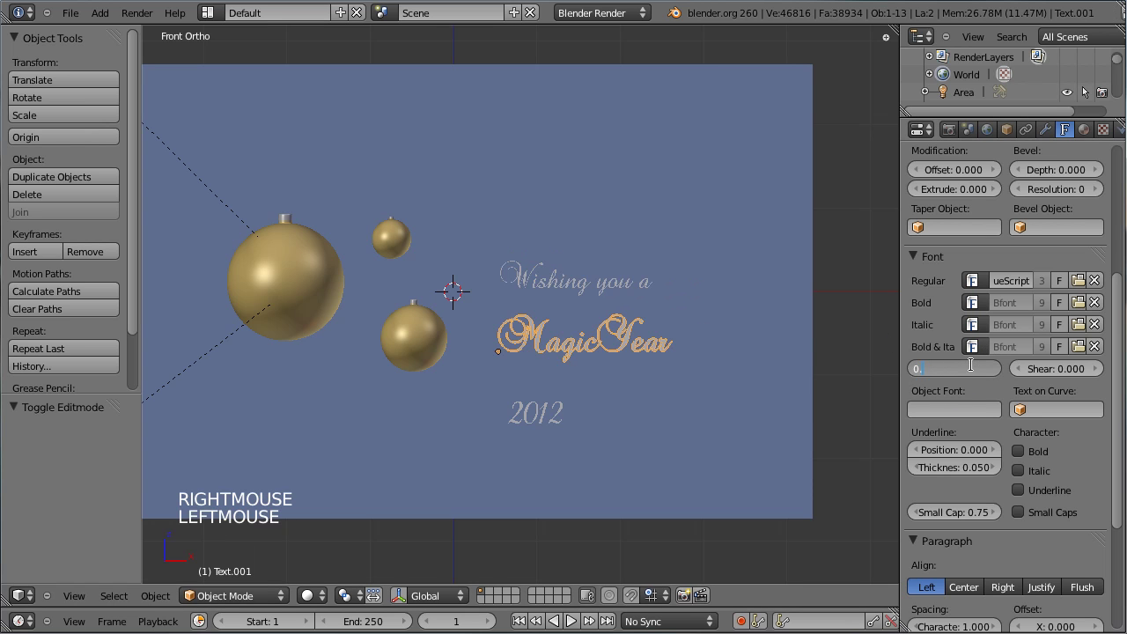
right_click(551, 408)
click(954, 373)
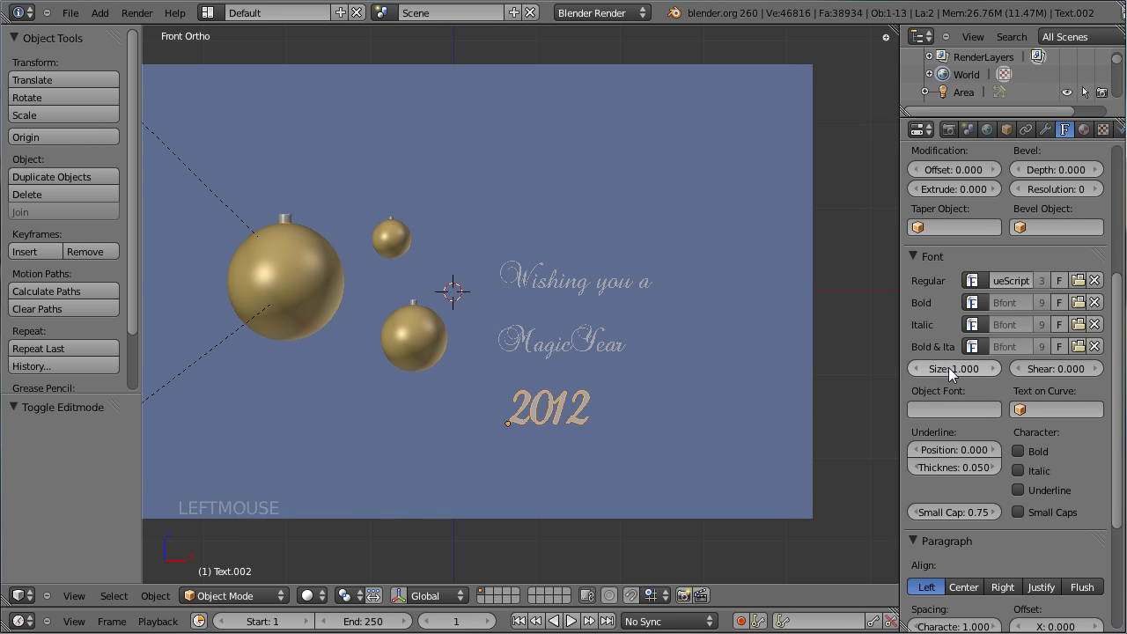
Step: Move the three text lines into a neat stack beside the ornaments, save, and check the camera view
right_click(580, 356)
key(g)
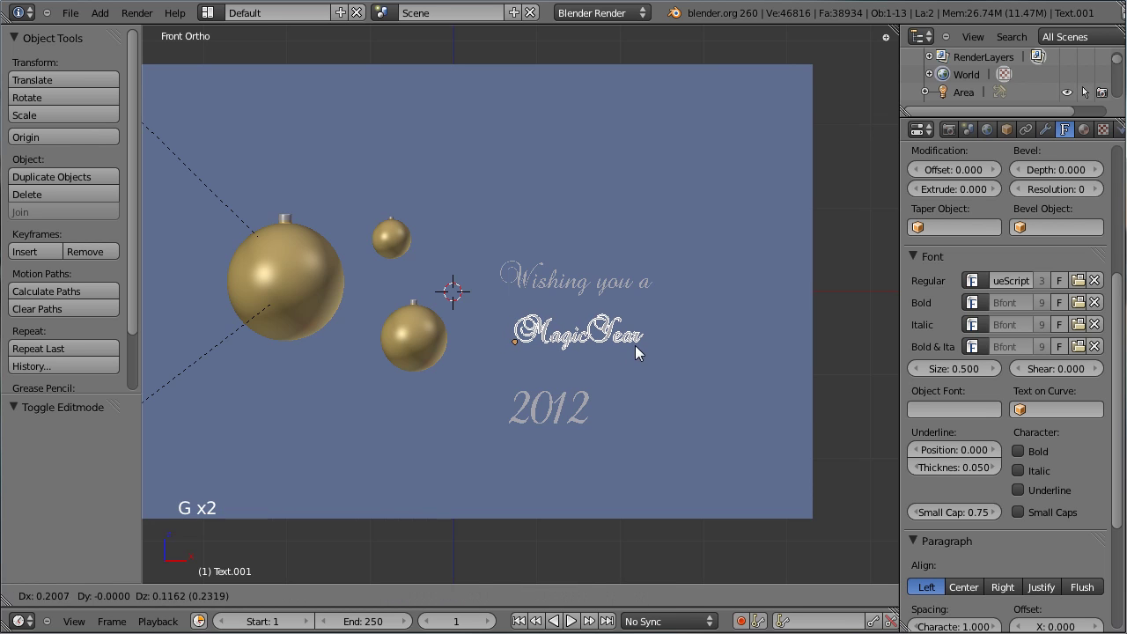
click(636, 352)
right_click(565, 414)
key(g)
key(g)
click(617, 307)
right_click(602, 392)
key(g)
click(602, 385)
key(ctrl+s)
key(KP_0)
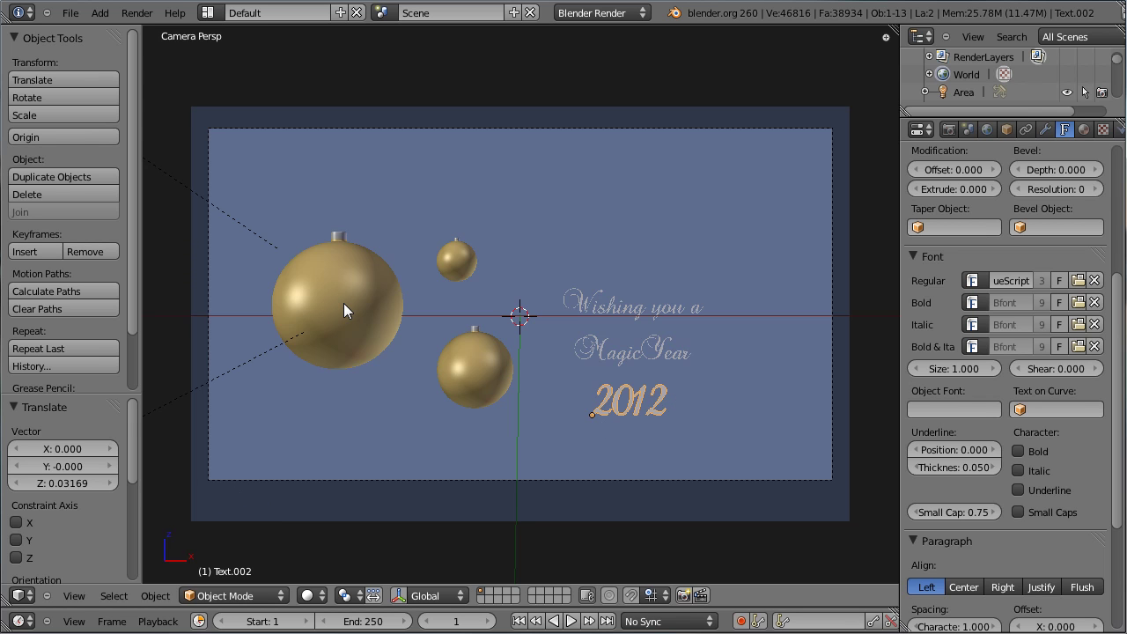
Step: Slide the small and large ornaments further left along X one at a time, then save
right_click(340, 284)
right_click(471, 340)
right_click(480, 335)
key(g)
click(483, 365)
right_click(464, 254)
right_click(464, 247)
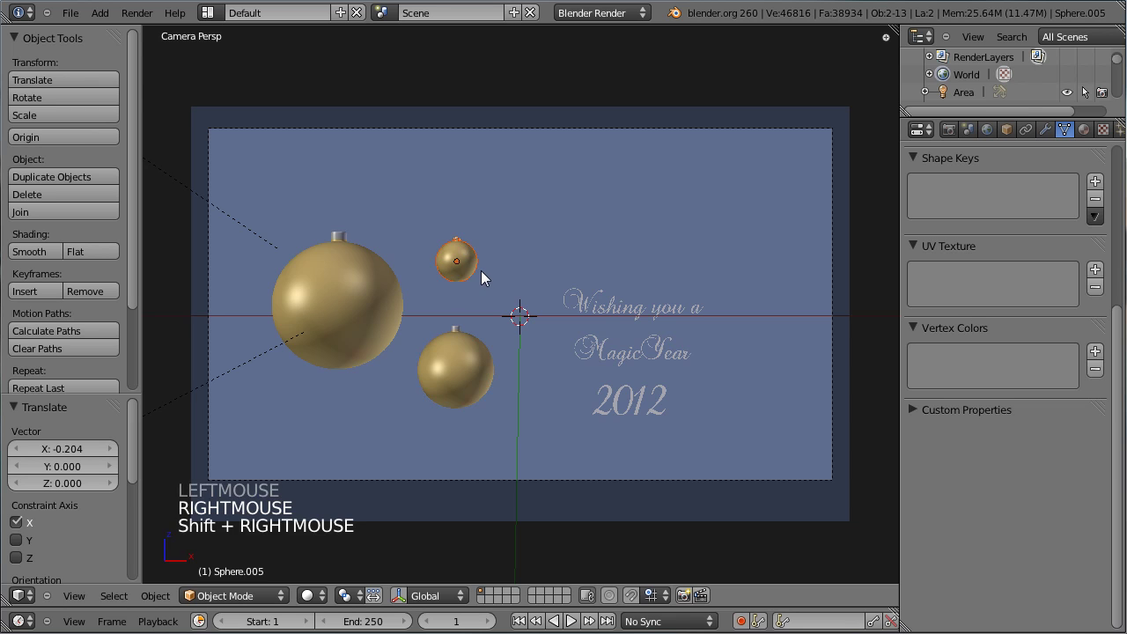
key(g)
click(471, 278)
right_click(388, 299)
right_click(343, 242)
key(ctrl+s)
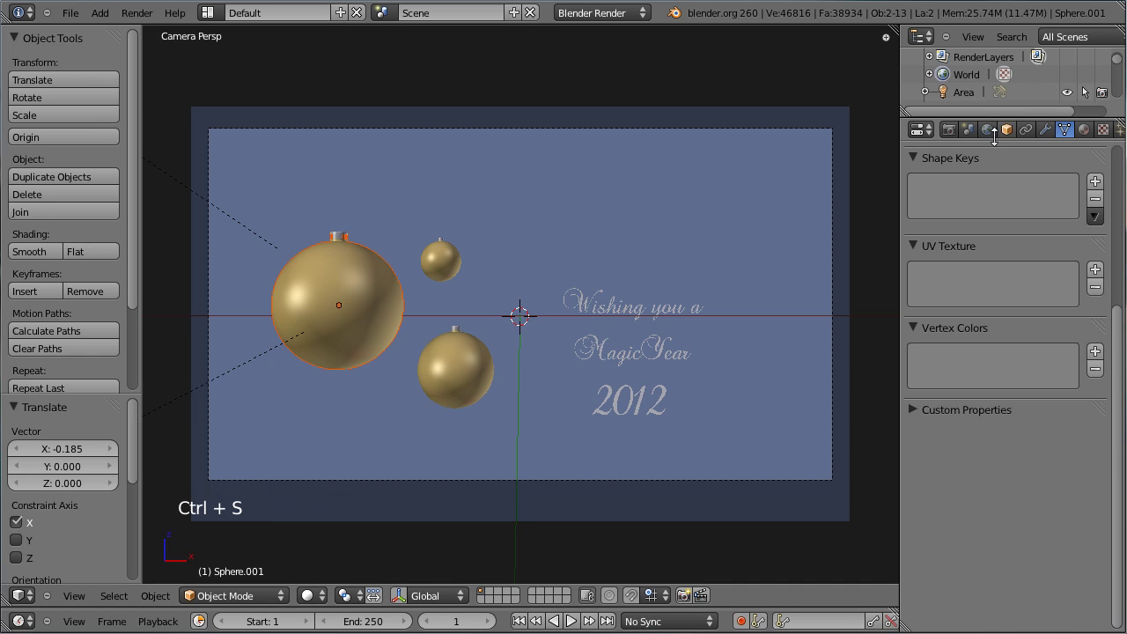
Step: Unhide all, select the camera and set its Composition Guides to Thirds
right_click(838, 177)
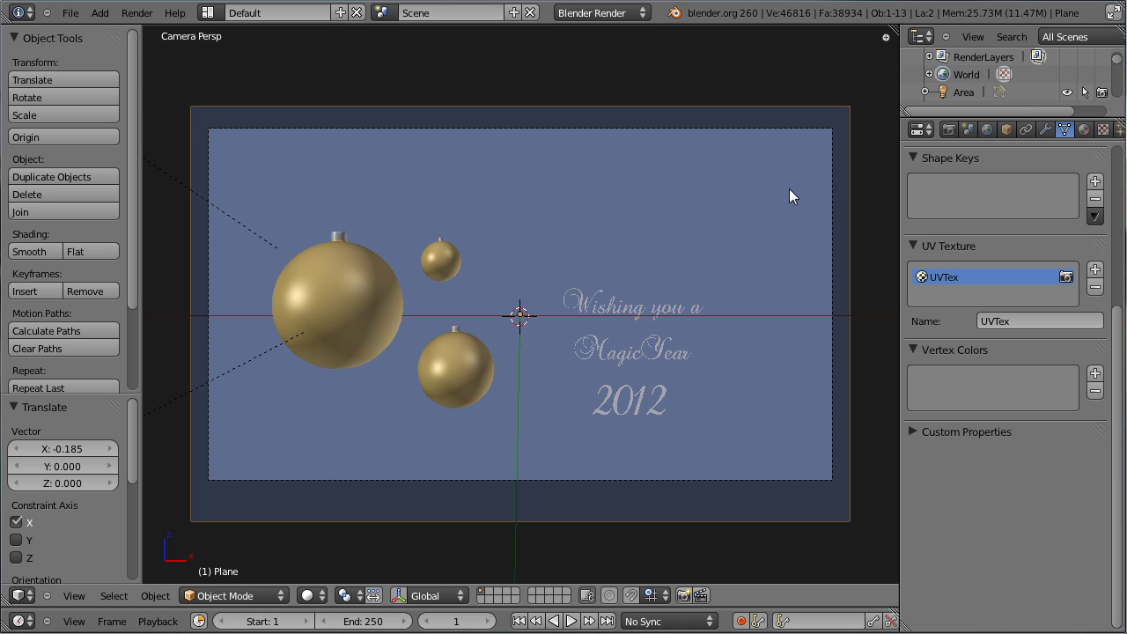
key(alt+h)
right_click(854, 181)
right_click(839, 185)
click(962, 283)
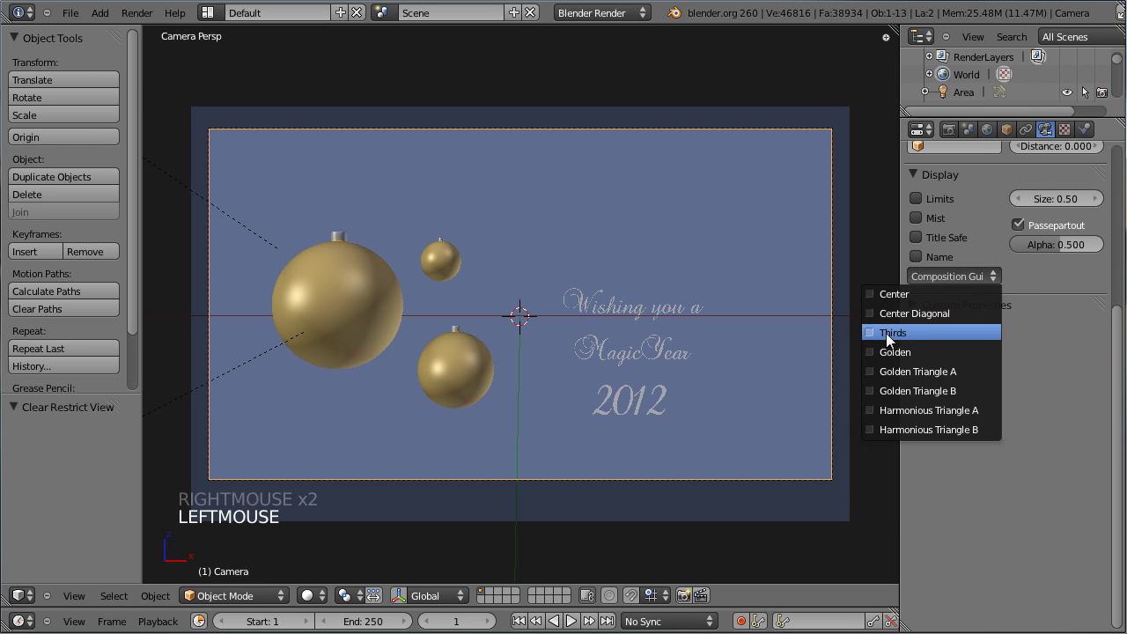
right_click(446, 273)
right_click(524, 255)
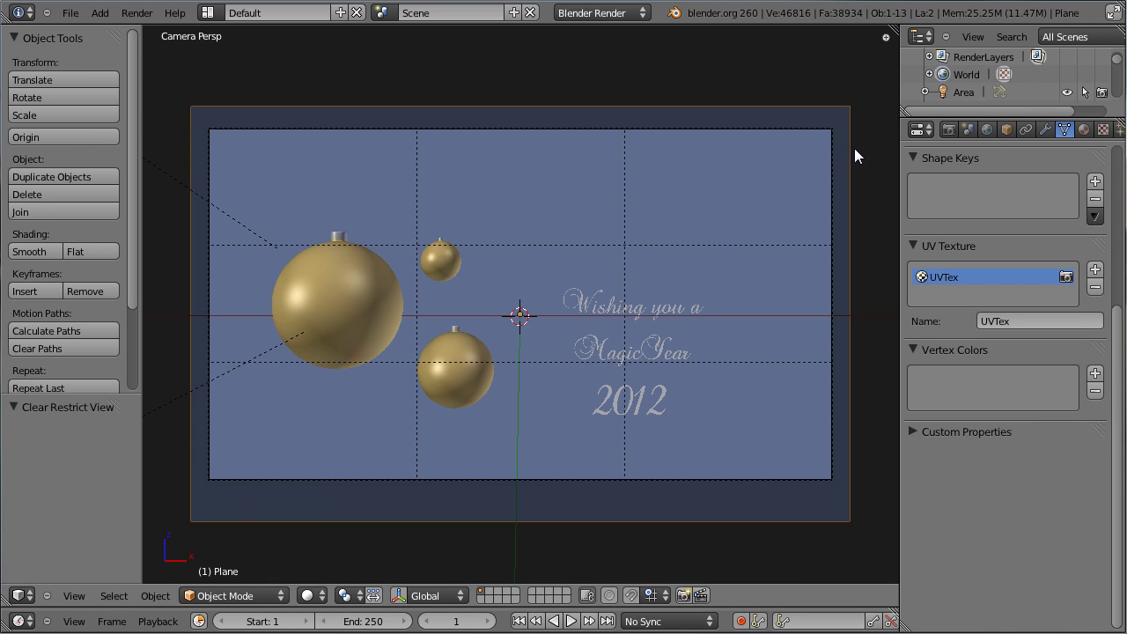
right_click(840, 148)
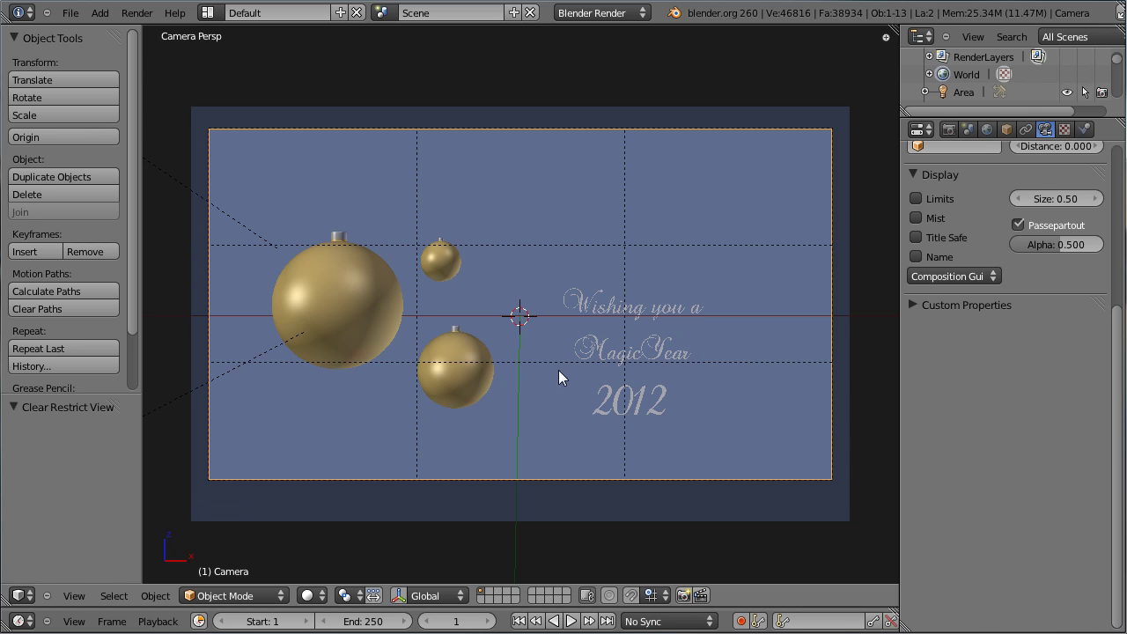
scroll(up, 3)
scroll(down, 3)
Step: Select all three ornaments together ready to move them as a group
right_click(335, 258)
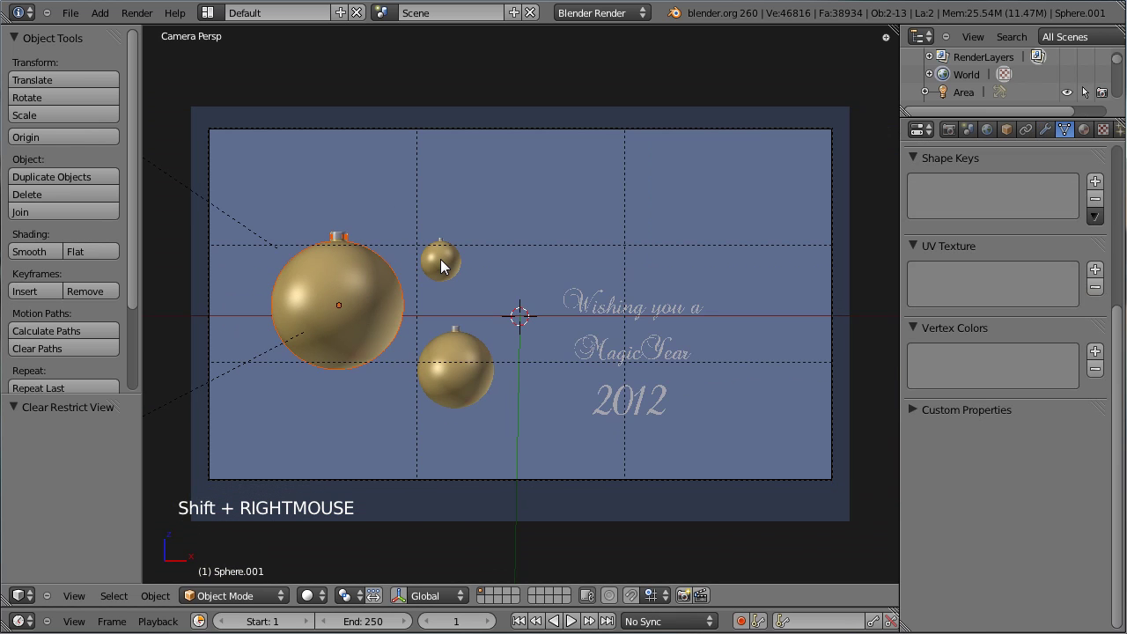
right_click(446, 268)
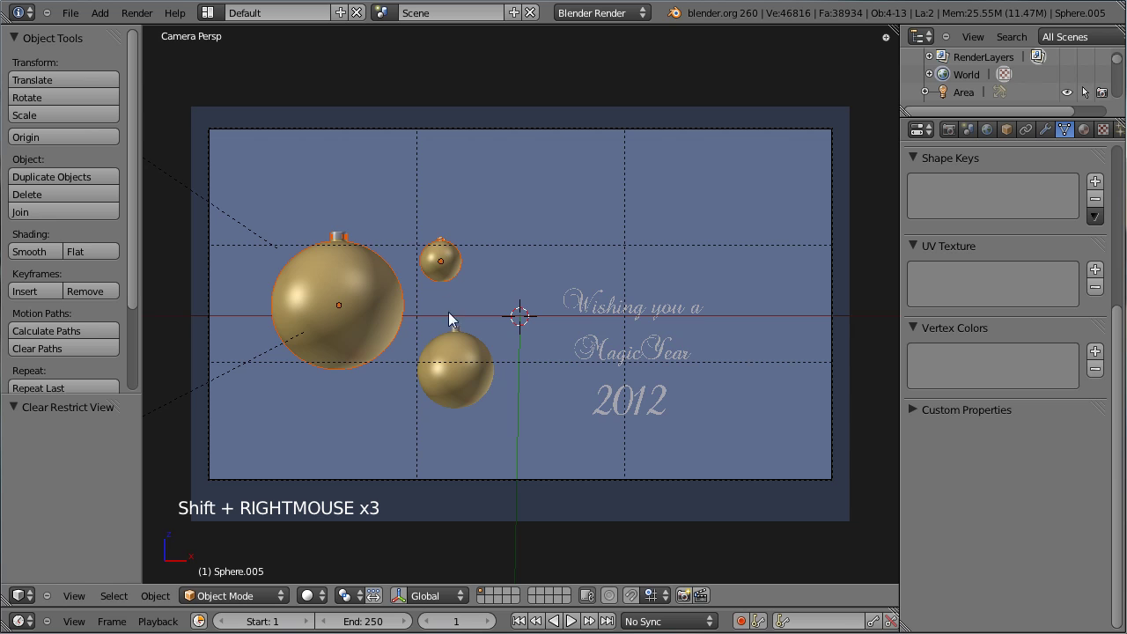
right_click(462, 335)
right_click(464, 356)
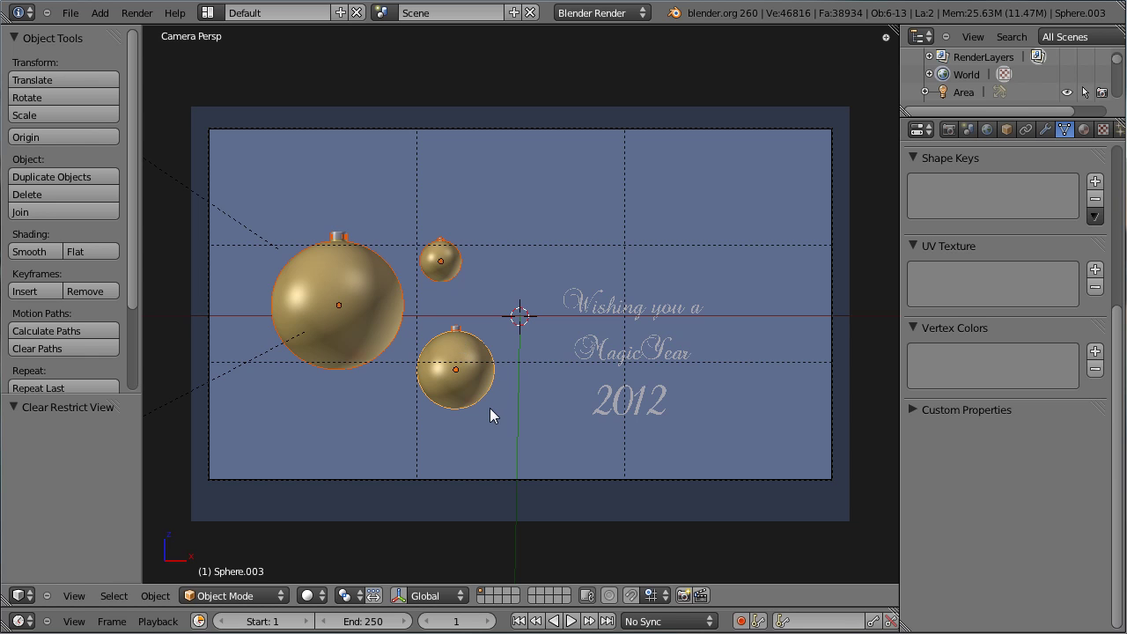
Step: Move the selected ornaments further left along X, then higher along Z
key(g)
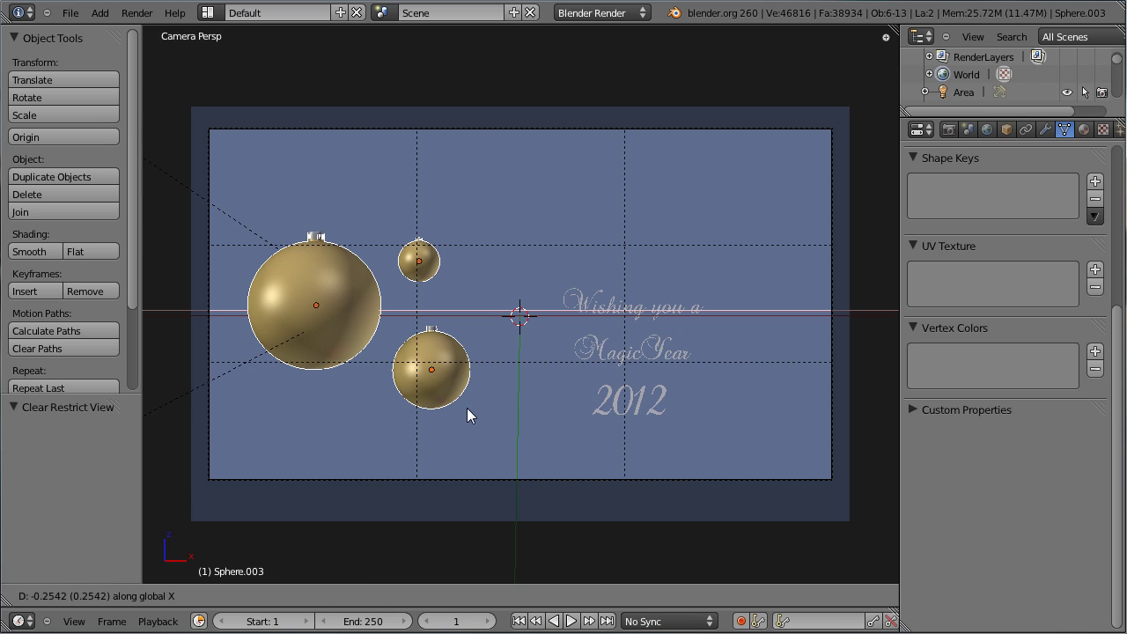
click(472, 415)
key(g)
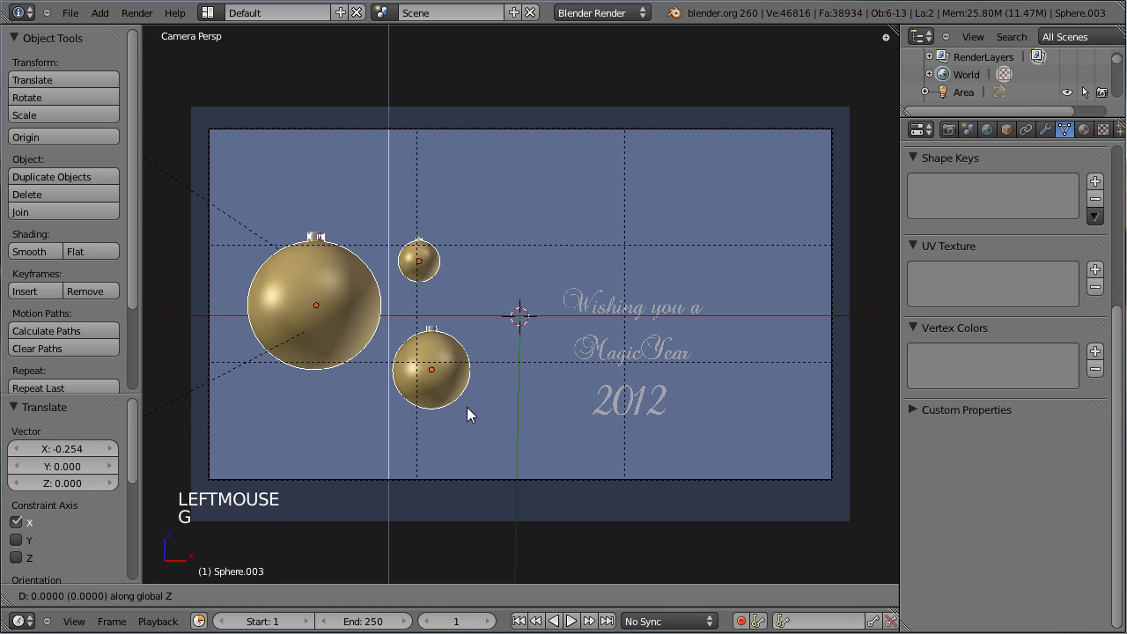
click(471, 399)
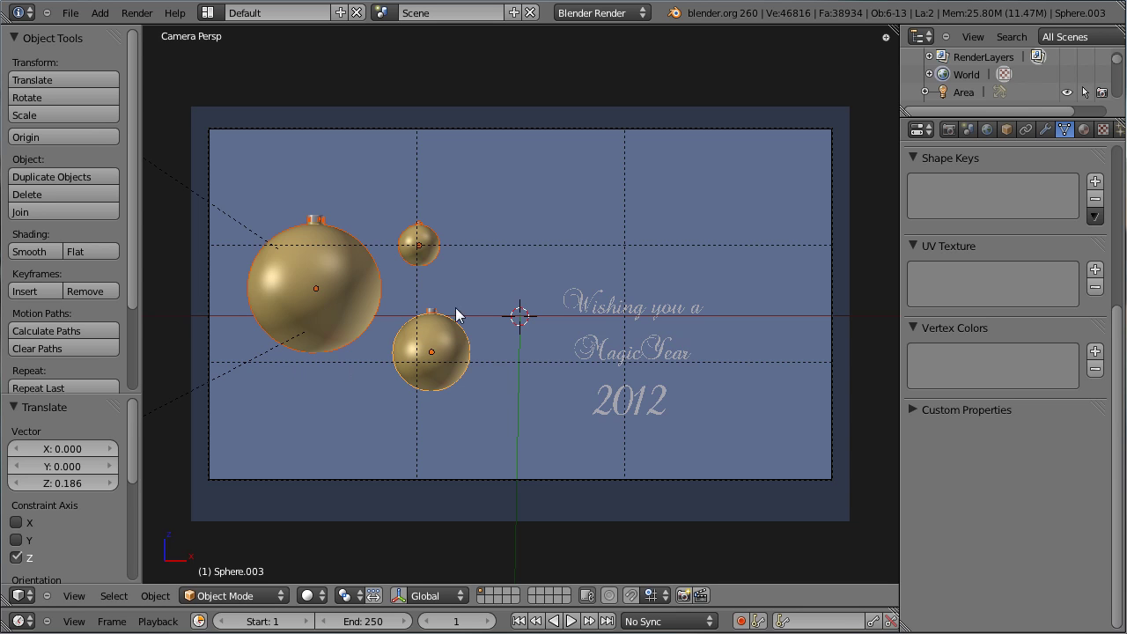
Step: Select the three greeting lines and lower them along Z onto the thirds guides
right_click(613, 315)
right_click(612, 357)
right_click(619, 413)
key(g)
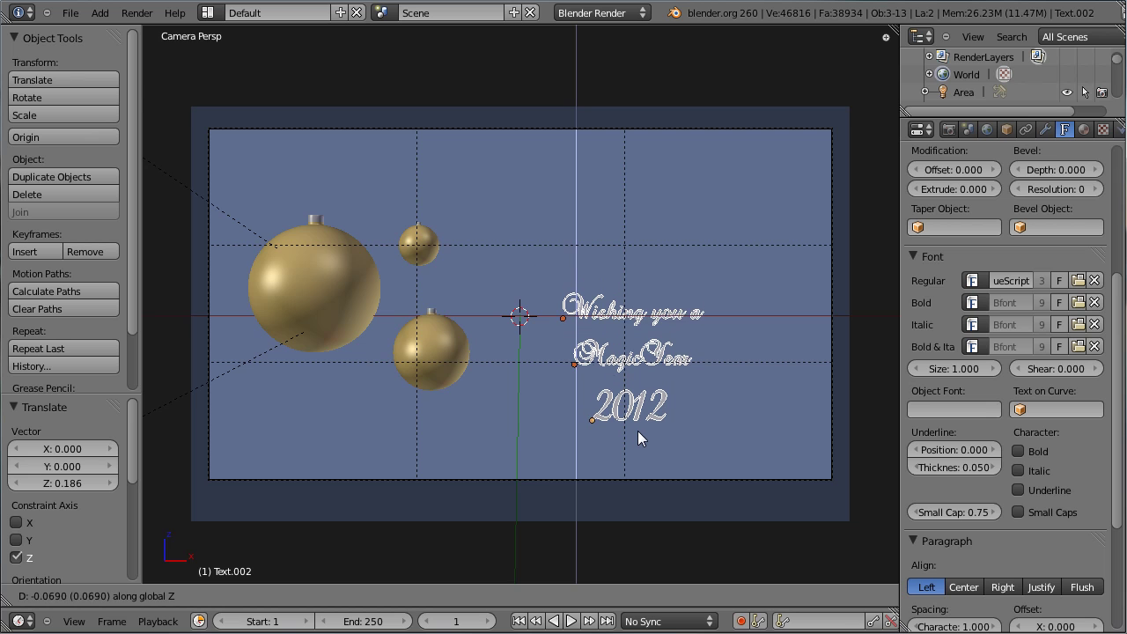
click(643, 440)
Step: Save, hide the picked object near the backdrop with H, and save again
key(ctrl+s)
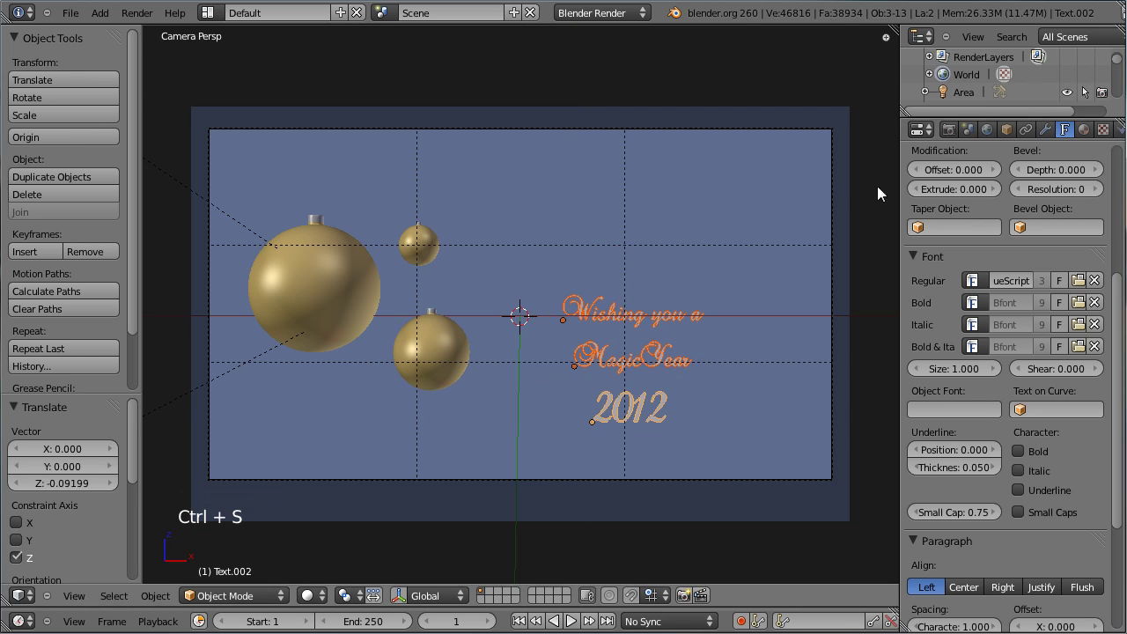
right_click(835, 192)
key(h)
key(ctrl+s)
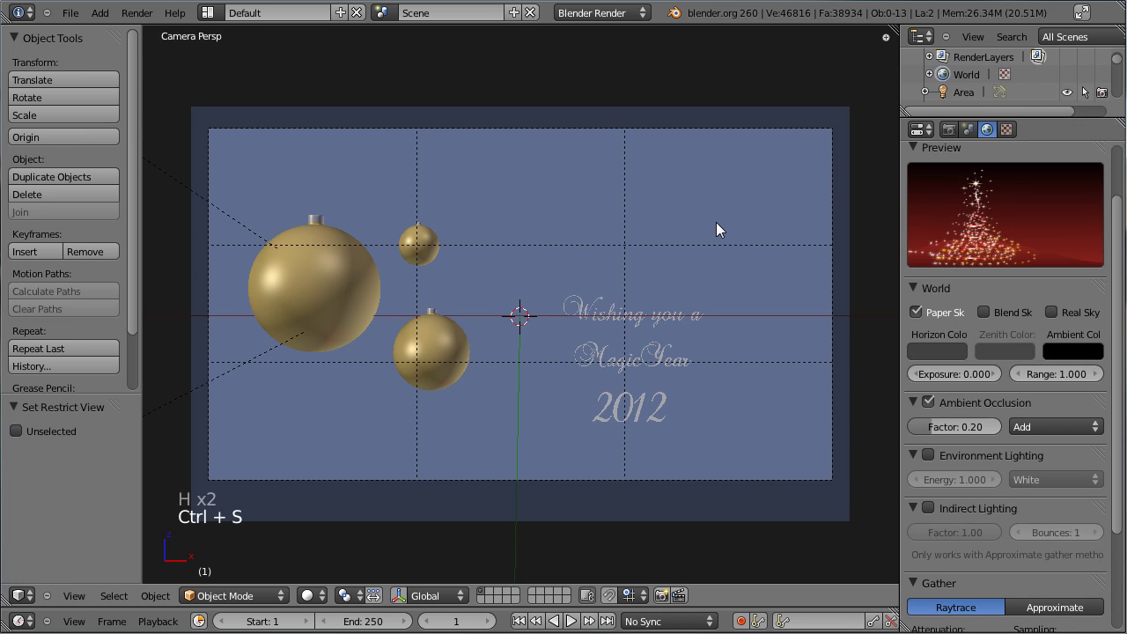
key(KP_1)
middle_click(520, 236)
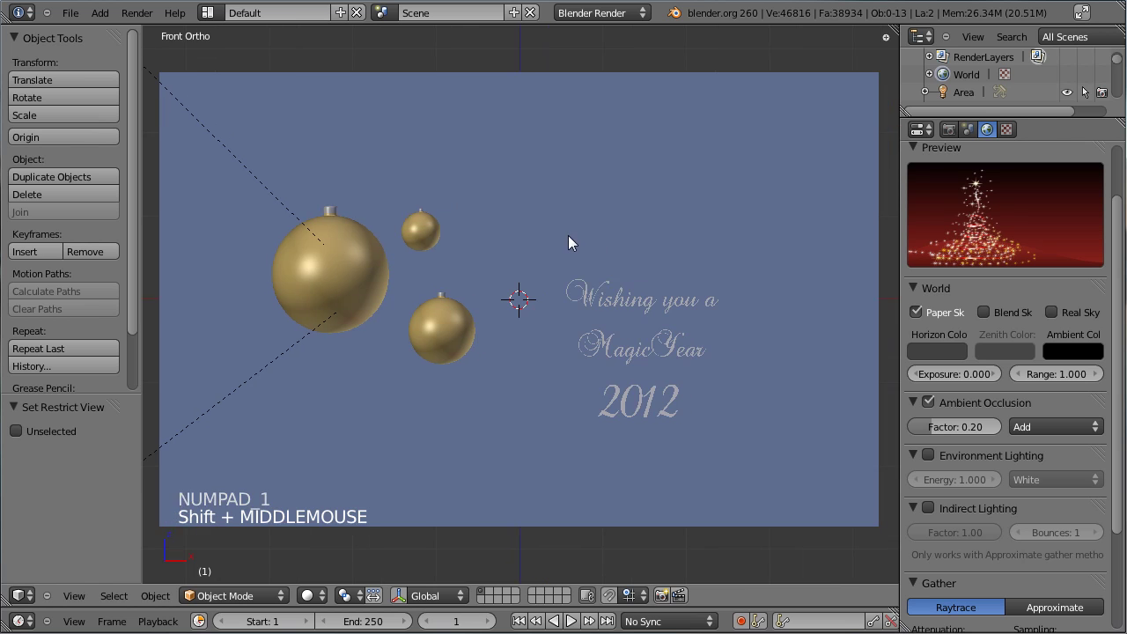
key(ctrl+s)
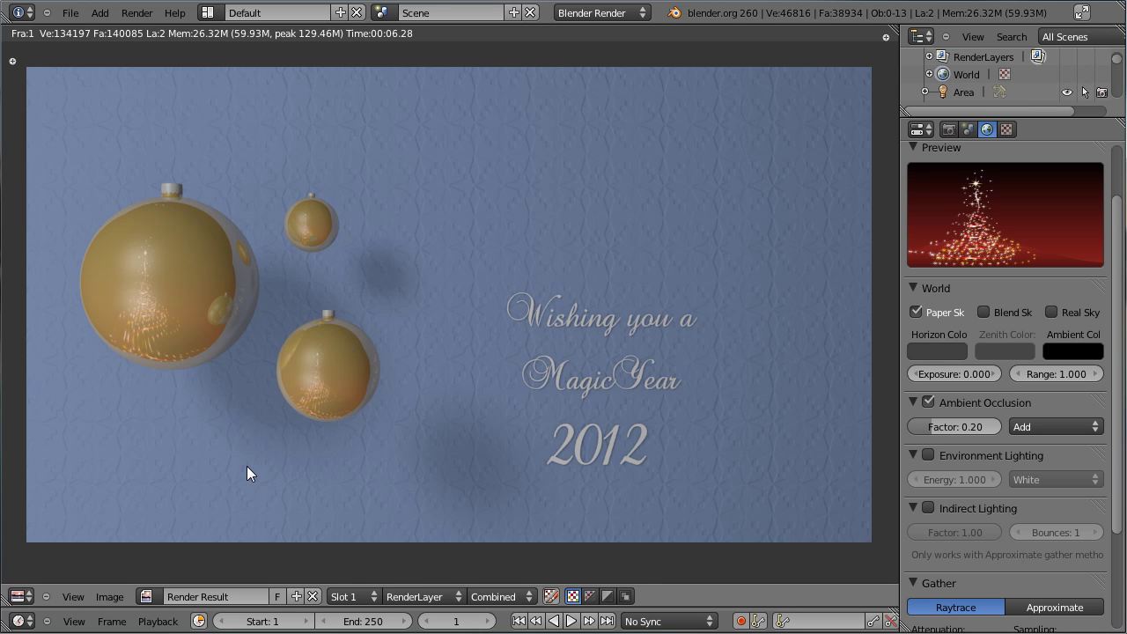
key(Escape)
key(ctrl+s)
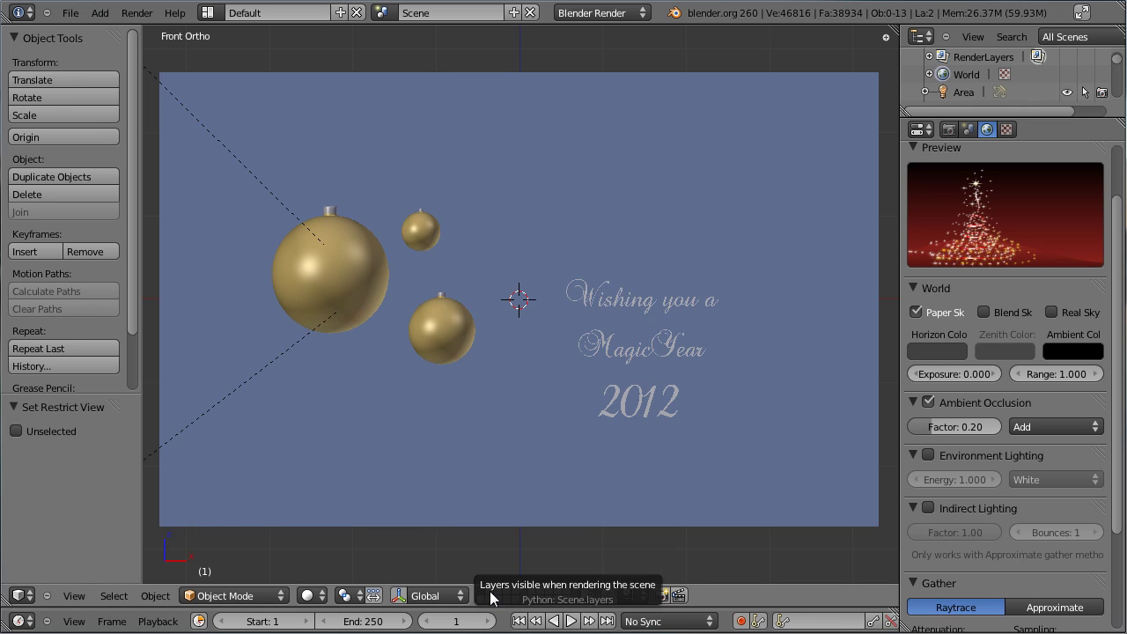
Step: On an empty layer, add a circle mesh with 8 vertices and Fill enabled at the origin
click(498, 596)
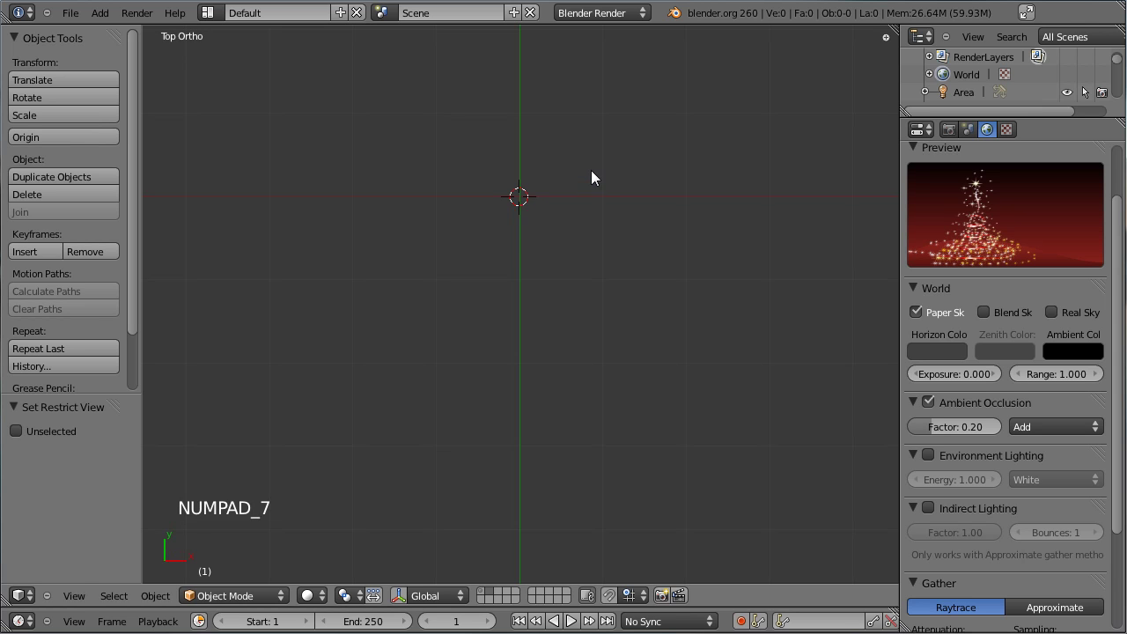
middle_click(592, 177)
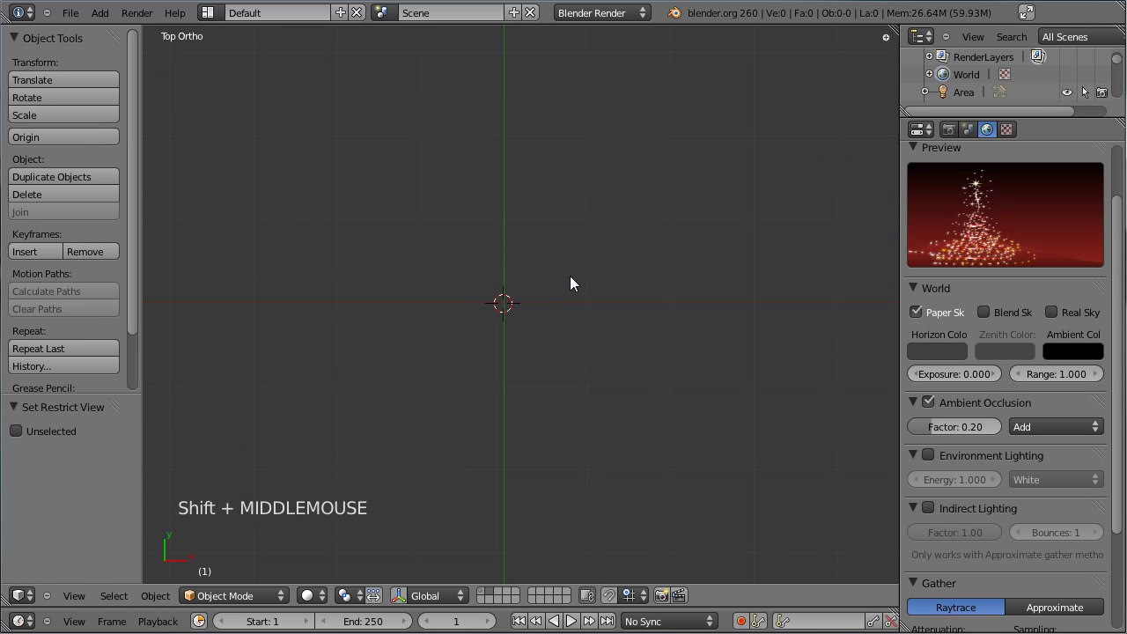
key(shift+a)
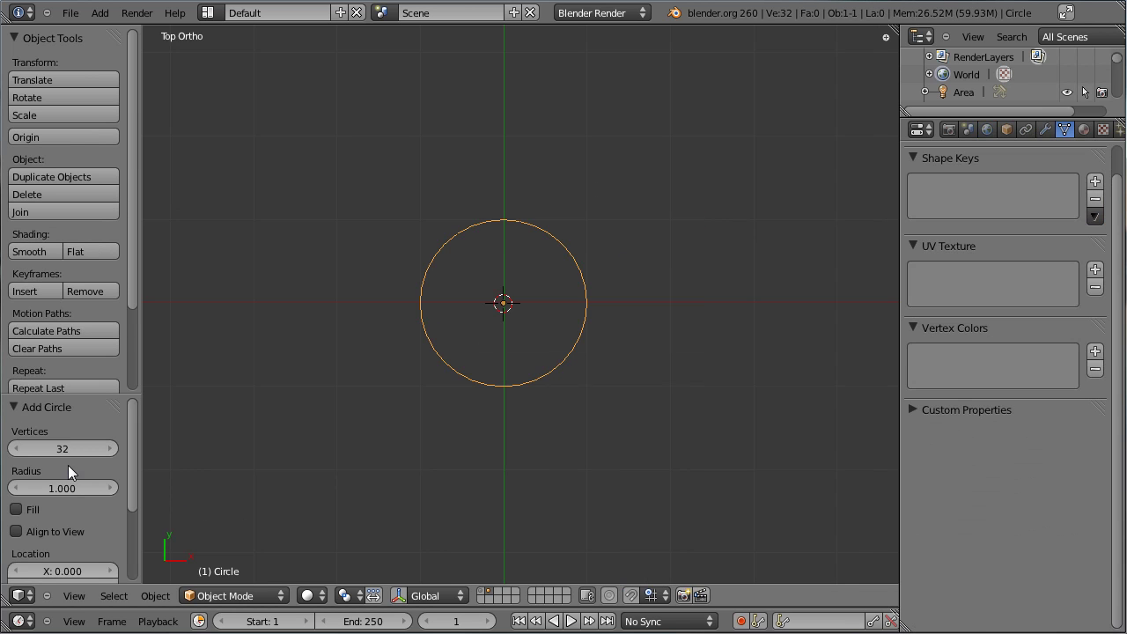
click(74, 459)
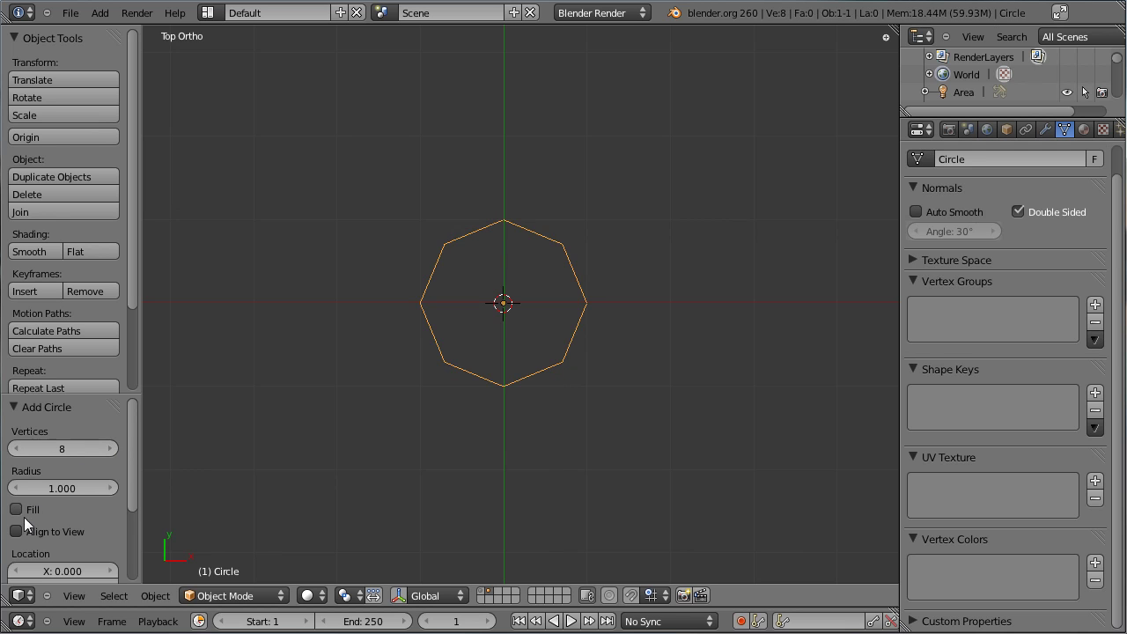
click(28, 520)
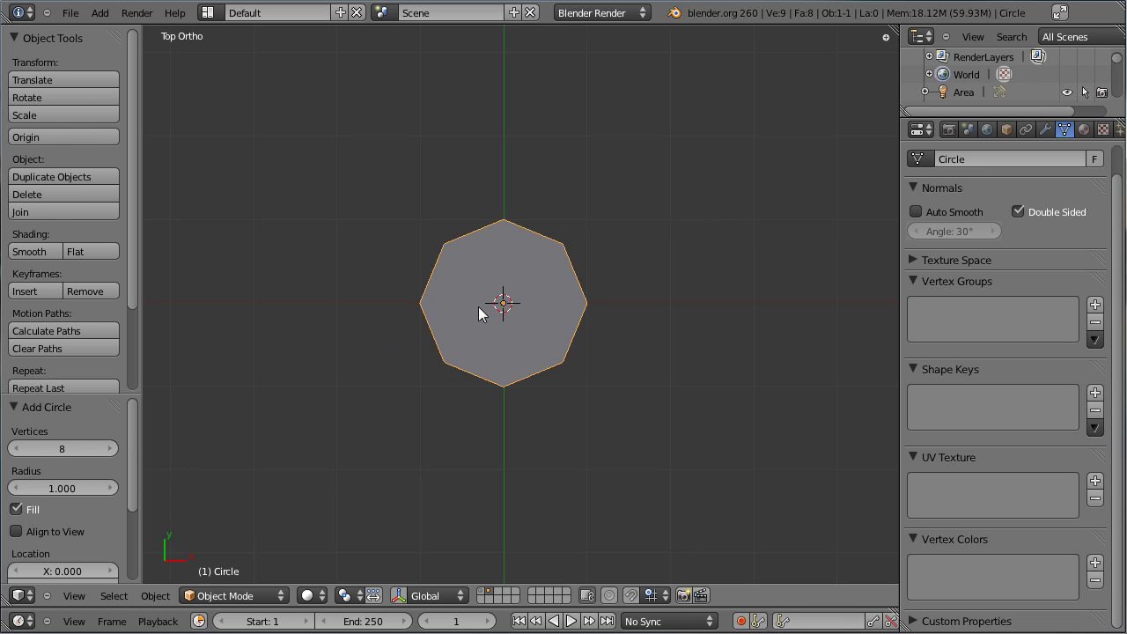
Step: In Edit Mode, extrude the first four rim edges outward and merge each into a spike point
key(Tab)
right_click(447, 233)
right_click(516, 206)
key(e)
click(480, 181)
key(w)
right_click(508, 211)
right_click(572, 226)
key(e)
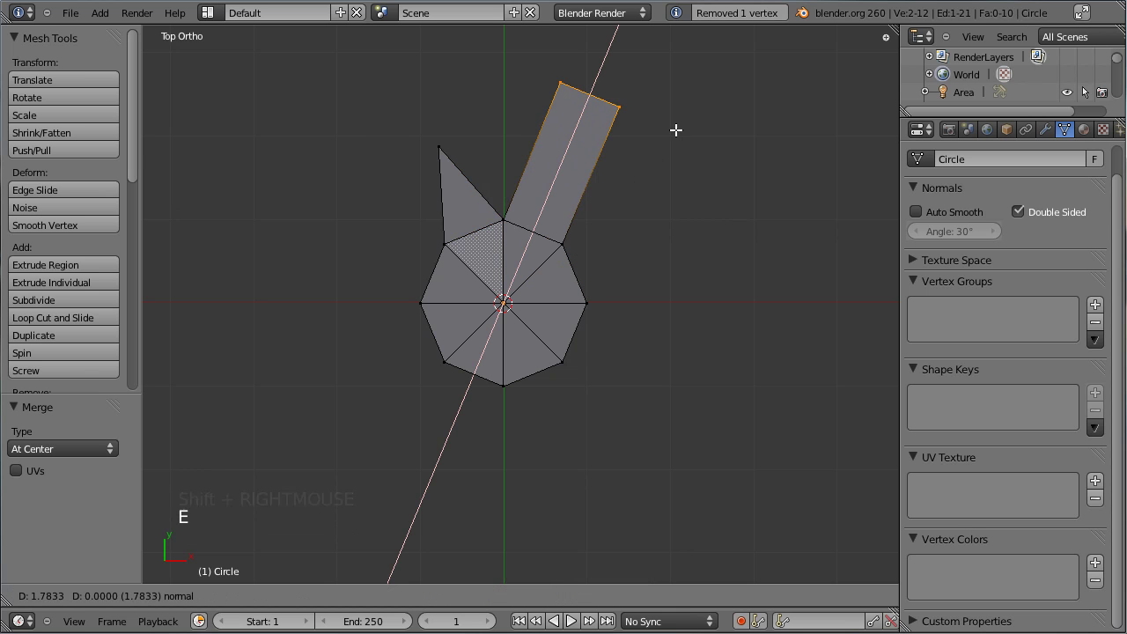
click(673, 137)
key(w)
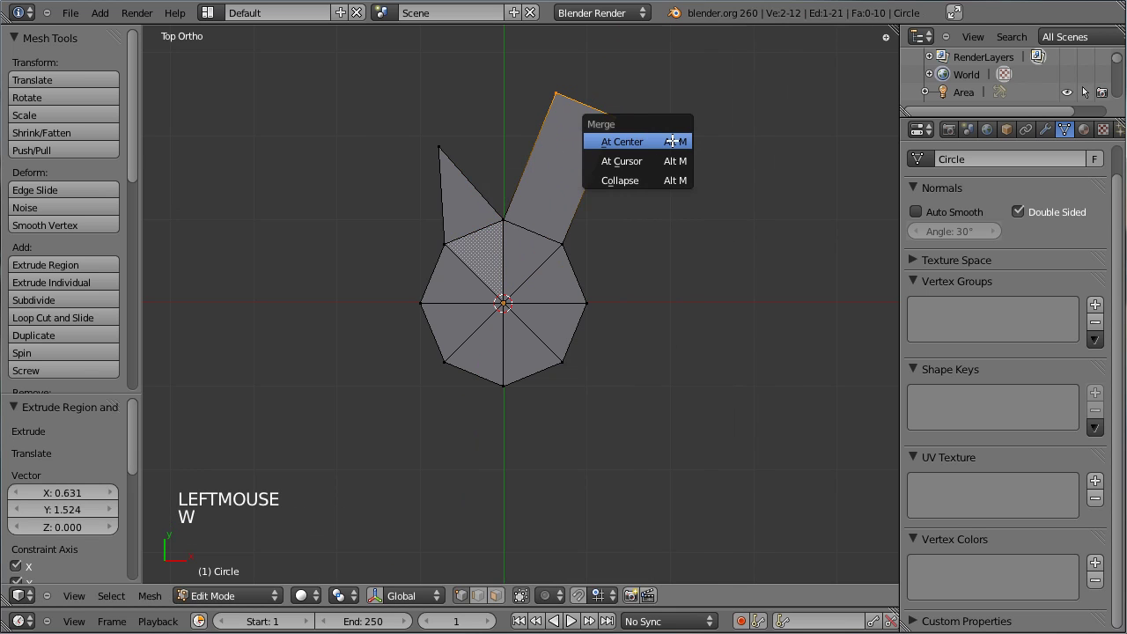
right_click(573, 245)
right_click(599, 290)
key(e)
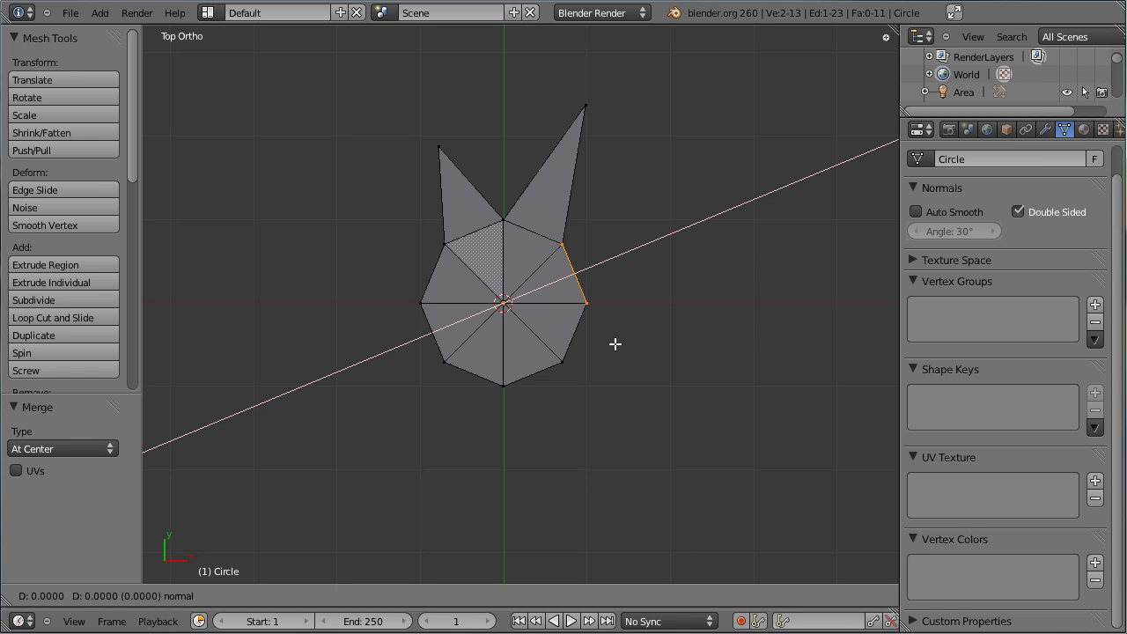
click(746, 346)
key(w)
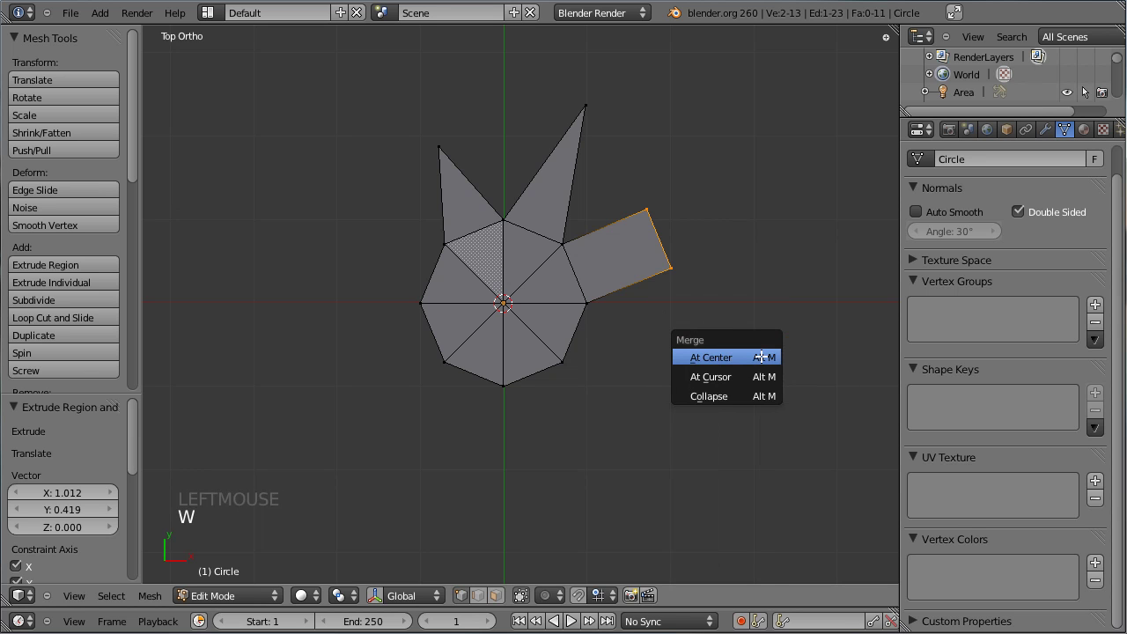
right_click(597, 303)
right_click(575, 359)
key(e)
click(826, 458)
key(w)
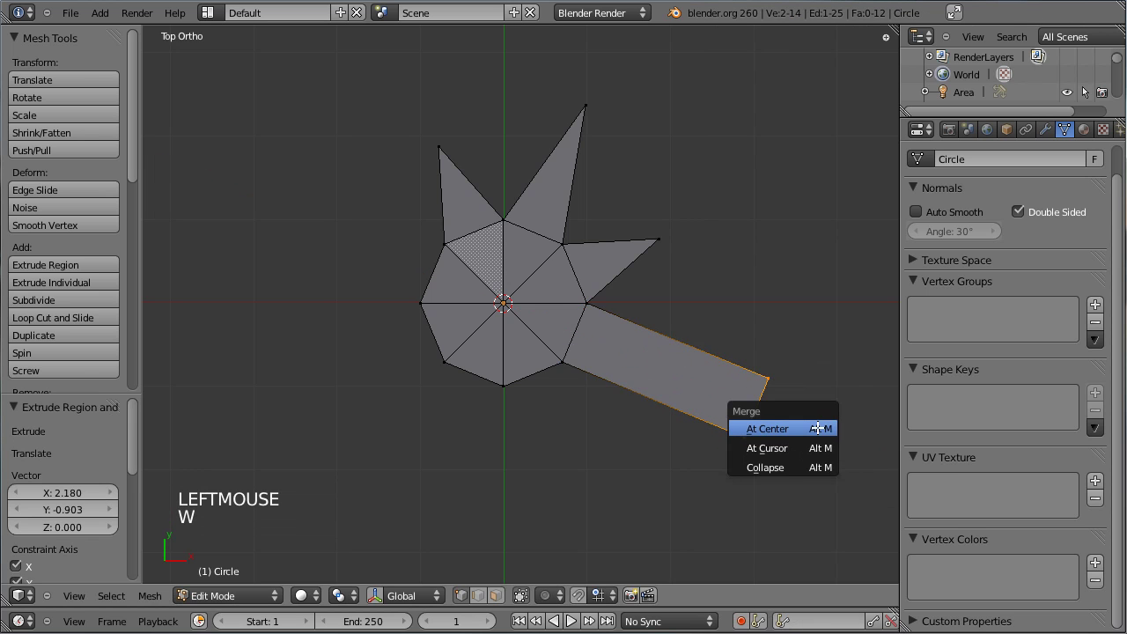
Step: Extrude and merge the next rim edges into spike points the same way
right_click(562, 365)
right_click(493, 386)
key(e)
click(666, 507)
key(w)
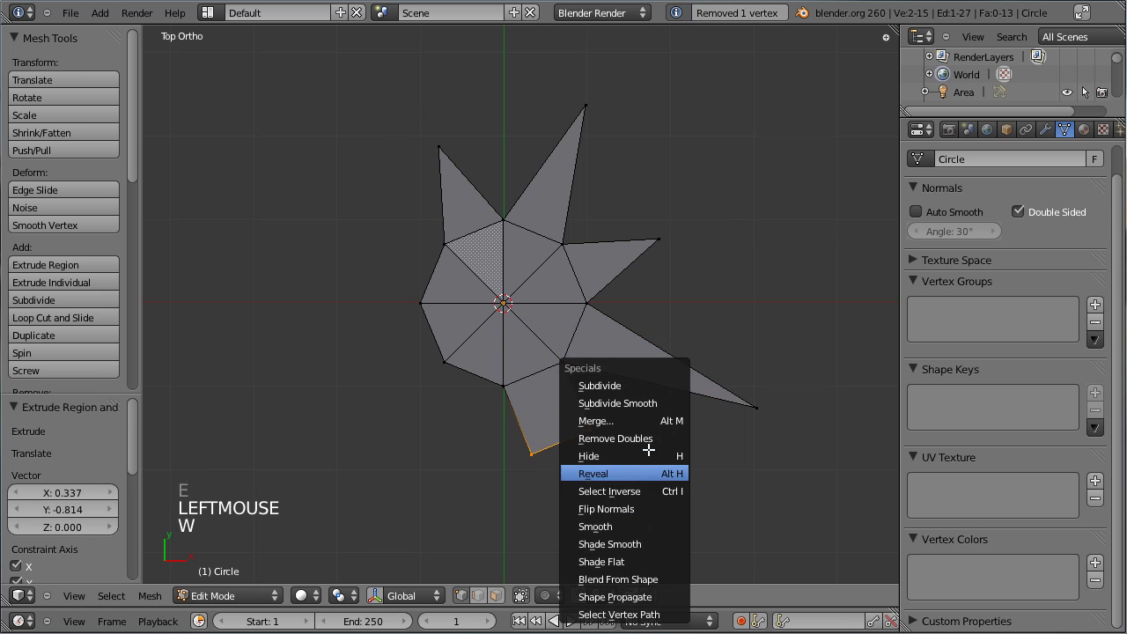
right_click(448, 357)
right_click(492, 369)
key(e)
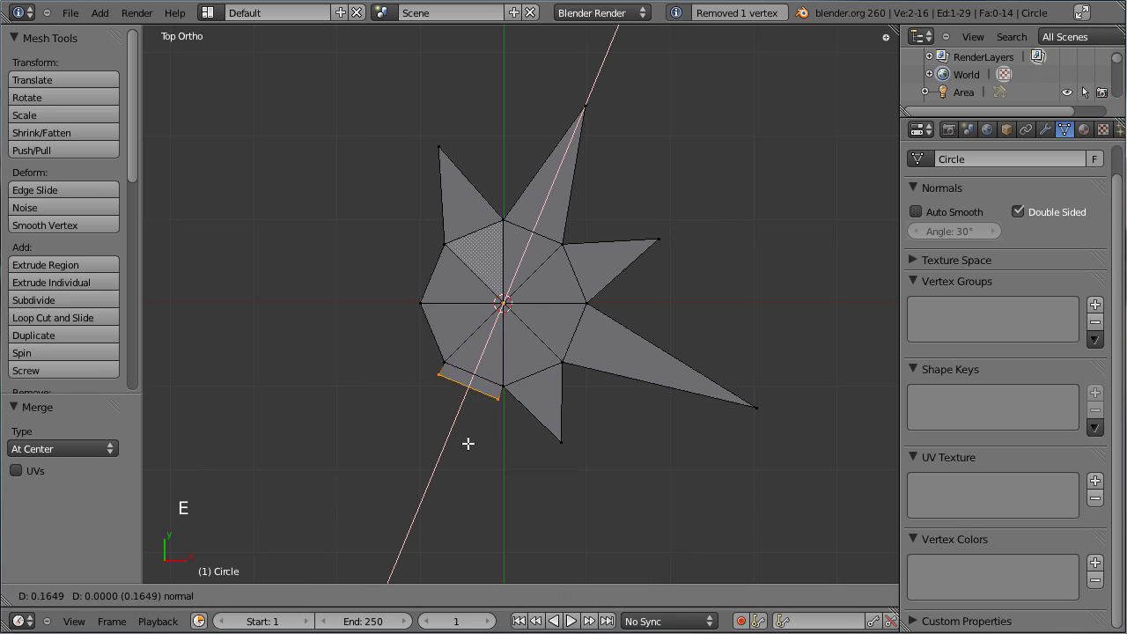
click(435, 503)
key(w)
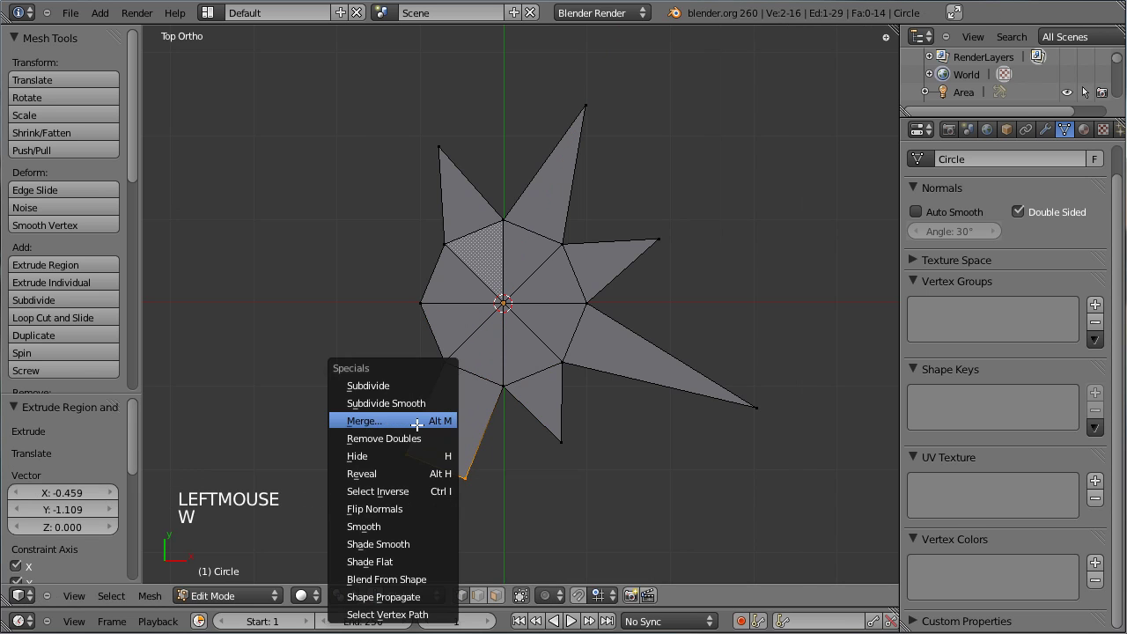
right_click(424, 302)
right_click(443, 350)
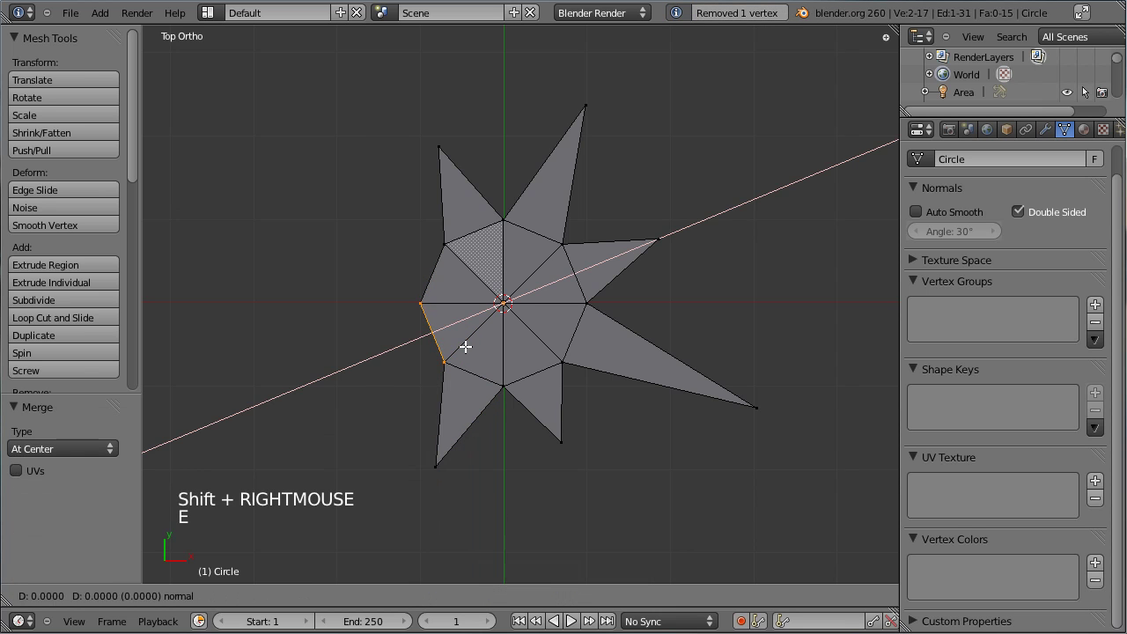
click(311, 422)
key(w)
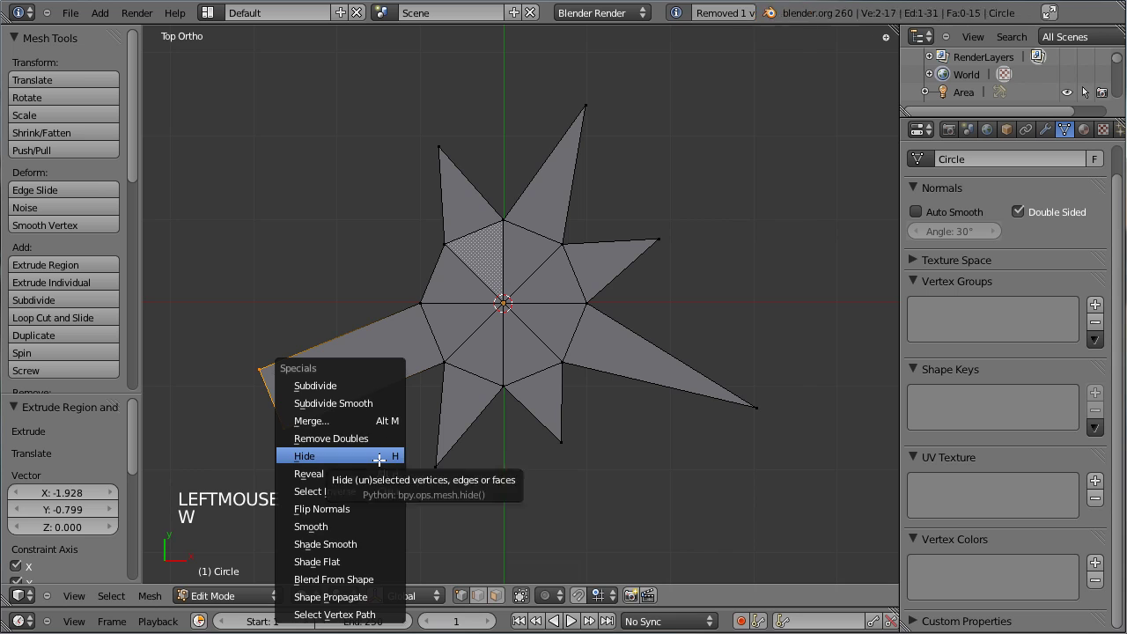
right_click(453, 245)
right_click(423, 296)
key(w)
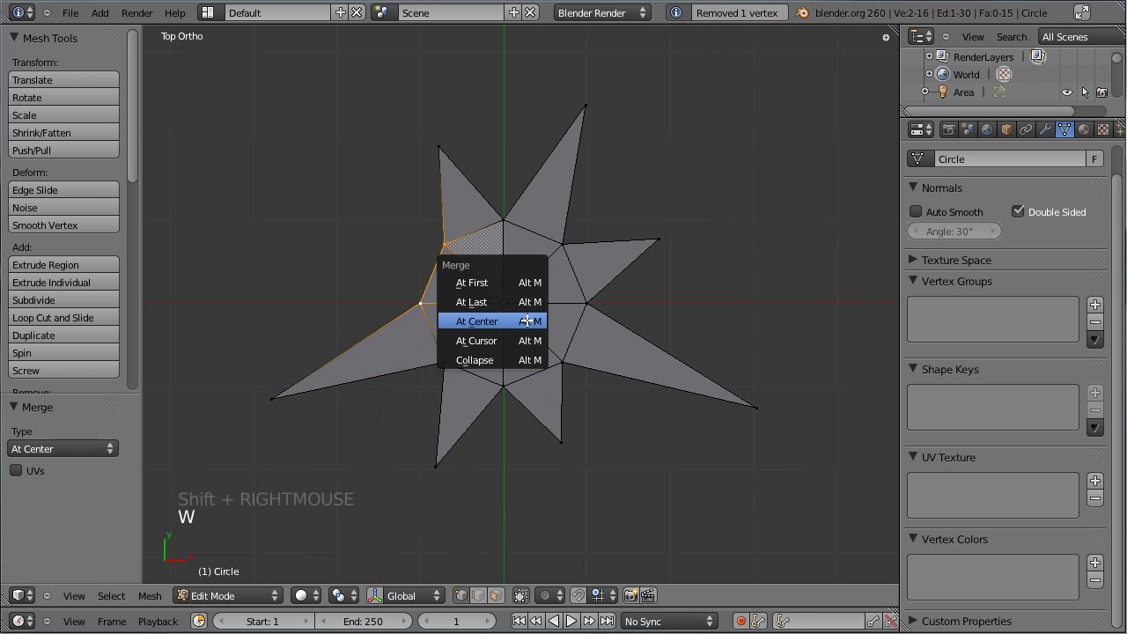
key(Escape)
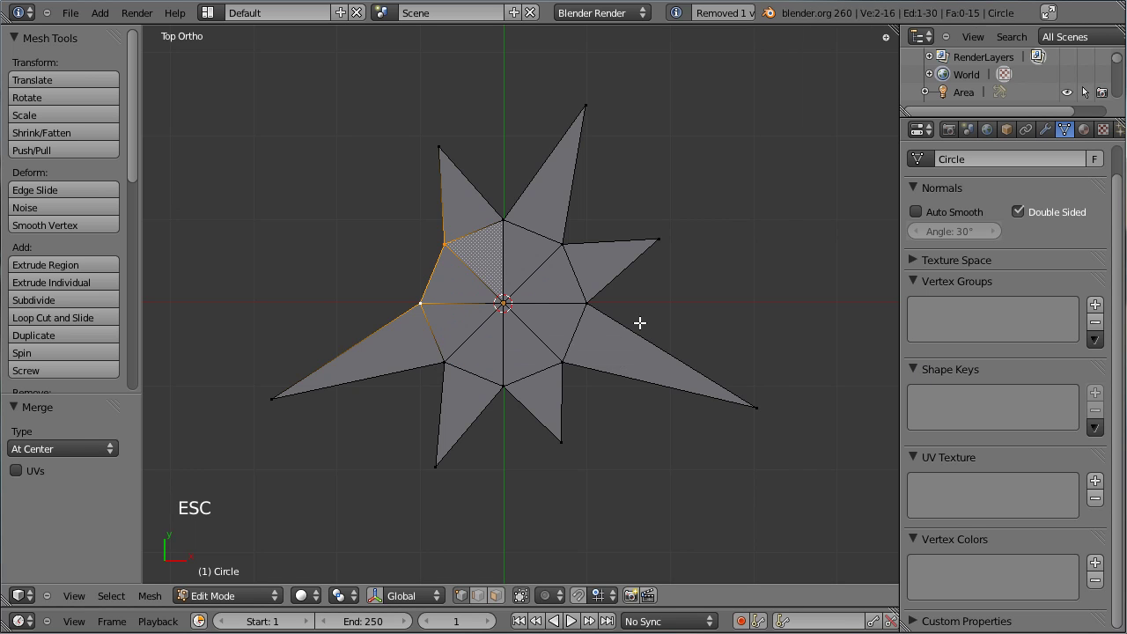
Step: Remove doubles on the whole mesh, then extrude and merge the last rim edge into a spike
key(a)
key(w)
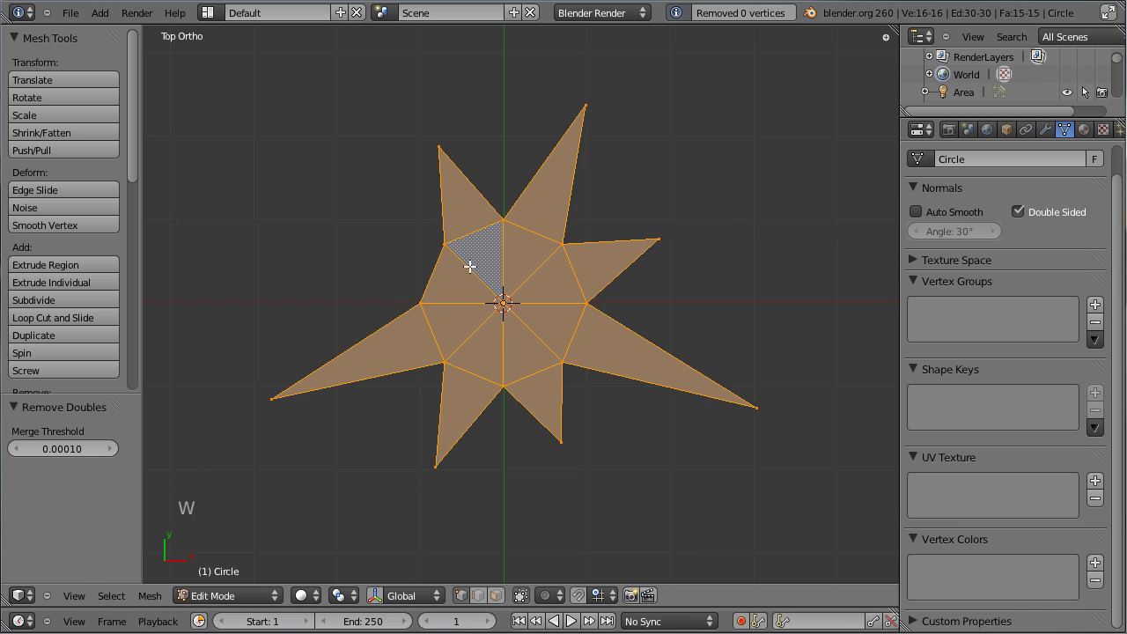
right_click(443, 245)
right_click(431, 293)
key(e)
click(440, 300)
key(w)
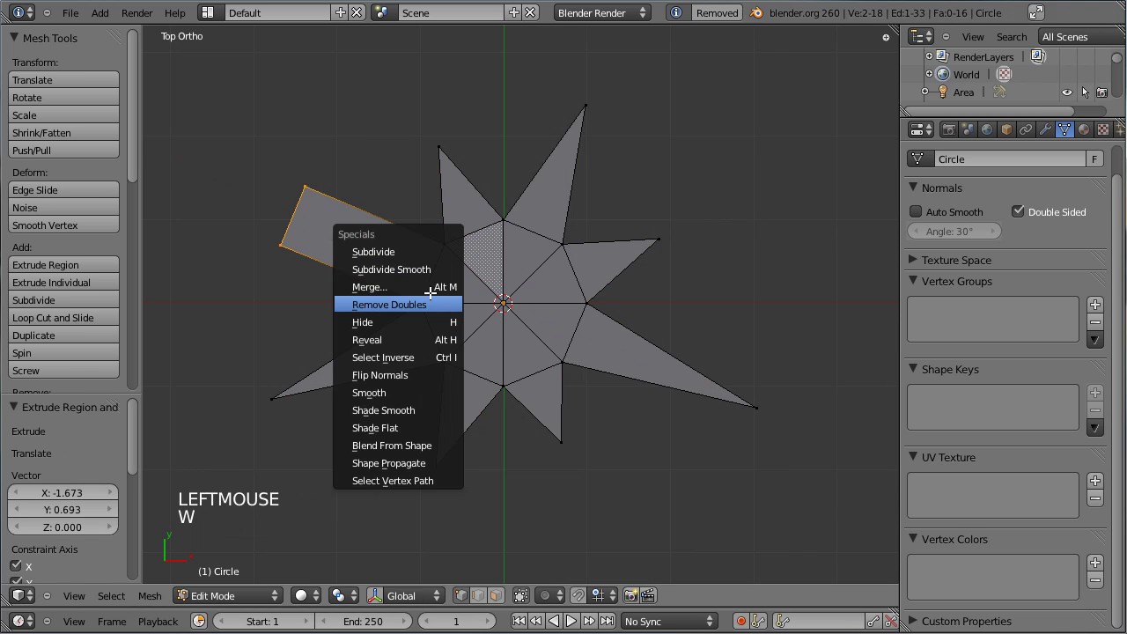
scroll(down, 3)
key(Tab)
scroll(up, 3)
key(Tab)
Step: Grab several spike tips outward to lengthen the star's points, then check it from an angle
right_click(566, 450)
key(g)
click(634, 453)
right_click(669, 240)
key(g)
click(657, 189)
right_click(422, 136)
key(g)
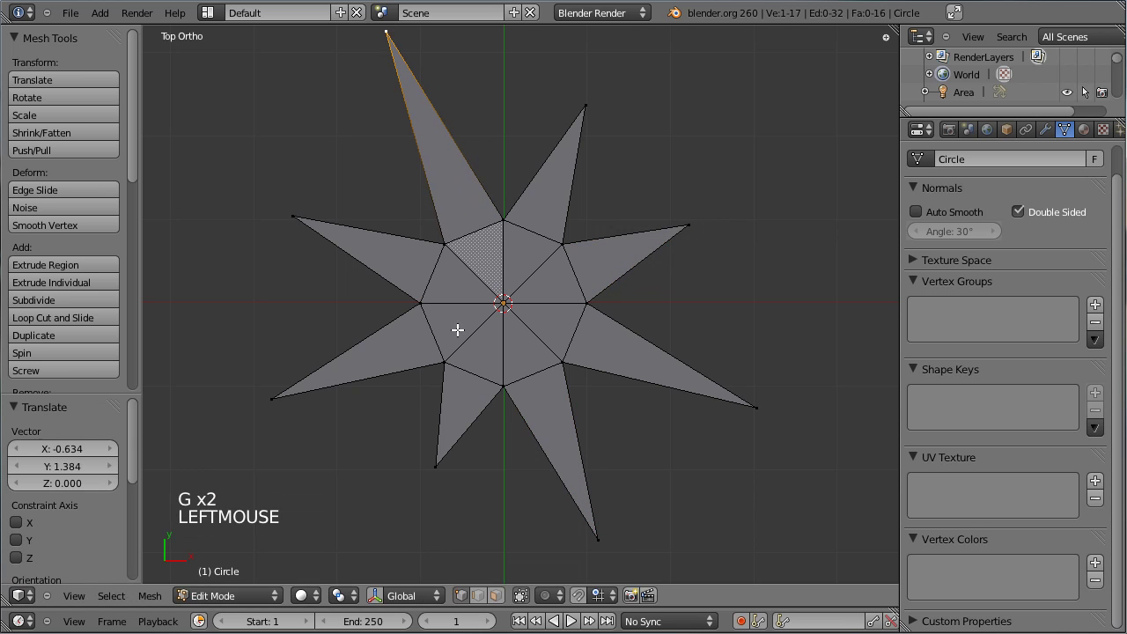
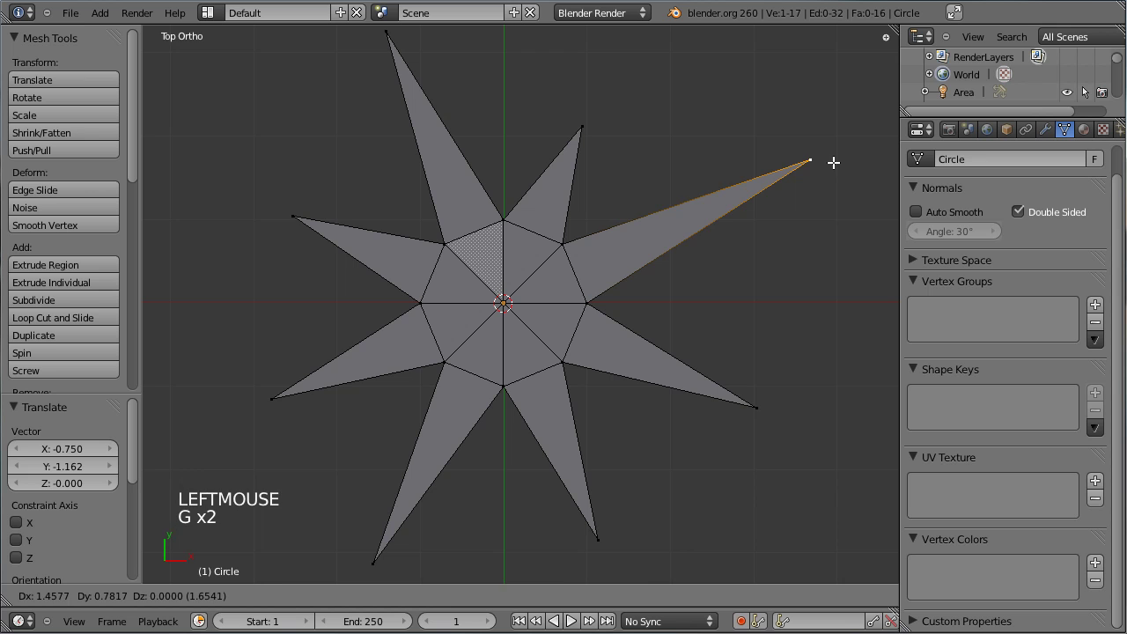
click(811, 167)
key(Tab)
scroll(down, 3)
scroll(up, 3)
key(Tab)
right_click(575, 161)
key(g)
click(600, 152)
key(Tab)
middle_click(521, 443)
key(Tab)
Step: Select all vertices and extrude the star along Z from front view to give it thickness
right_click(519, 299)
key(Tab)
key(KP_1)
key(Tab)
key(a)
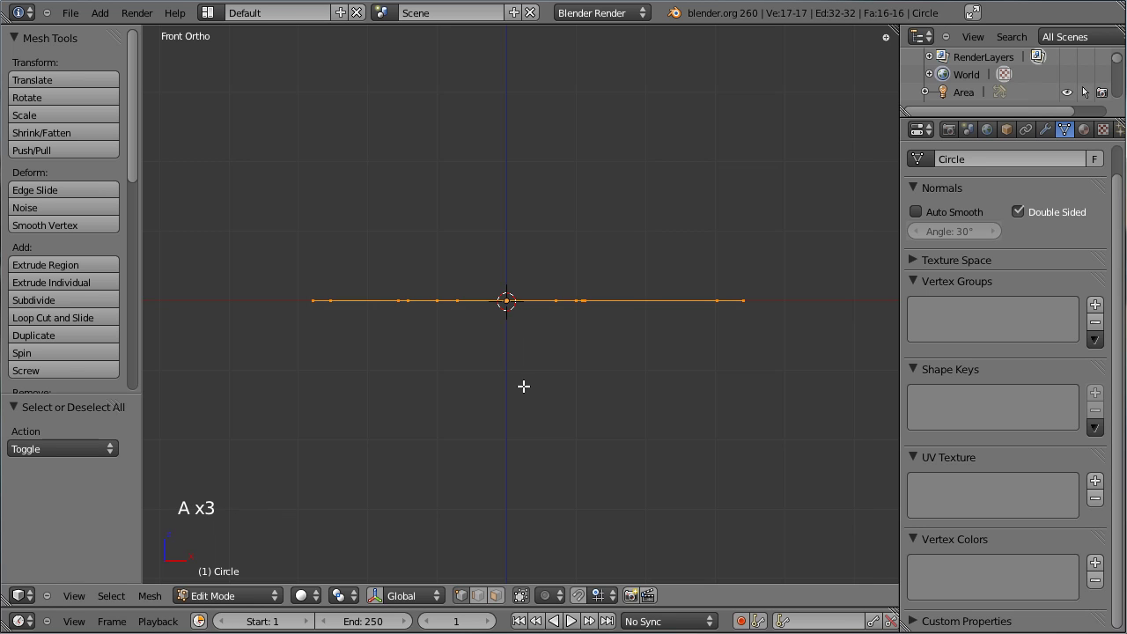
key(a)
key(a)
key(e)
click(529, 405)
key(Tab)
middle_click(534, 237)
key(Tab)
Step: Back in Object Mode, set the star's shading to Smooth and orbit to check it
right_click(509, 297)
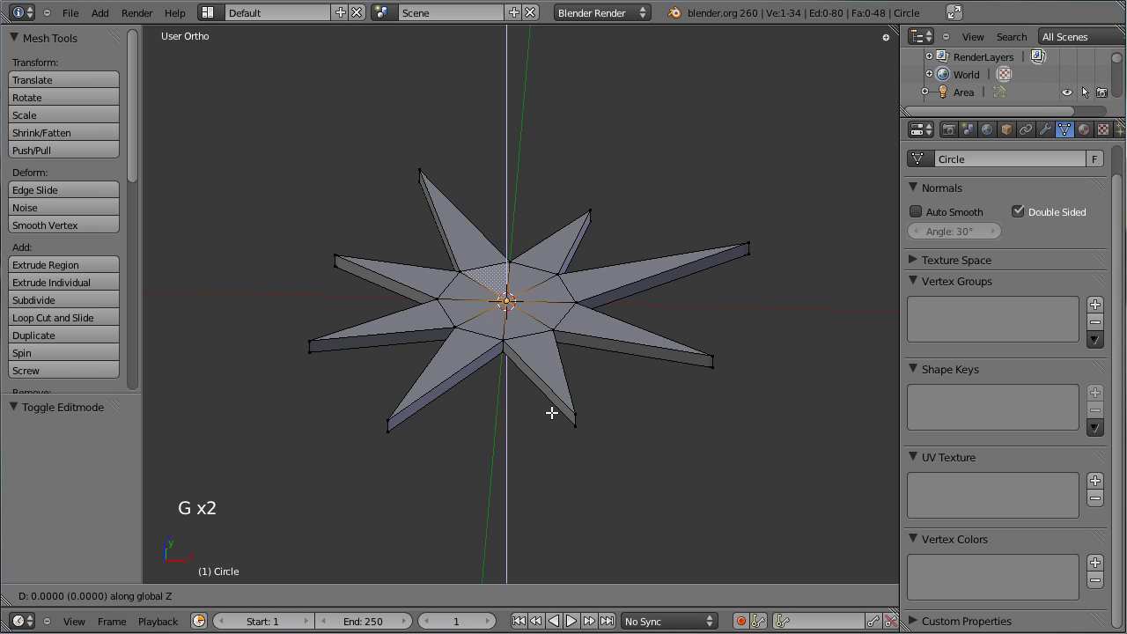
click(552, 403)
middle_click(592, 204)
middle_click(567, 383)
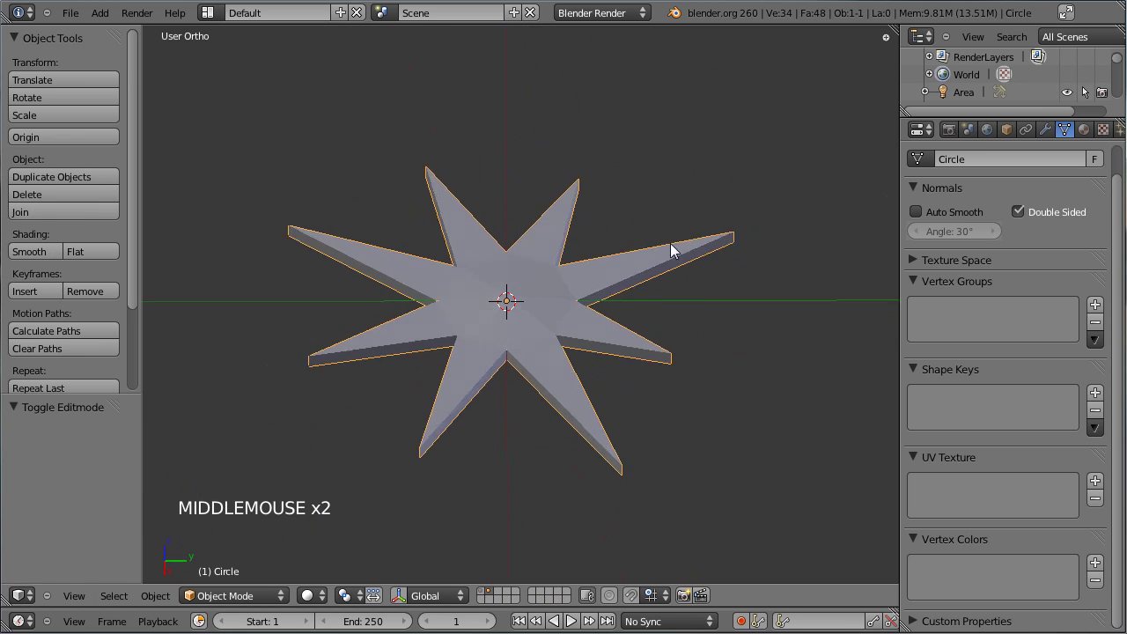
middle_click(343, 320)
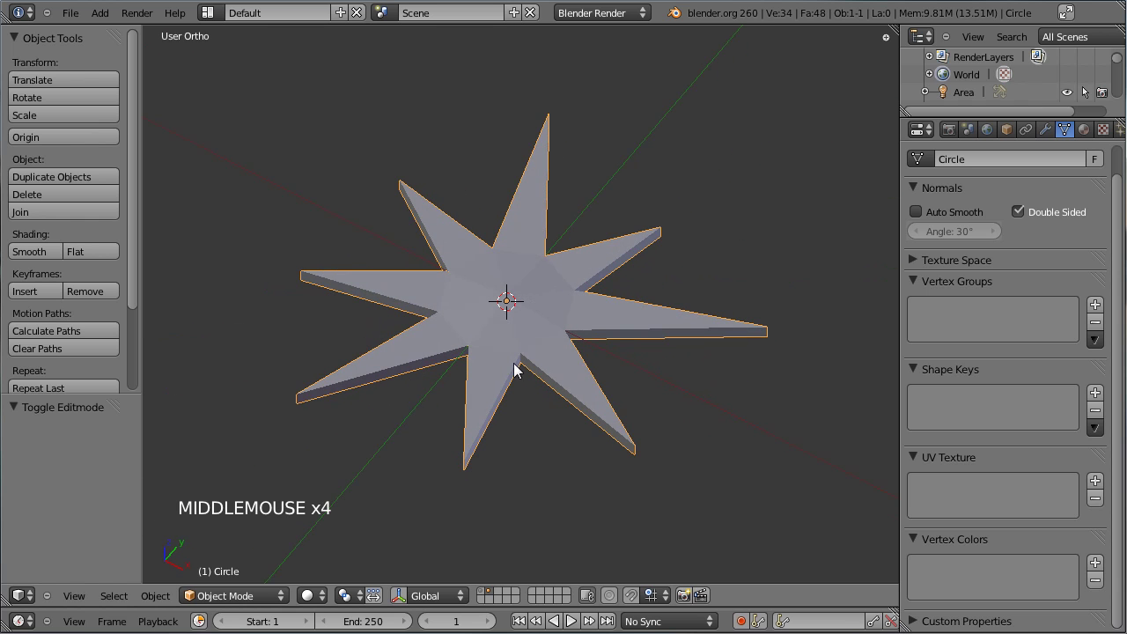
click(33, 260)
middle_click(509, 380)
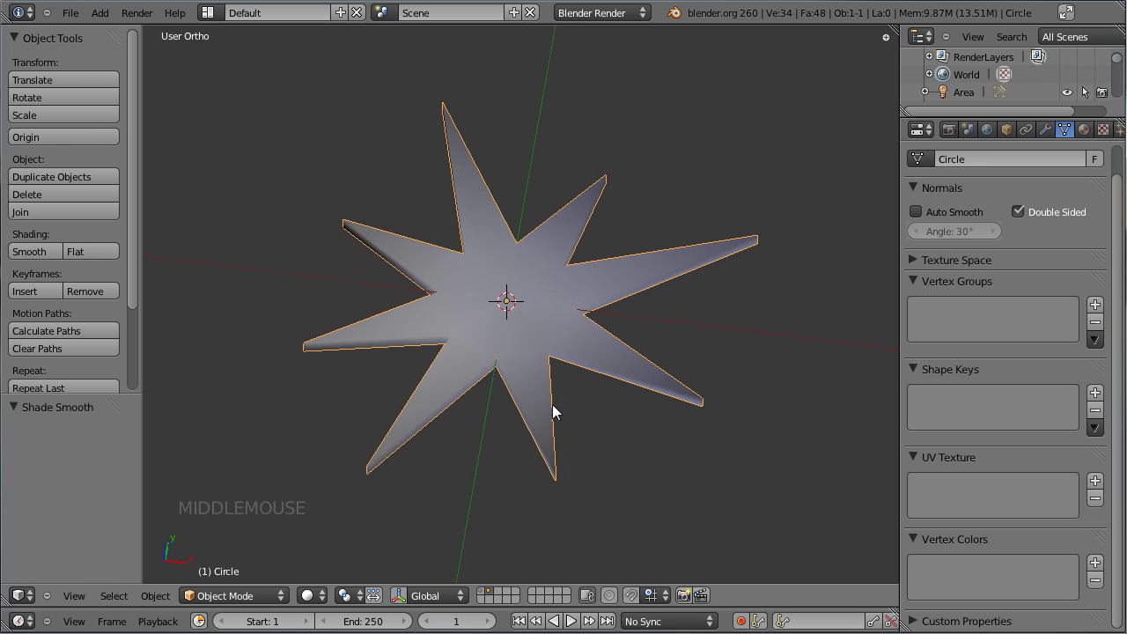
Step: Save, then give the star a new gold material named Star with Specular Intensity 0
key(ctrl+s)
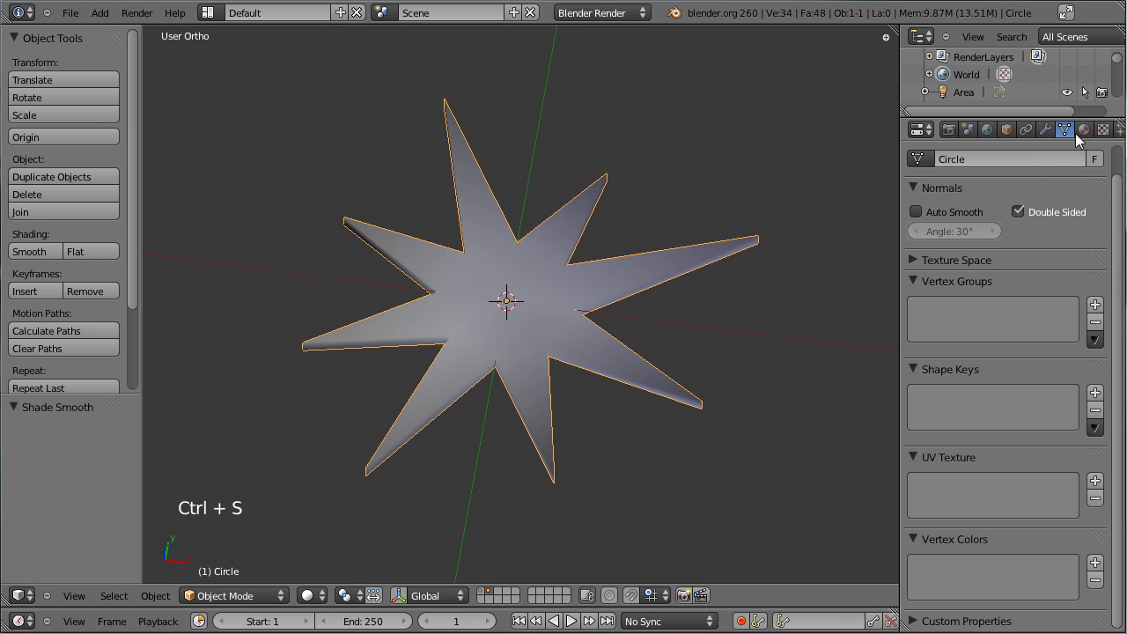
click(1088, 136)
scroll(up, 3)
scroll(up, 3)
click(961, 261)
click(980, 256)
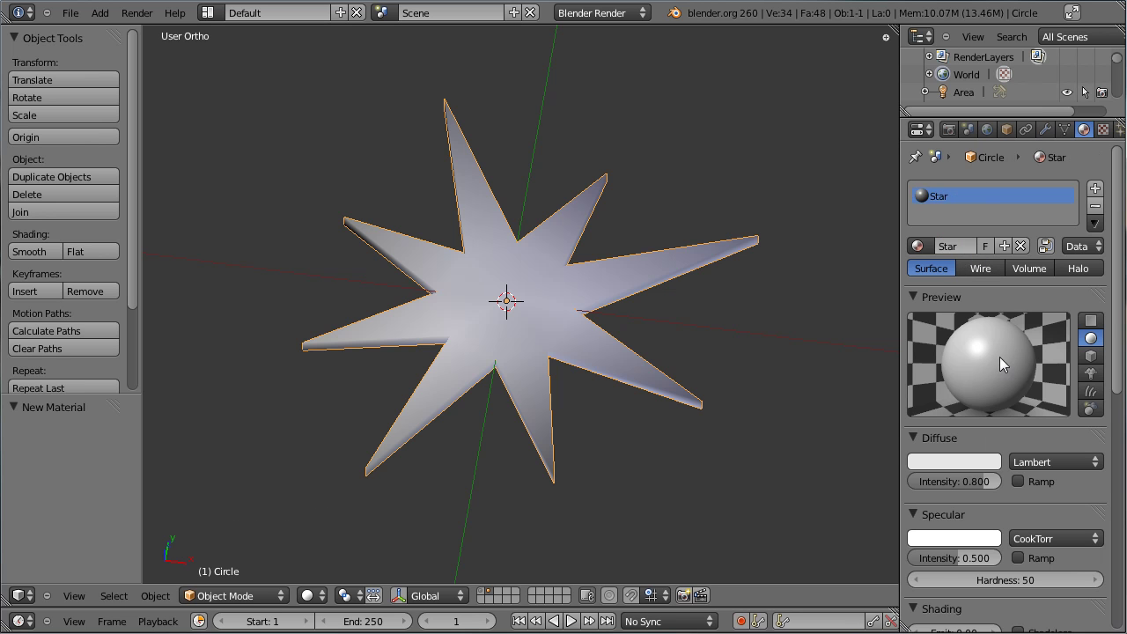
click(979, 471)
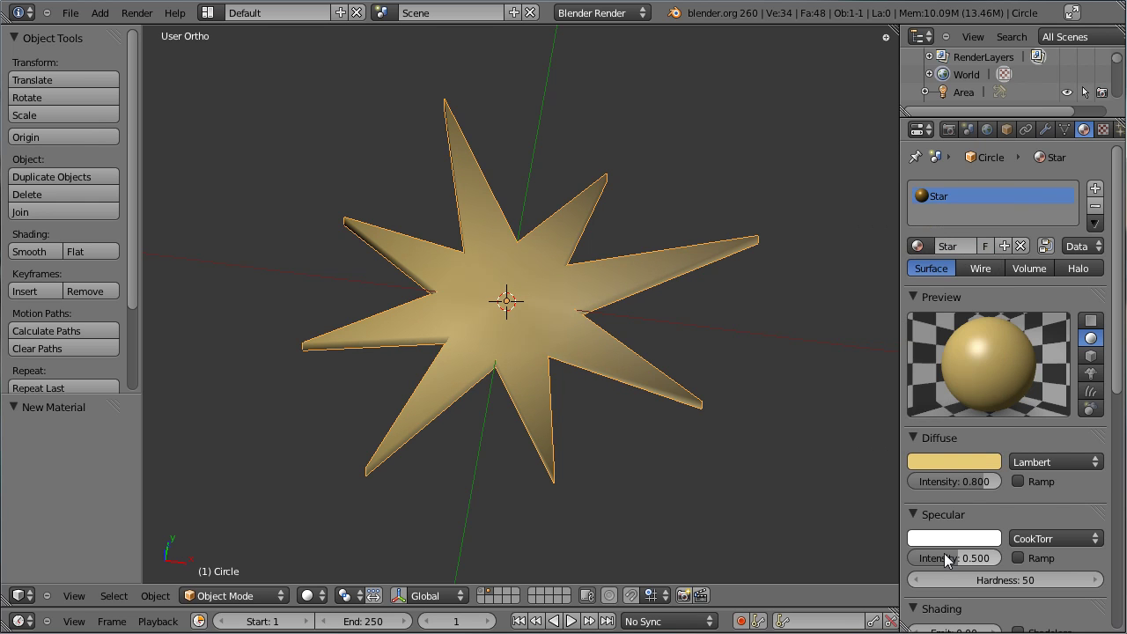
click(955, 567)
key(ctrl+s)
key(KP_7)
scroll(down, 3)
middle_click(653, 382)
Step: Scale the star down to about 0.375 of its size
key(s)
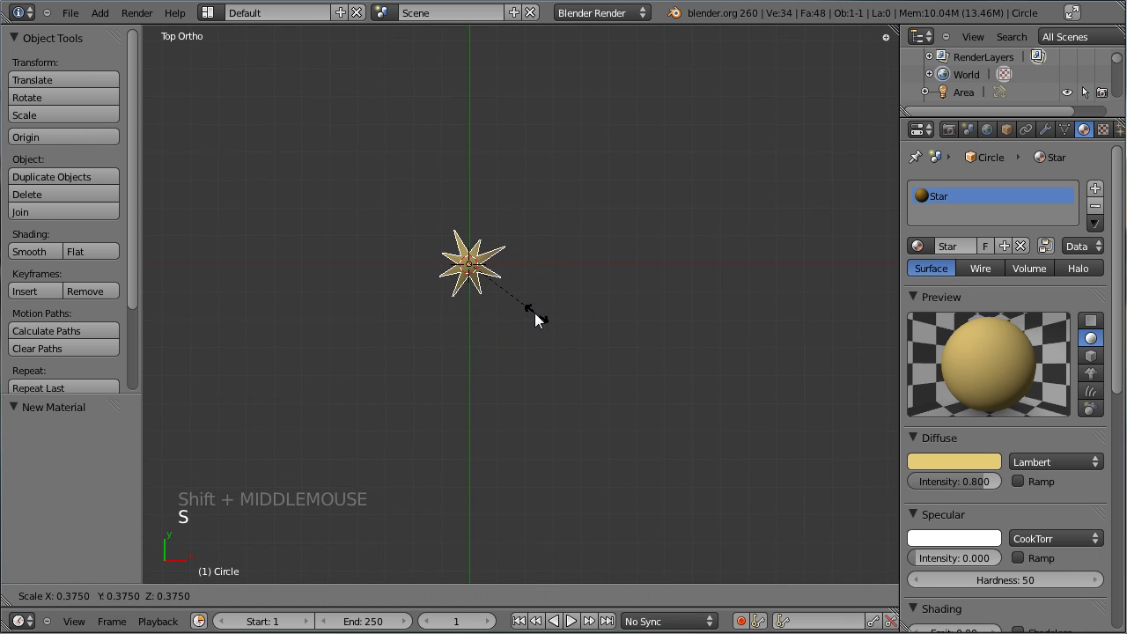
click(539, 314)
scroll(up, 3)
middle_click(505, 328)
Step: Duplicate the star, place the copy to the right and scale it smaller
key(shift+d)
click(620, 328)
key(r)
click(763, 423)
key(s)
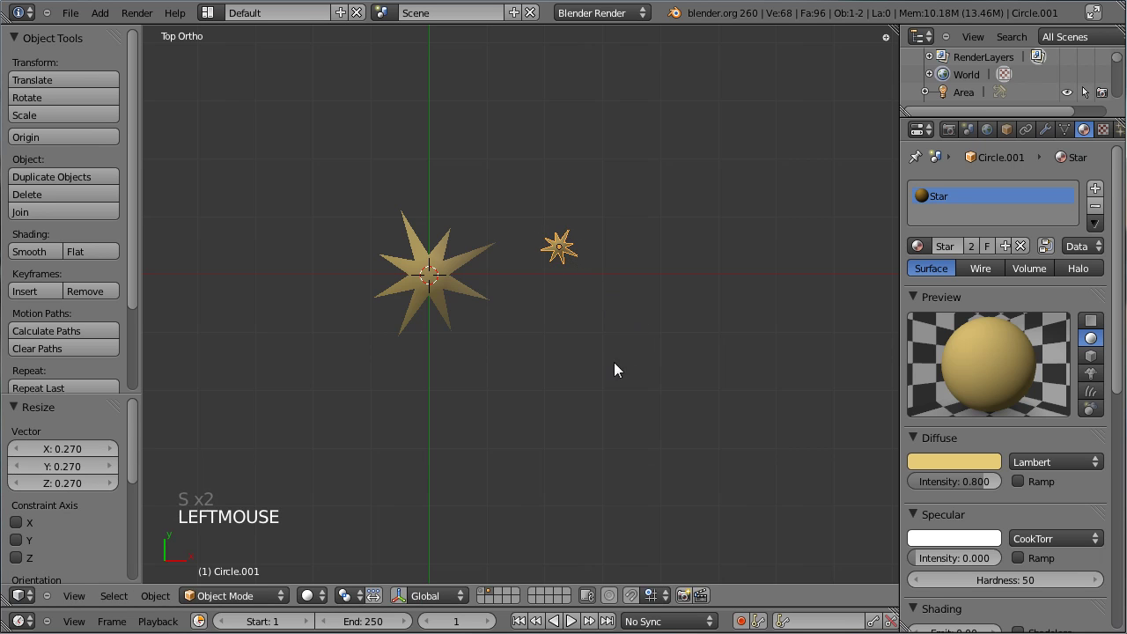
Step: Make a second smaller copy and position it below the others
key(g)
click(598, 348)
key(shift+d)
click(601, 413)
key(s)
click(716, 455)
key(g)
click(622, 398)
Step: Give the second copy a single-user material named Star_02 with a pale pink Diffuse colour, and save
click(981, 250)
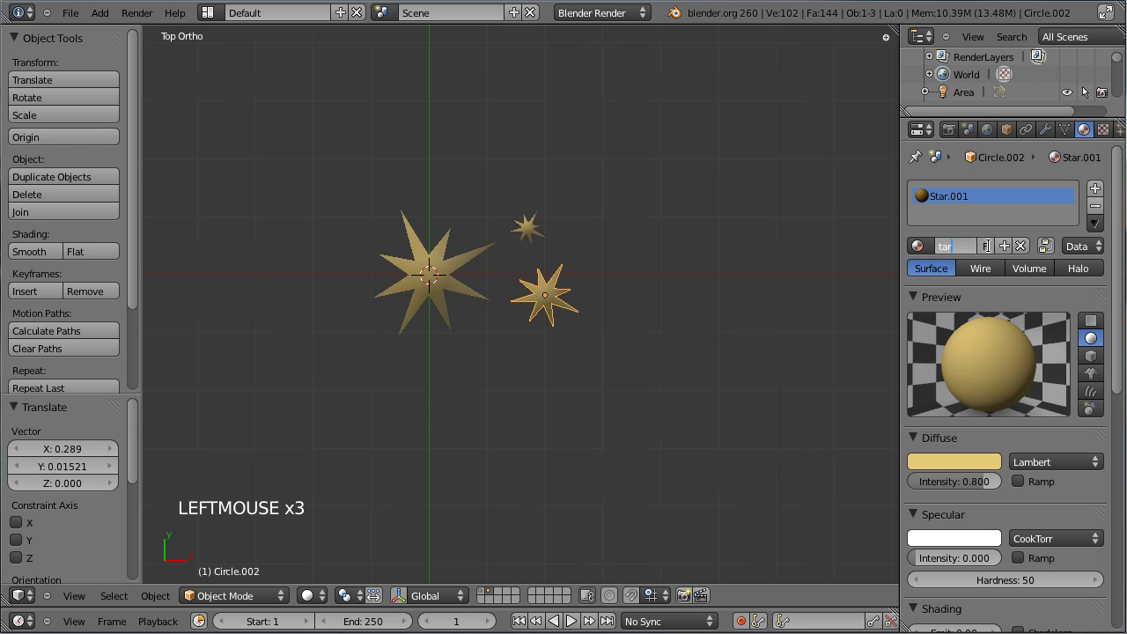
click(958, 469)
click(964, 471)
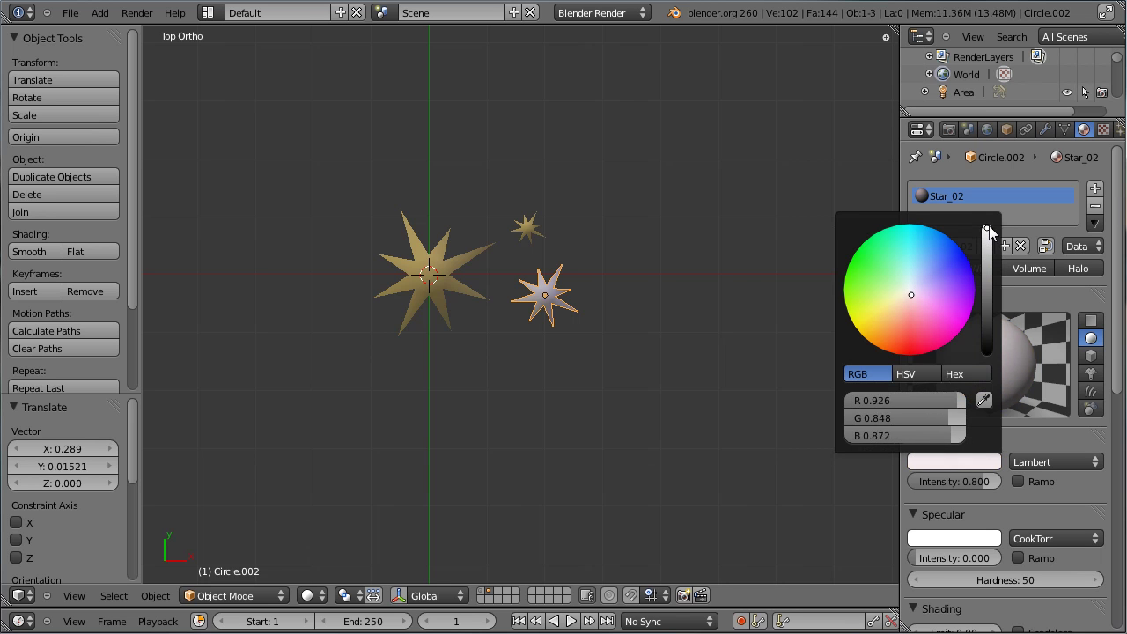
key(ctrl+s)
scroll(down, 3)
scroll(up, 3)
right_click(534, 248)
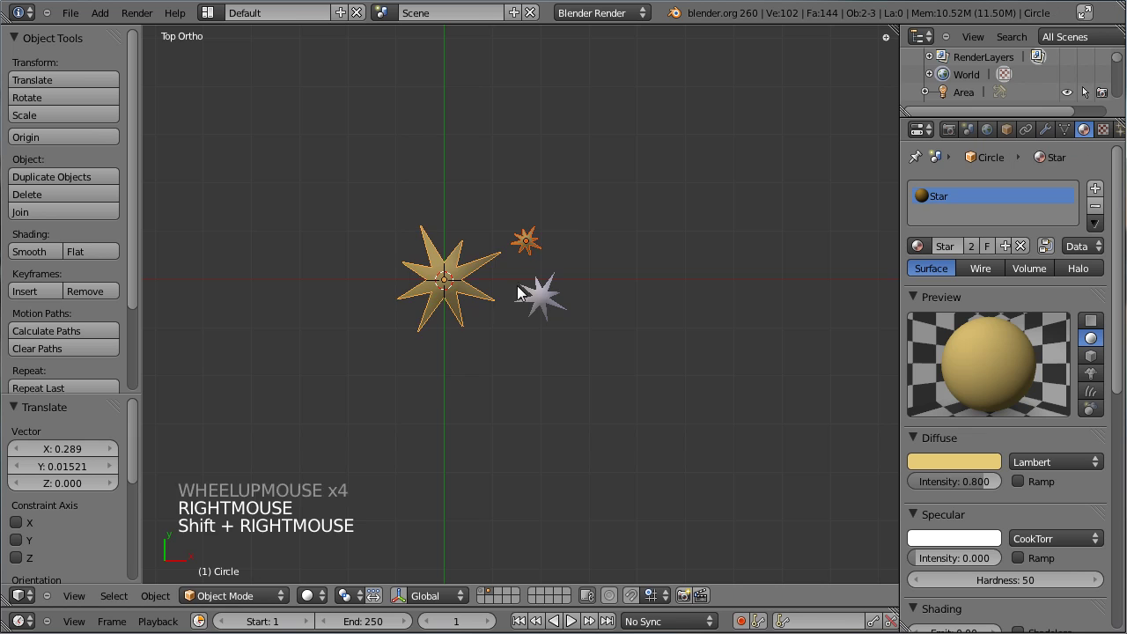
right_click(555, 307)
Step: Show all layers, select the three stars and move them along X beside the backdrop
key(m)
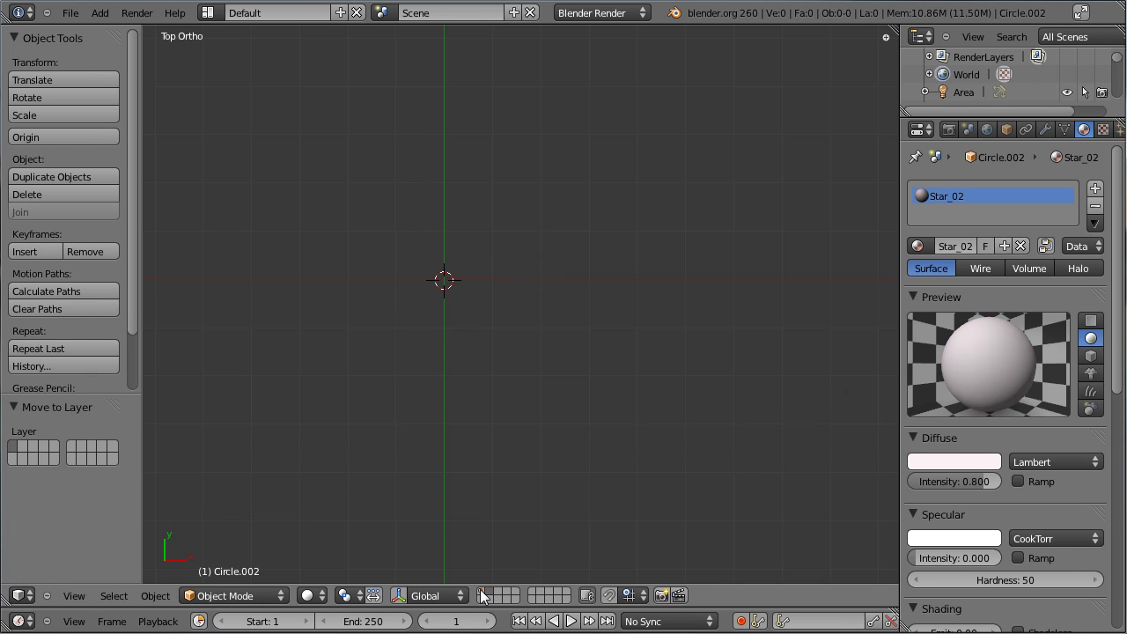
click(487, 594)
scroll(down, 3)
scroll(up, 3)
middle_click(581, 287)
middle_click(471, 275)
right_click(479, 244)
right_click(549, 279)
right_click(527, 309)
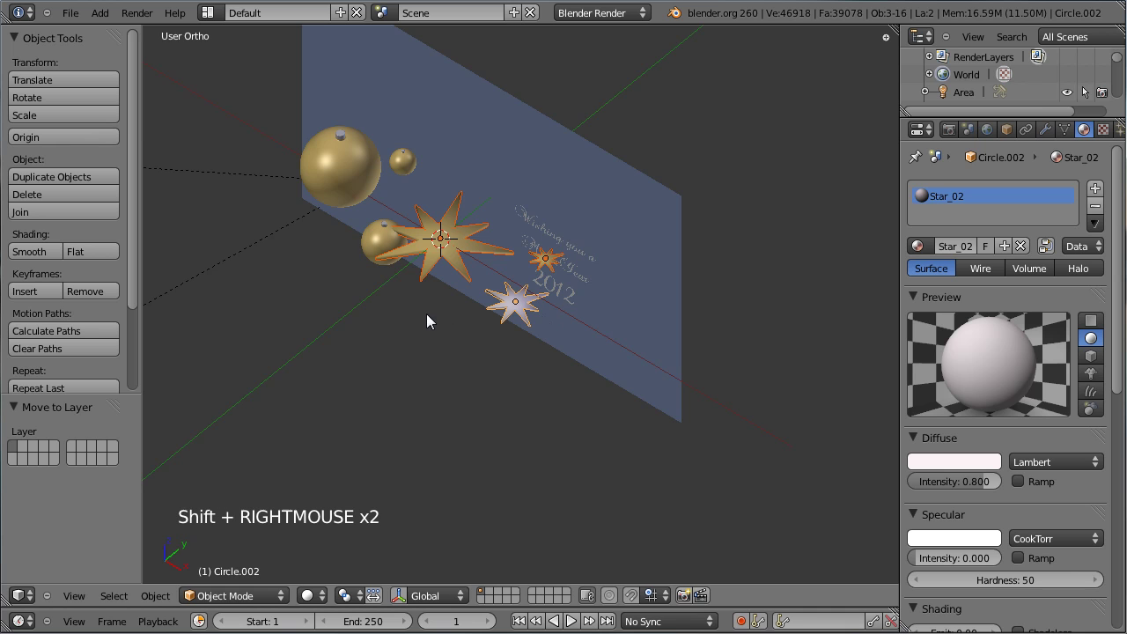
key(g)
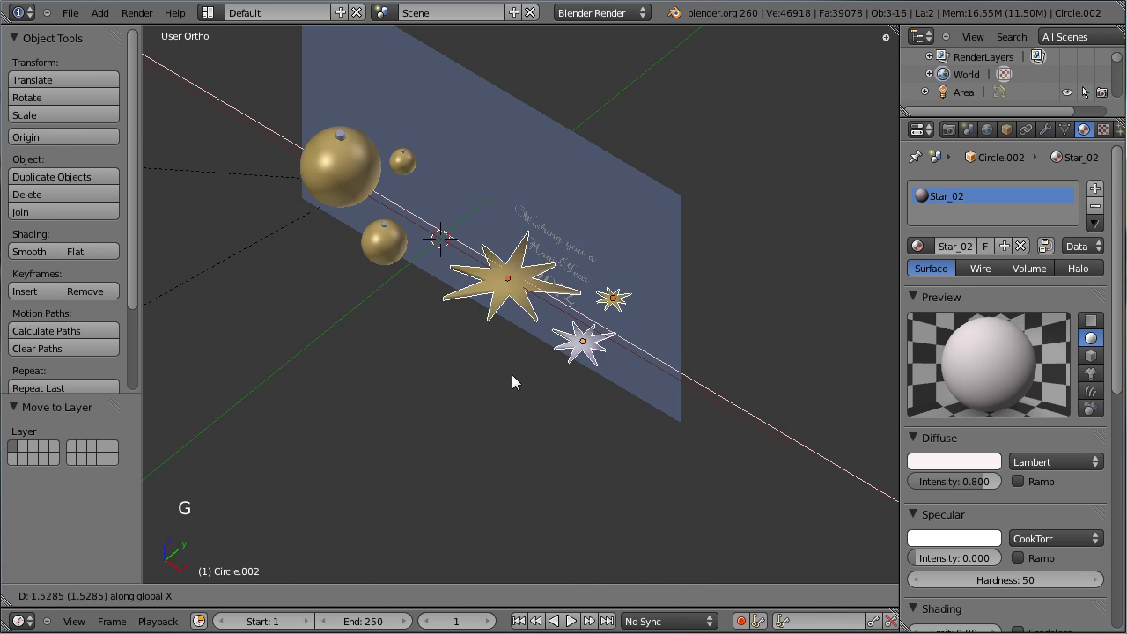
click(604, 437)
Step: Group the selected stars with Ctrl+G and rename the group to Stars in Object properties
middle_click(336, 362)
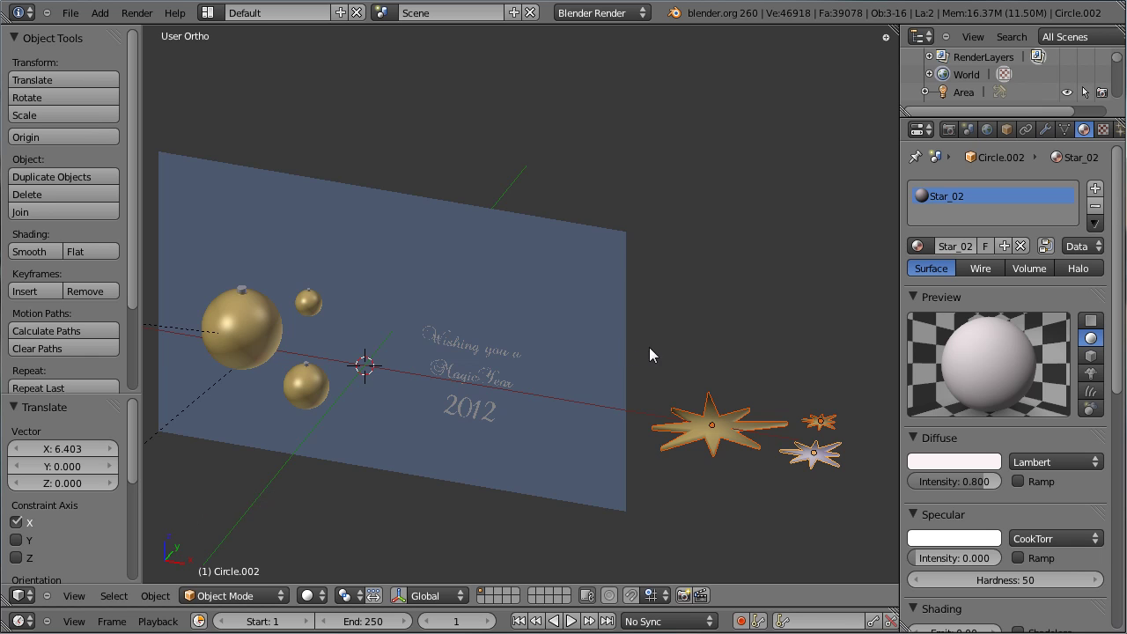
key(ctrl+g)
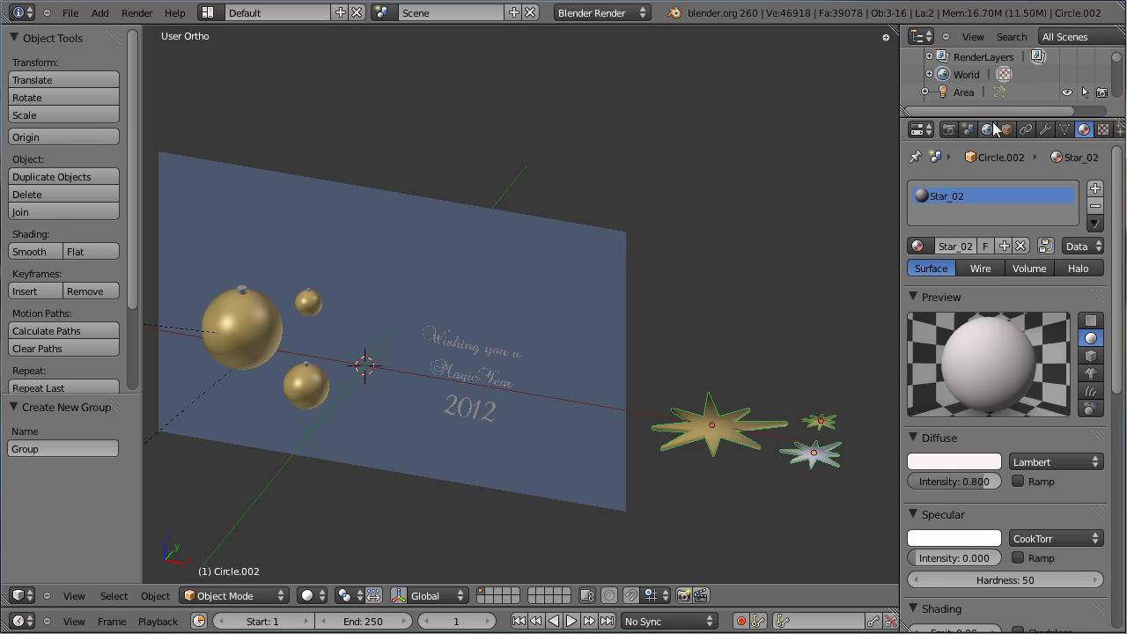
click(1015, 131)
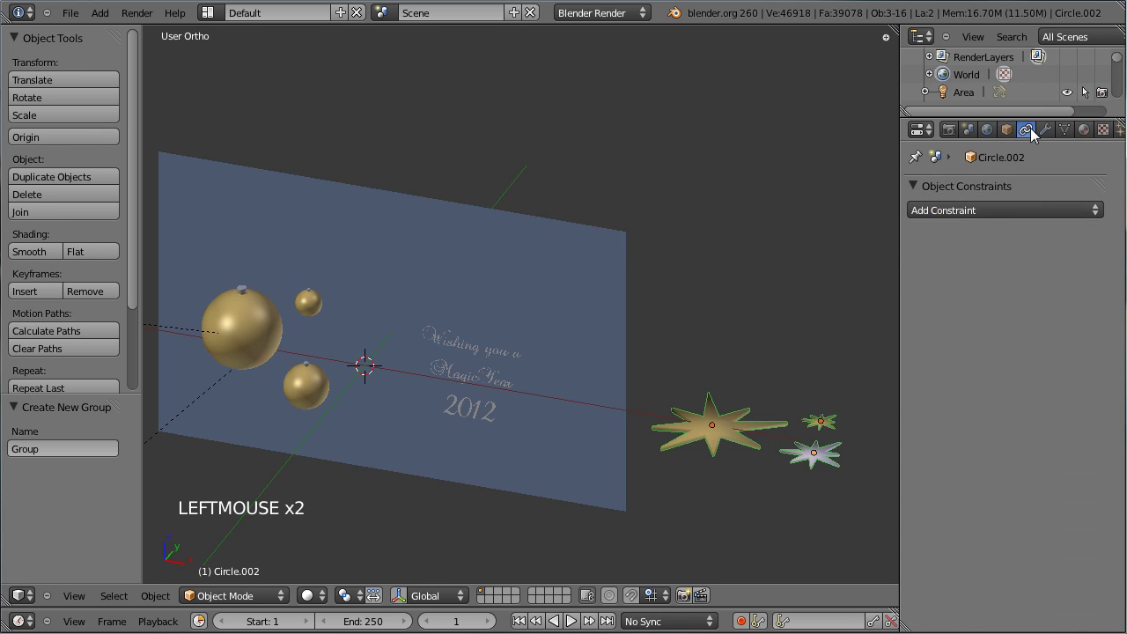
click(1011, 133)
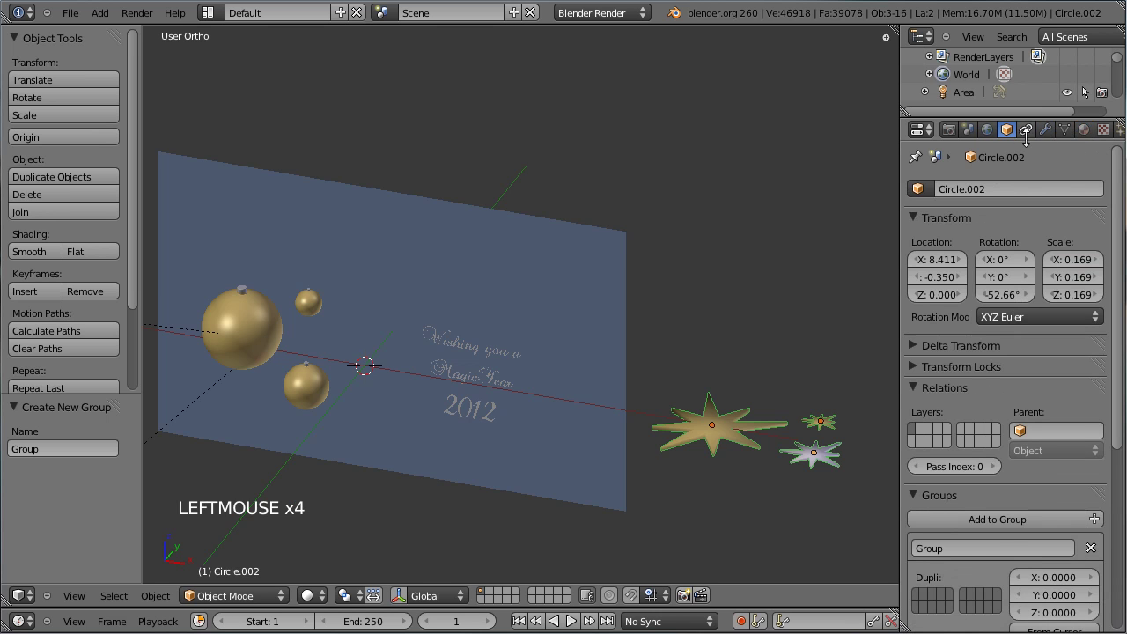
click(977, 552)
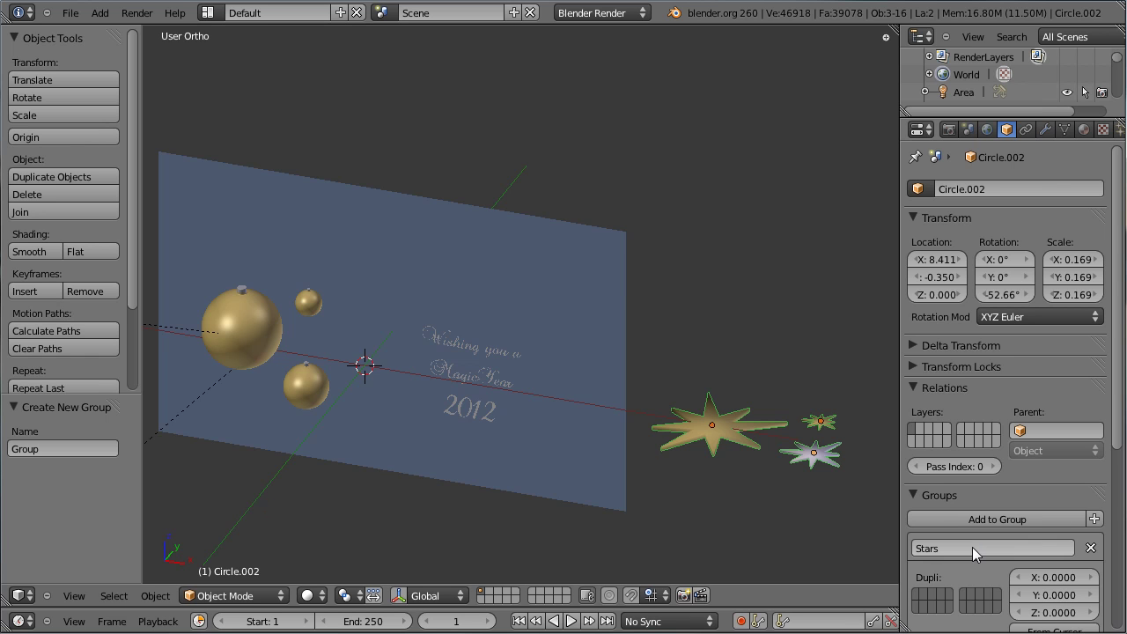
right_click(550, 299)
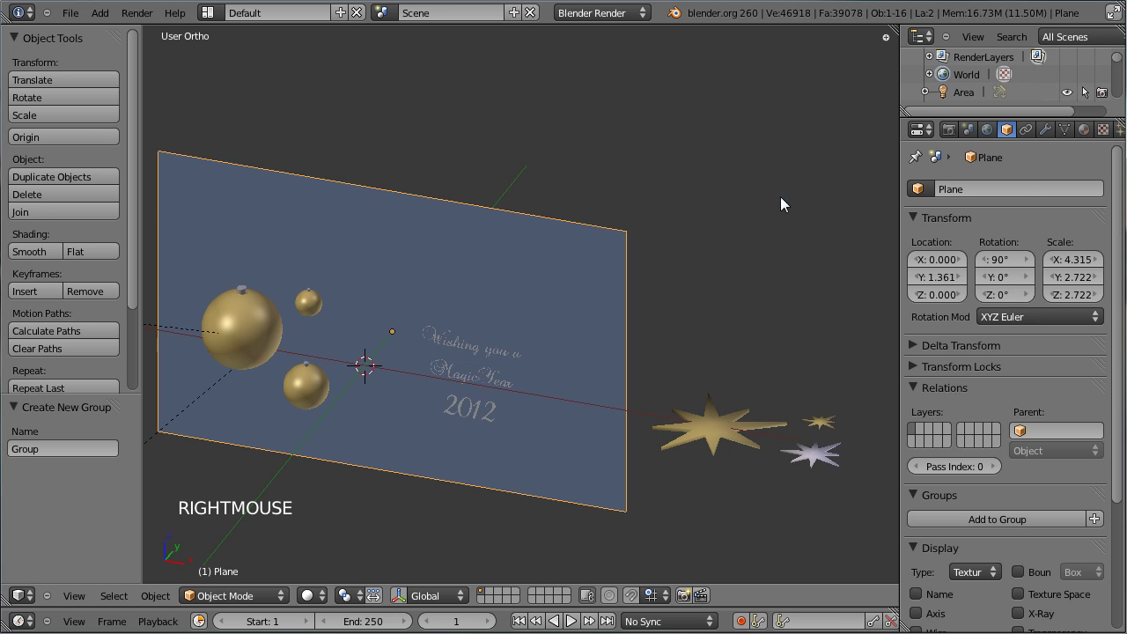
Step: Add a hair particle system to the backdrop plane rendered as Group using the Stars dupli group
scroll(down, 3)
click(1102, 136)
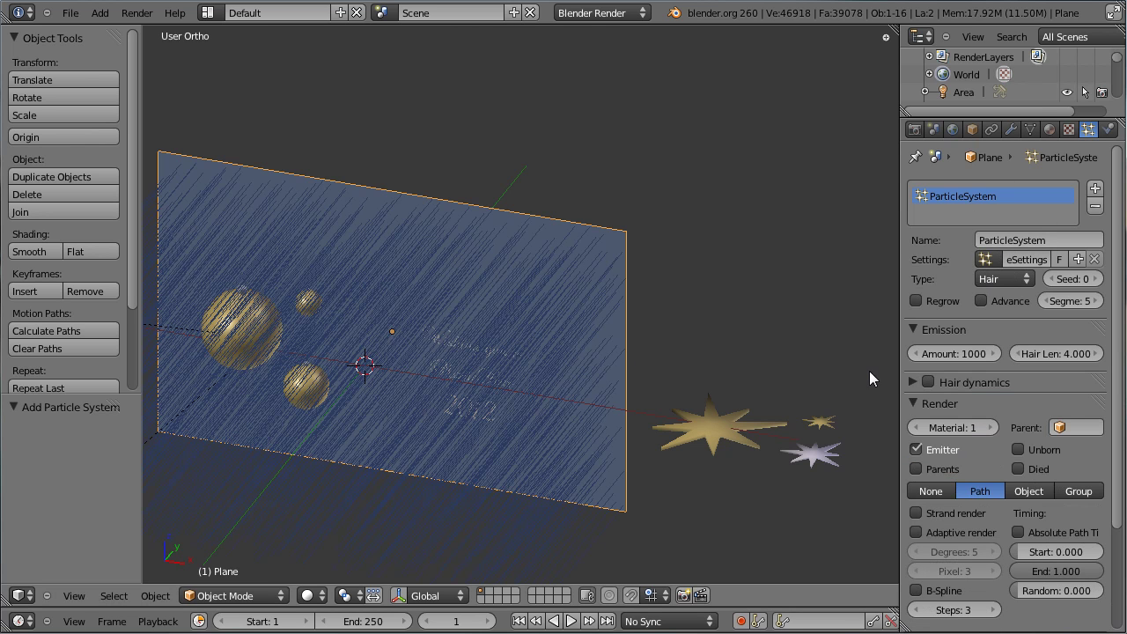
scroll(down, 3)
scroll(down, 3)
click(1082, 365)
middle_click(743, 355)
click(1049, 391)
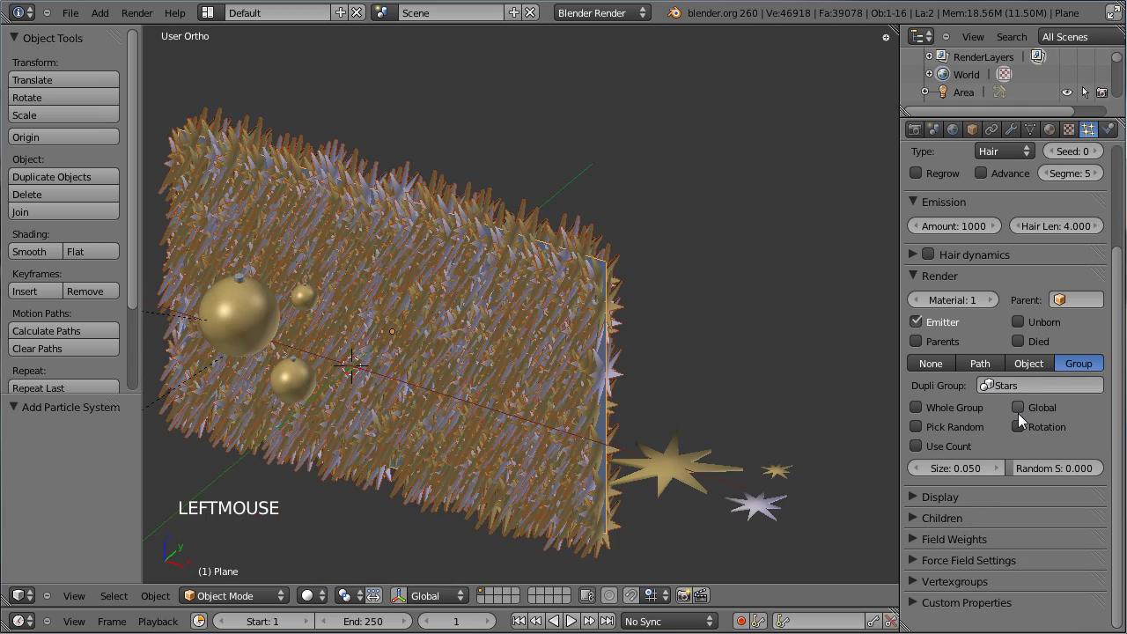
middle_click(443, 374)
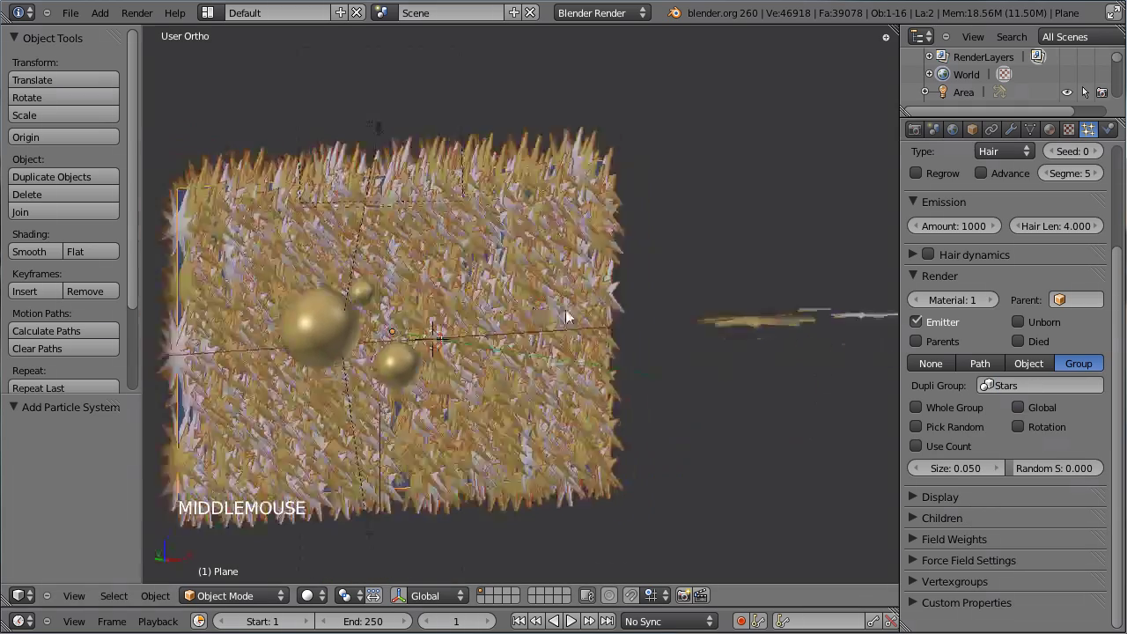
scroll(up, 3)
scroll(down, 3)
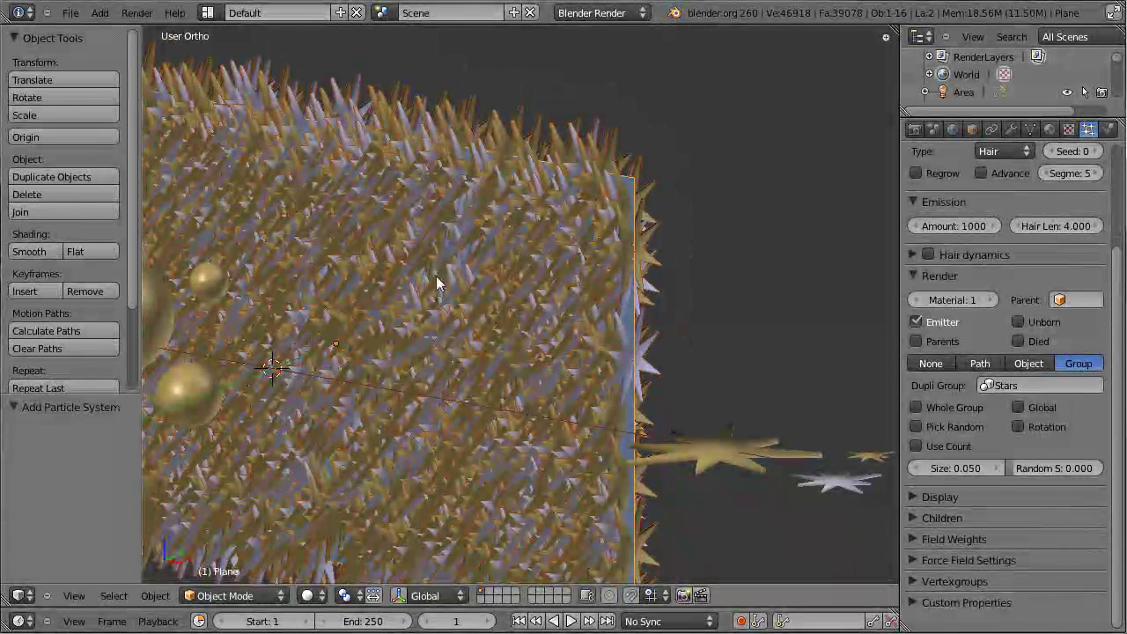
Step: Select the three stars in Front view and rotate them 90 degrees around Y
middle_click(511, 281)
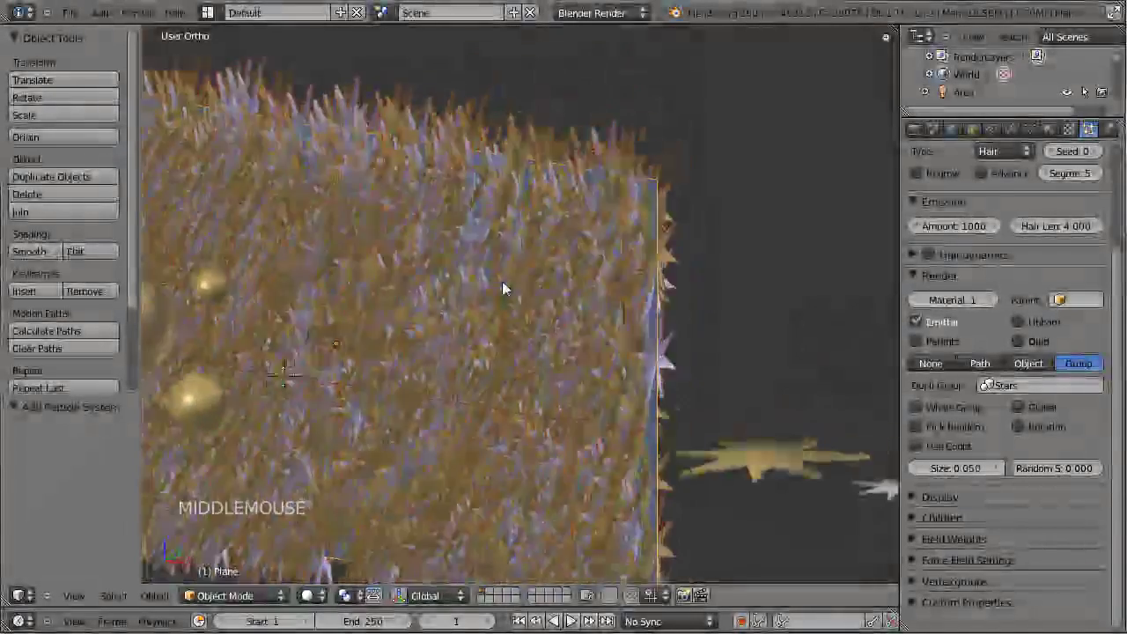
middle_click(366, 328)
middle_click(735, 371)
right_click(625, 400)
right_click(750, 402)
right_click(734, 432)
key(KP_1)
key(r)
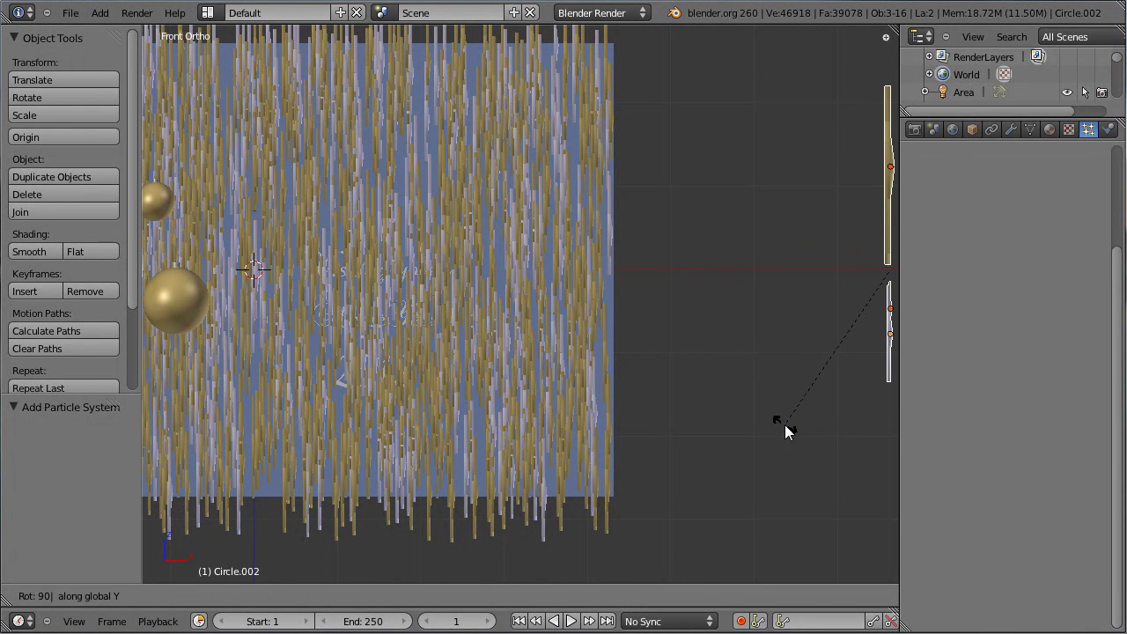
Step: Reselect the backdrop plane and enter Edit Mode on its mesh
scroll(down, 3)
right_click(444, 311)
middle_click(615, 309)
right_click(547, 407)
right_click(615, 475)
right_click(476, 381)
scroll(up, 3)
scroll(up, 3)
middle_click(666, 395)
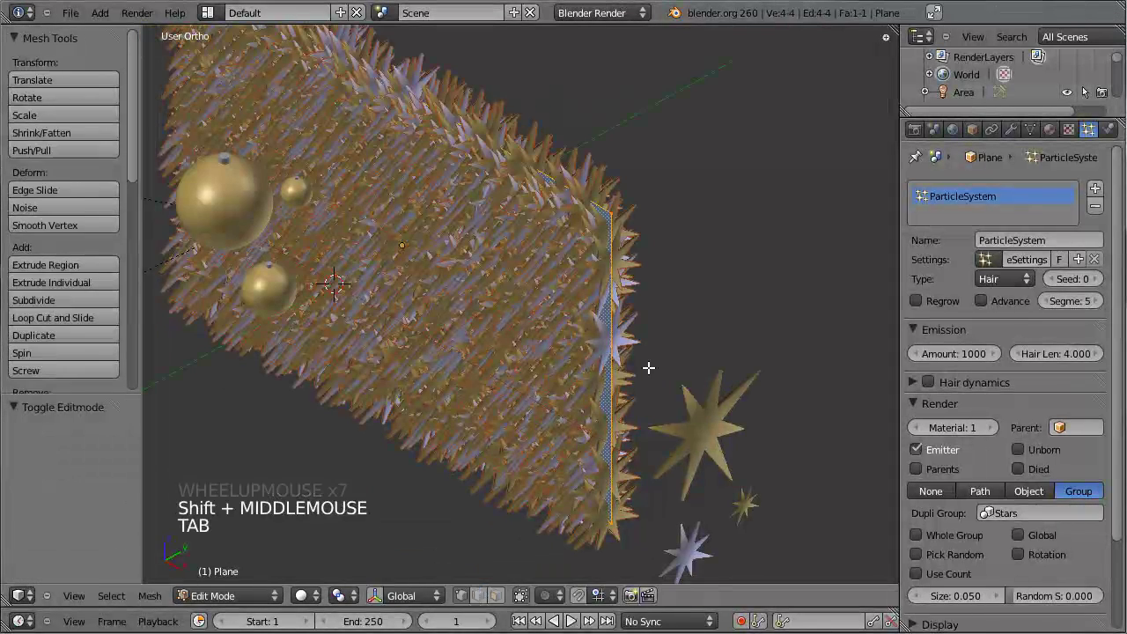
key(Tab)
Step: Enable Rotation in the particle Render panel so the star copies follow the backdrop's orientation
click(1084, 139)
click(1092, 139)
right_click(561, 281)
right_click(713, 435)
right_click(692, 545)
right_click(758, 509)
key(ctrl+z)
middle_click(375, 351)
middle_click(588, 419)
scroll(down, 3)
scroll(up, 3)
middle_click(420, 276)
Step: Orbit around the backdrop to inspect how the scattered star copies now face
right_click(559, 219)
scroll(up, 3)
middle_click(607, 222)
scroll(up, 3)
scroll(down, 3)
middle_click(617, 168)
middle_click(356, 335)
middle_click(389, 292)
middle_click(498, 308)
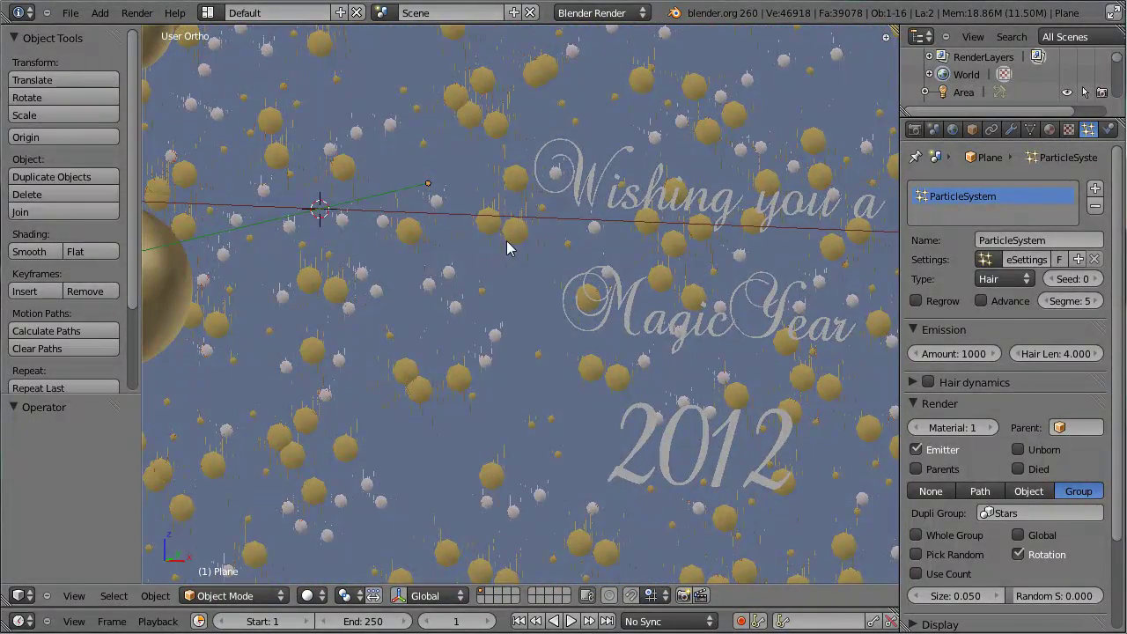
scroll(down, 3)
middle_click(672, 293)
middle_click(645, 267)
scroll(up, 3)
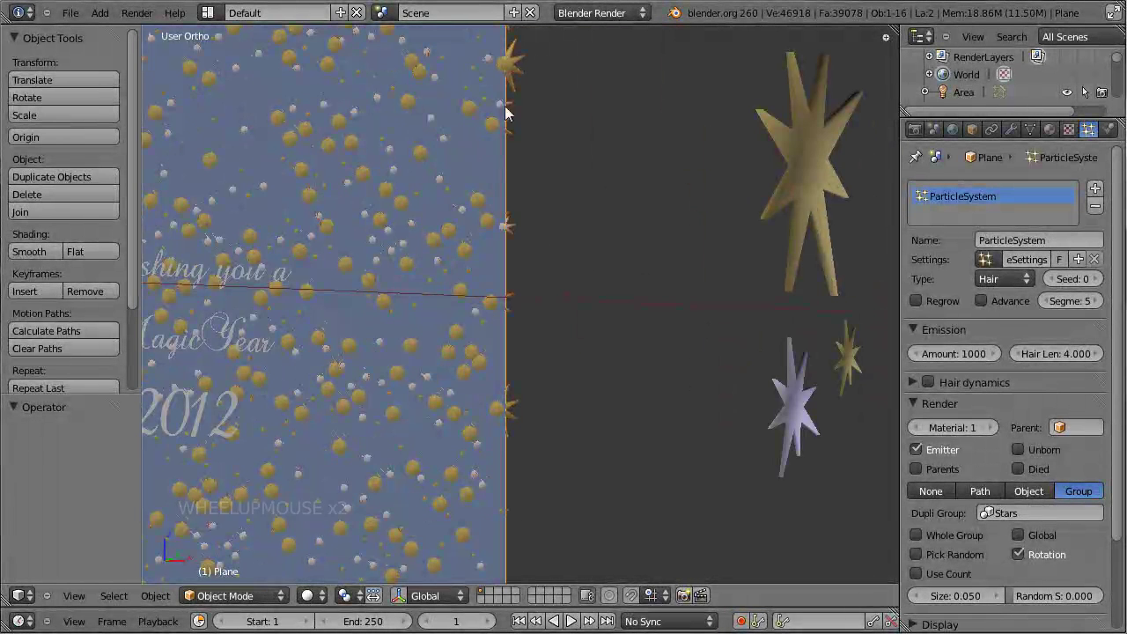
Step: Select one of the stars again and check it from Front view
right_click(789, 169)
key(KP_1)
middle_click(797, 172)
middle_click(544, 349)
scroll(up, 3)
middle_click(642, 180)
scroll(up, 3)
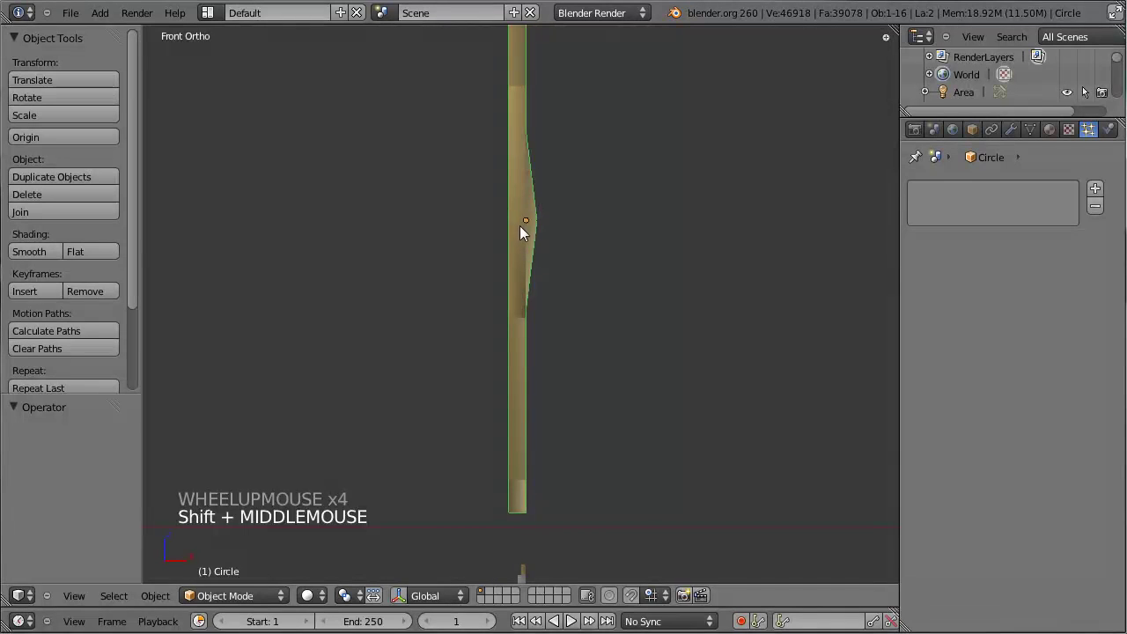
scroll(down, 3)
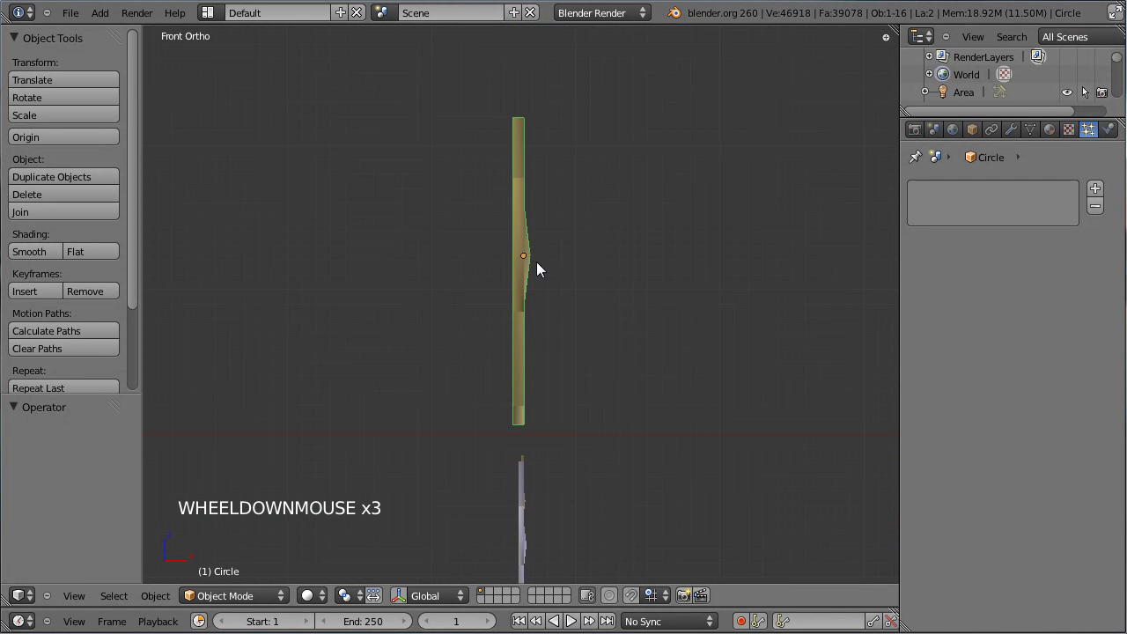
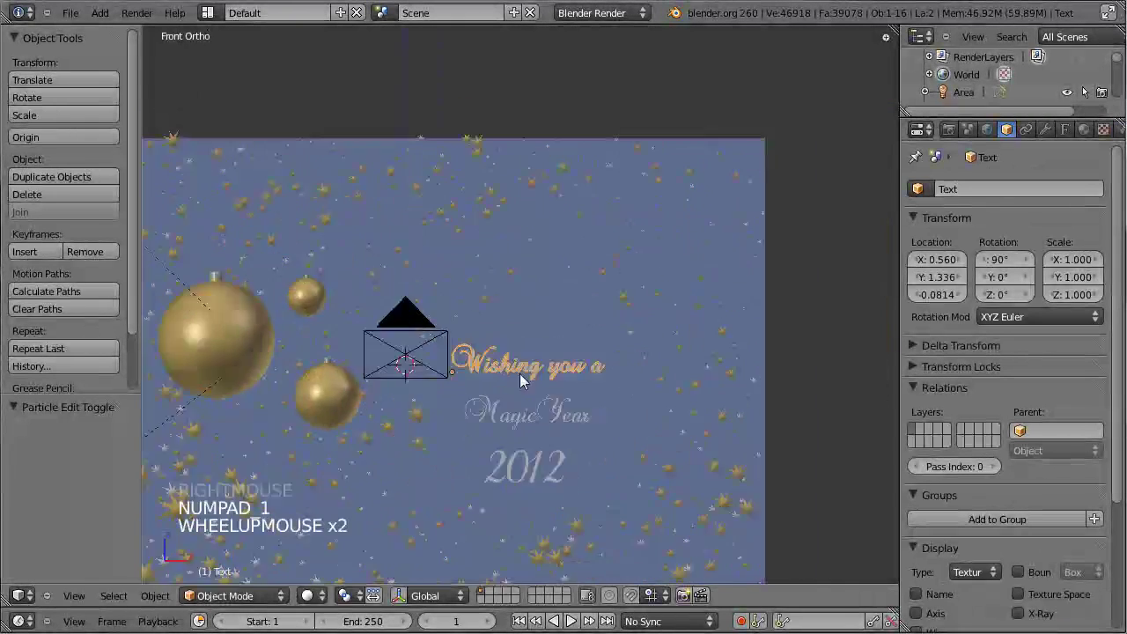
Step: Adjust the greeting text's size in its Font settings
middle_click(660, 420)
scroll(up, 3)
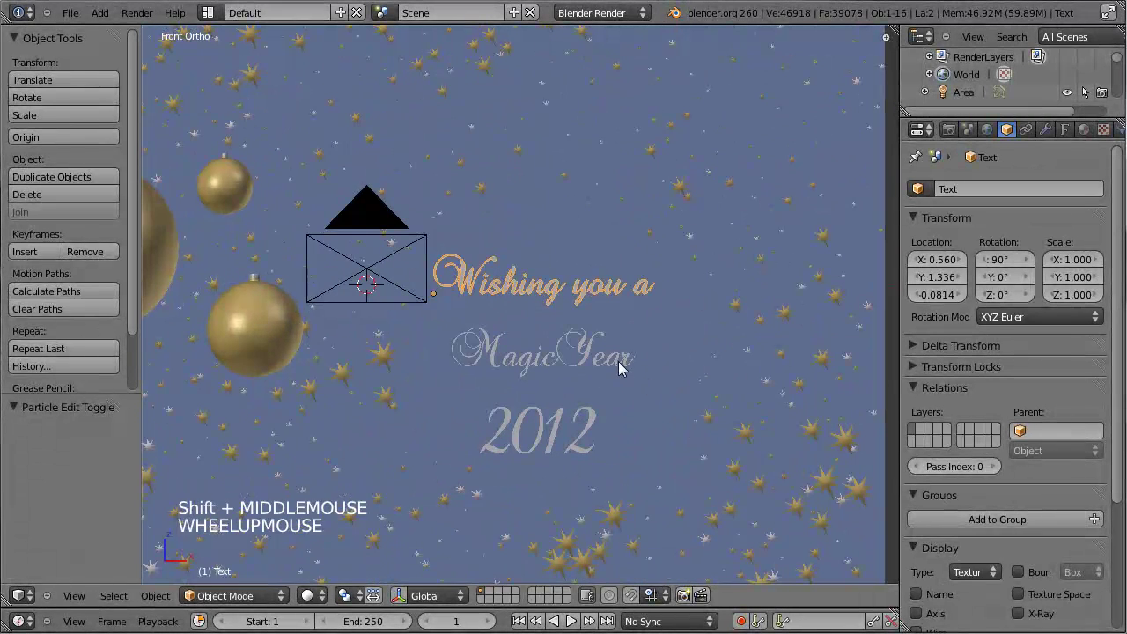
click(1076, 134)
scroll(down, 3)
scroll(up, 3)
click(970, 557)
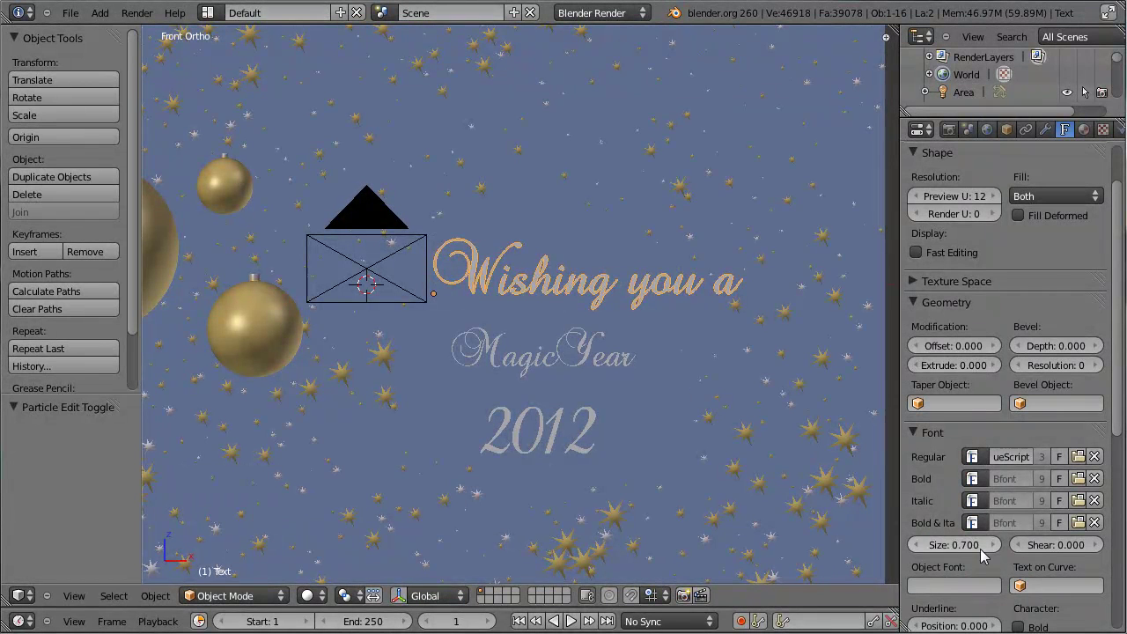
scroll(down, 3)
right_click(555, 350)
scroll(down, 3)
click(964, 556)
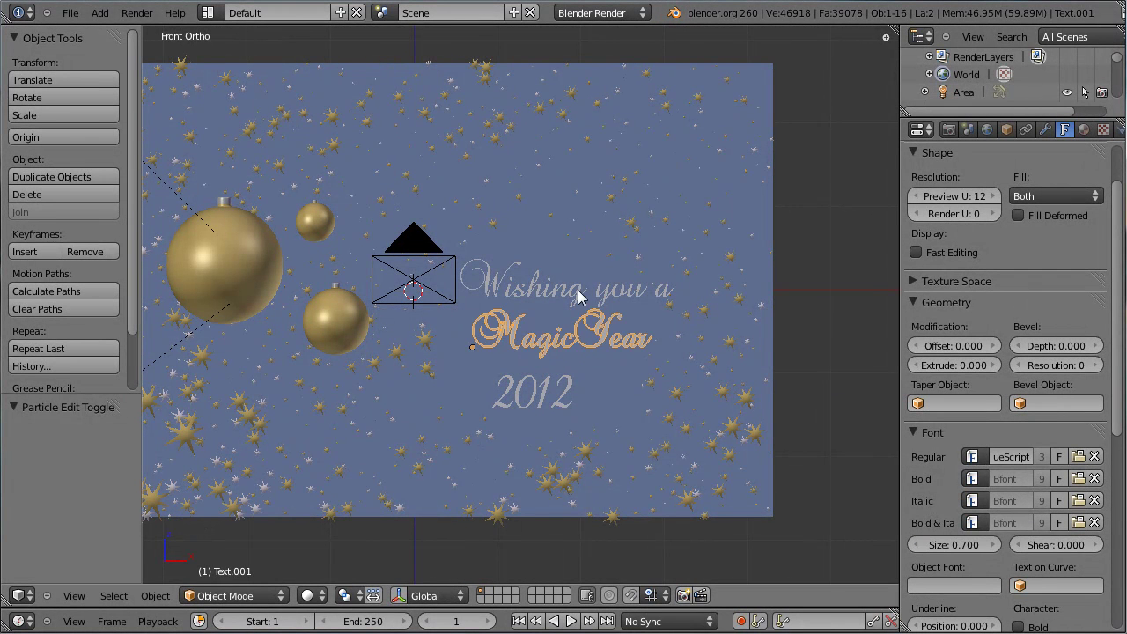
Step: Move the greeting text object slightly left along X and place it
right_click(586, 301)
key(g)
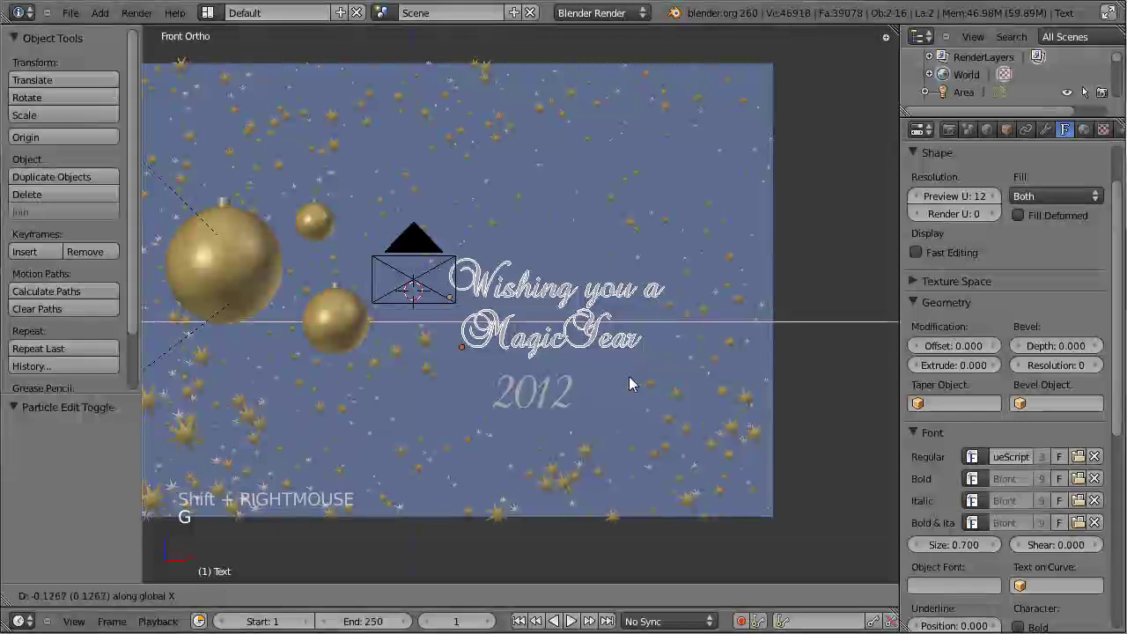
click(629, 384)
Step: Save, switch the area back to 3D View in Front view, select the area lamp and hide it
key(ctrl+s)
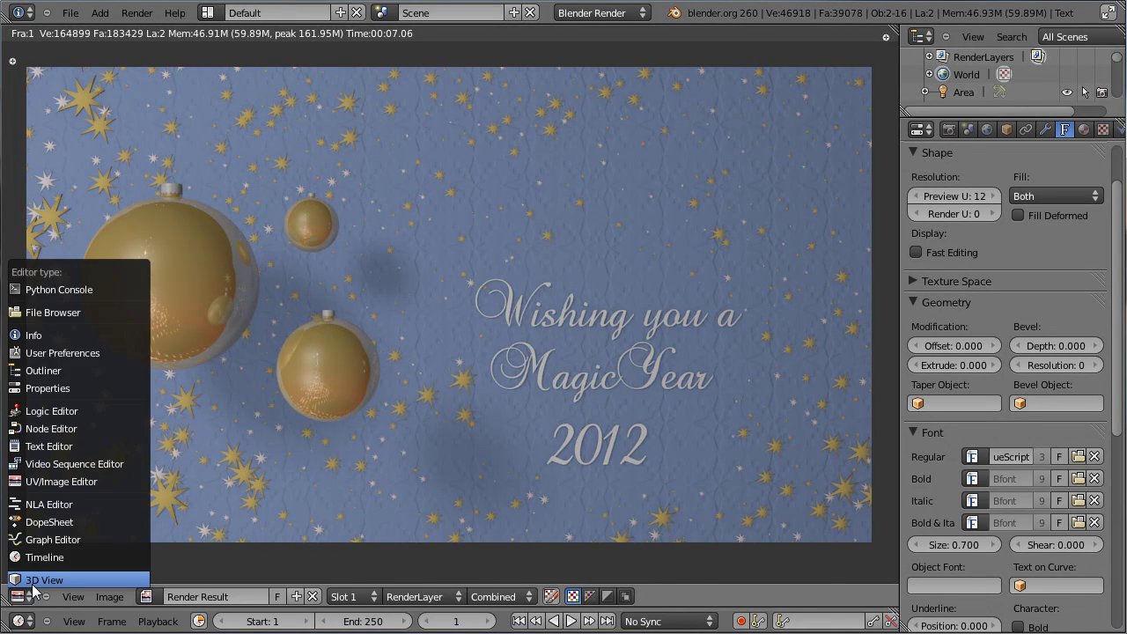
click(84, 569)
key(KP_1)
right_click(424, 244)
key(h)
middle_click(399, 254)
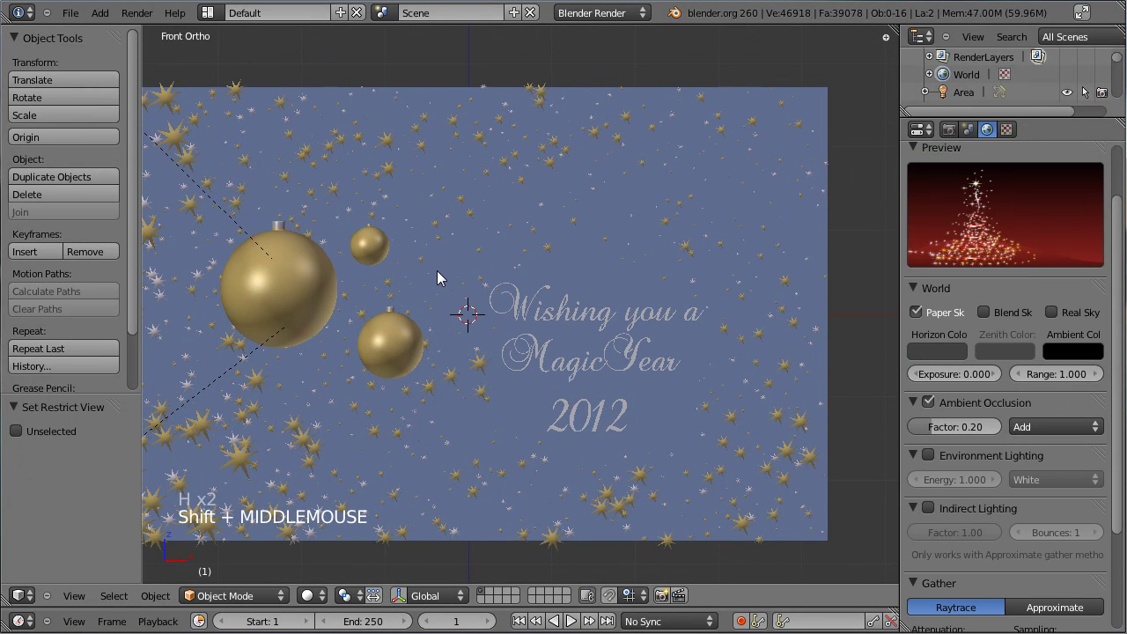
Step: Add a Bezier curve and rotate it 90 degrees on Y to stand it upright
key(shift+a)
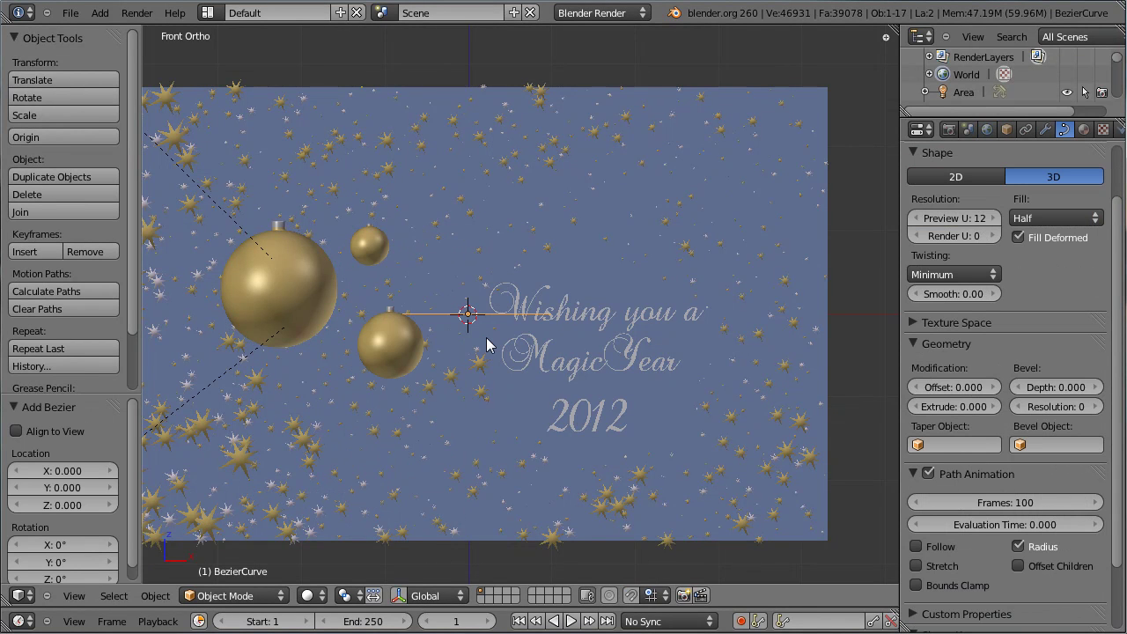
key(r)
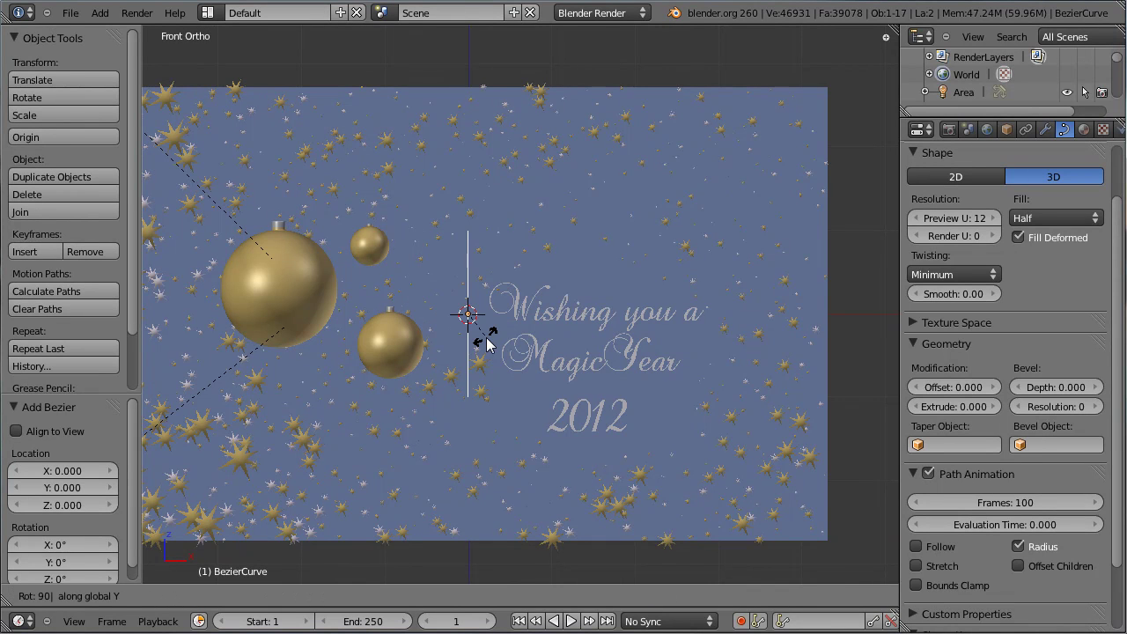
key(r)
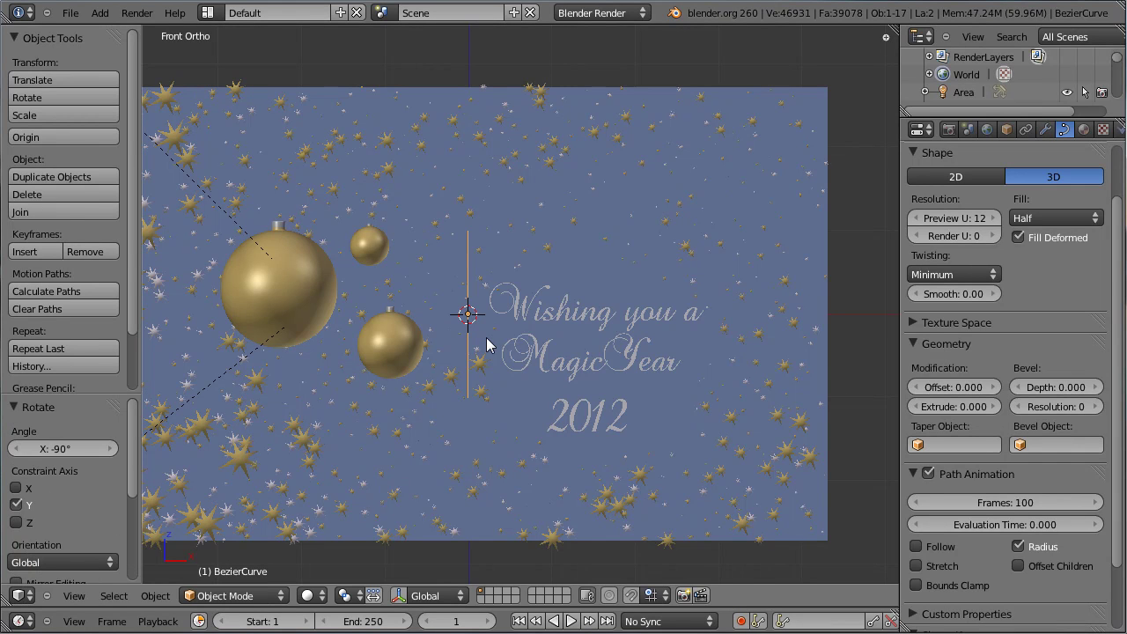
key(Tab)
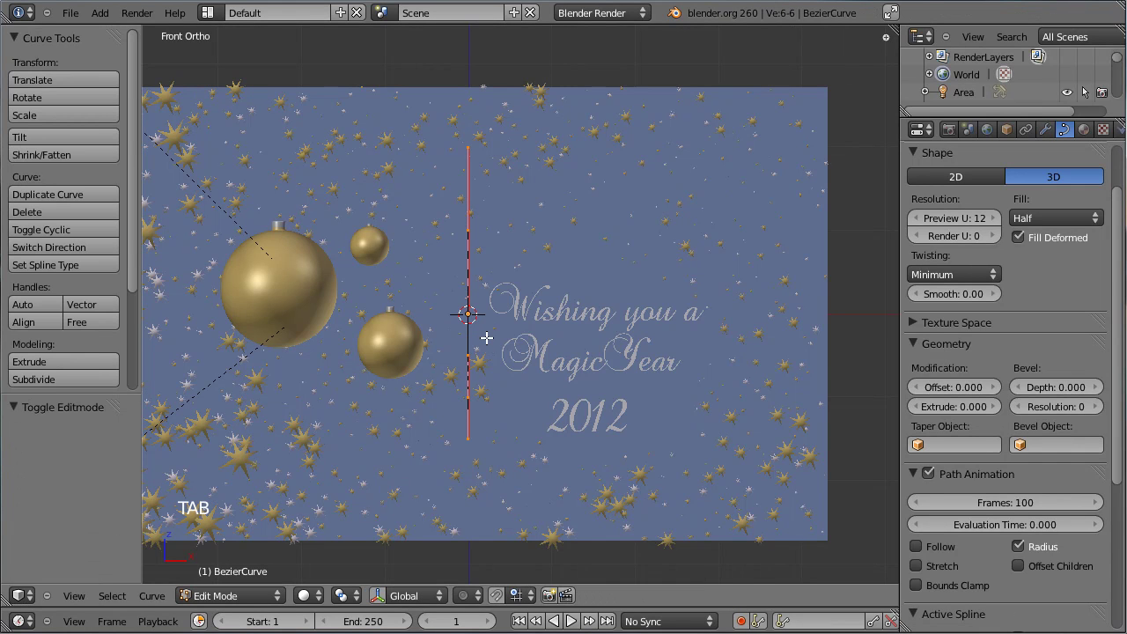
middle_click(494, 340)
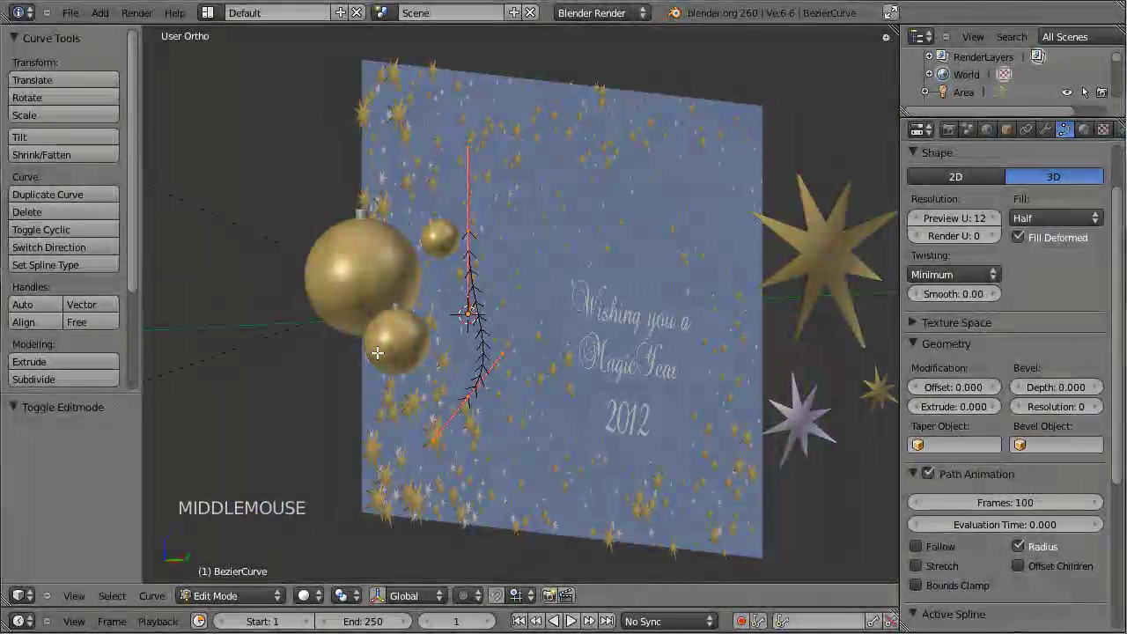
Step: Rotate the curve 90 degrees around Z and start moving it above the large ornament
key(r)
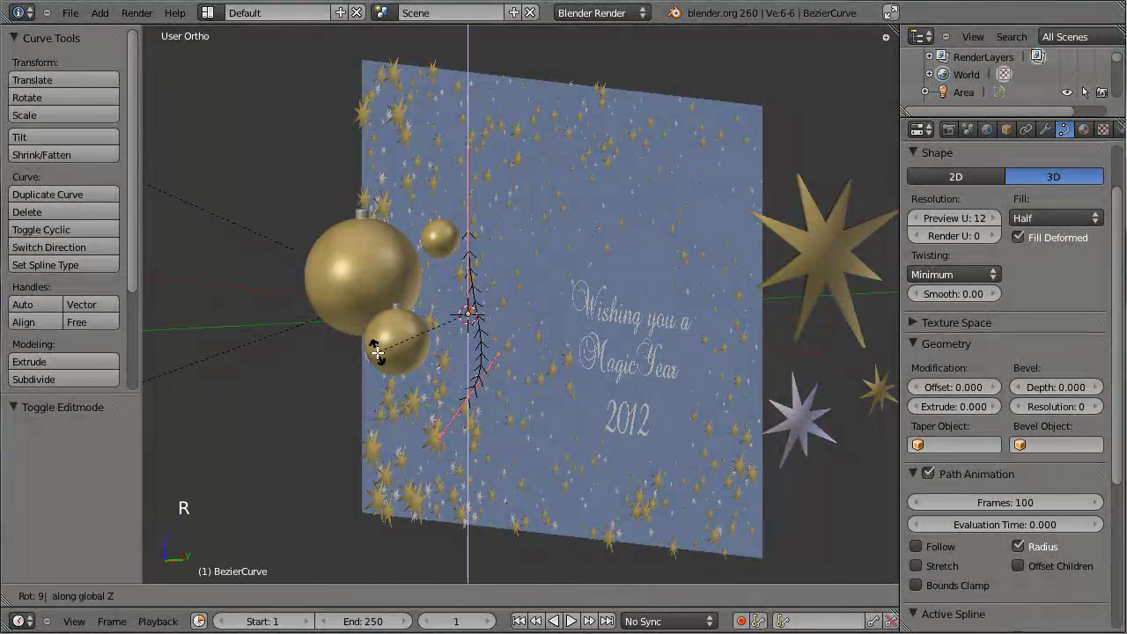
key(KP_1)
key(Tab)
key(g)
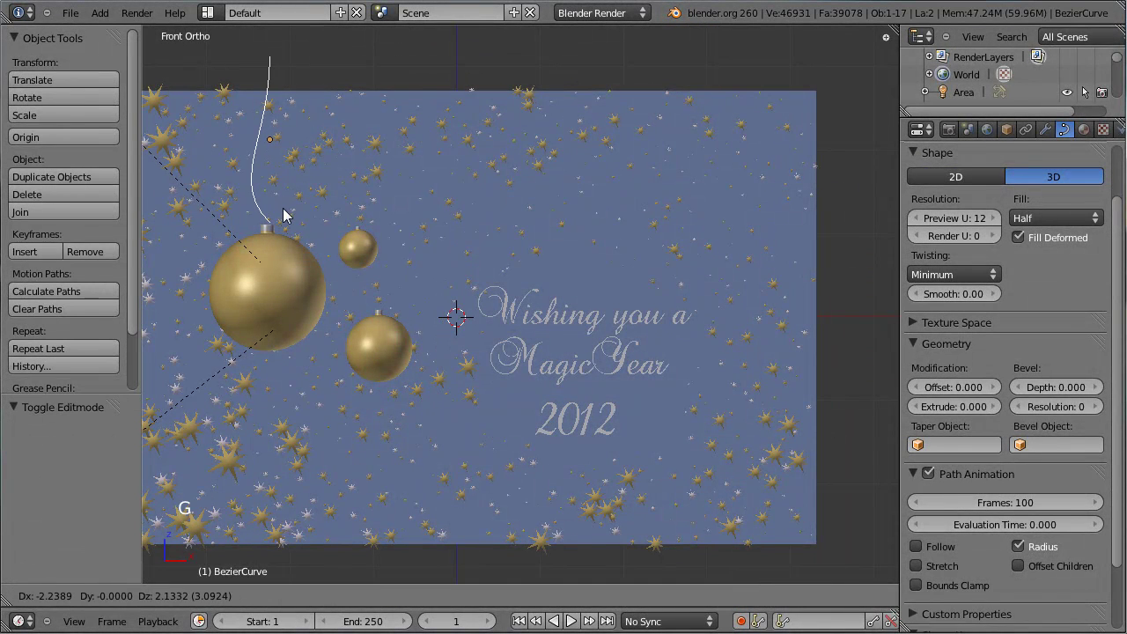
Step: Place the curve above the large ornament, then rotate a point's handles vertical to straighten that section
click(287, 215)
middle_click(334, 204)
scroll(up, 3)
middle_click(441, 241)
key(Tab)
right_click(456, 334)
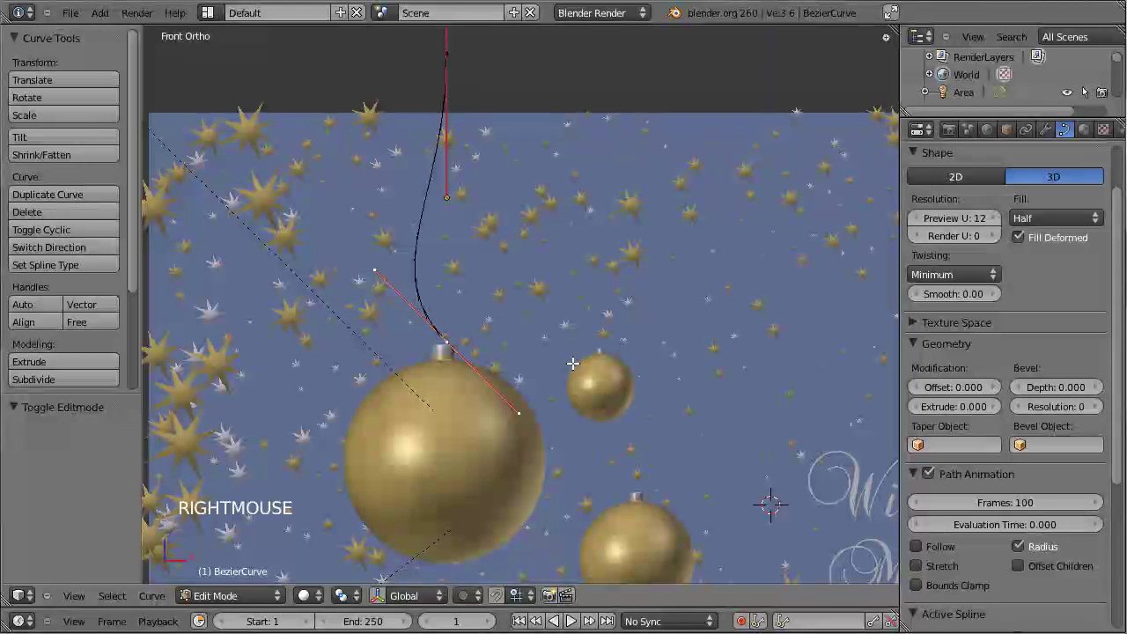
key(r)
click(504, 419)
key(g)
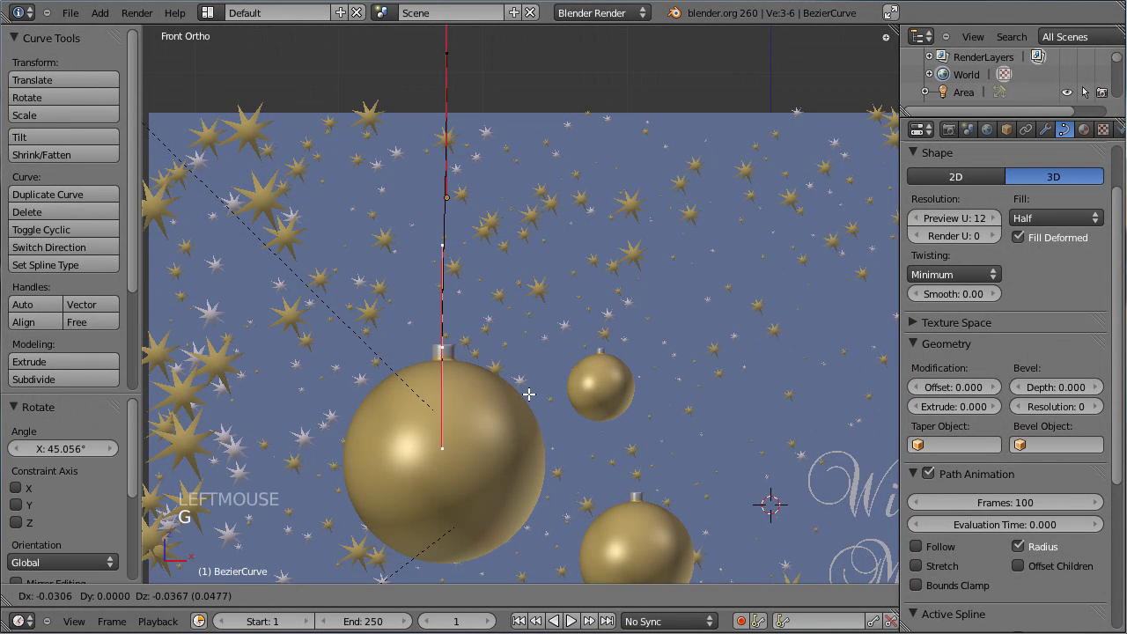
click(532, 393)
Step: Line up and shorten the handles of the next curve points so the ribbon runs straight
right_click(458, 50)
key(g)
click(560, 277)
key(s)
click(507, 206)
right_click(468, 348)
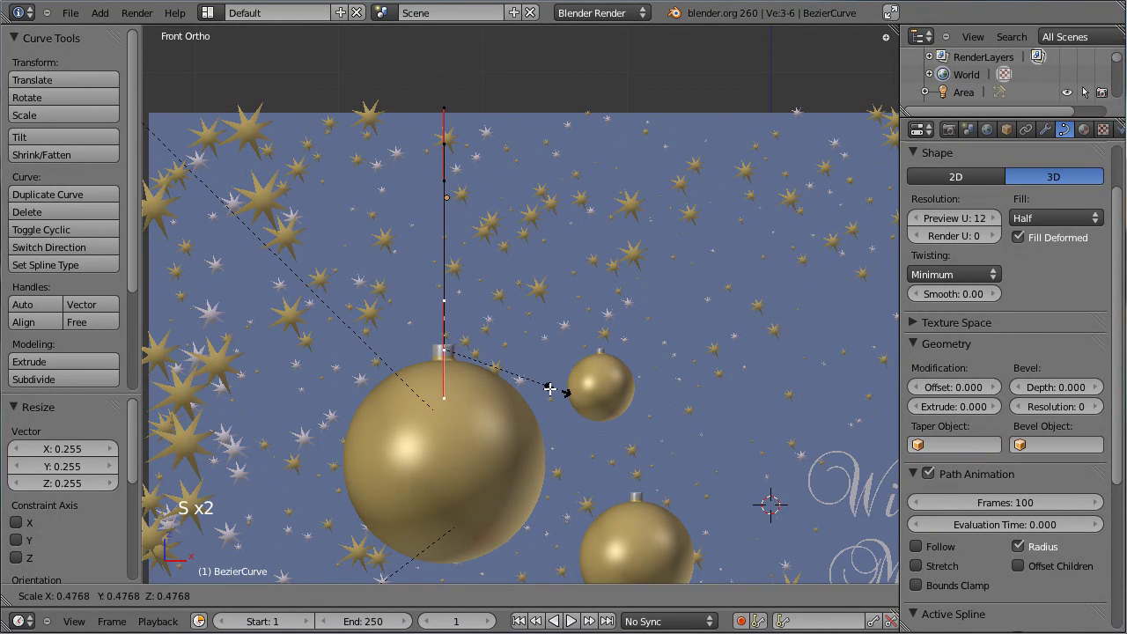
click(504, 339)
Step: Move the top point down onto the line, extrude a new top point above the backdrop, and leave Edit Mode
right_click(449, 147)
key(g)
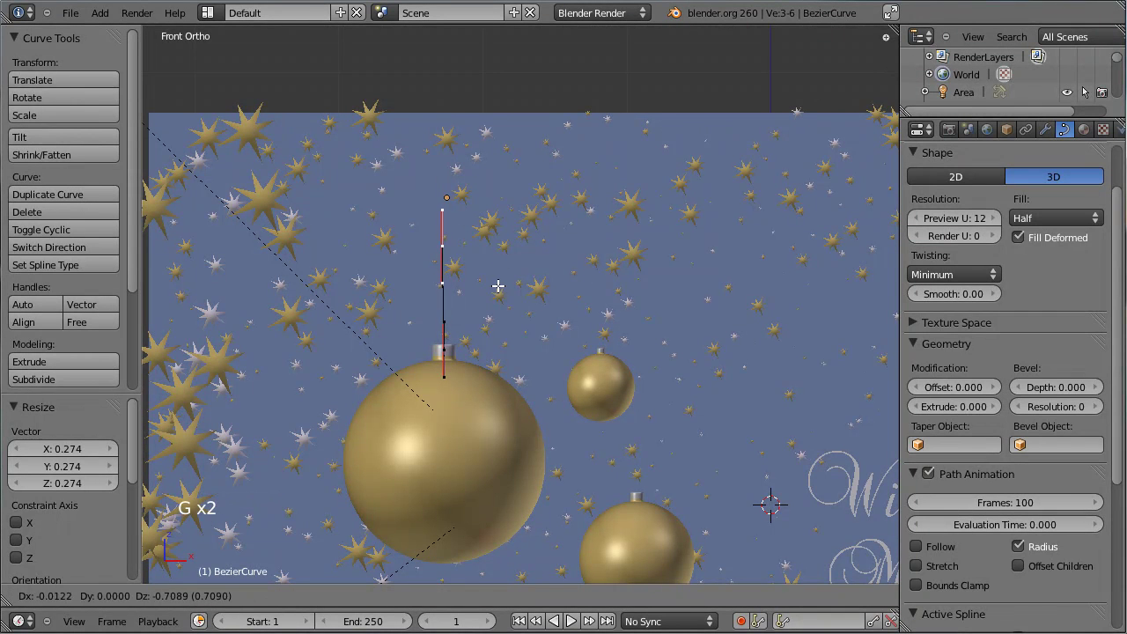
click(502, 283)
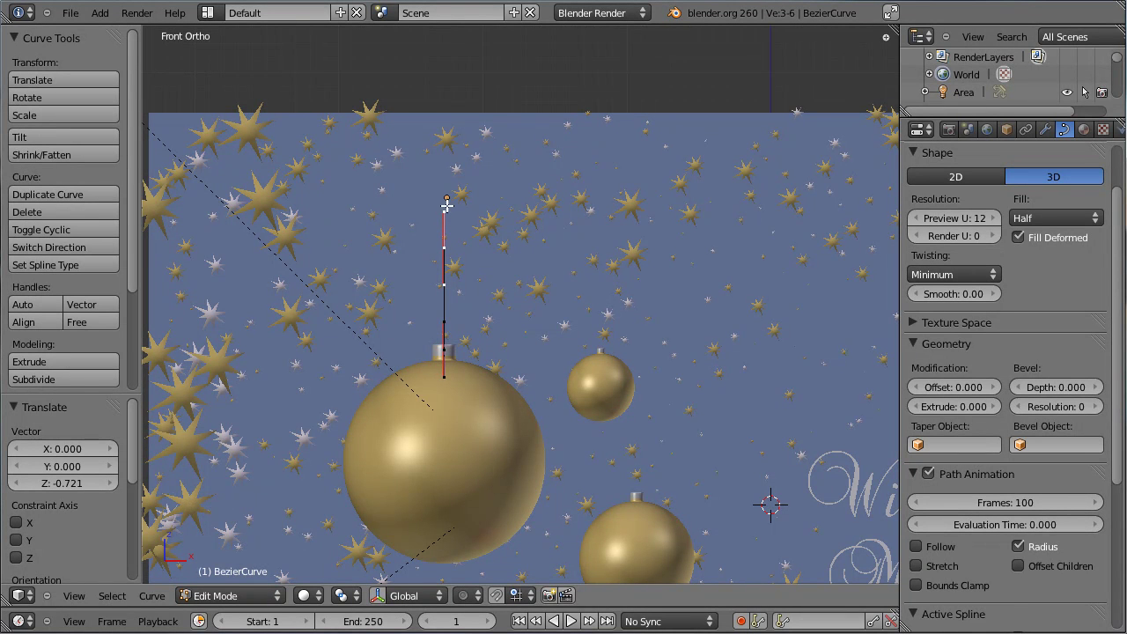
click(448, 69)
key(g)
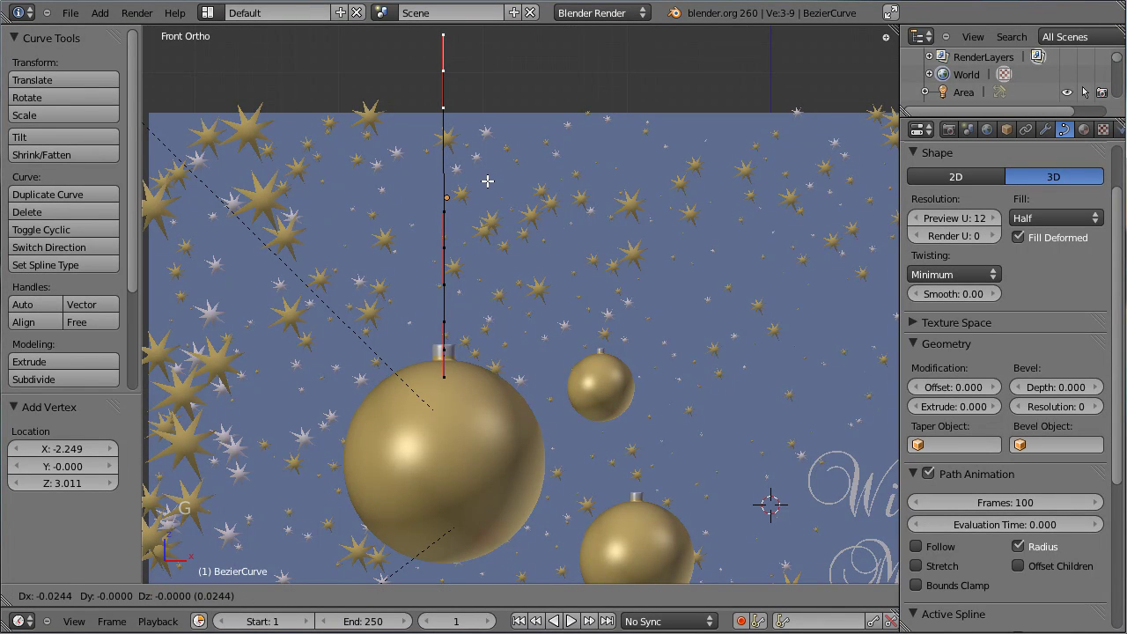
click(486, 177)
key(Tab)
middle_click(354, 183)
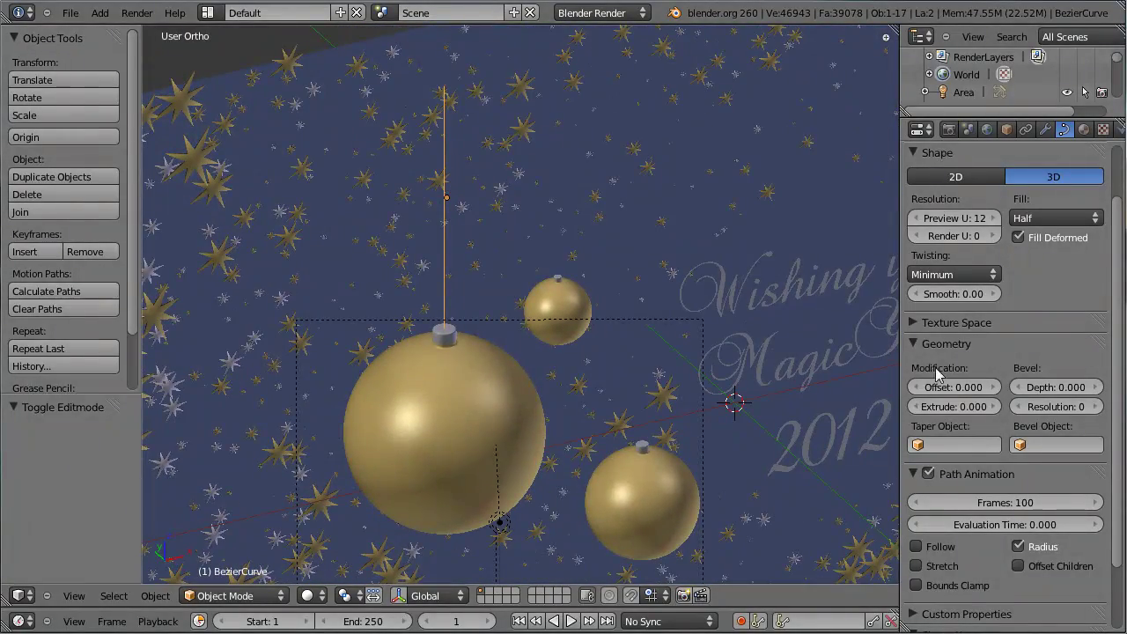
Step: Set the ribbon curve's Extrude to 0.019 for a thin flat width
click(997, 415)
click(997, 414)
click(997, 415)
click(997, 414)
click(997, 415)
double_click(996, 415)
click(996, 414)
click(996, 415)
double_click(997, 414)
scroll(up, 3)
scroll(down, 3)
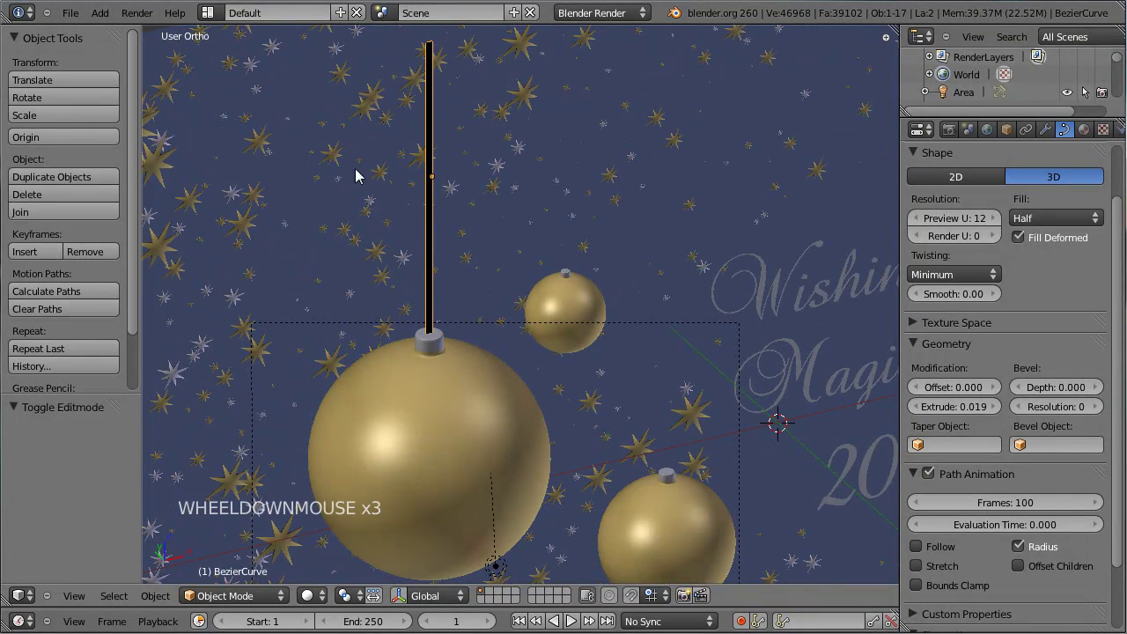
Step: Check the ribbon edge-on and set its Twisting mode to Tangent
middle_click(534, 192)
key(Tab)
key(Tab)
middle_click(363, 265)
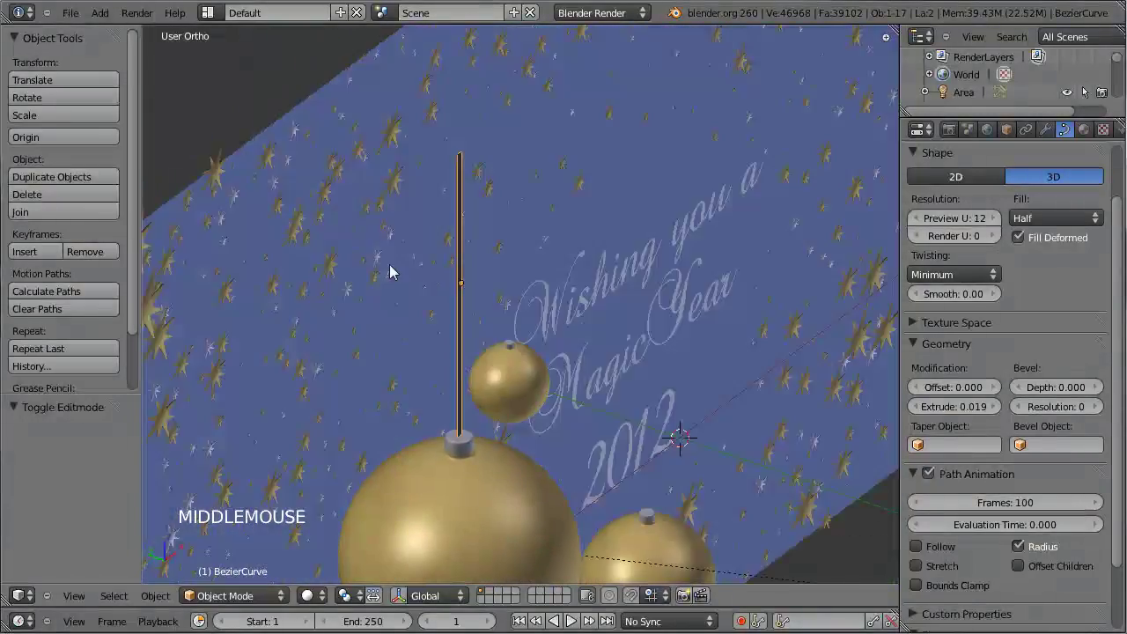
click(950, 275)
click(1049, 280)
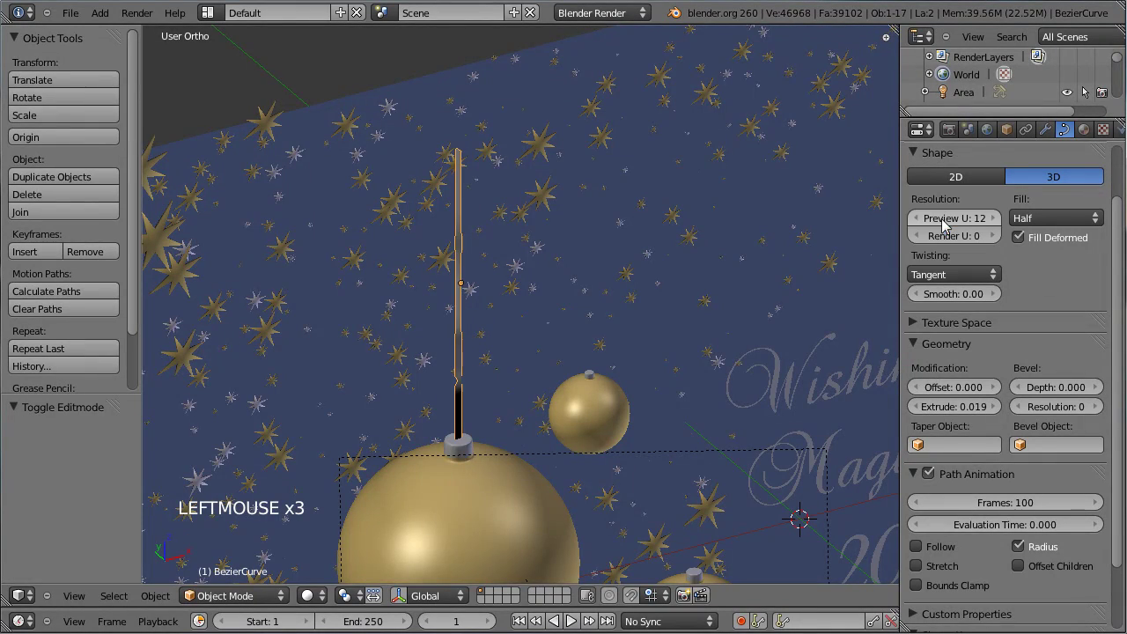
Step: Raise the curve Smooth value to about 1.47 and check the ribbon through the camera
scroll(up, 3)
middle_click(362, 286)
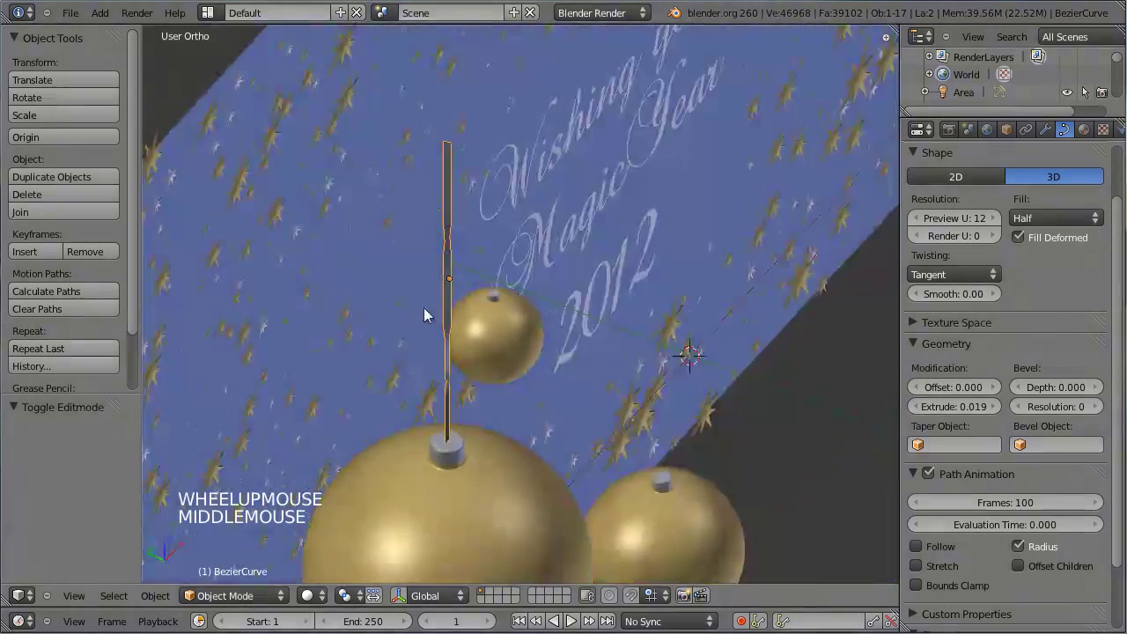
key(Tab)
middle_click(378, 287)
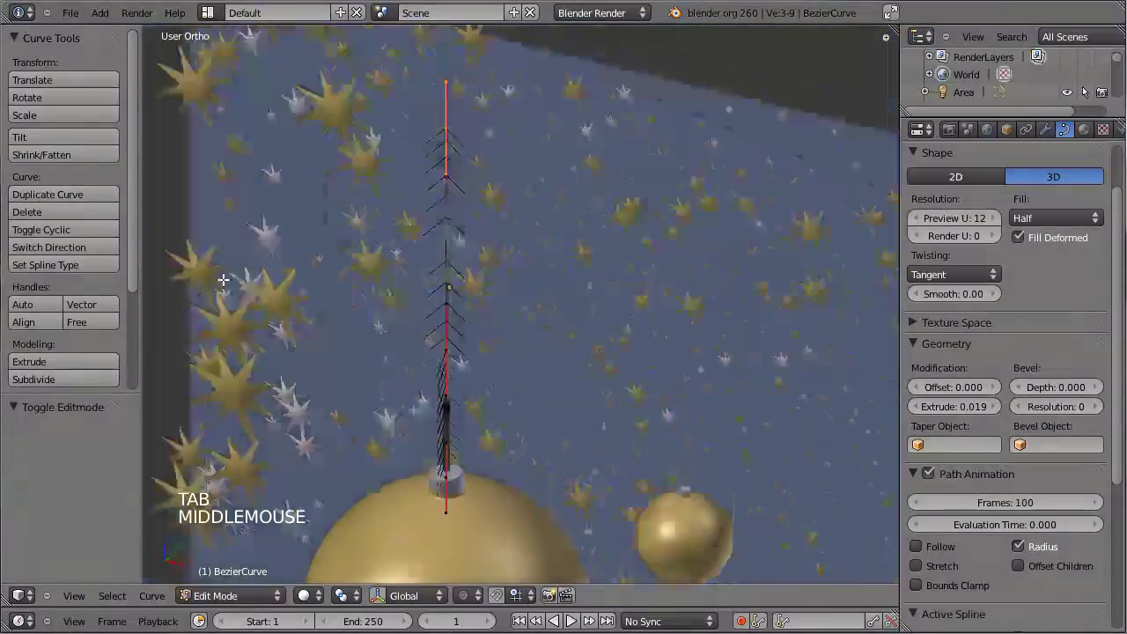
key(Tab)
middle_click(418, 299)
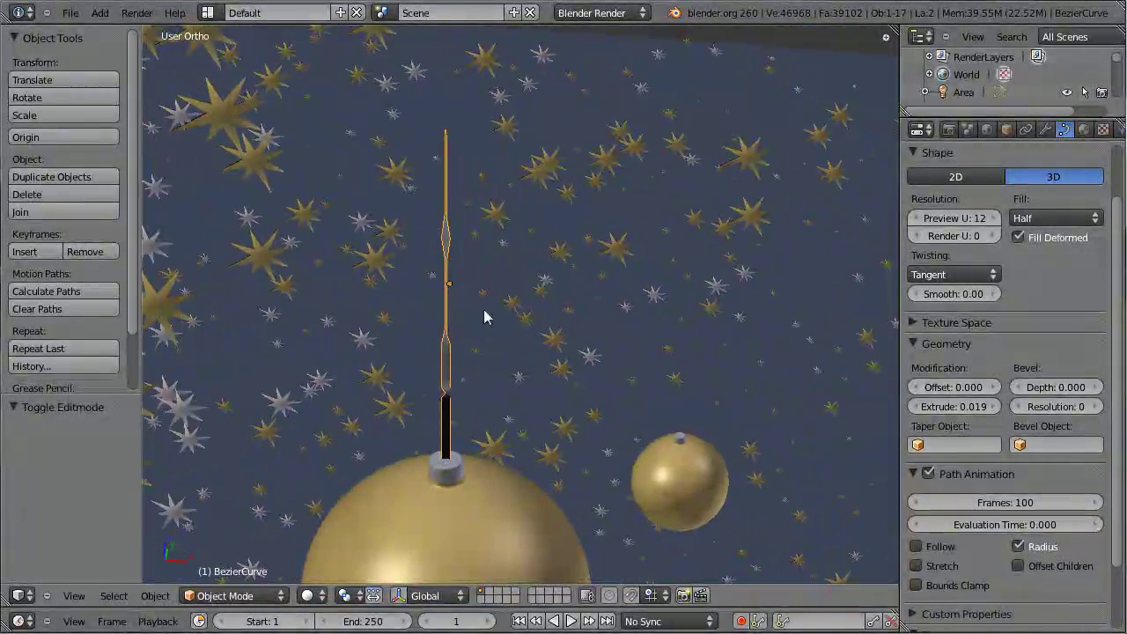
click(958, 303)
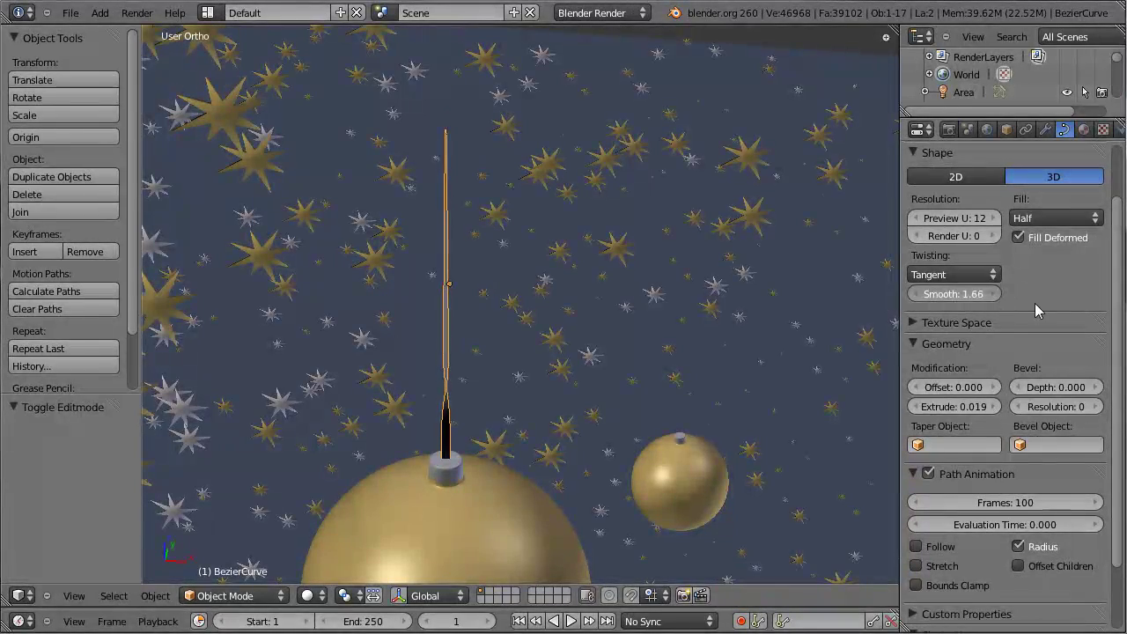
key(Tab)
middle_click(368, 233)
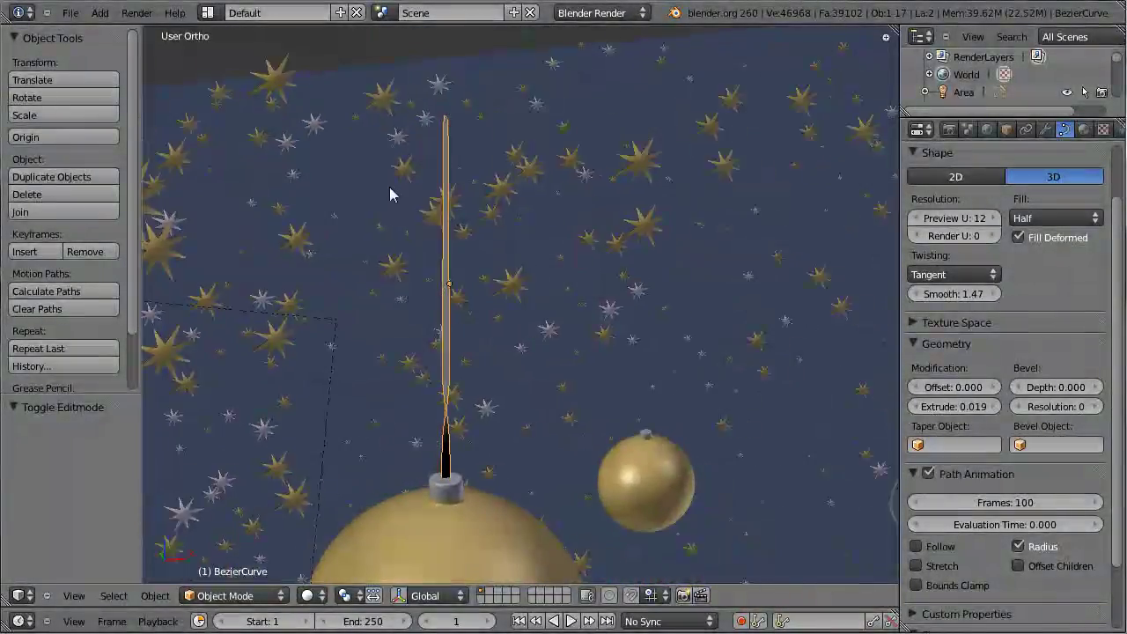
key(KP_0)
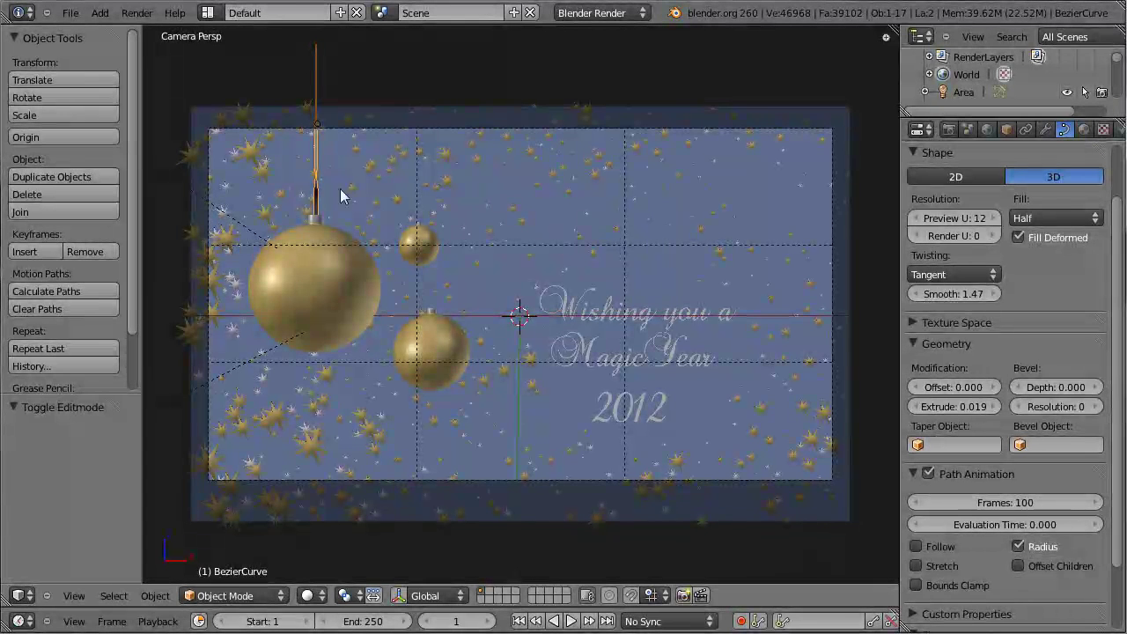
Step: Create a new white material named Ribbom for the ribbon and start duplicating the curve
click(1089, 133)
click(926, 247)
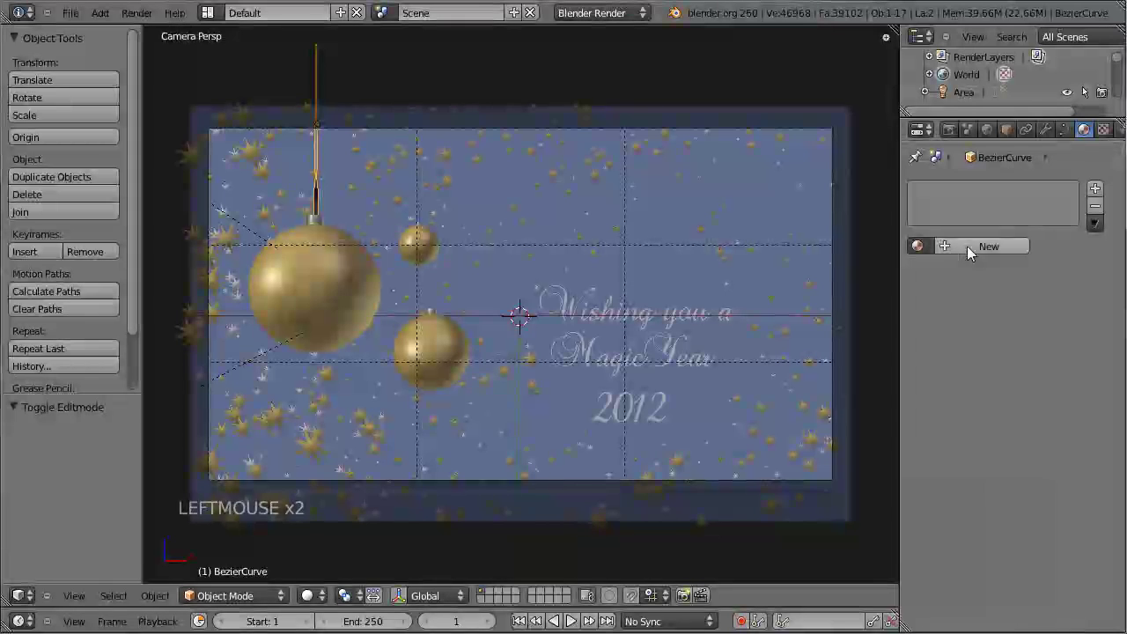
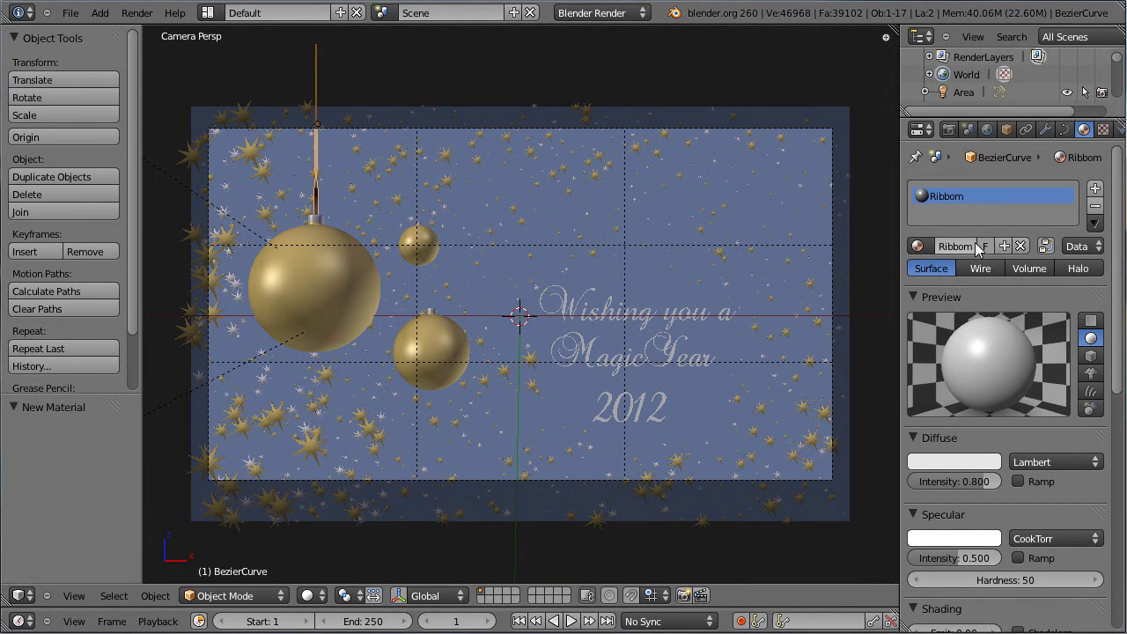
click(971, 470)
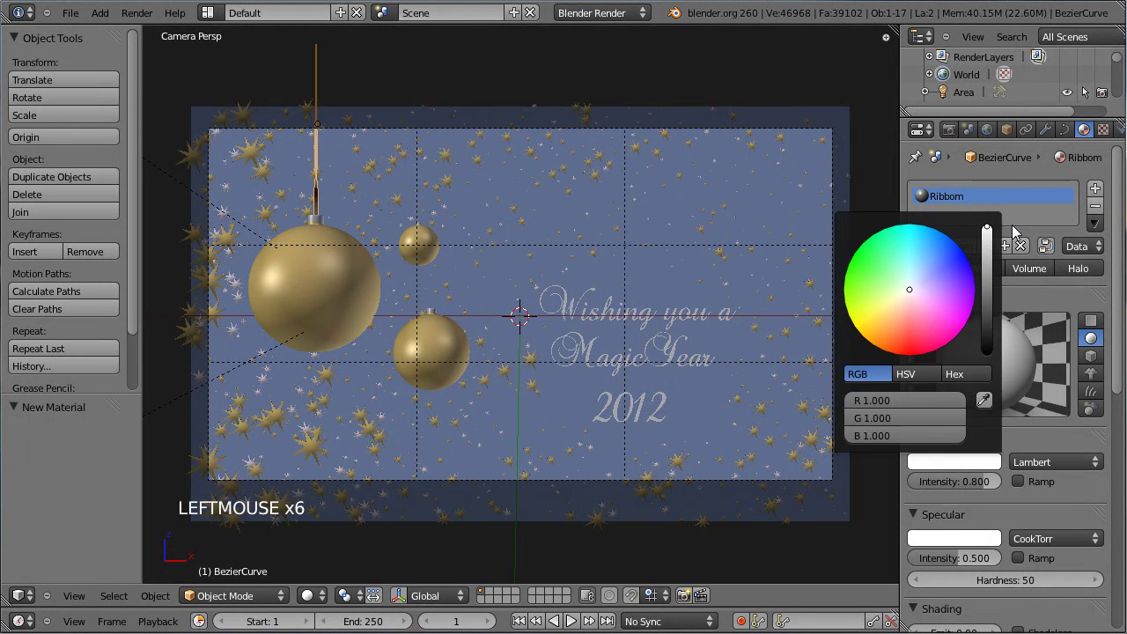
key(ctrl+s)
middle_click(383, 178)
scroll(up, 3)
scroll(up, 3)
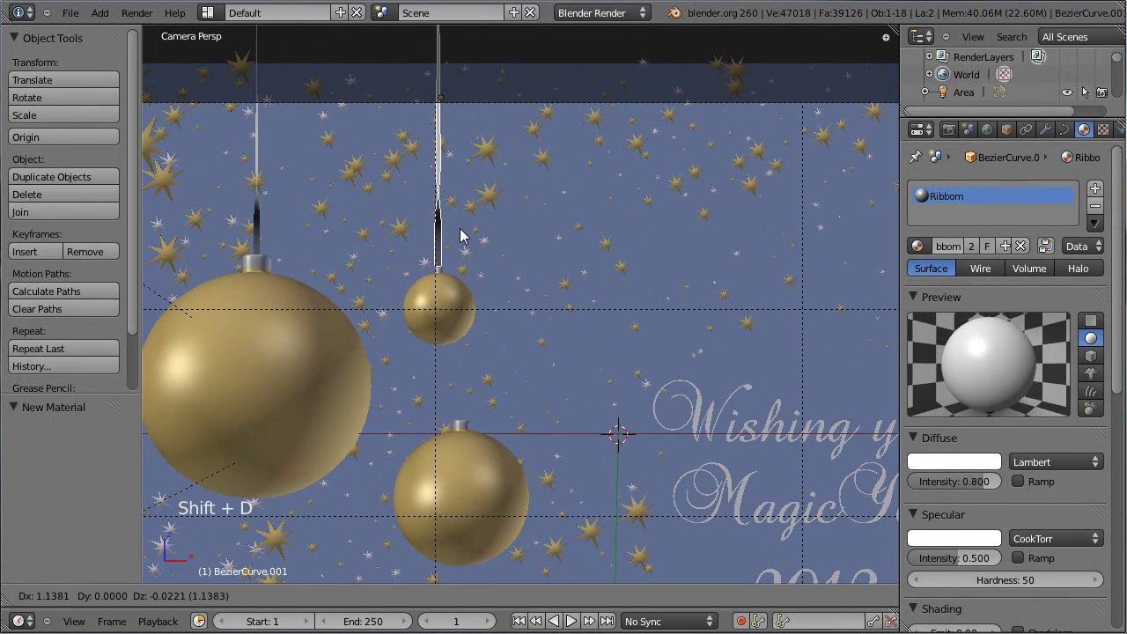
Step: Drop the ribbon copy above the small ornament and reduce its Extrude width
click(463, 233)
scroll(up, 3)
middle_click(390, 187)
scroll(up, 3)
click(1073, 135)
click(922, 412)
click(922, 412)
click(922, 412)
click(922, 412)
click(923, 412)
double_click(923, 412)
click(923, 412)
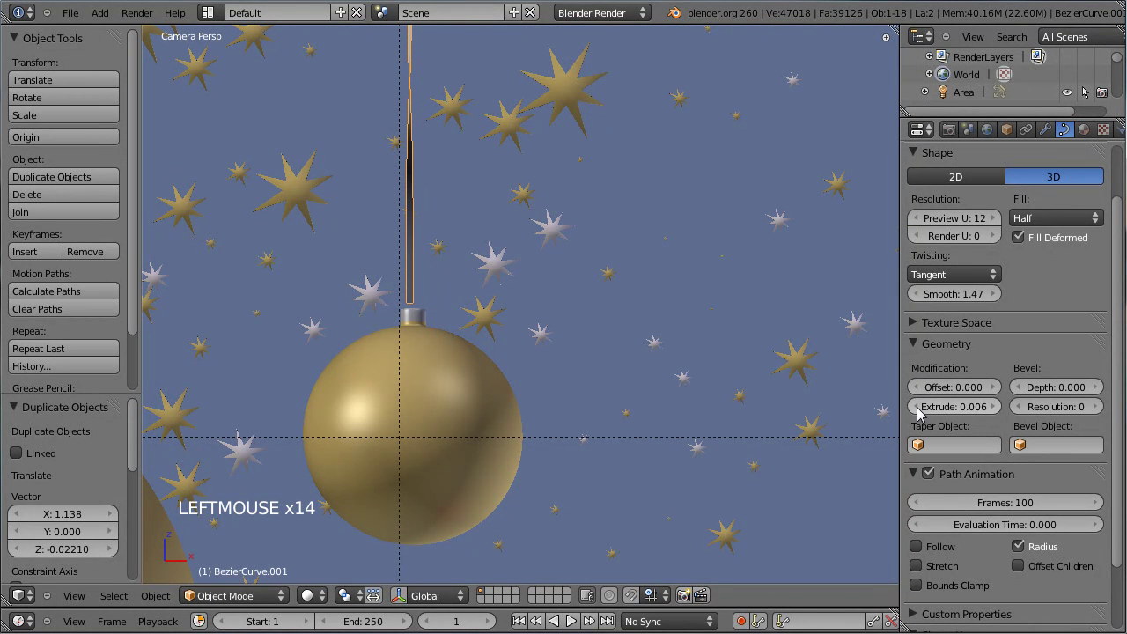
Step: Hide the obstructing star and slide BezierCurve.001 down in side view toward the cap
key(g)
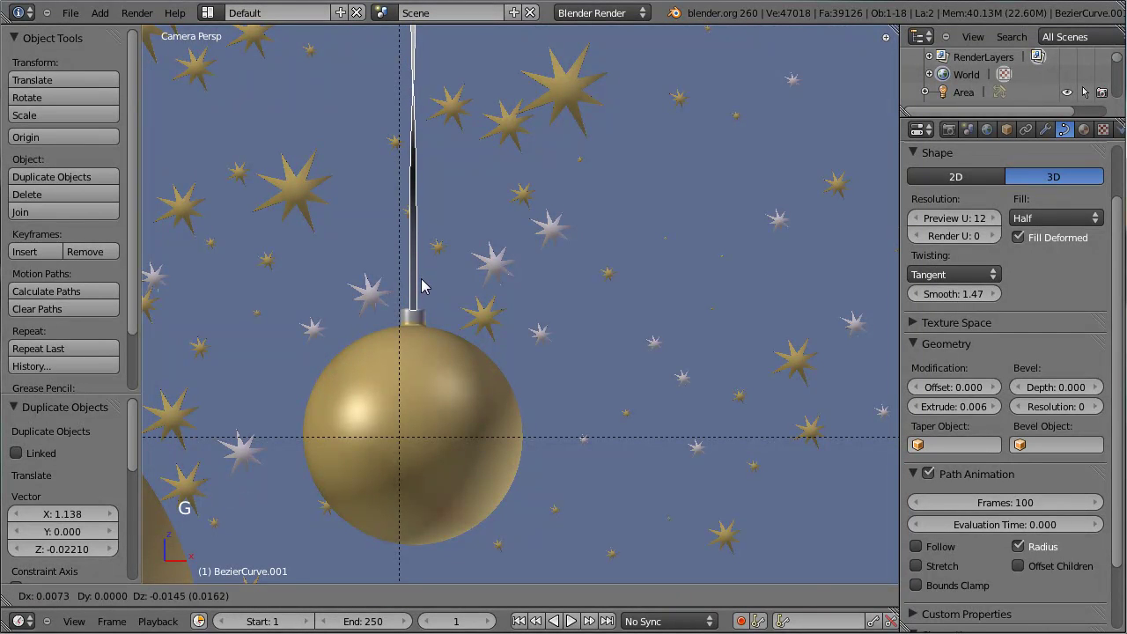
click(424, 291)
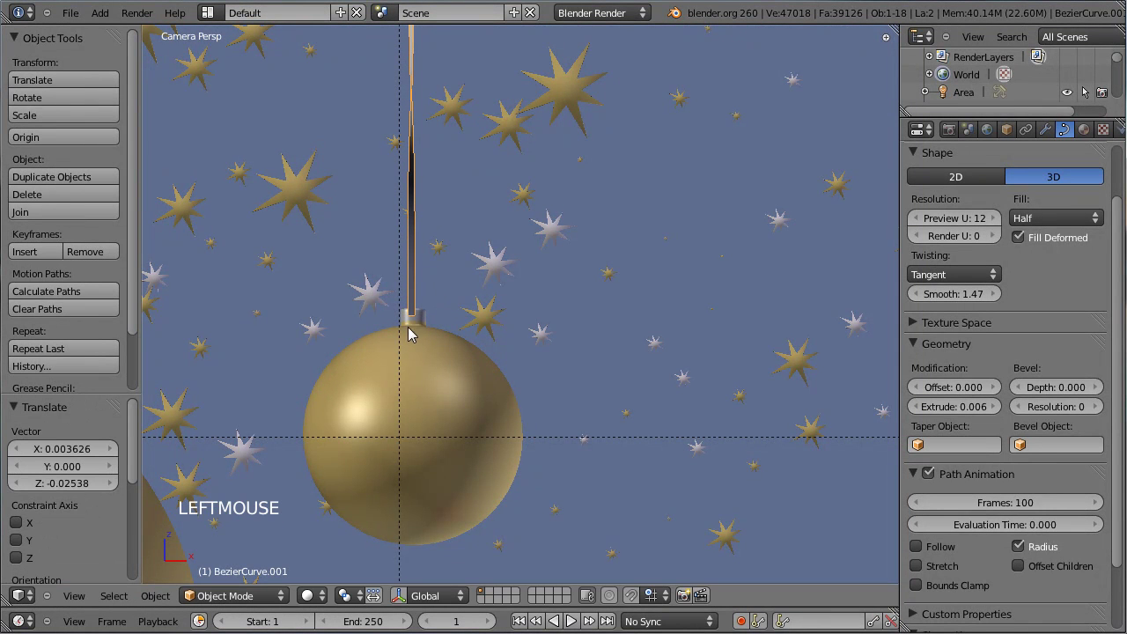
key(KP_3)
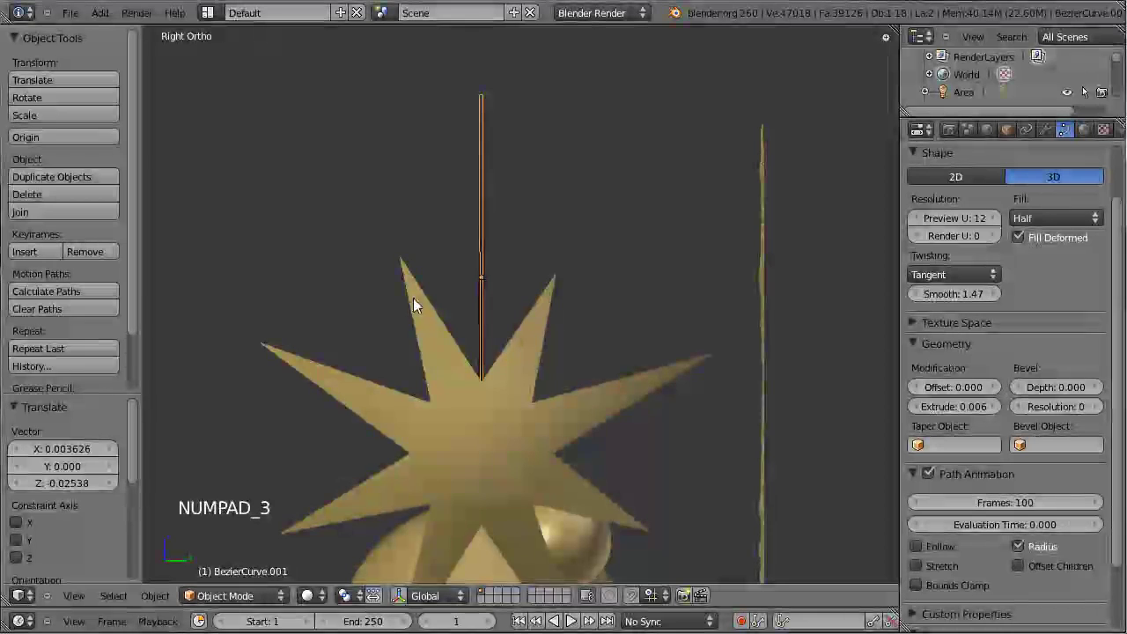
right_click(507, 434)
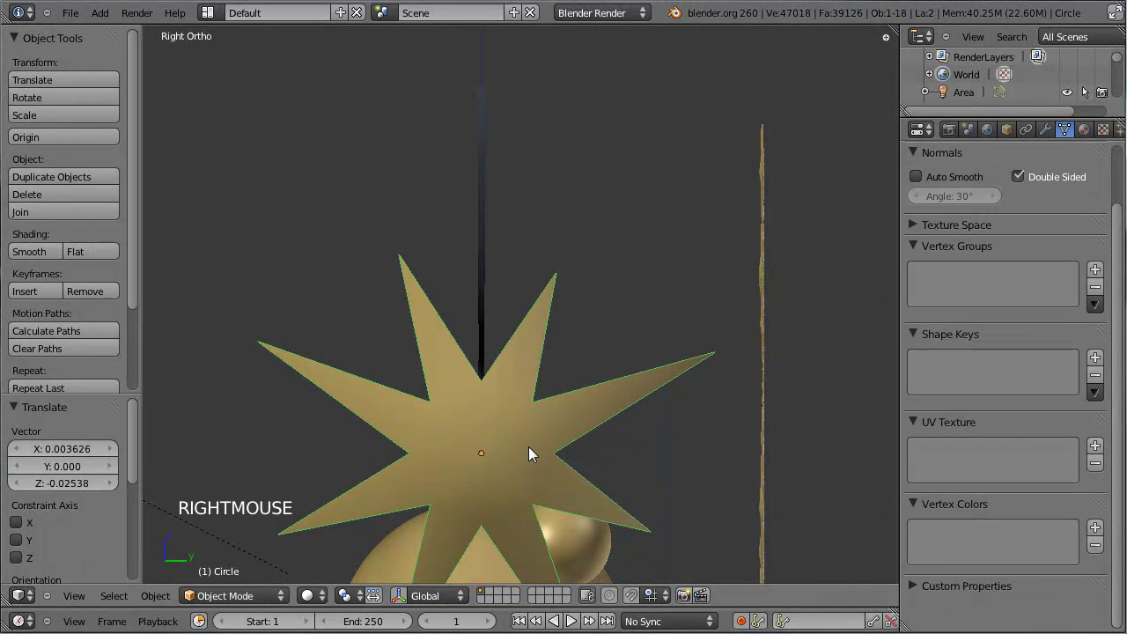
key(h)
middle_click(517, 458)
middle_click(516, 458)
middle_click(402, 443)
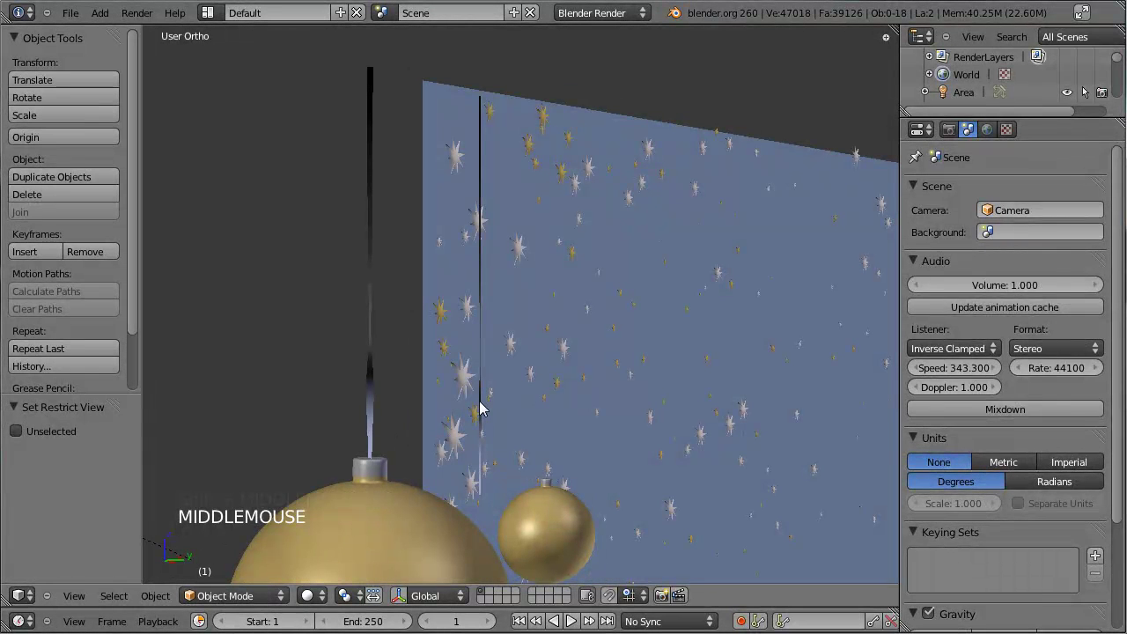
key(KP_3)
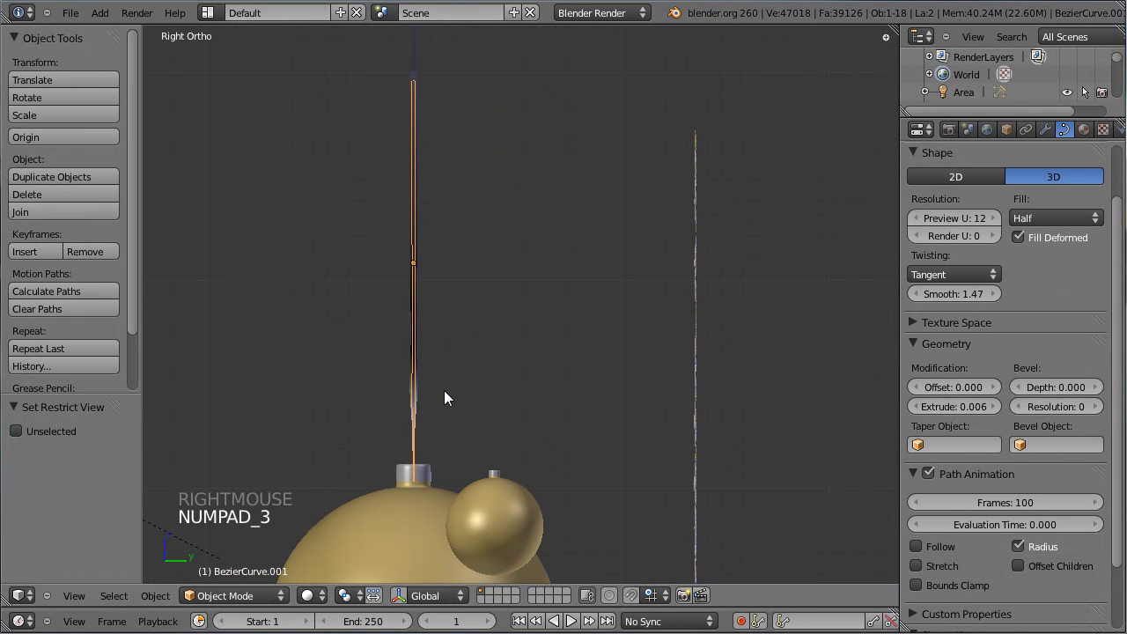
key(g)
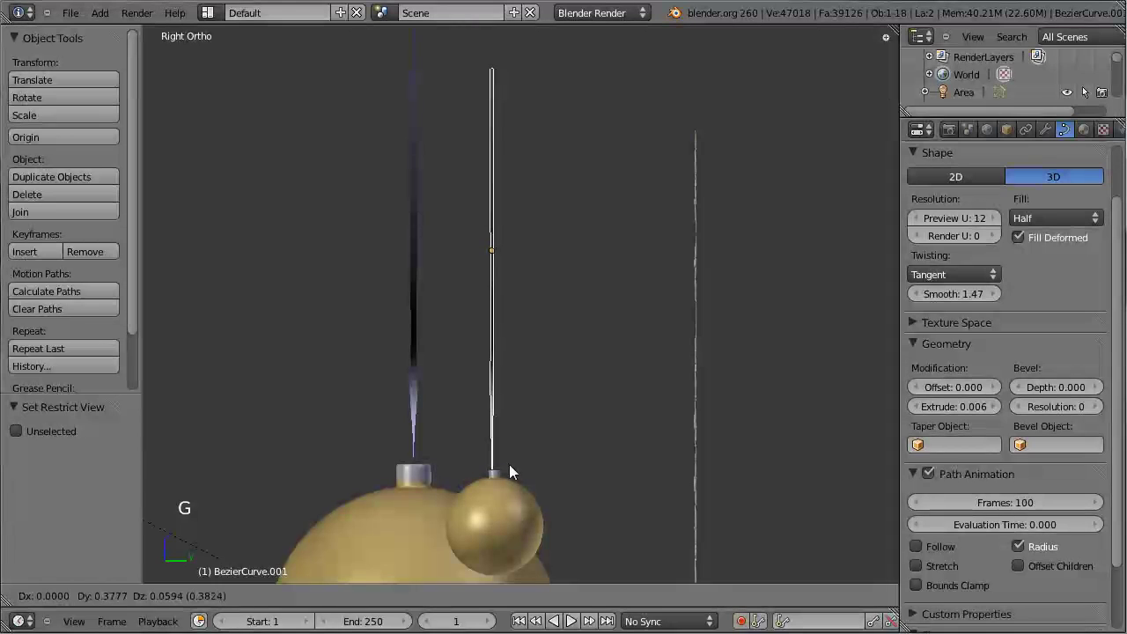
click(515, 476)
Step: Seat the ribbon on the small ornament's cap in front view and duplicate it again
key(KP_1)
scroll(up, 3)
middle_click(799, 512)
key(g)
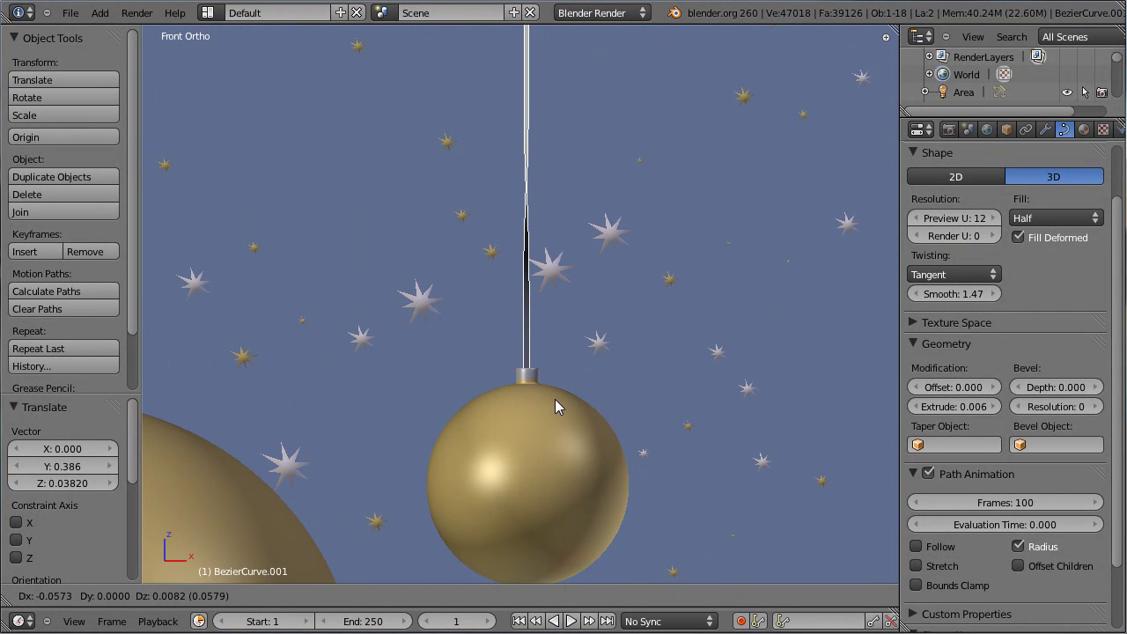
click(562, 404)
key(KP_3)
key(KP_1)
scroll(down, 3)
scroll(down, 3)
Step: Move BezierCurve.002 in Right Ortho onto the lower ornament's cap
key(shift+d)
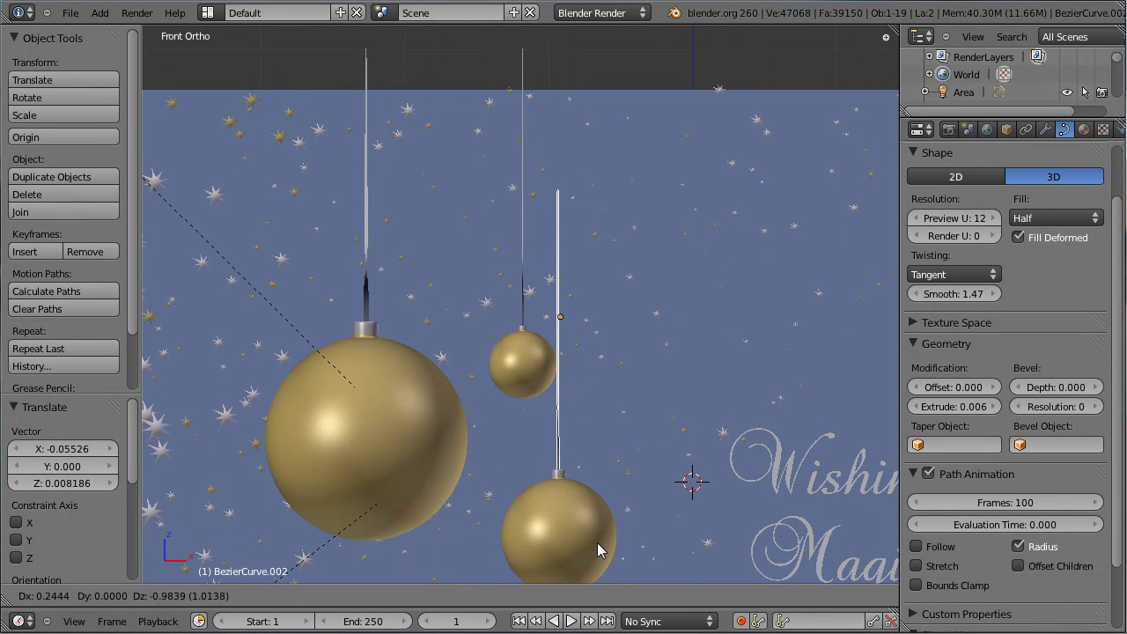
click(604, 554)
middle_click(612, 547)
key(KP_3)
middle_click(449, 256)
key(g)
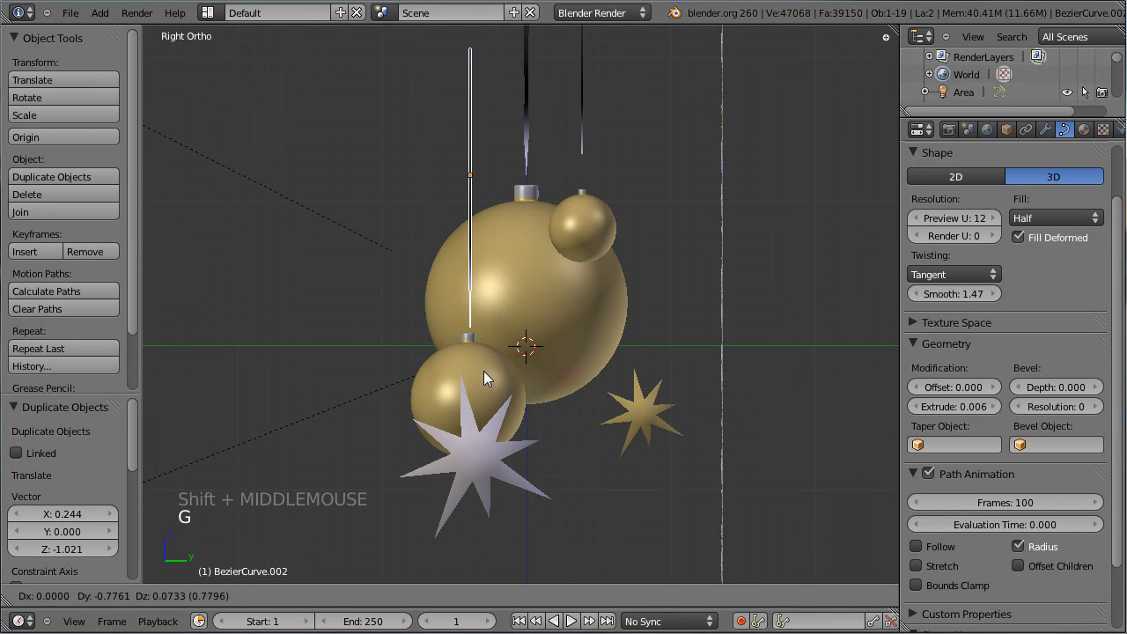
click(488, 386)
Step: Raise this ribbon's Geometry Extrude from 0.006 to 0.015
scroll(up, 3)
middle_click(263, 322)
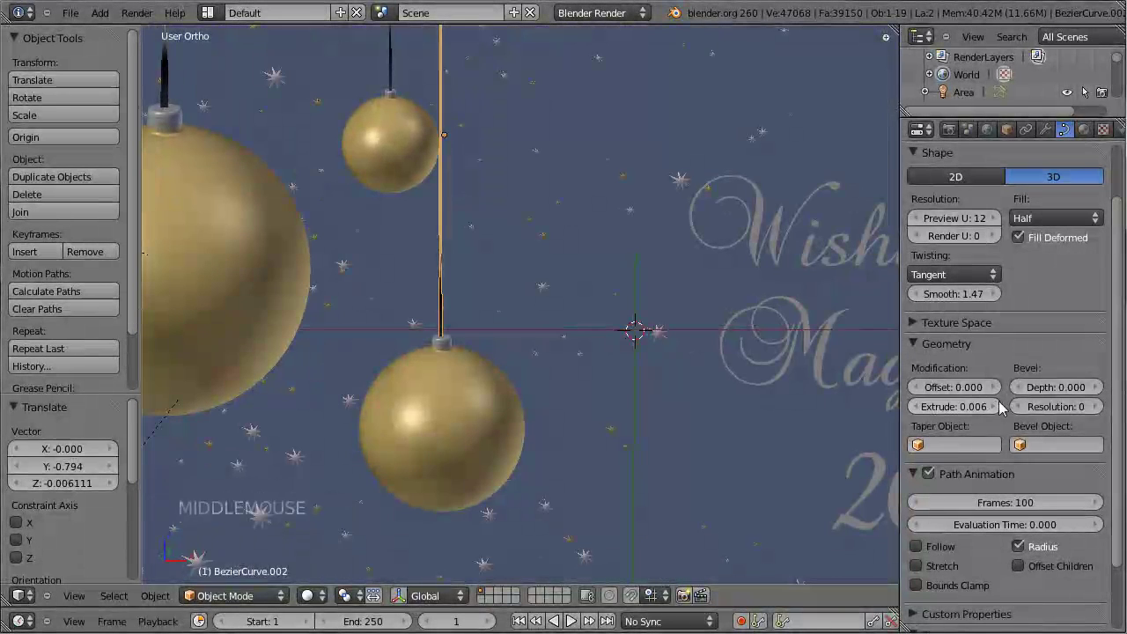
click(999, 412)
click(998, 412)
click(998, 412)
double_click(999, 412)
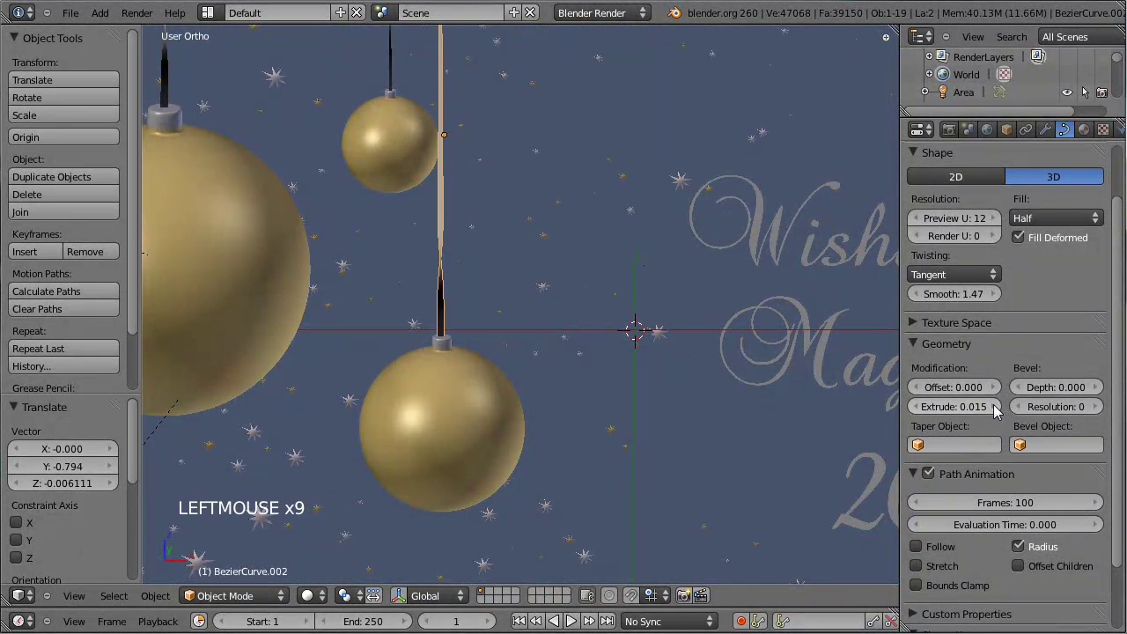
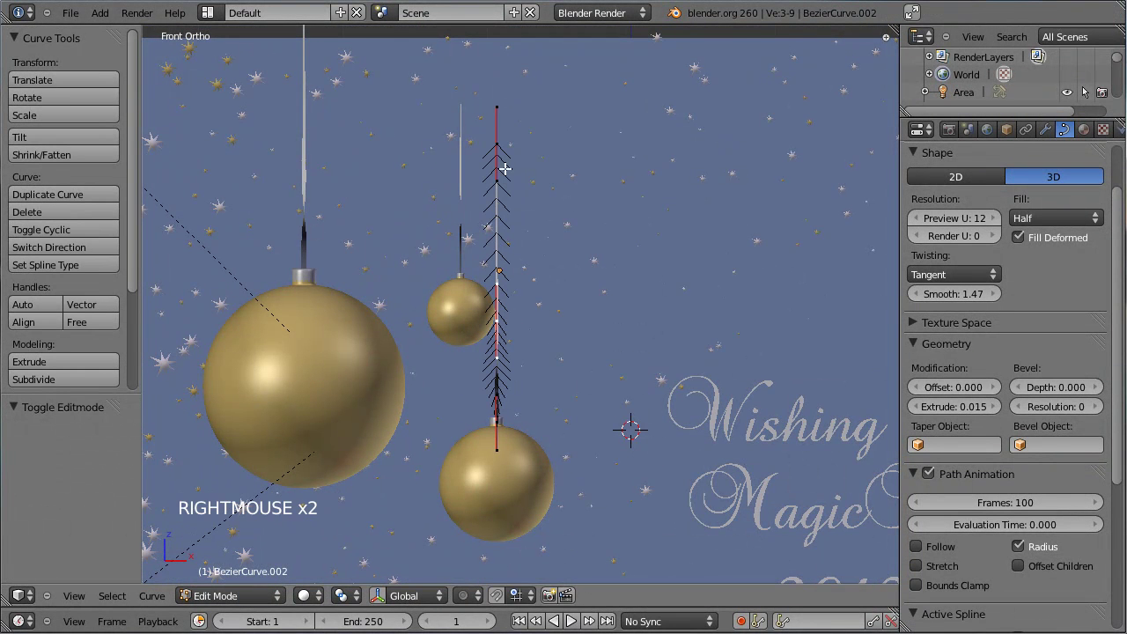
Step: Raise the ribbon's top curve point along Z past the top of the frame
right_click(516, 141)
scroll(down, 3)
key(g)
scroll(down, 3)
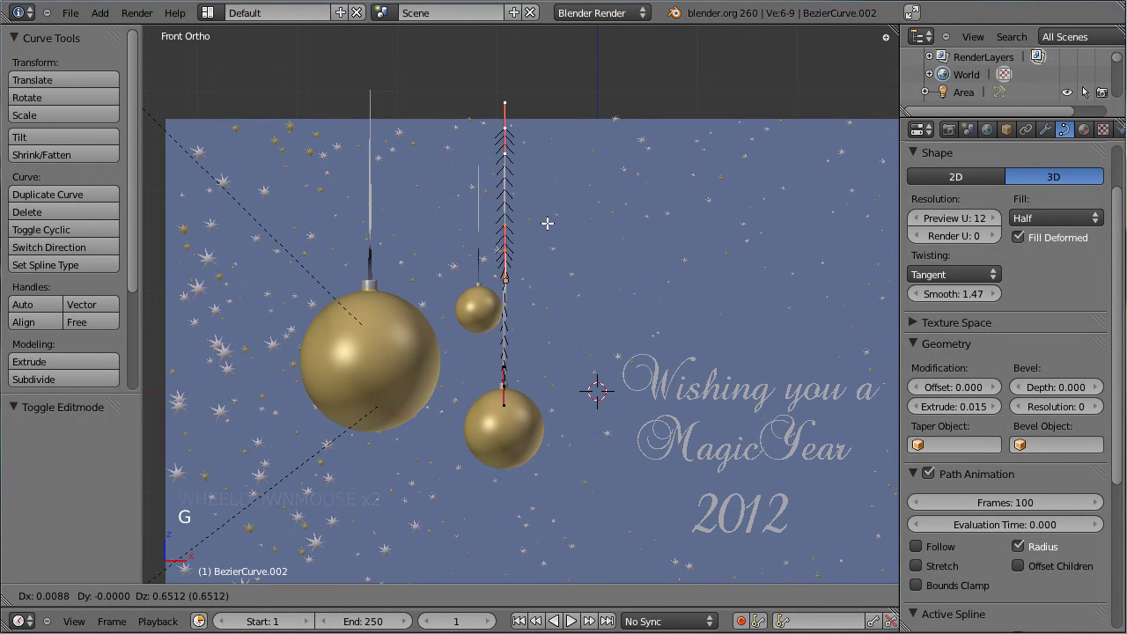
key(Tab)
click(550, 211)
middle_click(366, 223)
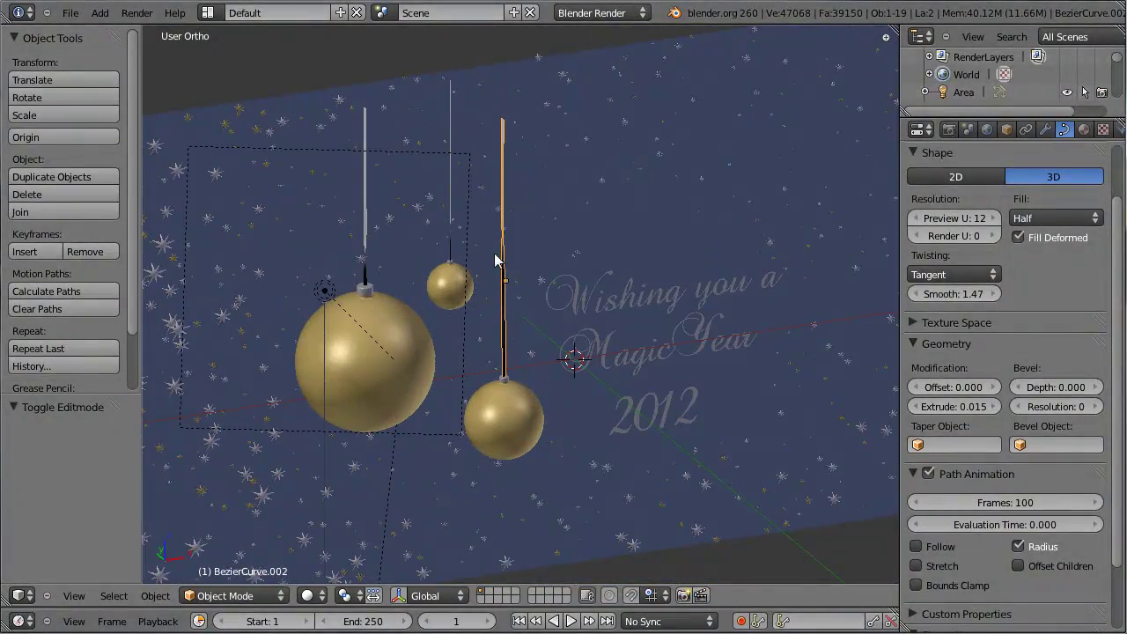
scroll(down, 3)
middle_click(574, 296)
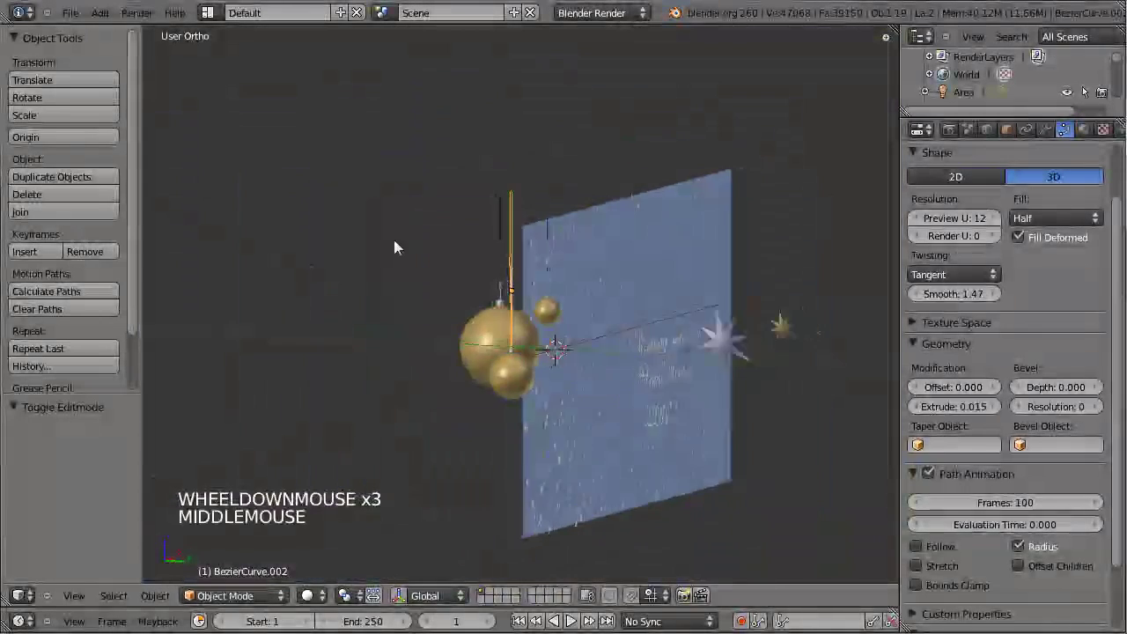
Step: Check the card through the camera and render a preview with all three ribboned ornaments
key(KP_0)
scroll(down, 3)
scroll(up, 3)
key(ctrl+s)
middle_click(626, 373)
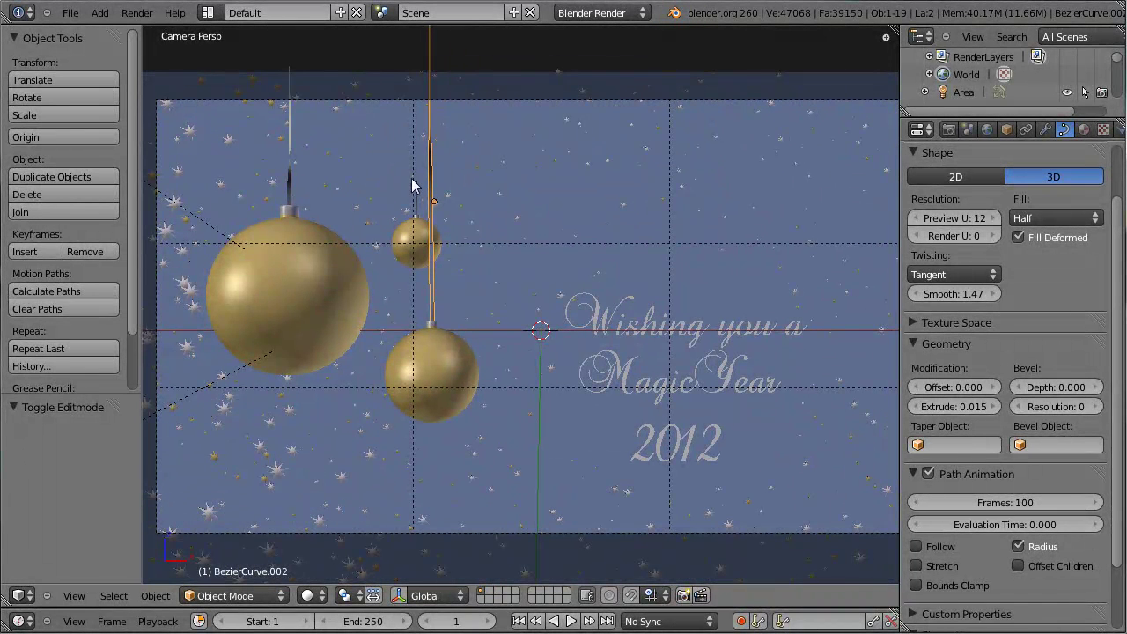
right_click(422, 195)
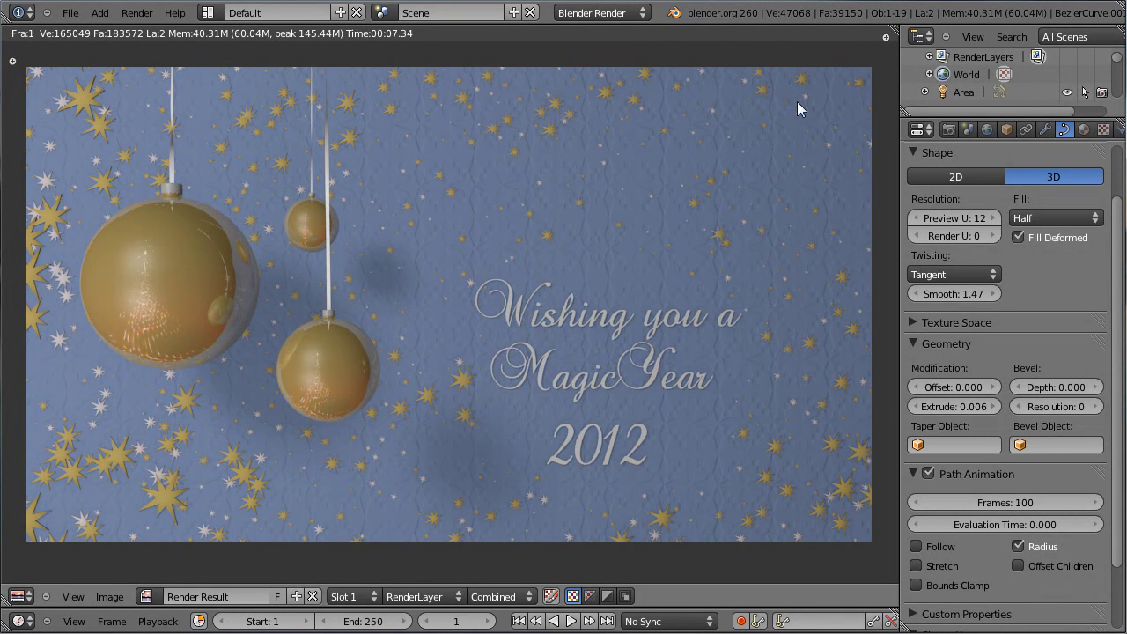
key(Escape)
Step: Switch to top view and select the area lamp
key(KP_7)
scroll(down, 3)
middle_click(503, 403)
scroll(down, 3)
right_click(322, 376)
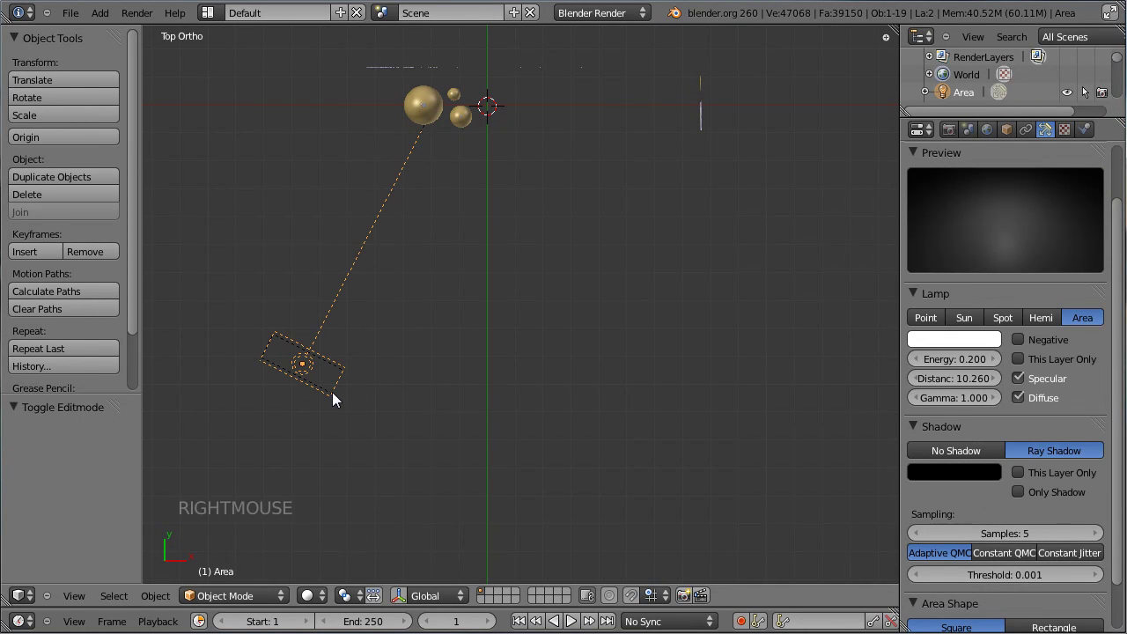
Step: Duplicate the area lamp, shift it along X and set its Distance to 13.4
key(shift+d)
click(606, 415)
key(r)
click(419, 230)
key(g)
click(609, 440)
middle_click(585, 417)
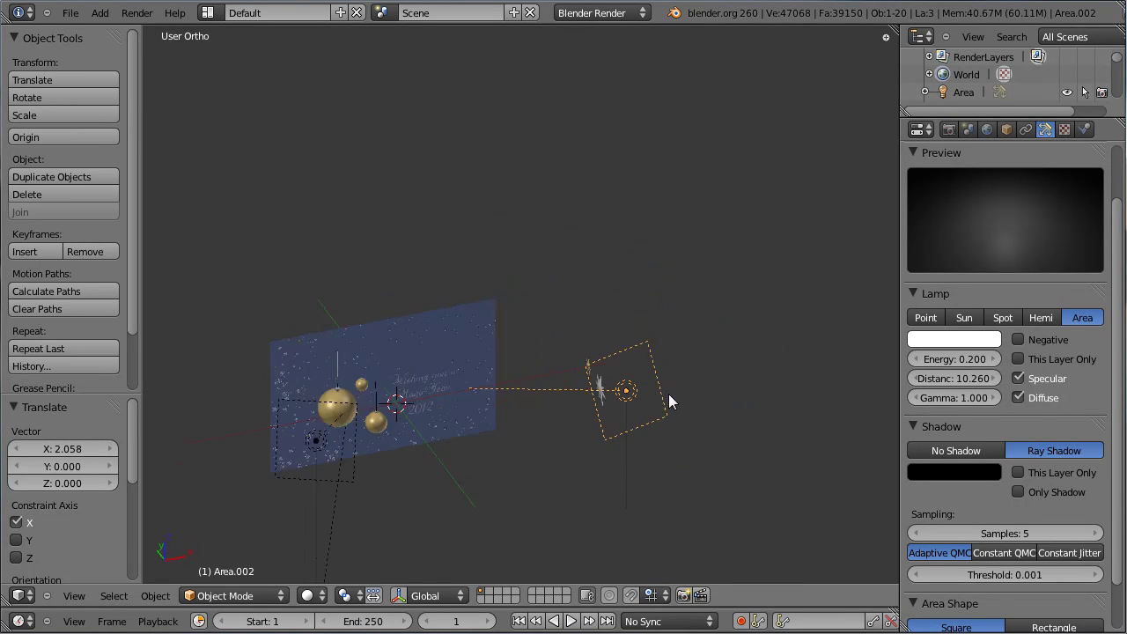
click(947, 385)
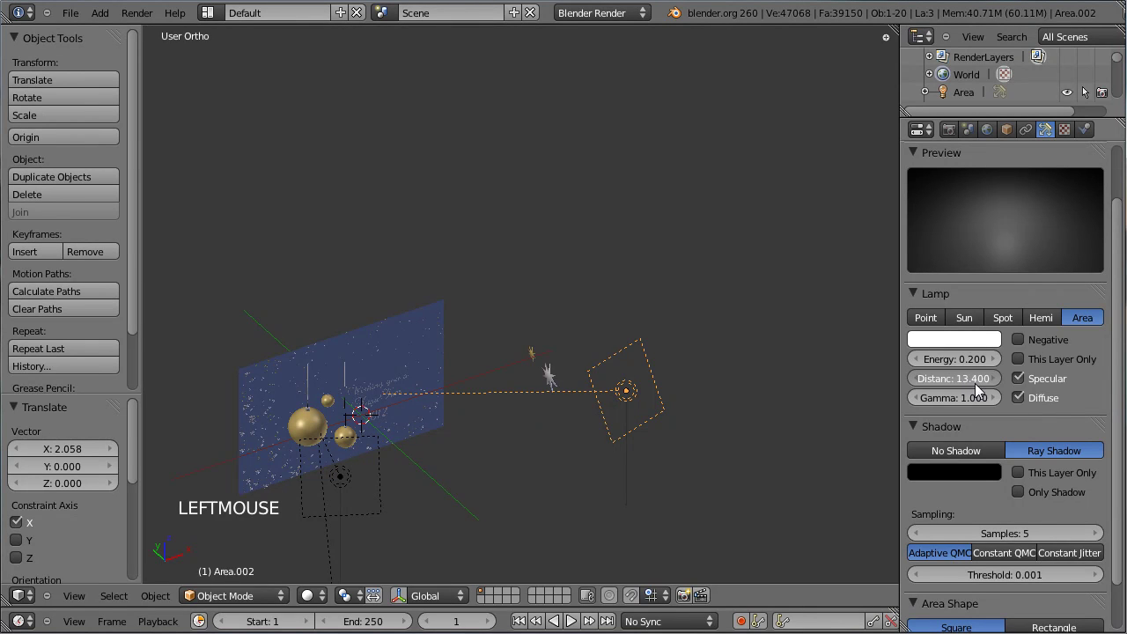
Step: Render a lighting check, lower the new lamp's Energy to 0.102 and save over Christmas_ball_06.blend
key(ctrl+s)
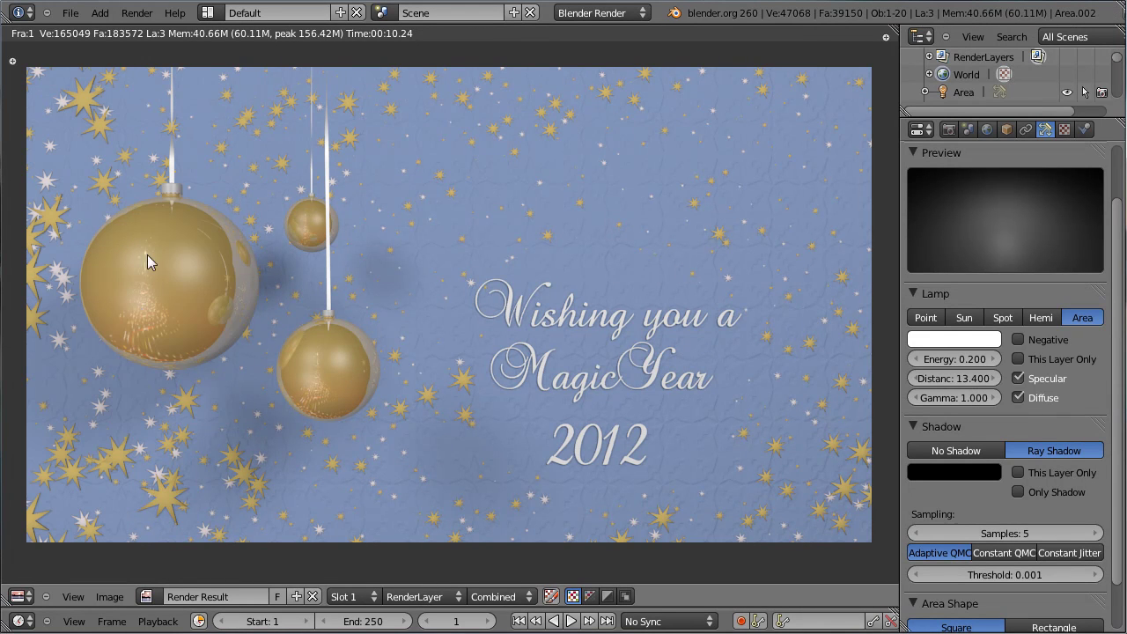
key(Escape)
click(957, 366)
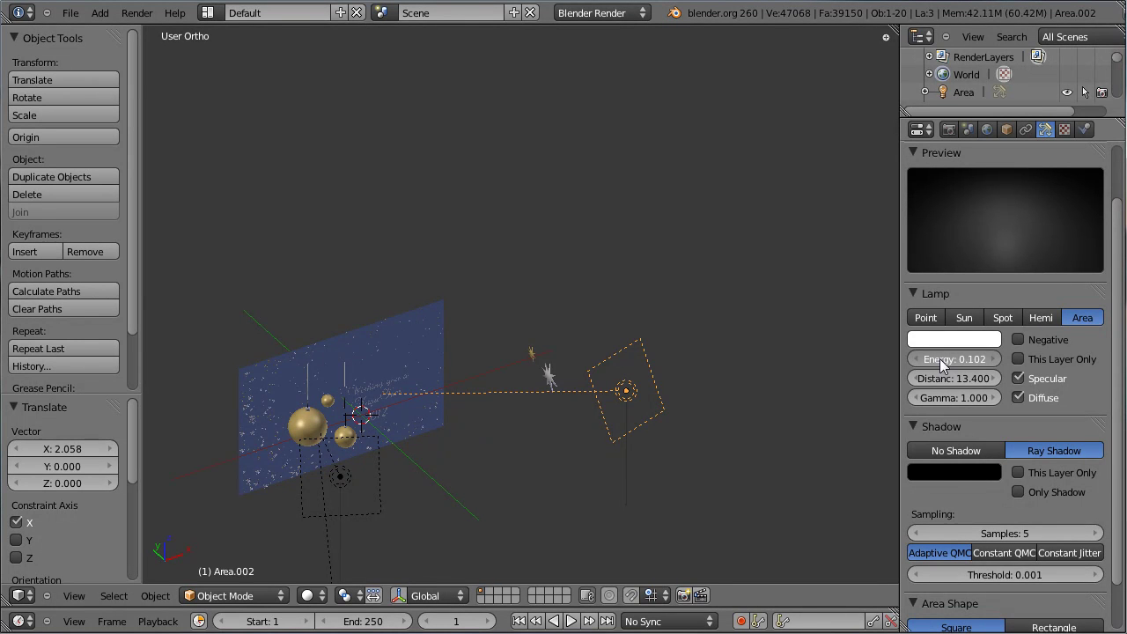
key(ctrl+s)
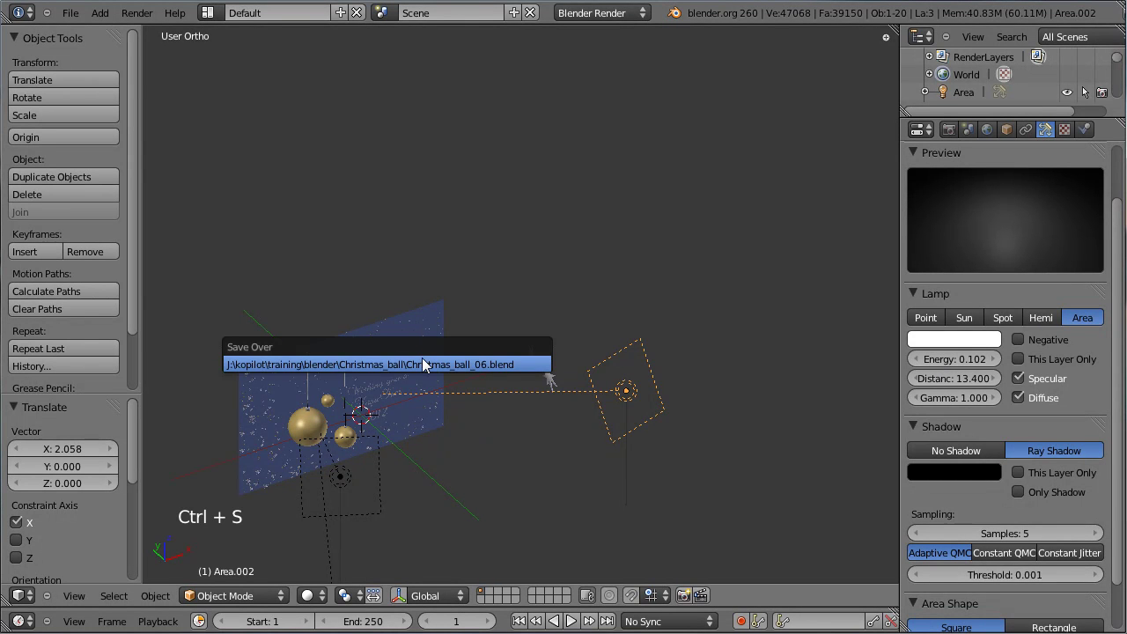
Step: Select the backdrop Plane and frame it in the viewport
right_click(416, 351)
middle_click(399, 368)
middle_click(361, 340)
scroll(up, 3)
middle_click(335, 318)
scroll(up, 3)
Step: Increase the backdrop texture's Normal influence strength and re-render the card to check it
click(1100, 149)
scroll(down, 3)
click(1059, 446)
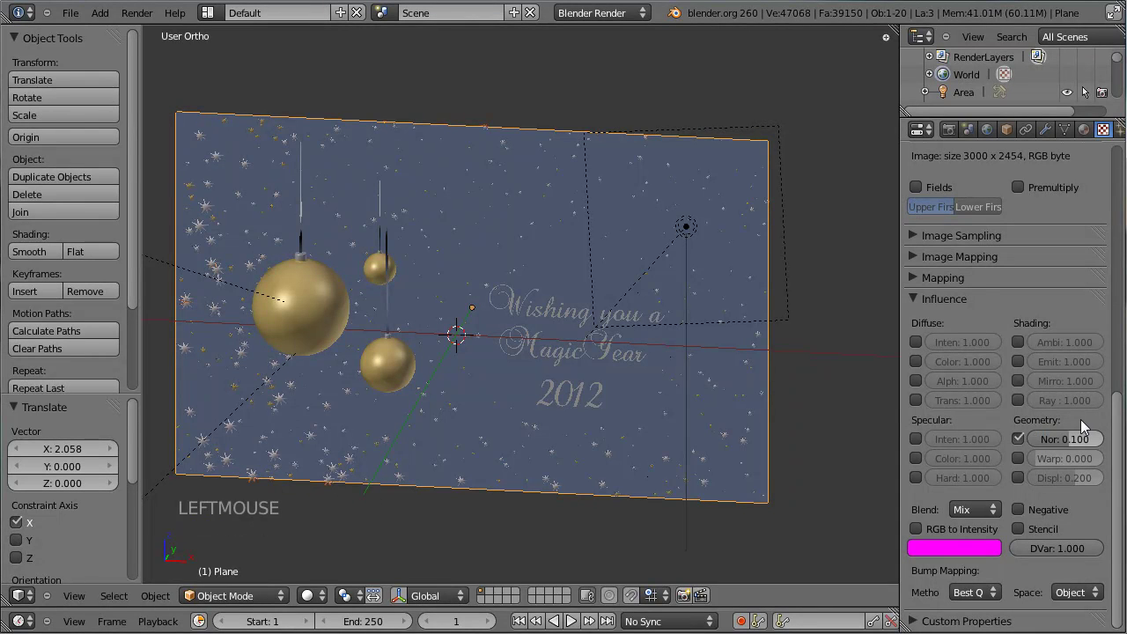
key(ctrl+s)
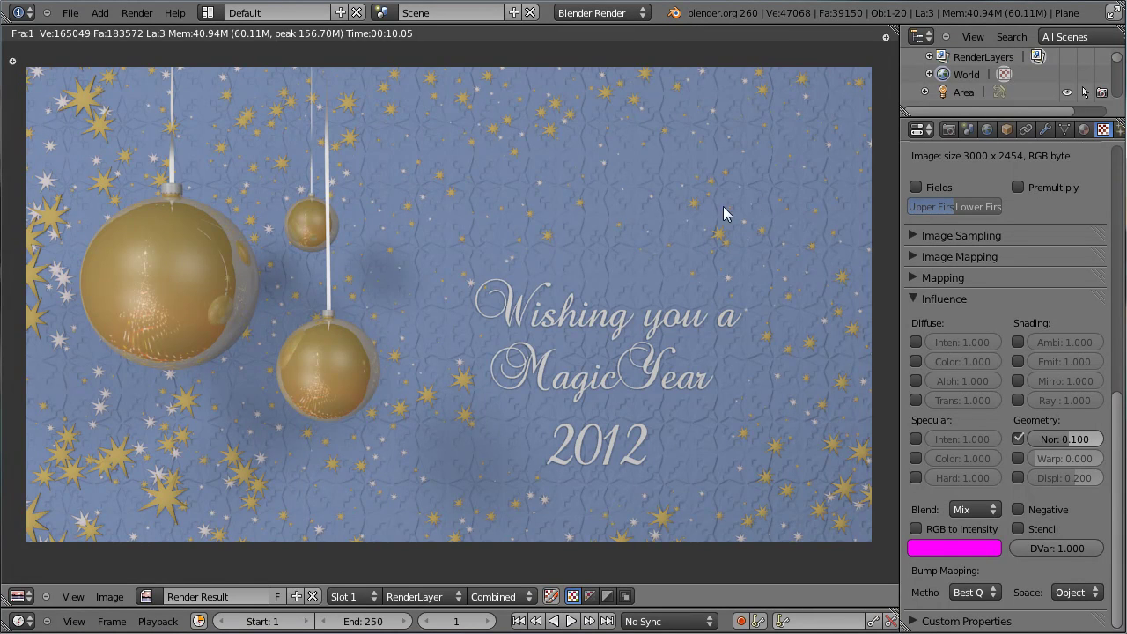
key(Escape)
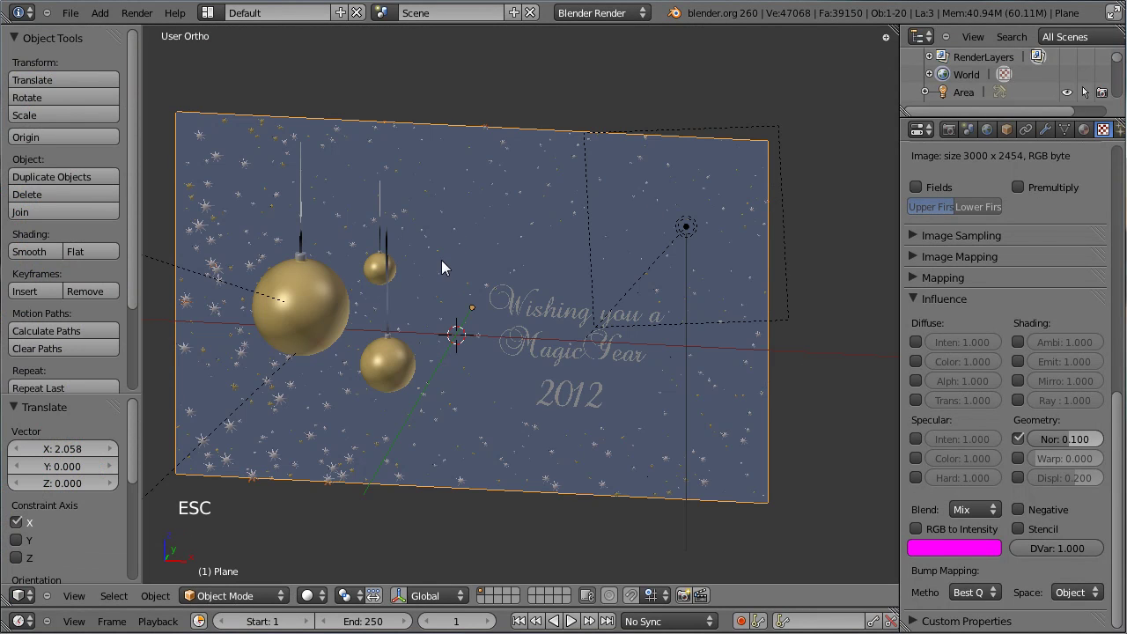
Step: Adjust the backdrop plane's particle strands with the length brush in Particle Edit mode
right_click(473, 180)
click(271, 599)
click(268, 470)
click(71, 135)
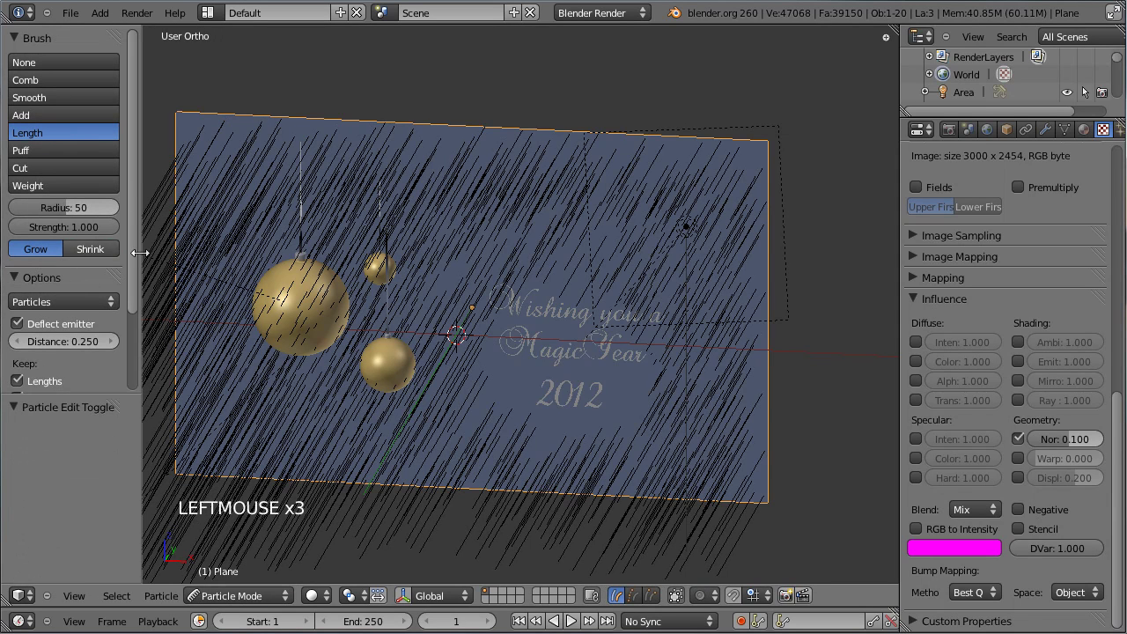
click(628, 194)
click(671, 197)
click(740, 257)
click(680, 266)
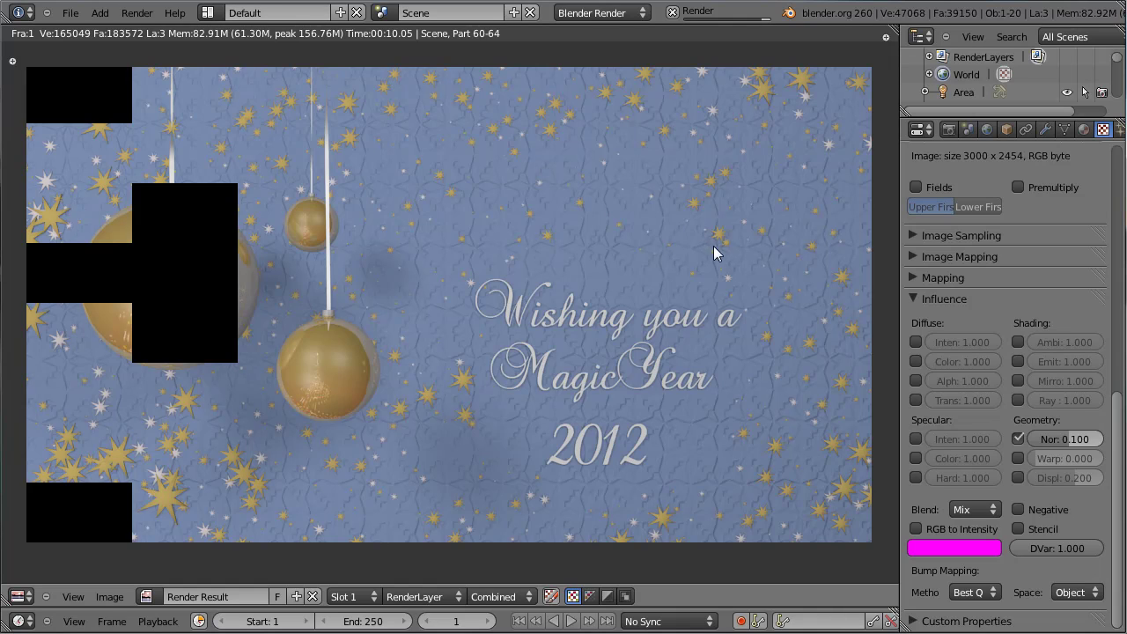
key(Escape)
Step: Move the greeting text lines about 0.177 units up along global Z and save
key(KP_1)
click(232, 604)
middle_click(429, 493)
right_click(565, 296)
right_click(564, 342)
right_click(570, 378)
key(g)
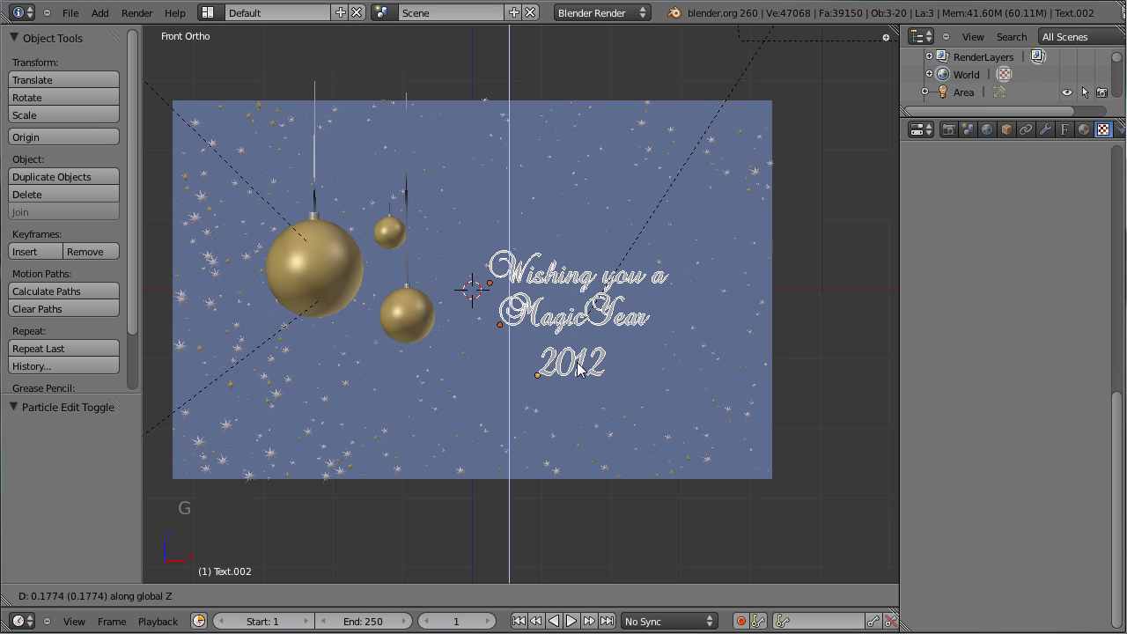
click(583, 375)
key(ctrl+s)
Step: Select the large gold ornament and show its Christmas_ball material settings
middle_click(569, 366)
right_click(305, 300)
scroll(up, 3)
middle_click(248, 305)
click(1087, 138)
Step: Raise the ornament's specular hardness and intensity, then test-render the card
scroll(up, 3)
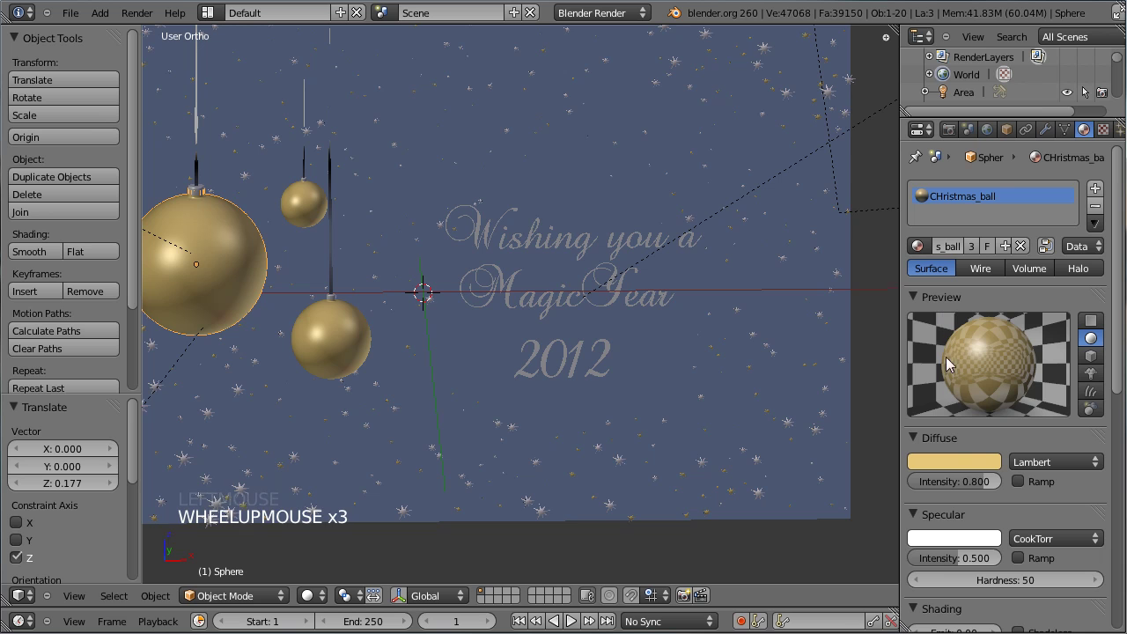
scroll(down, 3)
scroll(down, 3)
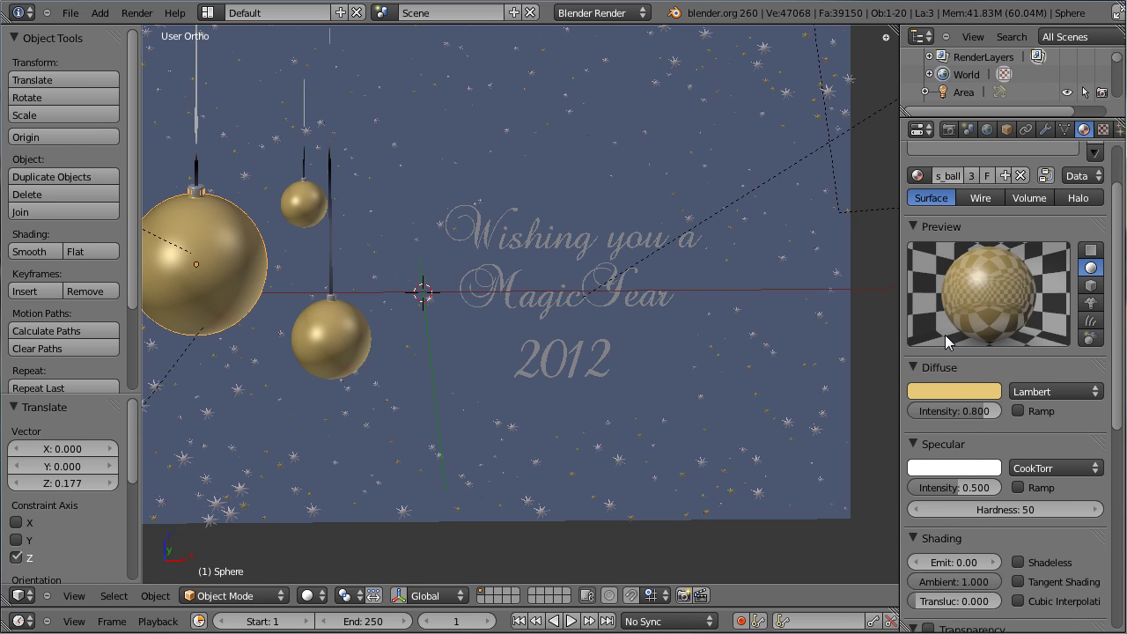
click(992, 519)
click(1006, 518)
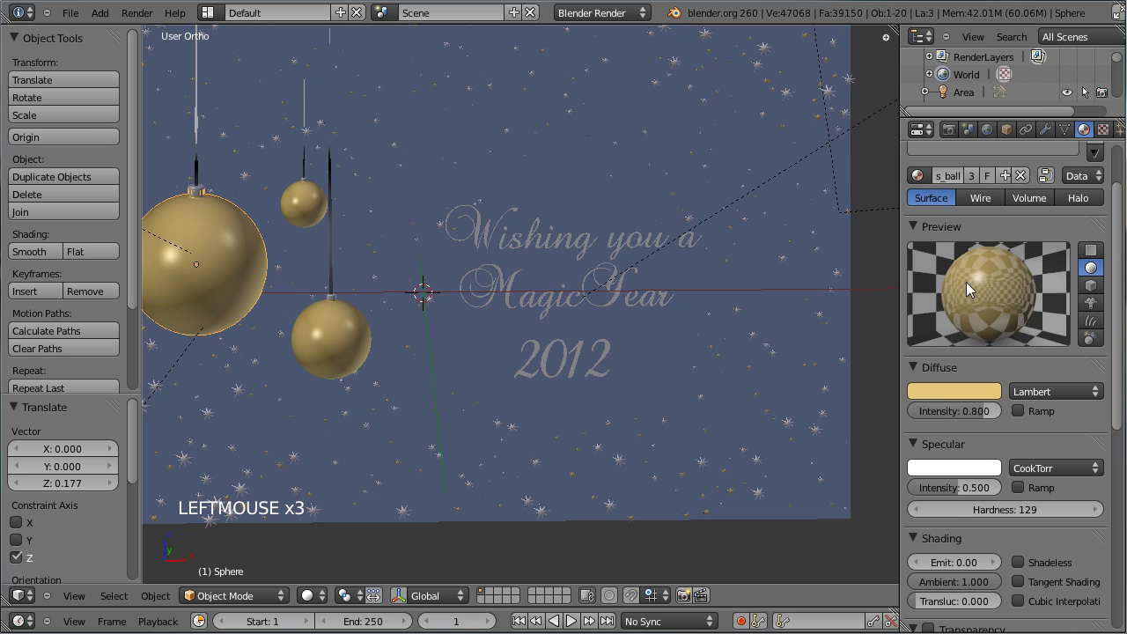
click(992, 519)
click(1005, 514)
click(964, 496)
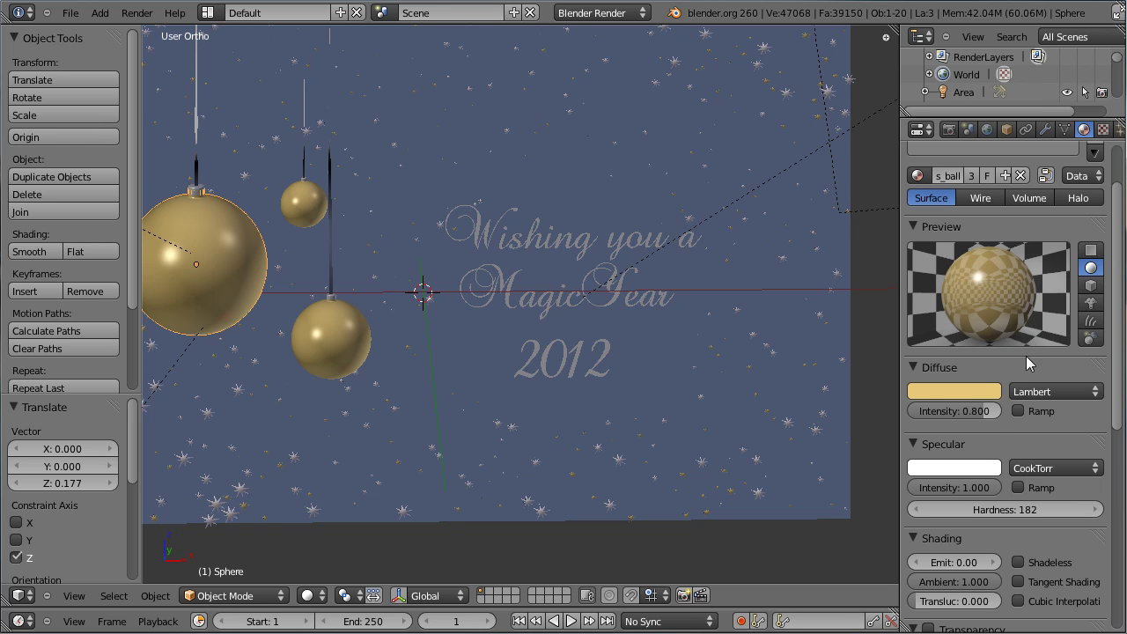
key(ctrl+s)
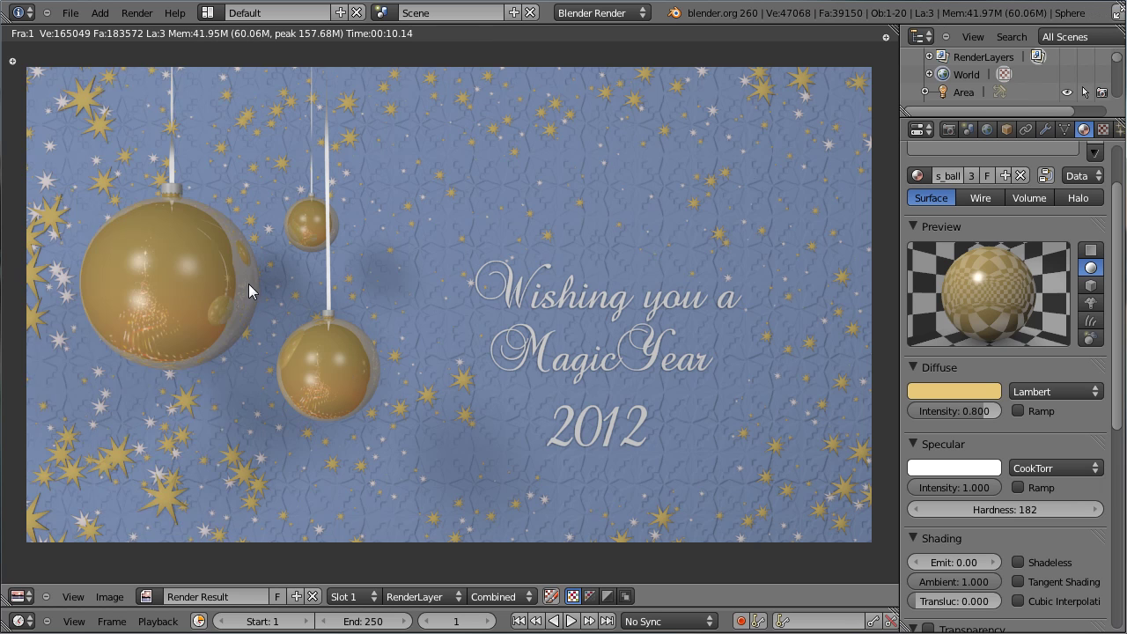
key(Escape)
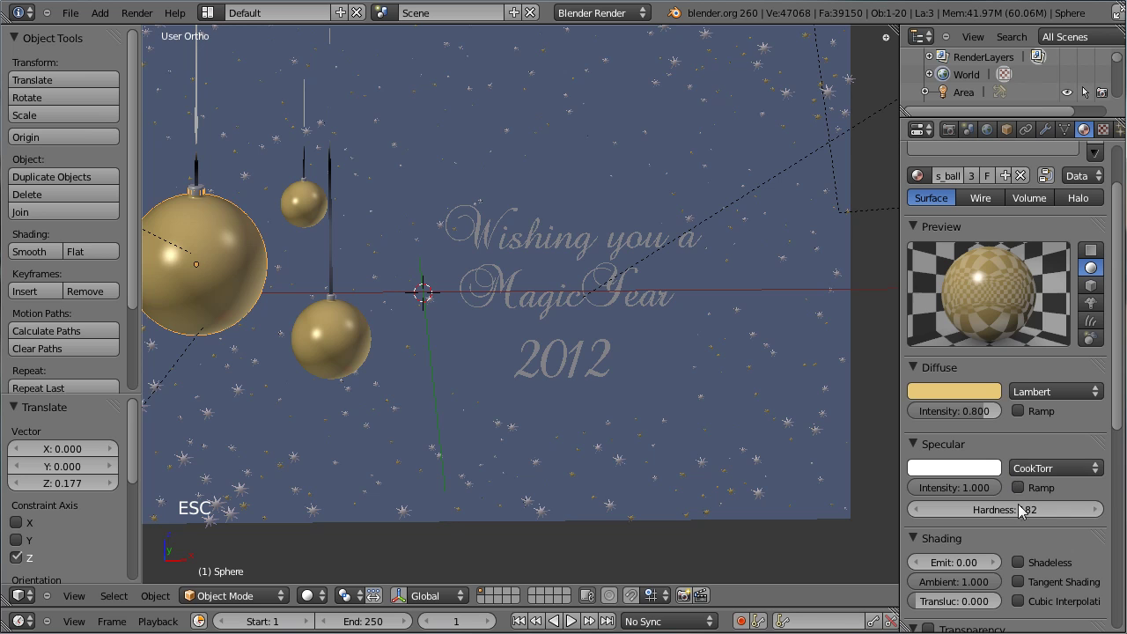
Step: Lower hardness to 13, enable a specular ramp, set intensity about 0.524 and re-render
click(1006, 520)
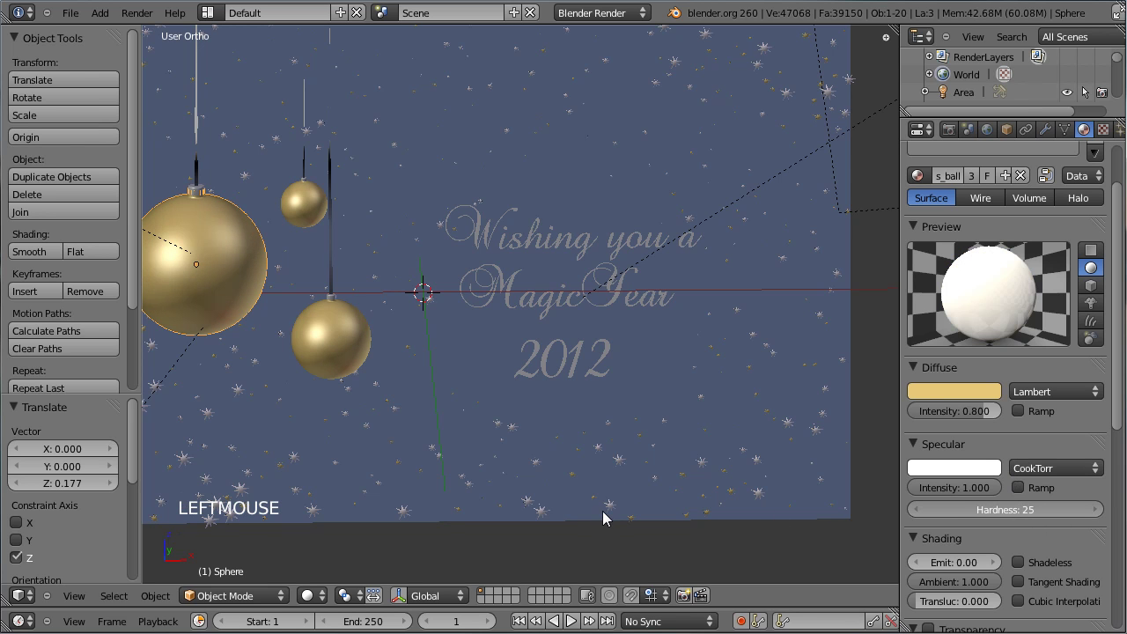
click(1013, 518)
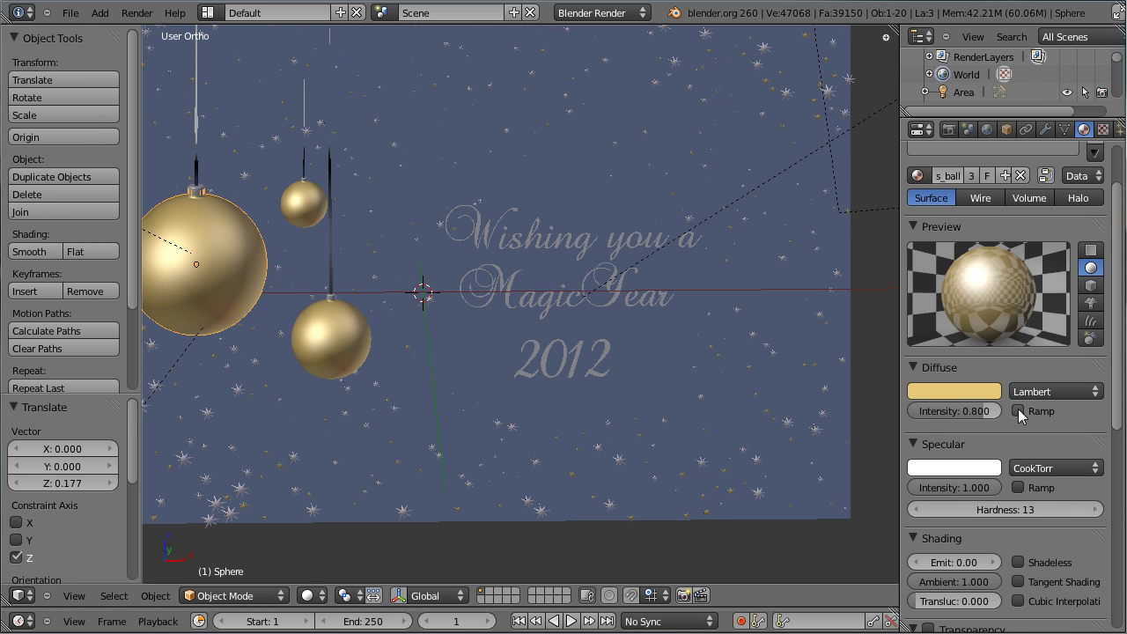
click(1026, 494)
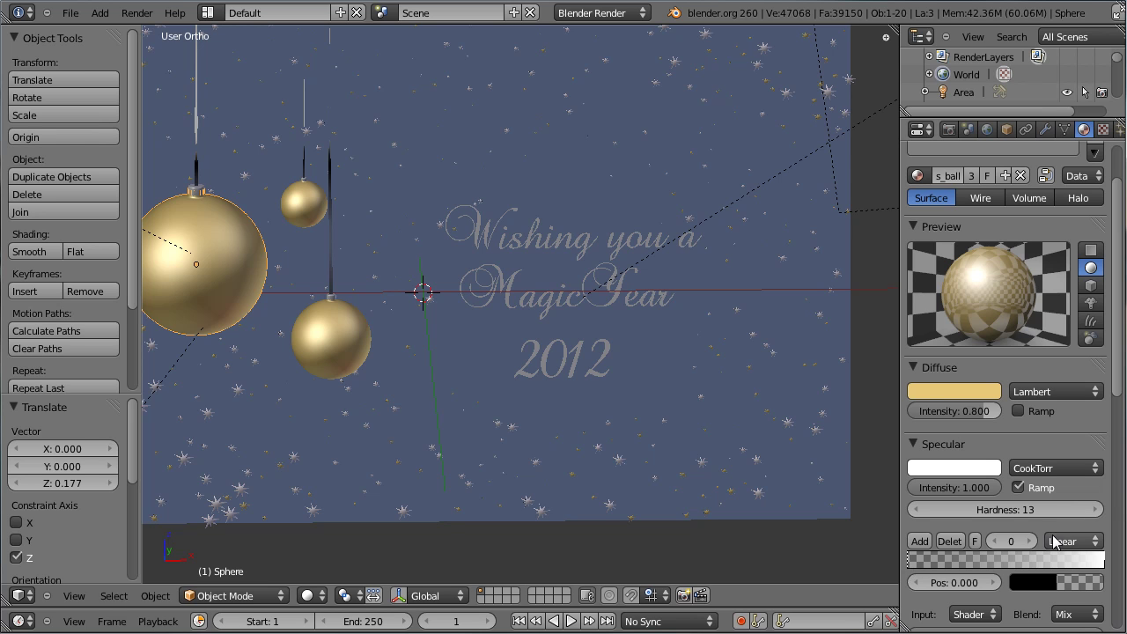
click(1028, 497)
click(1029, 489)
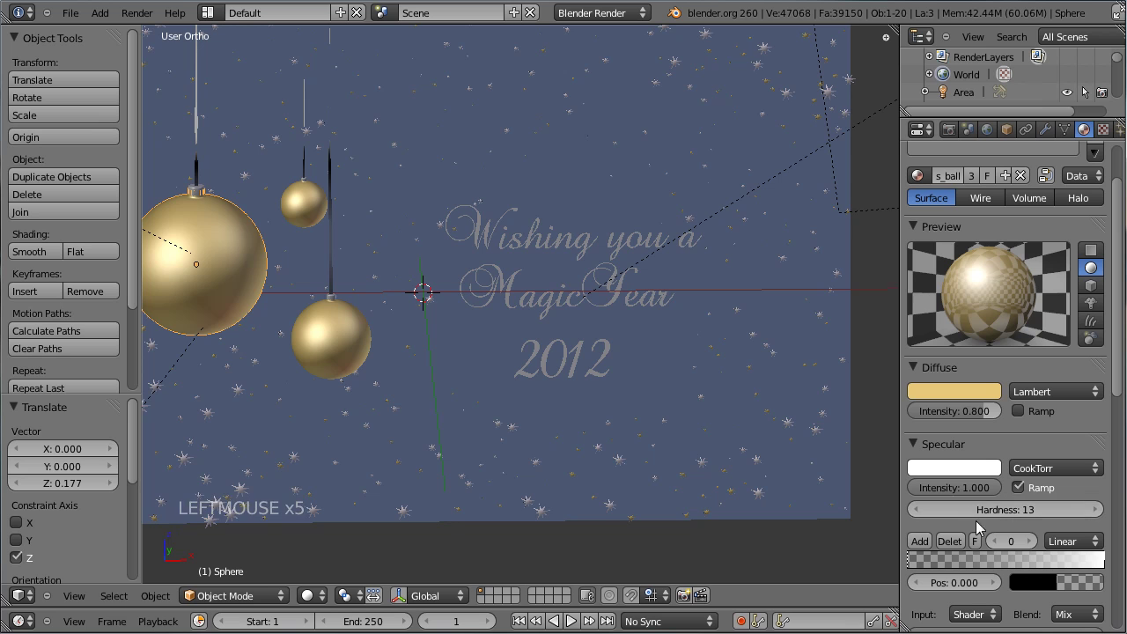
click(978, 496)
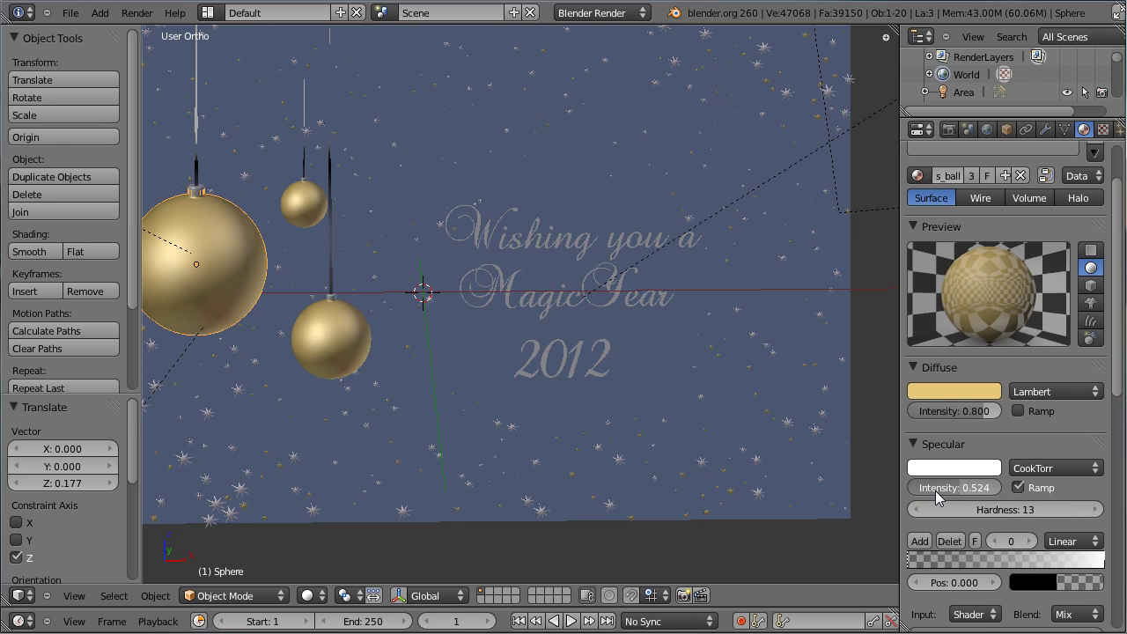
key(ctrl+s)
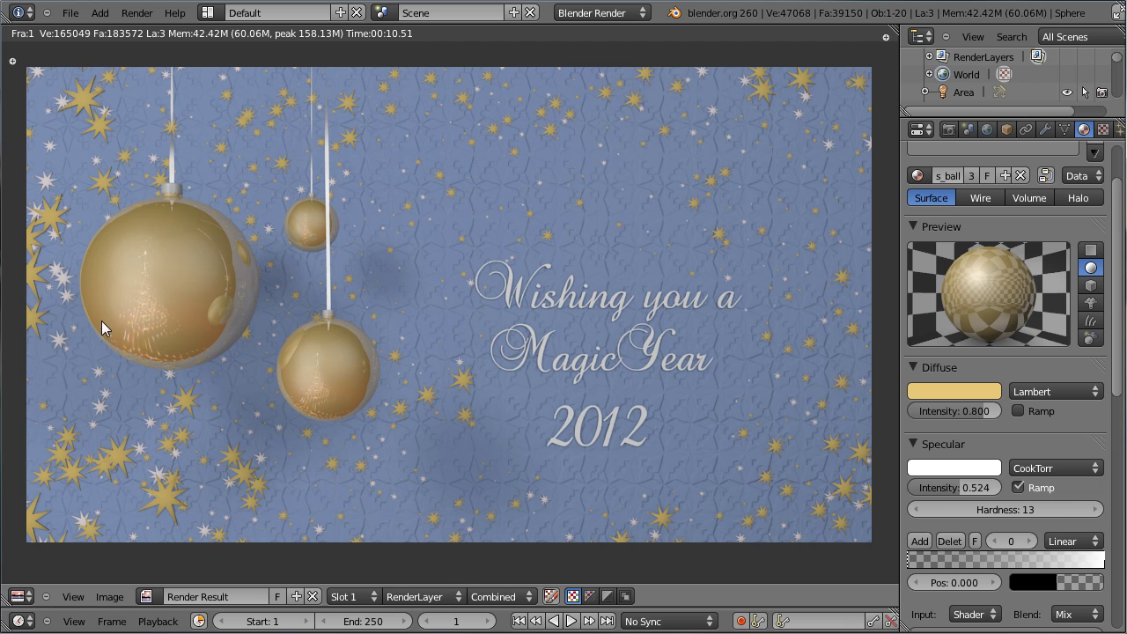
key(Escape)
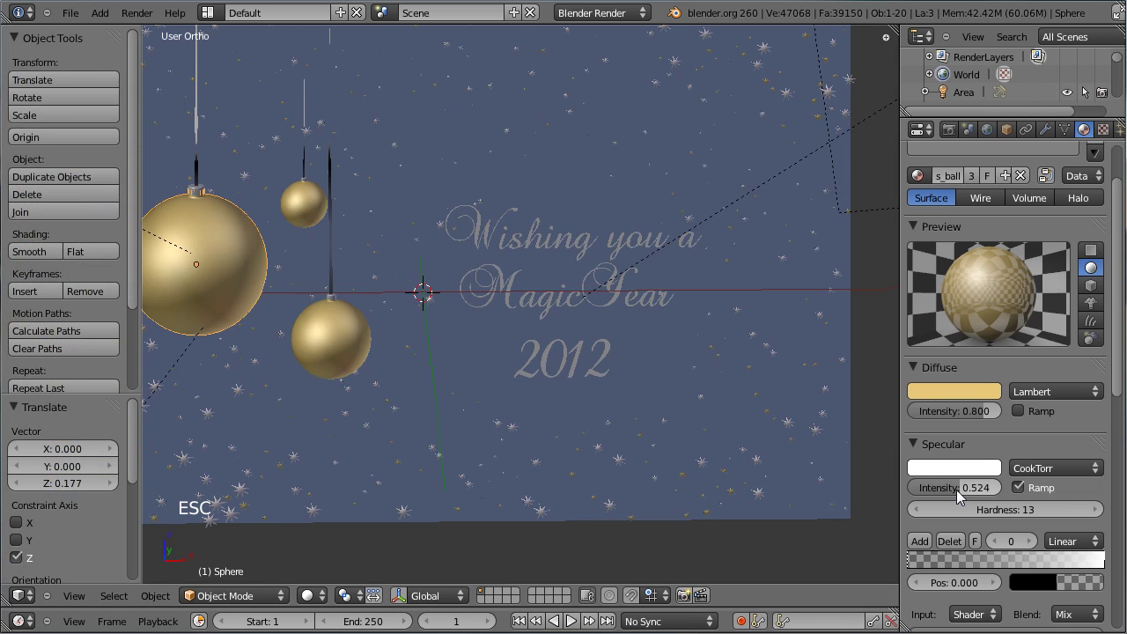
Step: Set Christmas_ball specular intensity to 0.223, render to check, then select the greeting text
click(963, 498)
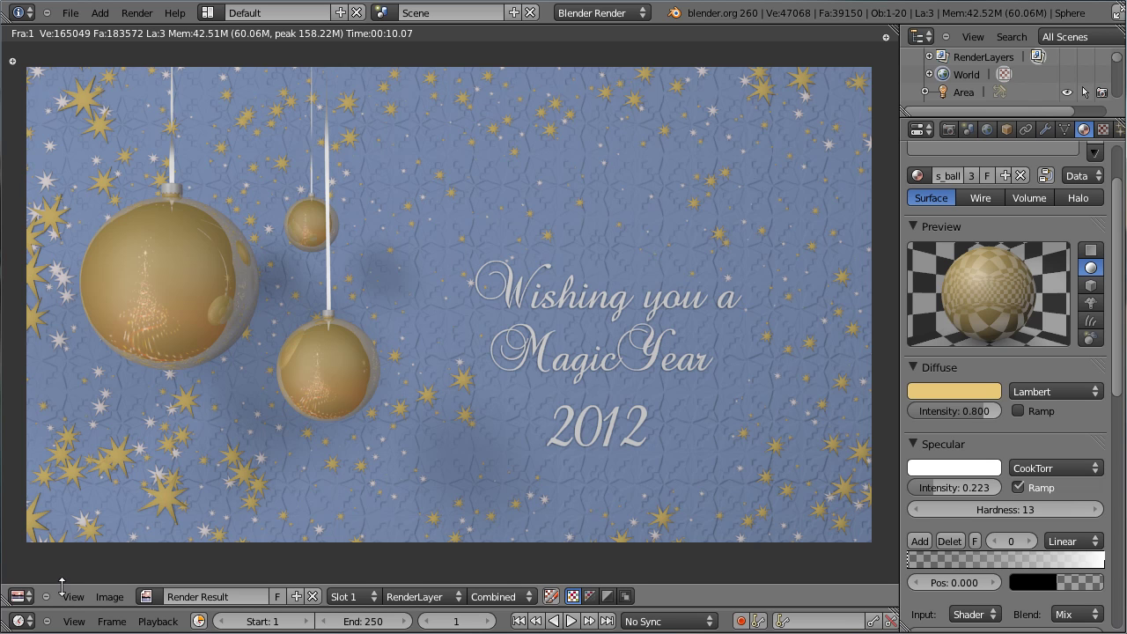
click(36, 582)
key(ctrl+s)
right_click(532, 245)
right_click(514, 302)
right_click(550, 351)
click(28, 602)
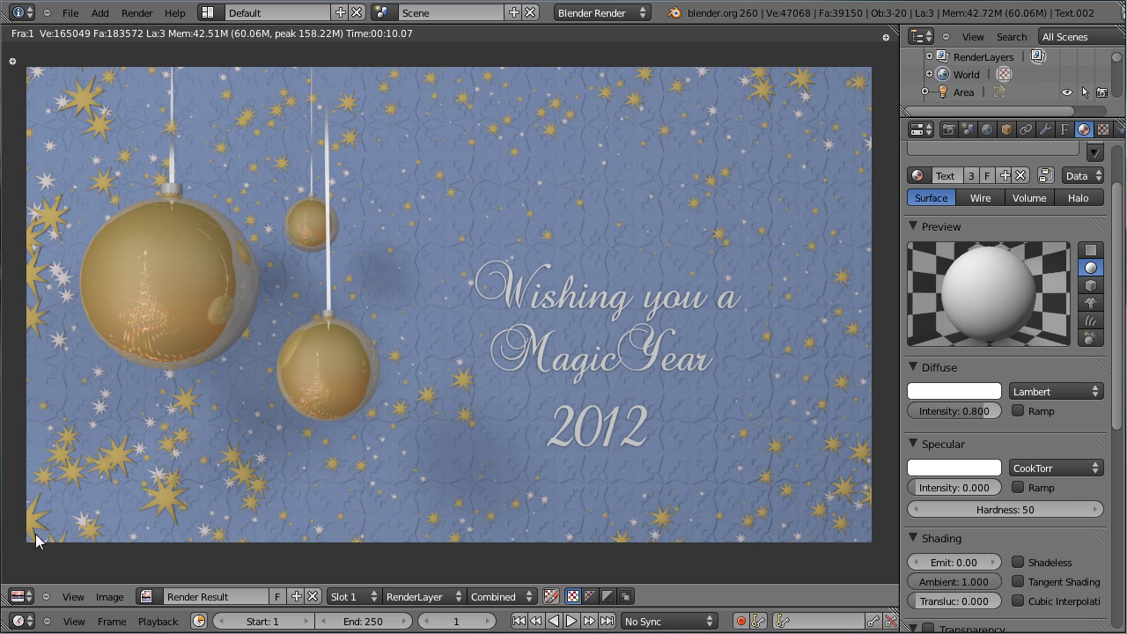
Step: Move the text to an empty scene layer, display it with the ornaments' layer, and save
click(44, 586)
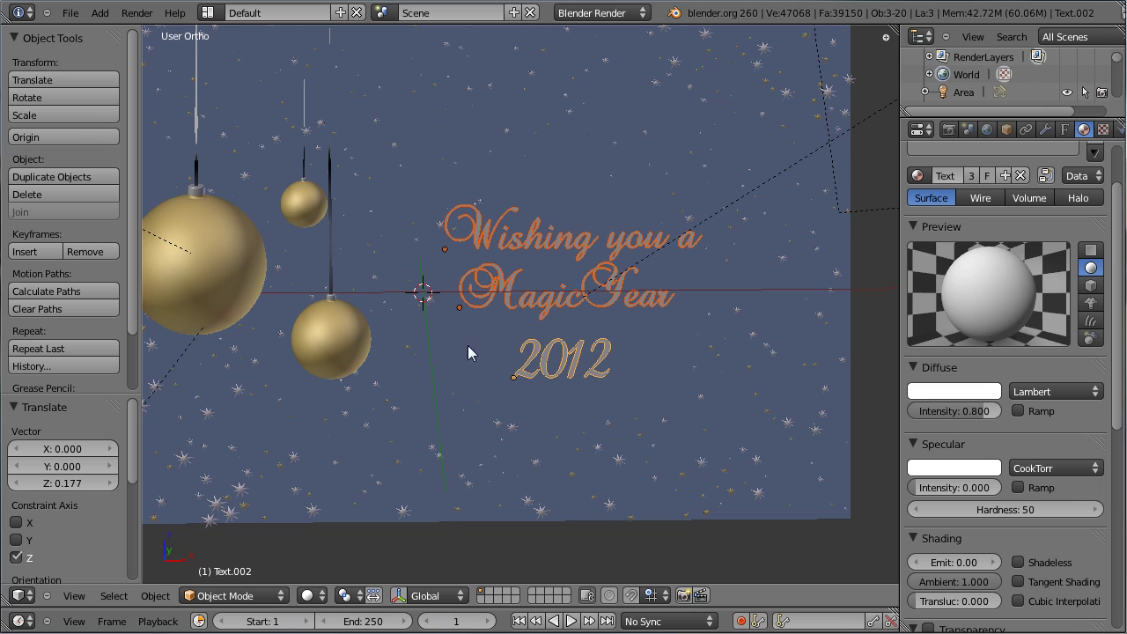
key(m)
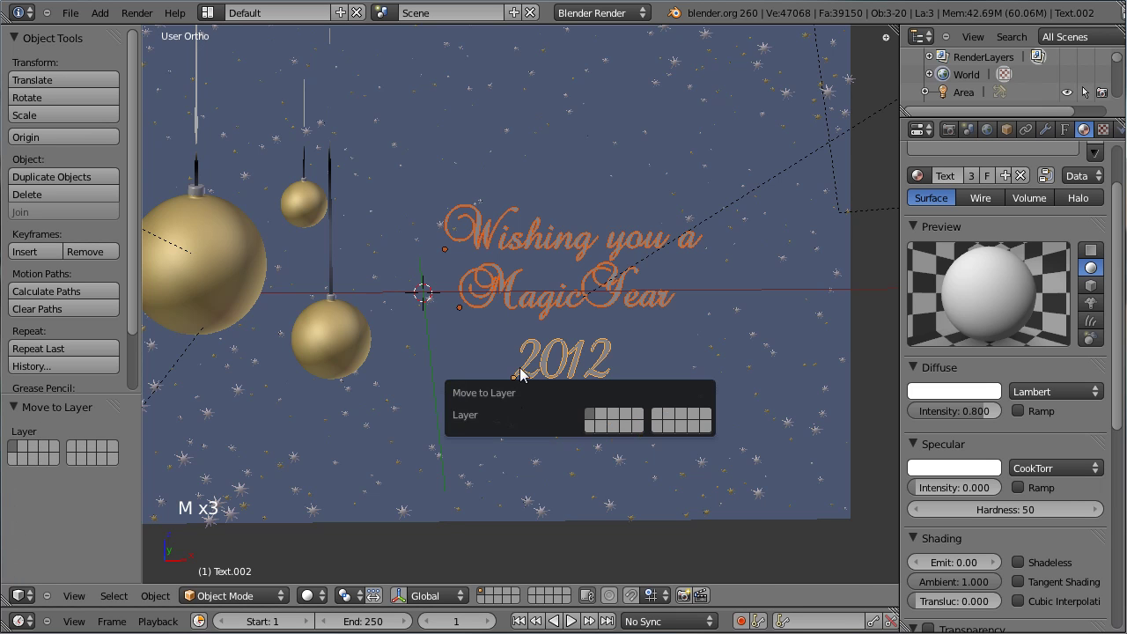
key(n)
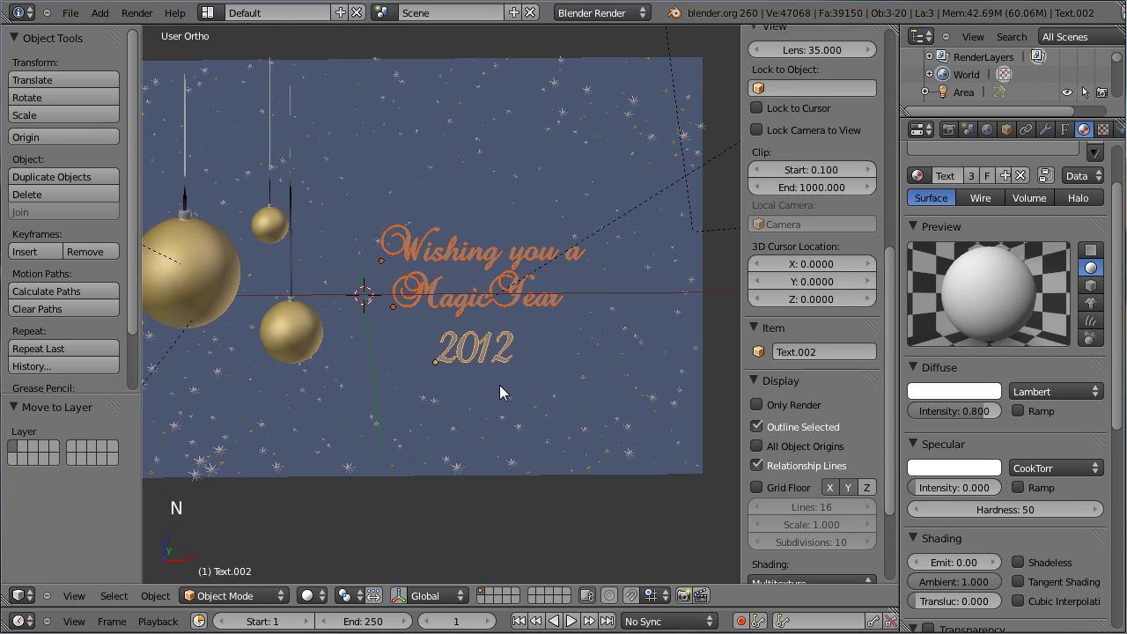
key(n)
key(m)
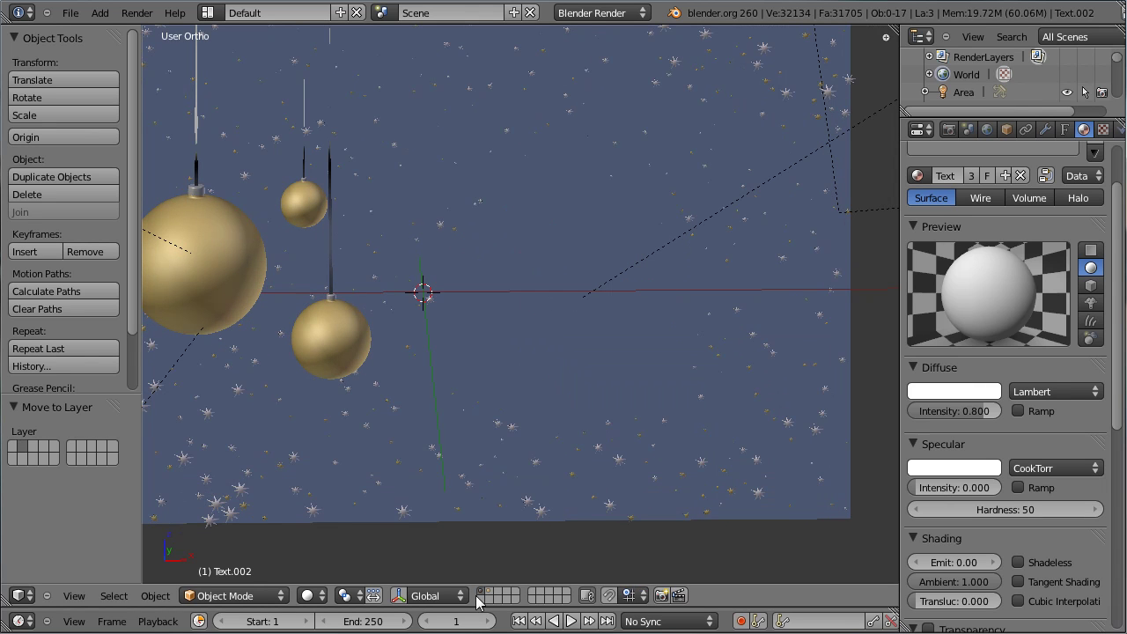
click(496, 595)
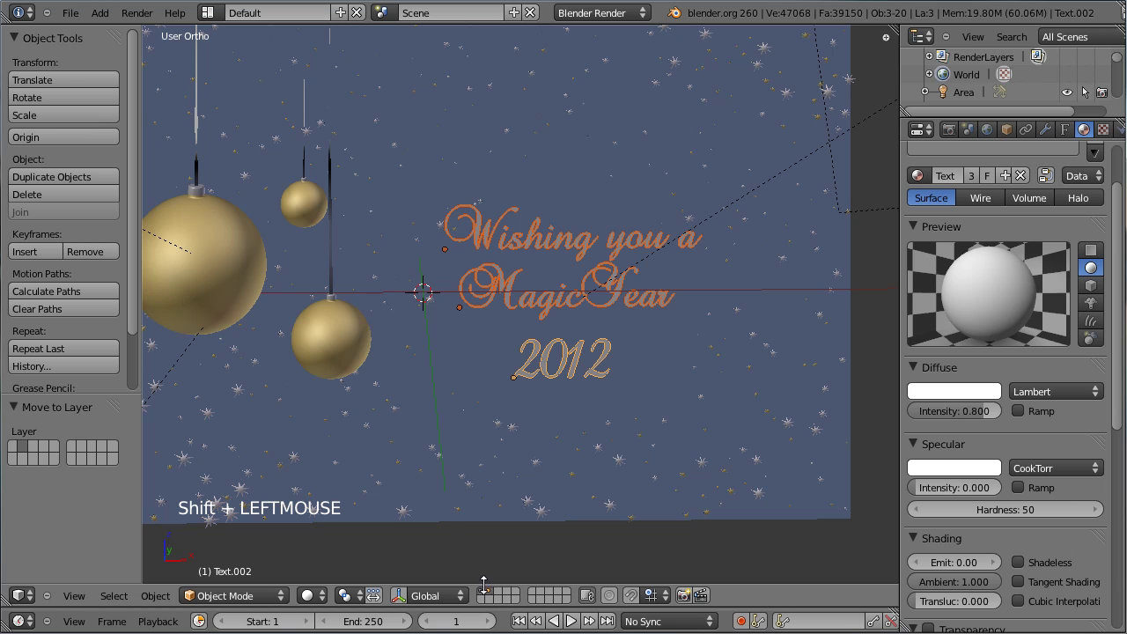
middle_click(436, 410)
key(ctrl+s)
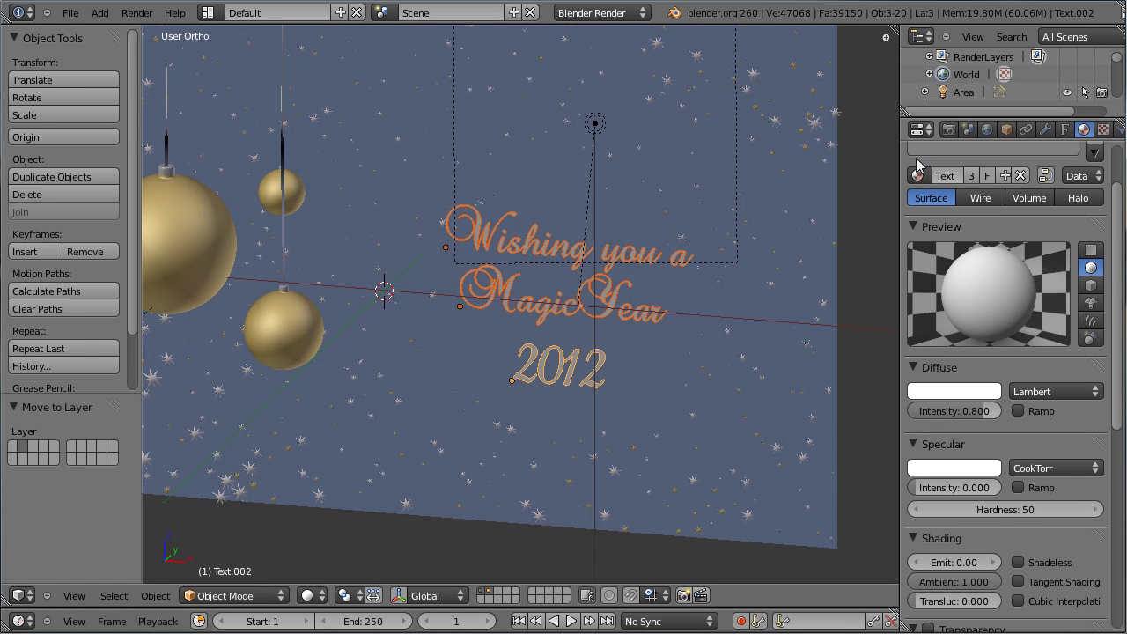
Step: Rename RenderLayer to Main in Render properties and add a second render layer for Text
click(956, 136)
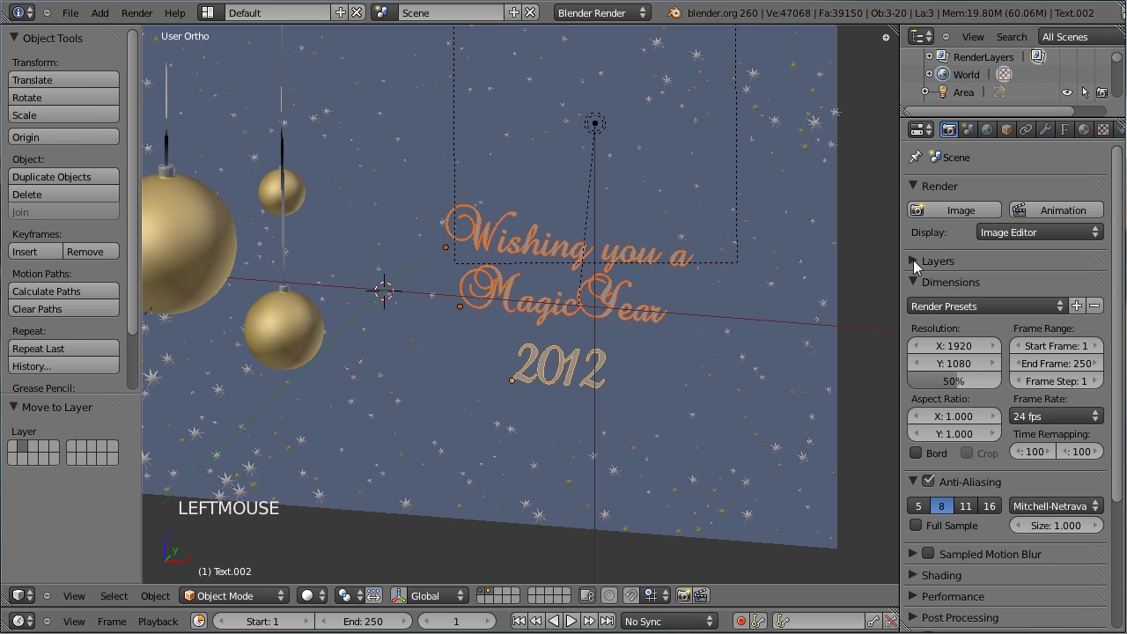
click(921, 264)
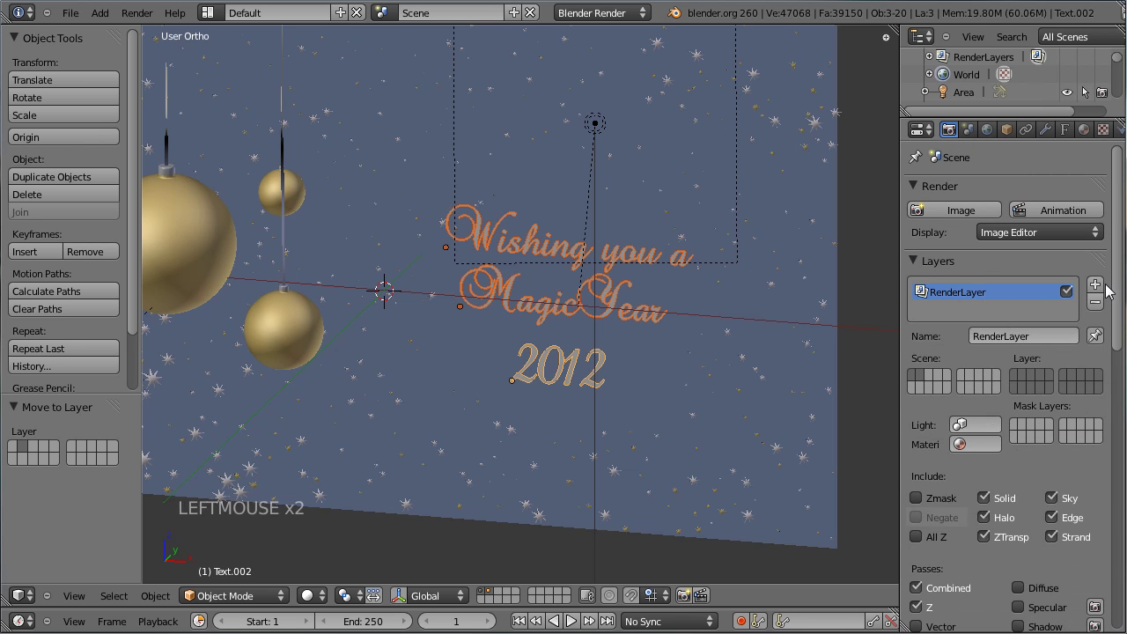
click(1049, 339)
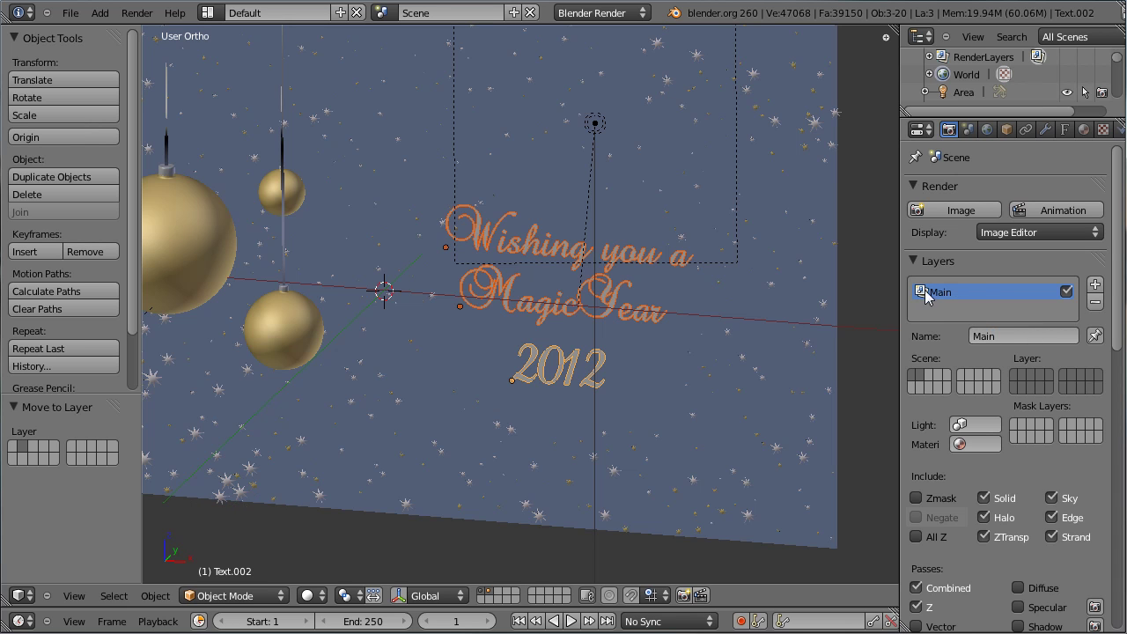
click(1021, 381)
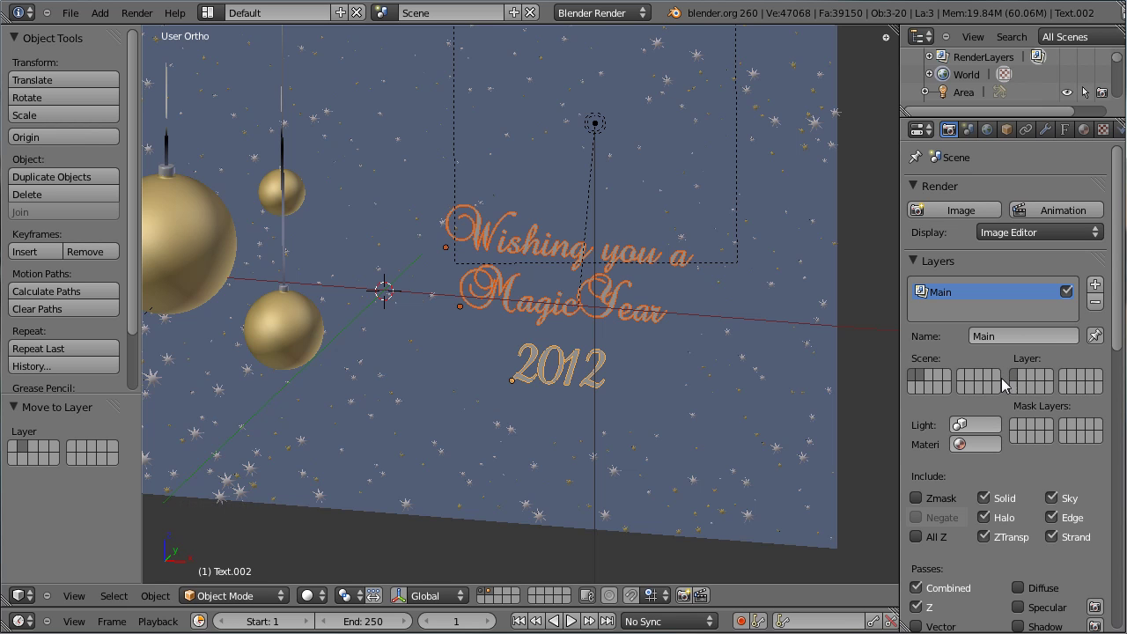
click(1107, 292)
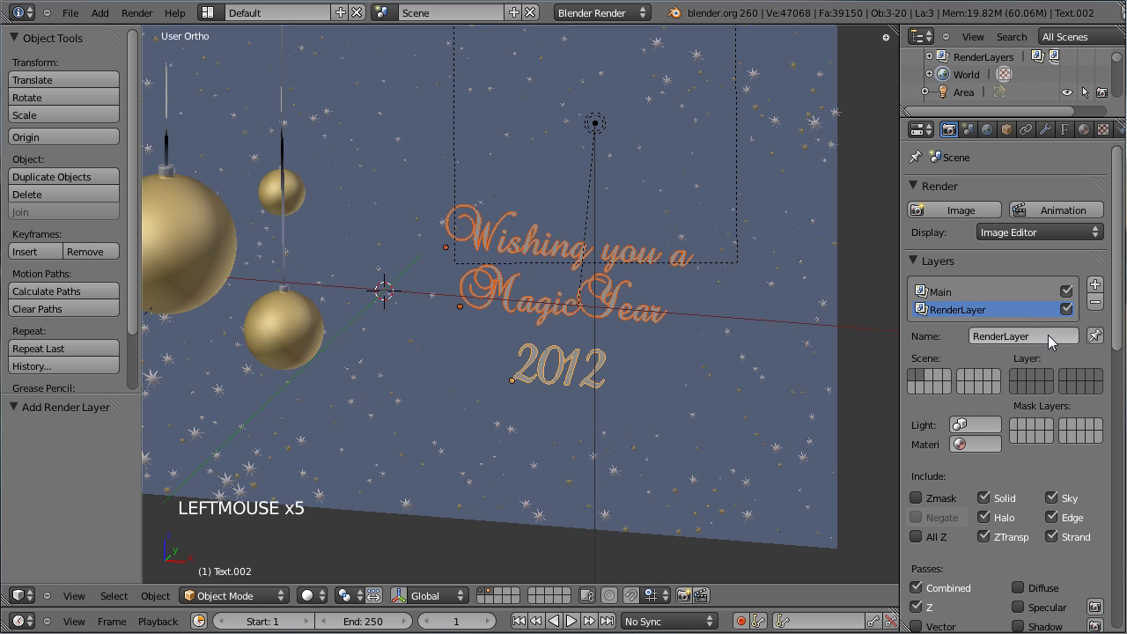